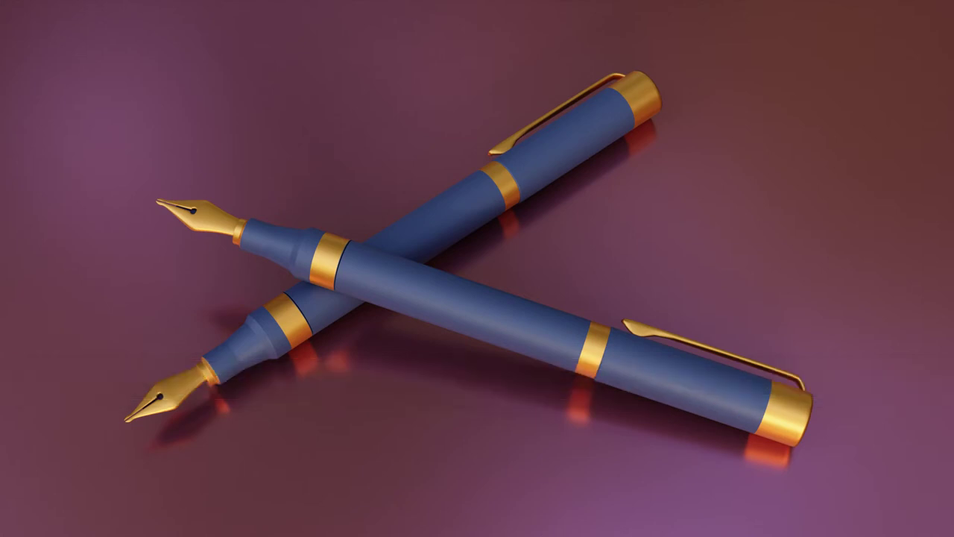
# Step: Bring up the Add menu over the front view of the pen reference
pyautogui.click(515, 181)
# Step: Add a cylinder and shrink it into a narrow ring matching the cap's width
pyautogui.press('shift+a')
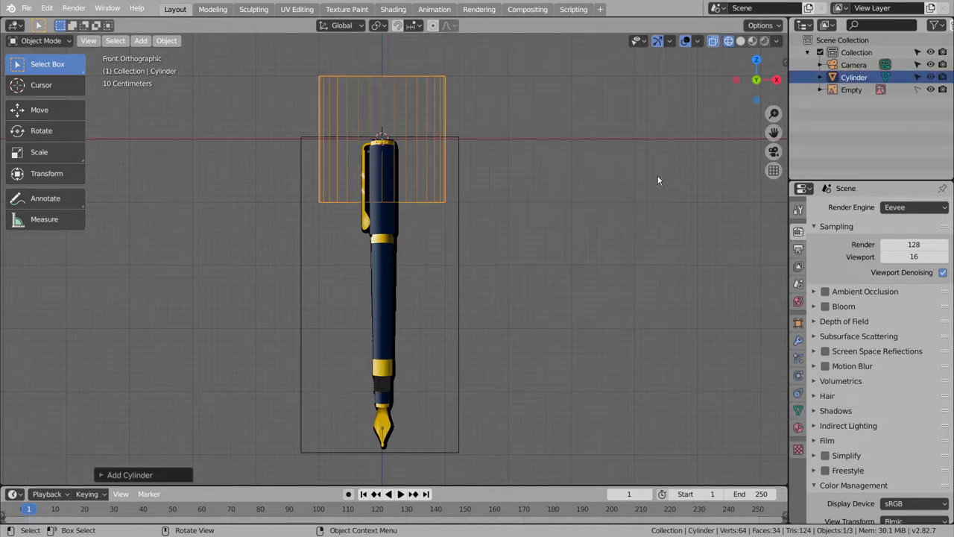
pyautogui.press('s')
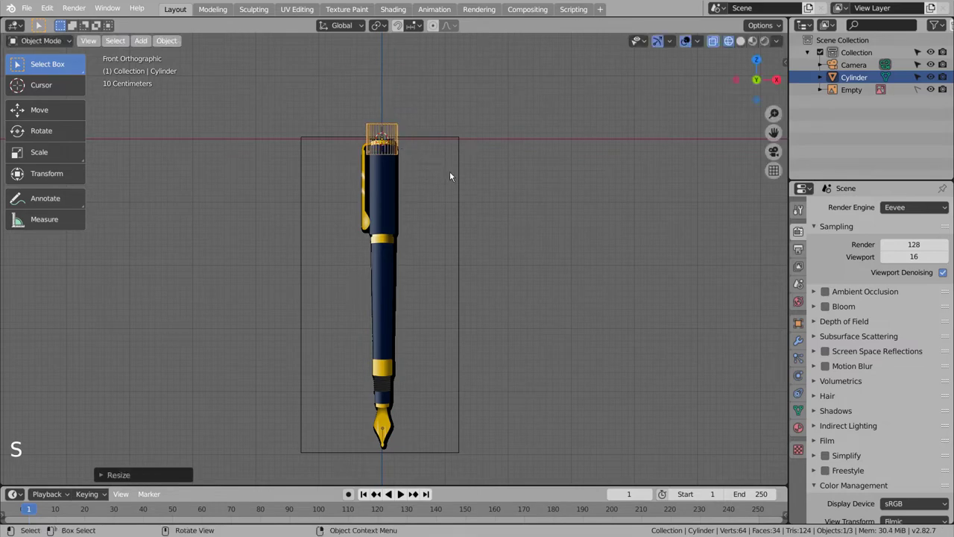
pyautogui.press('s')
pyautogui.scroll(3)
pyautogui.middleClick(433, 126)
pyautogui.middleClick(430, 309)
pyautogui.scroll(3)
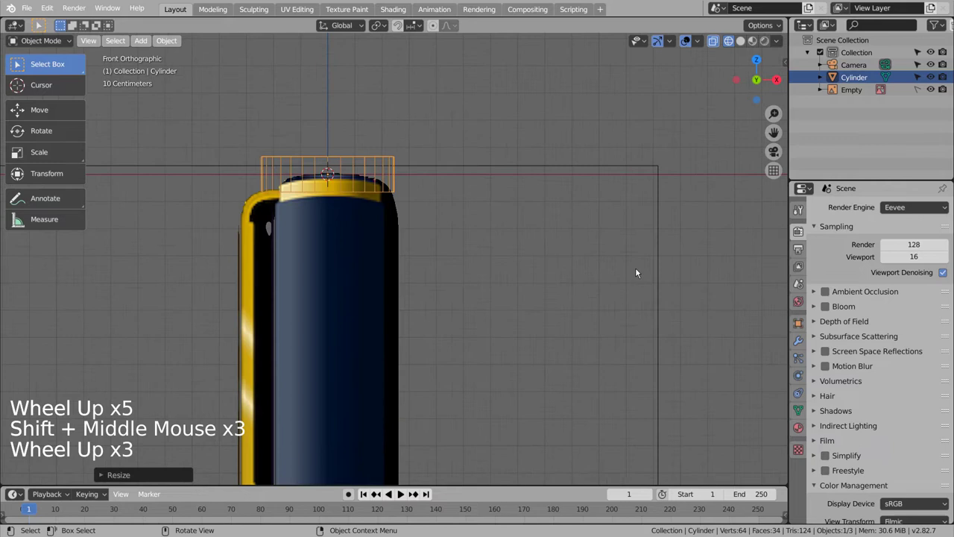
pyautogui.press('s')
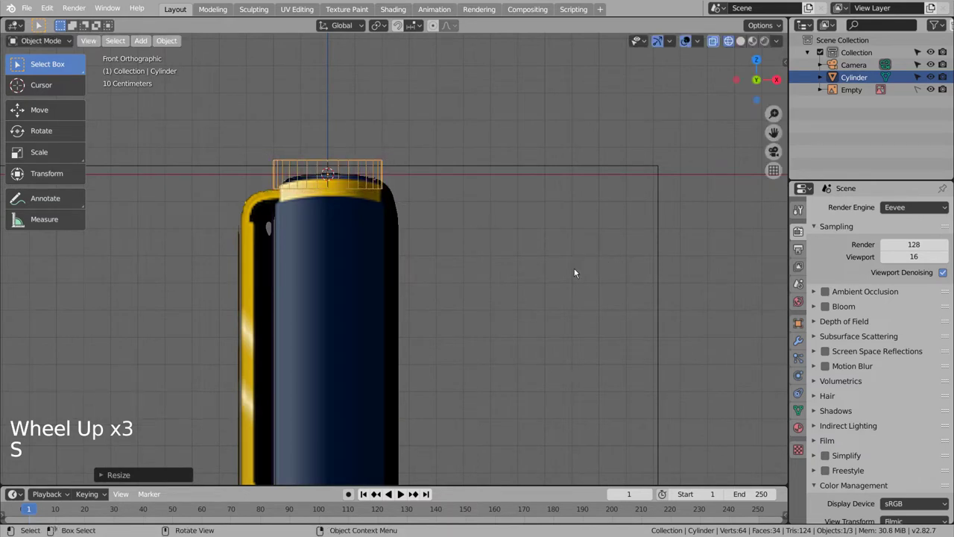
# Step: Move the ring up onto the cap top, check it from front view and enter Edit Mode
pyautogui.press('g')
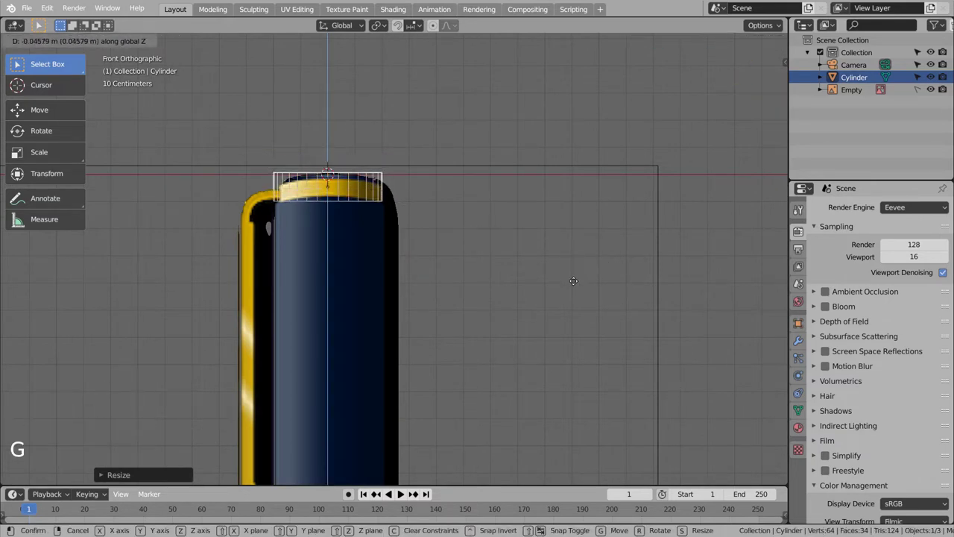
pyautogui.middleClick(519, 267)
pyautogui.middleClick(566, 289)
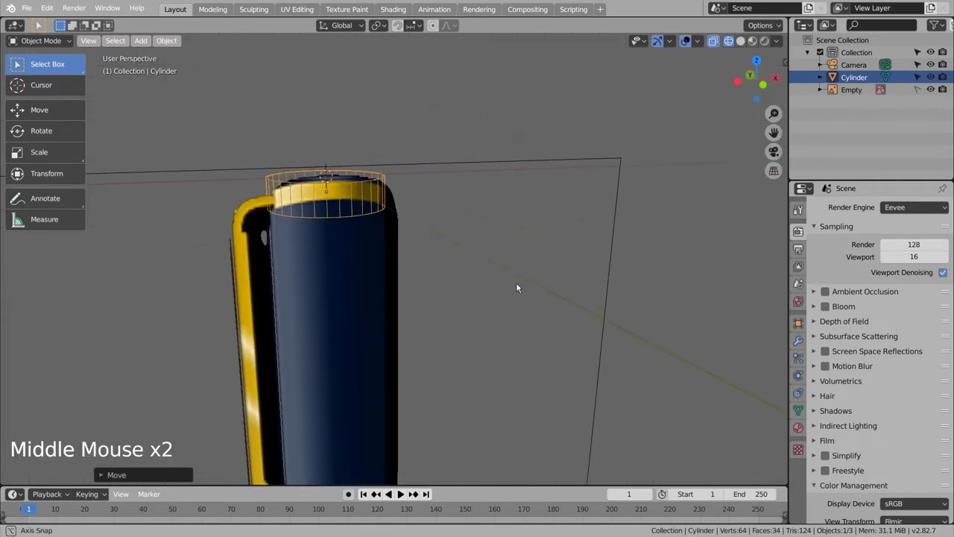
pyautogui.press('KP_1')
pyautogui.press('Tab')
# Step: Add extra edge loops around the cap ring with loop cuts
pyautogui.press('ctrl+r')
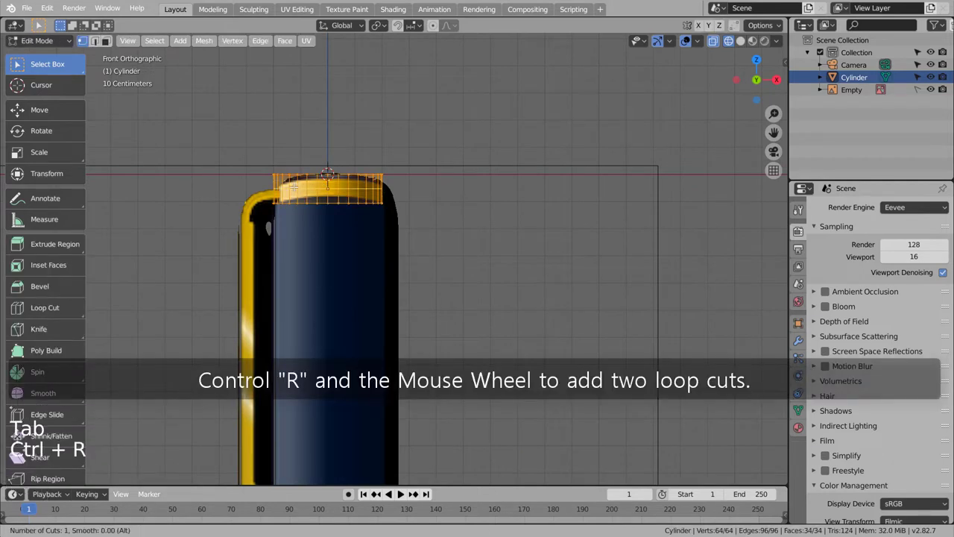
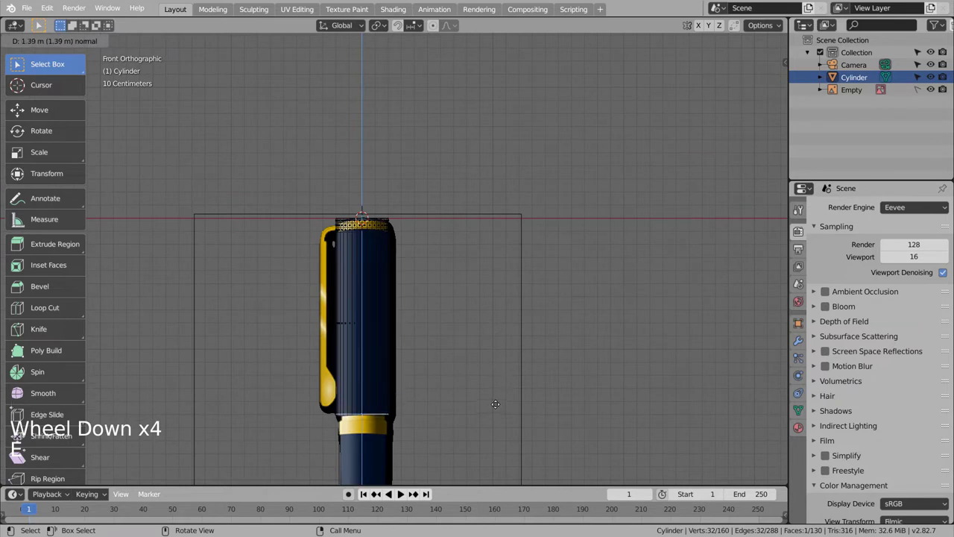
pyautogui.middleClick(461, 345)
pyautogui.middleClick(466, 187)
pyautogui.scroll(3)
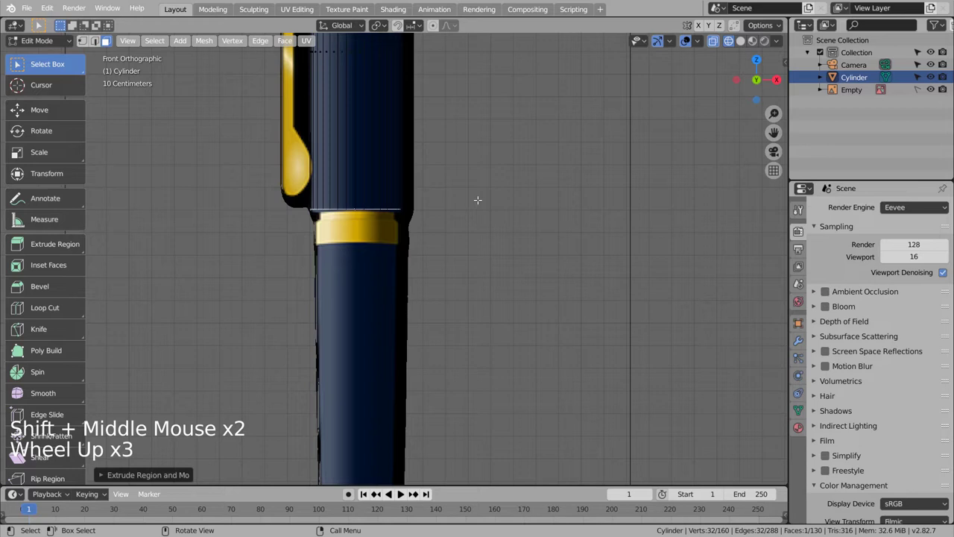
pyautogui.scroll(-3)
pyautogui.scroll(3)
pyautogui.scroll(3)
pyautogui.scroll(3)
pyautogui.click(459, 216)
# Step: Leave Edit Mode on the ring and prepare to add a second cylinder
pyautogui.press('Tab')
pyautogui.click(465, 217)
pyautogui.scroll(-3)
pyautogui.click(465, 217)
pyautogui.scroll(-3)
# Step: Add Cylinder.001, move it down to the gold band and scale it slightly thinner (about 0.94)
pyautogui.press('shift+a')
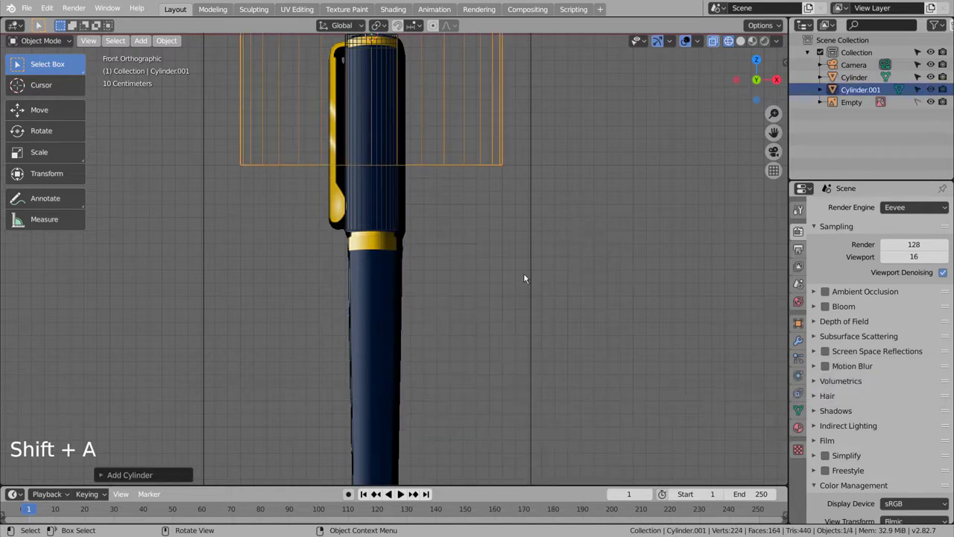
pyautogui.press('s')
pyautogui.press('g')
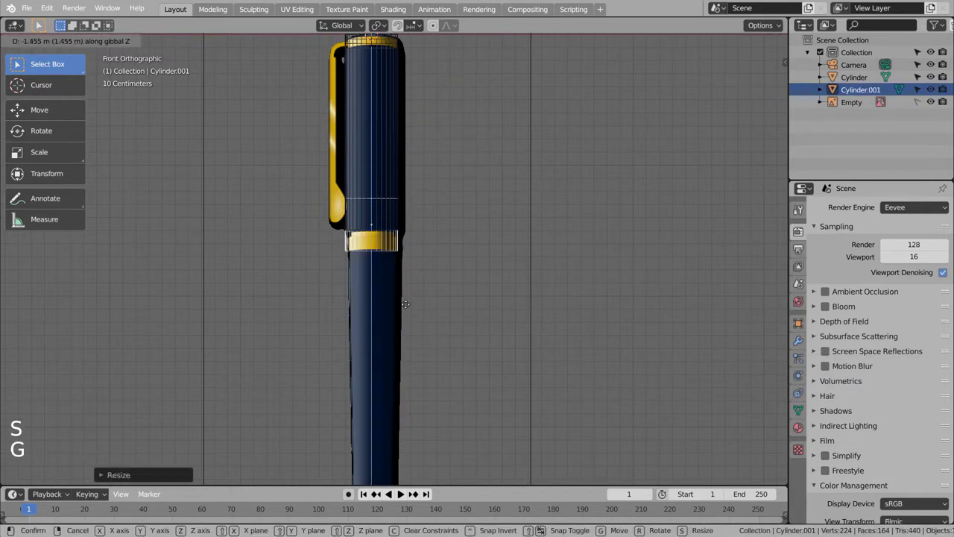
pyautogui.press('shift+z')
pyautogui.scroll(3)
pyautogui.press('s')
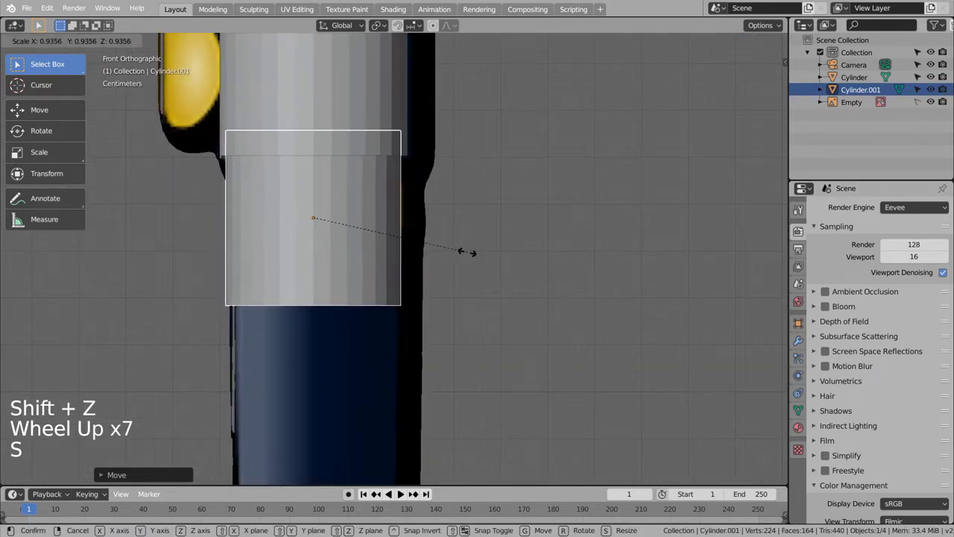
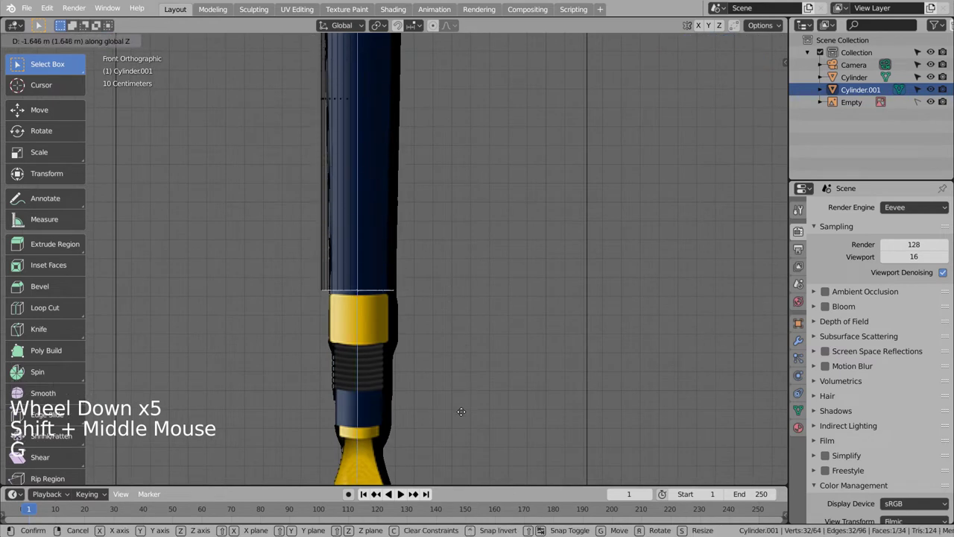
# Step: Extrude and scale the cylinder's faces along their normals to form the gold band
pyautogui.press('e')
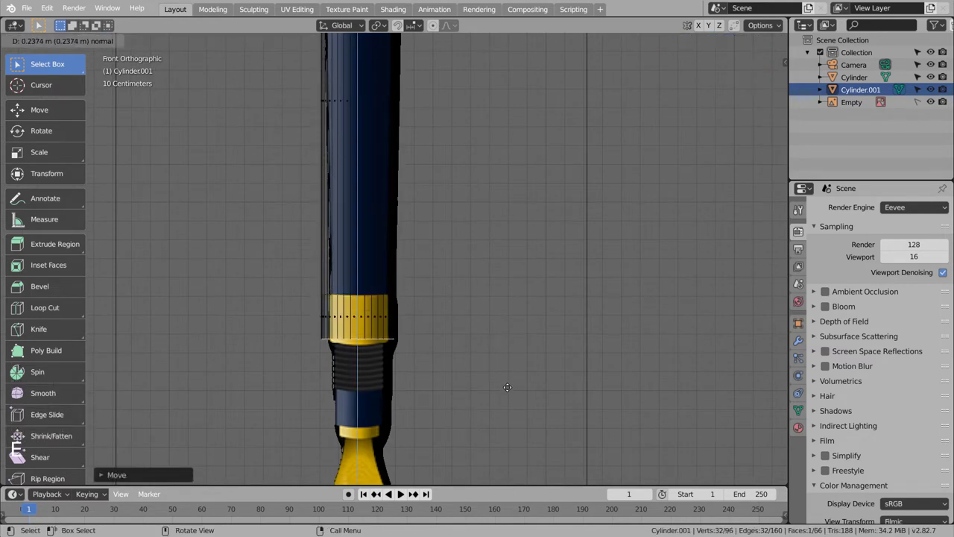
pyautogui.press('e')
pyautogui.press('s')
pyautogui.press('e')
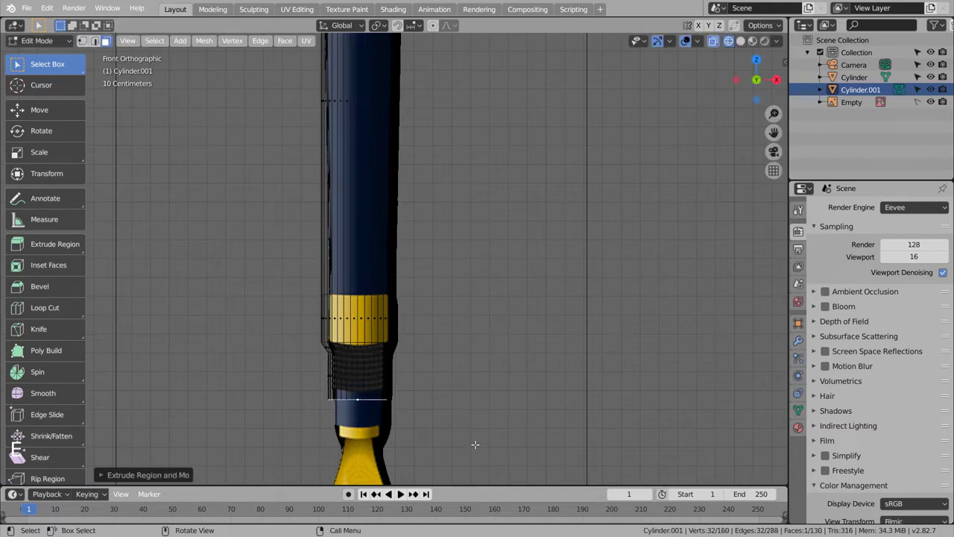
pyautogui.press('e')
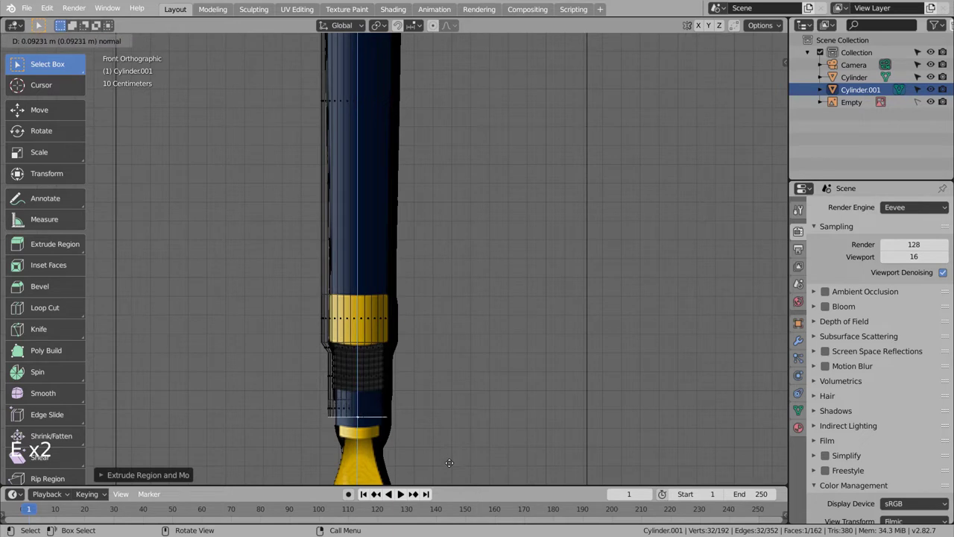
pyautogui.press('ctrl+z')
pyautogui.press('ctrl+z')
pyautogui.press('e')
pyautogui.press('s')
pyautogui.press('e')
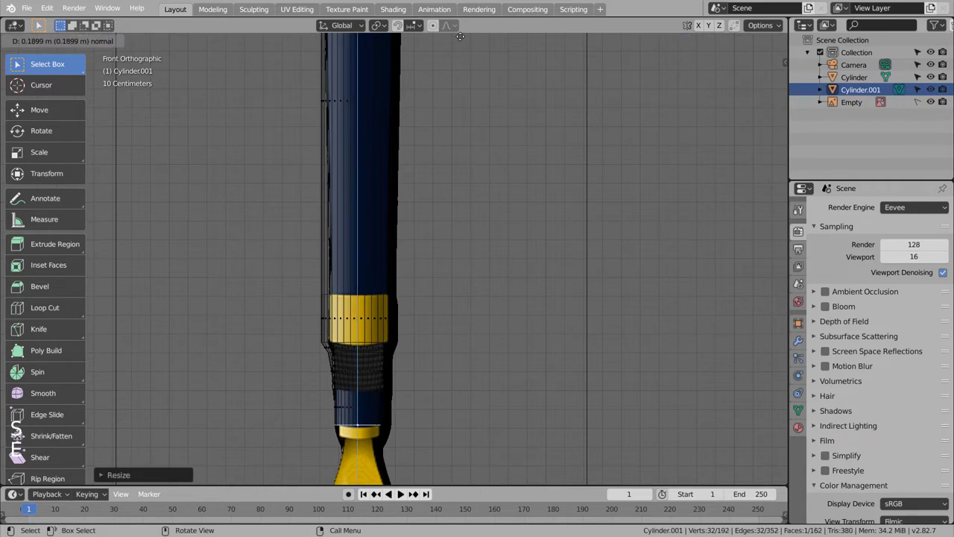
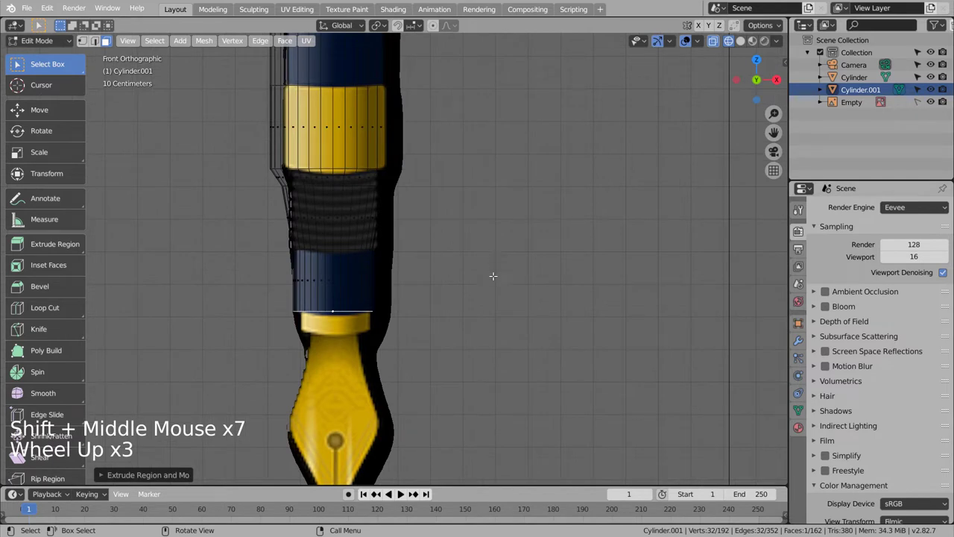
# Step: Extrude further sections downward to build the ribbed grip below the band
pyautogui.press('e')
pyautogui.press('s')
pyautogui.press('e')
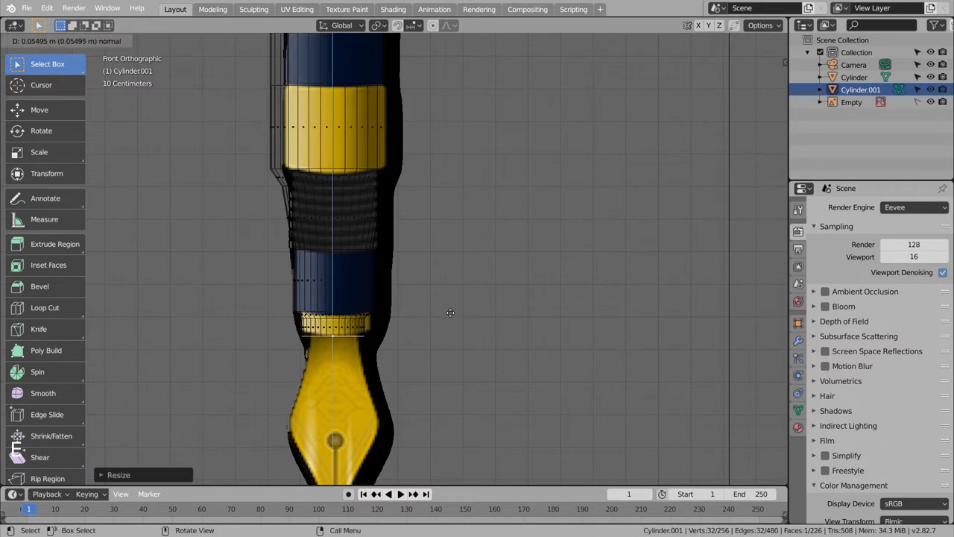
pyautogui.press('shift+z')
pyautogui.scroll(-3)
pyautogui.middleClick(461, 192)
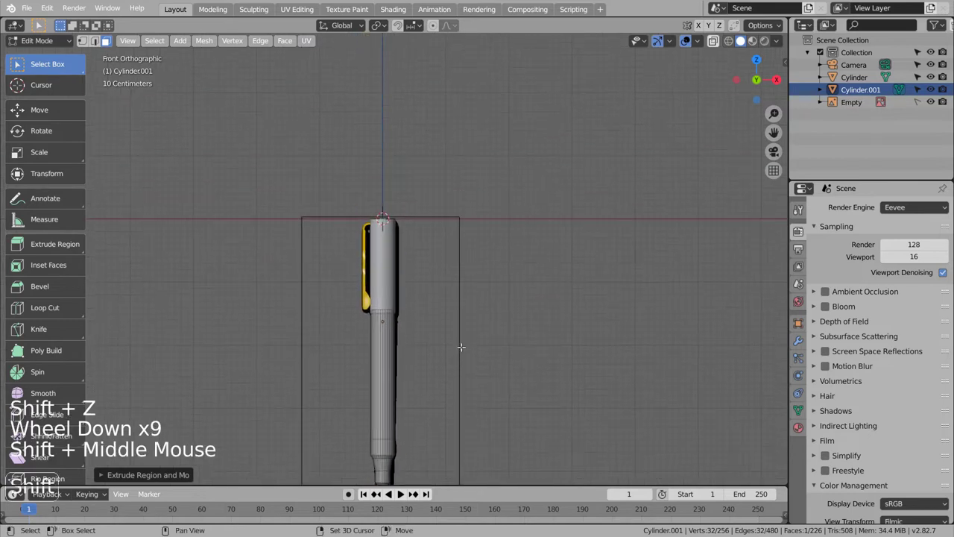
# Step: Select the cap cylinder, enter Edit Mode and view it straight from the top
pyautogui.click(456, 335)
pyautogui.press('Tab')
pyautogui.click(394, 260)
pyautogui.scroll(3)
pyautogui.press('Tab')
pyautogui.press('KP_7')
pyautogui.press('shift+z')
pyautogui.scroll(3)
pyautogui.press('b')
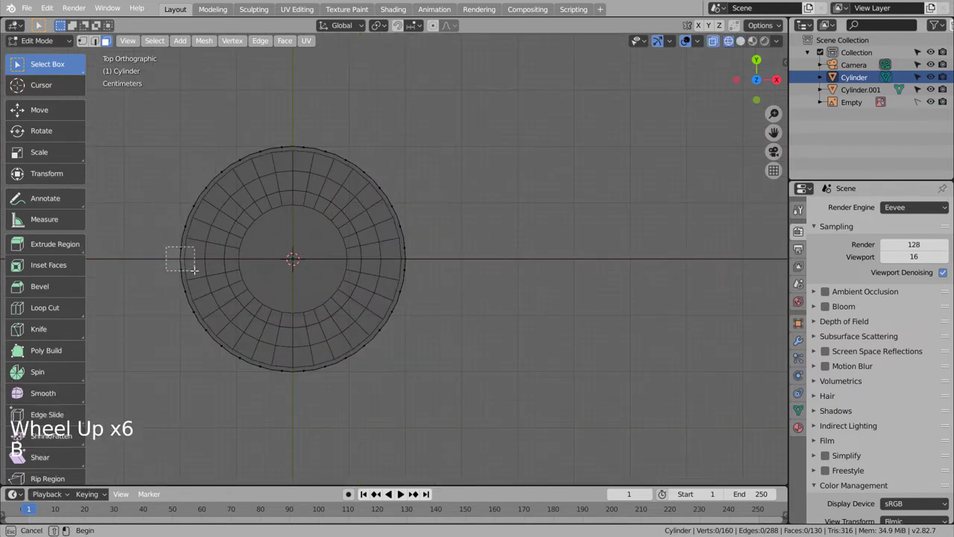
# Step: Circle-select a small patch of faces on the cap's top rim from front and side views
pyautogui.press('KP_1')
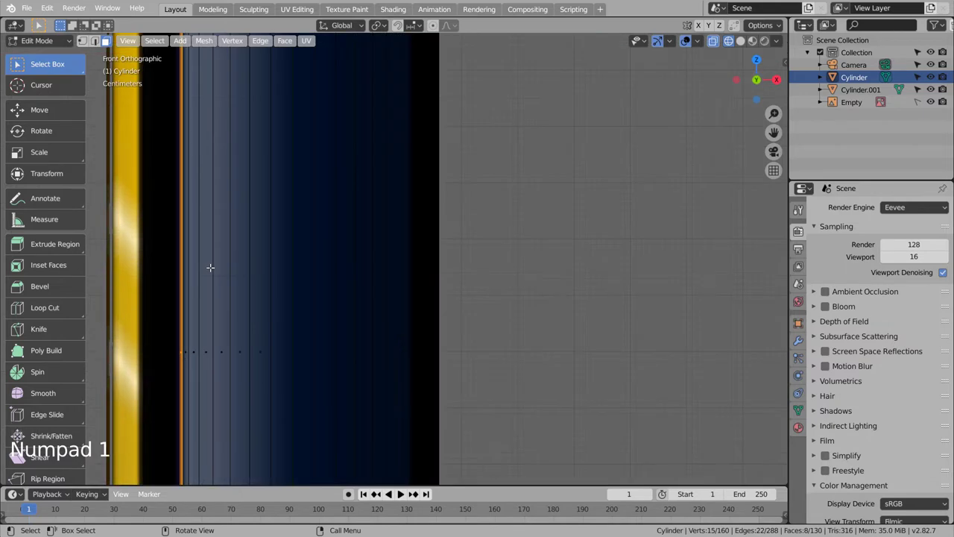
pyautogui.press('KP_7')
pyautogui.press('KP_3')
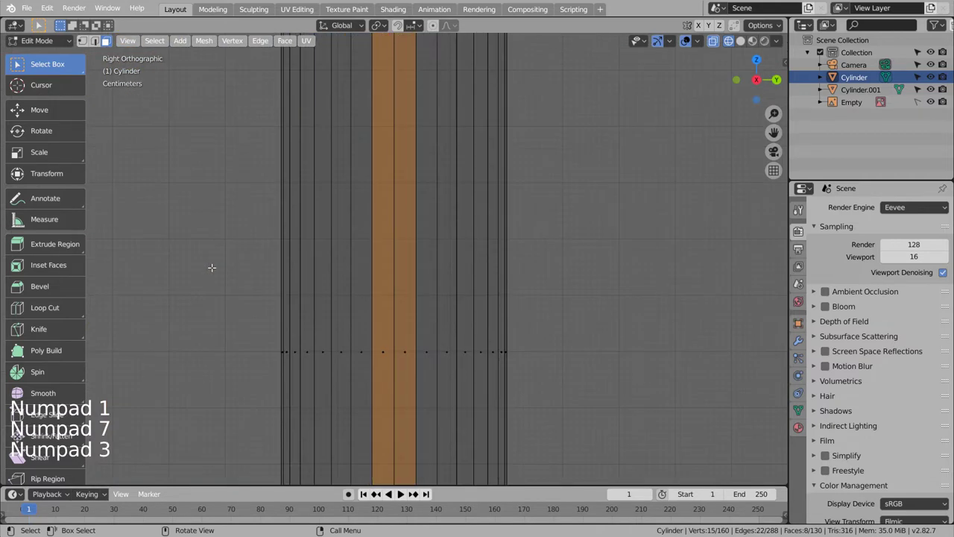
pyautogui.scroll(-3)
pyautogui.scroll(-3)
pyautogui.press('c')
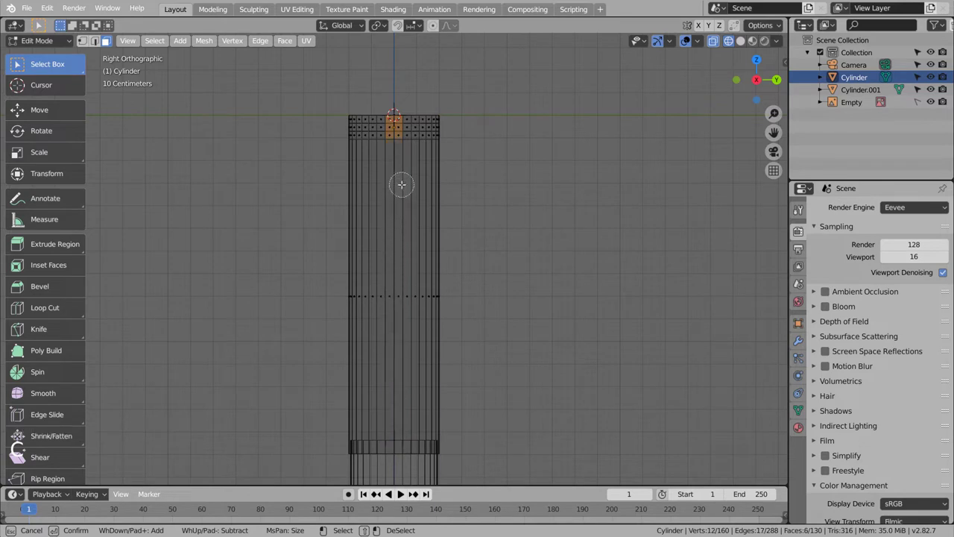
pyautogui.press('c')
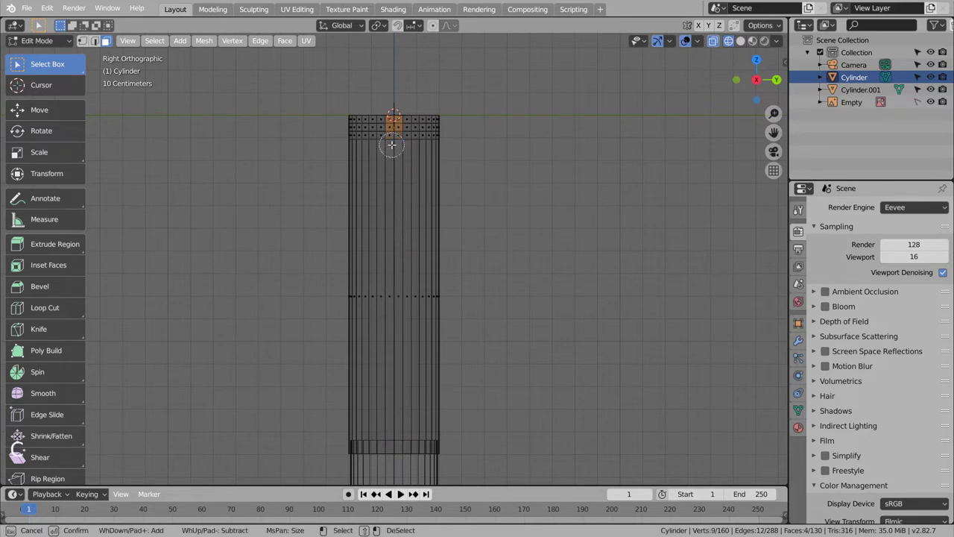
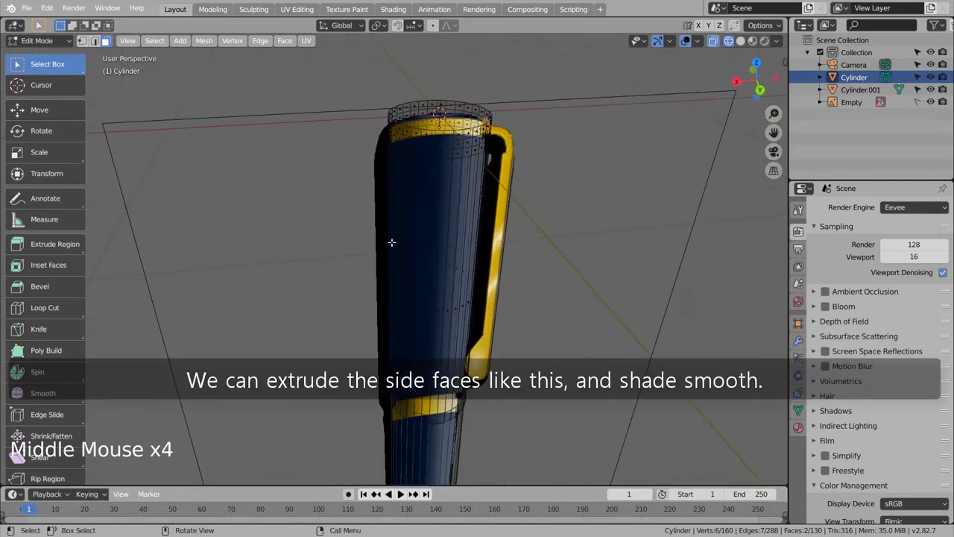
# Step: Extrude, move and rotate the rim faces in segments to bend a clip shape toward the cap
pyautogui.press('KP_7')
pyautogui.press('KP_1')
pyautogui.press('e')
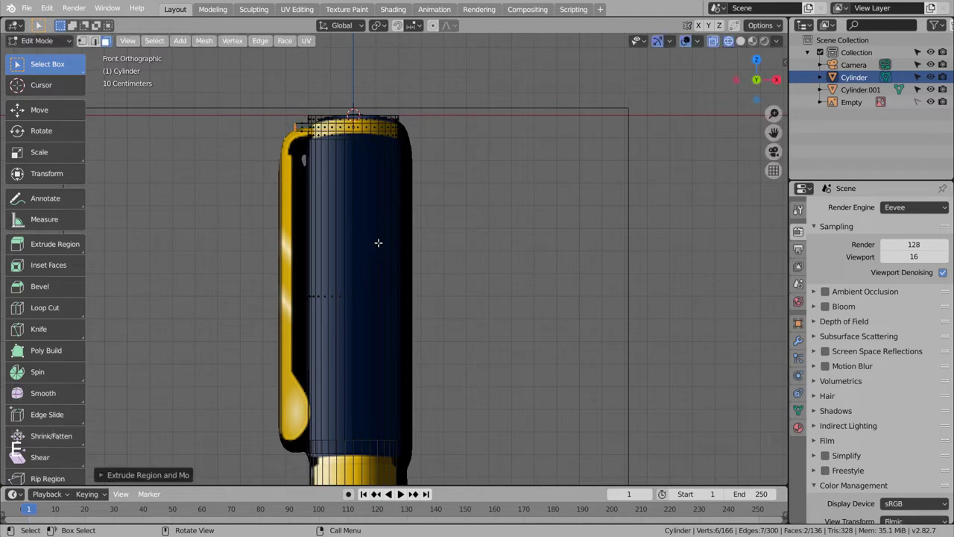
pyautogui.press('g')
pyautogui.press('r')
pyautogui.press('e')
pyautogui.press('g')
pyautogui.press('r')
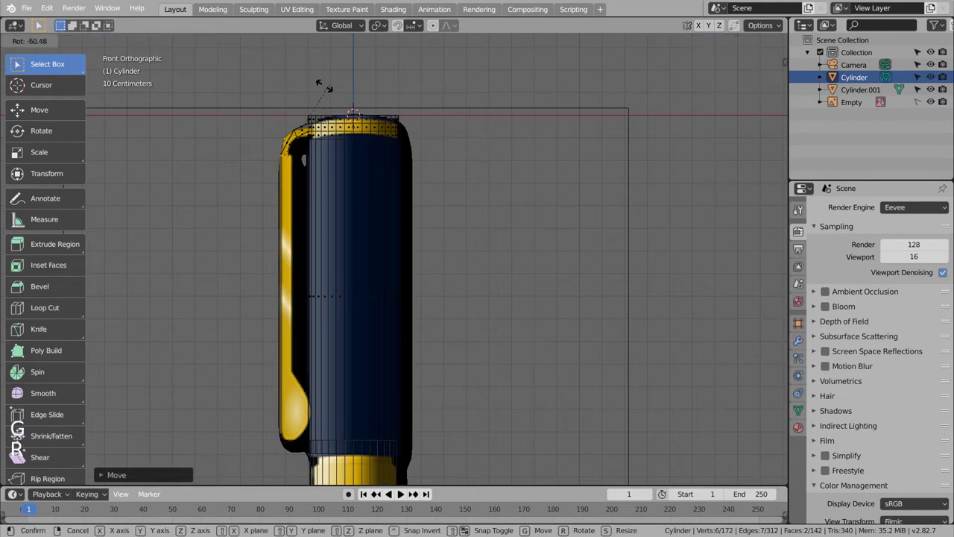
pyautogui.press('g')
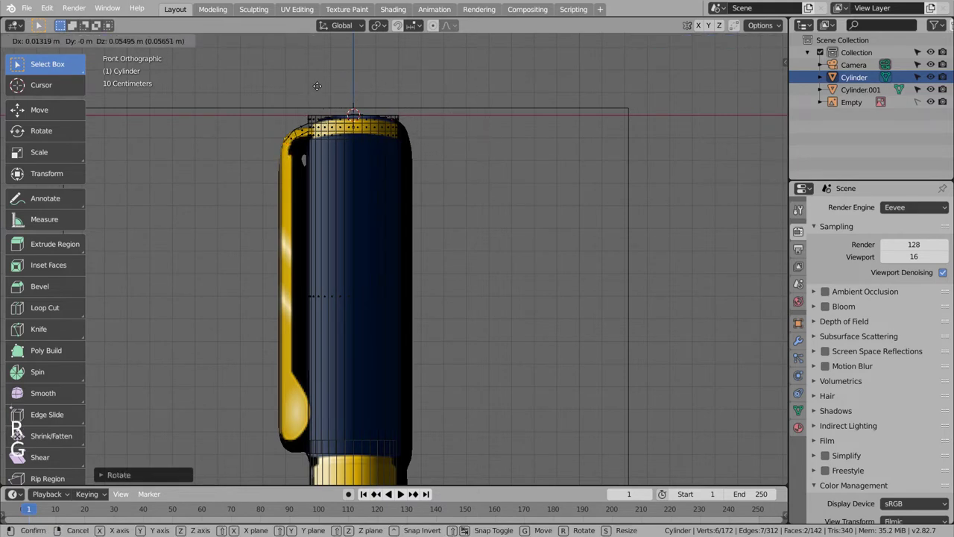
pyautogui.press('e')
pyautogui.press('g')
pyautogui.press('r')
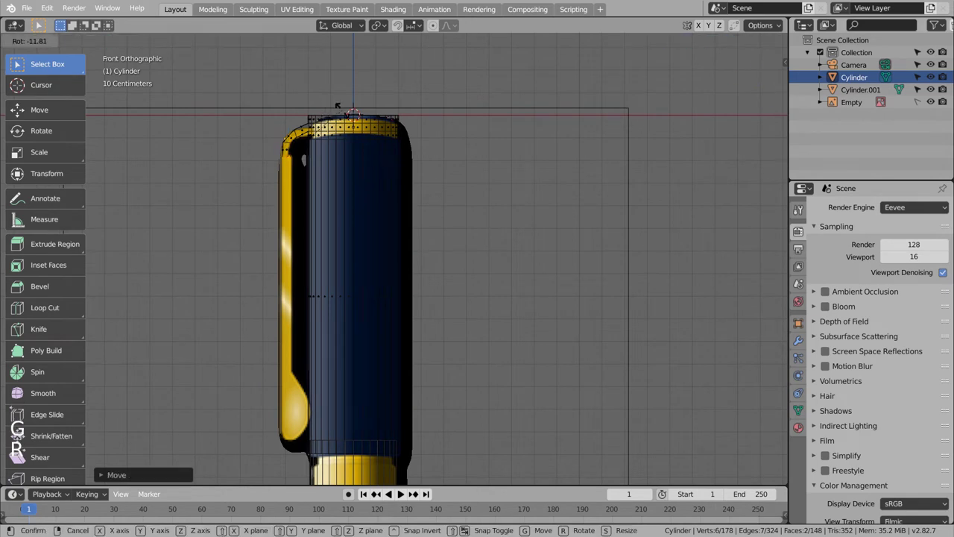
pyautogui.press('e')
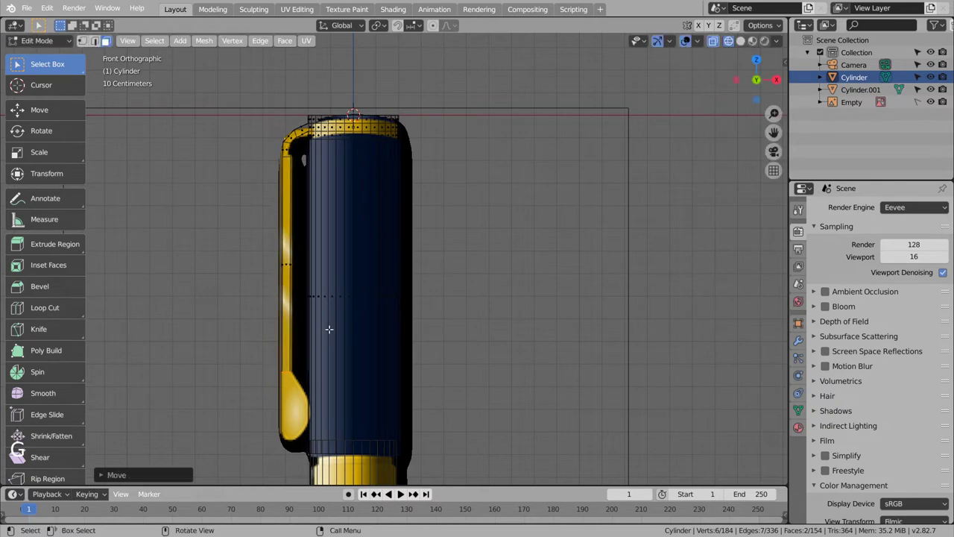
# Step: Extrude the cap's top faces twice and scale them inward to close the rounded top, then exit Edit Mode
pyautogui.press('e')
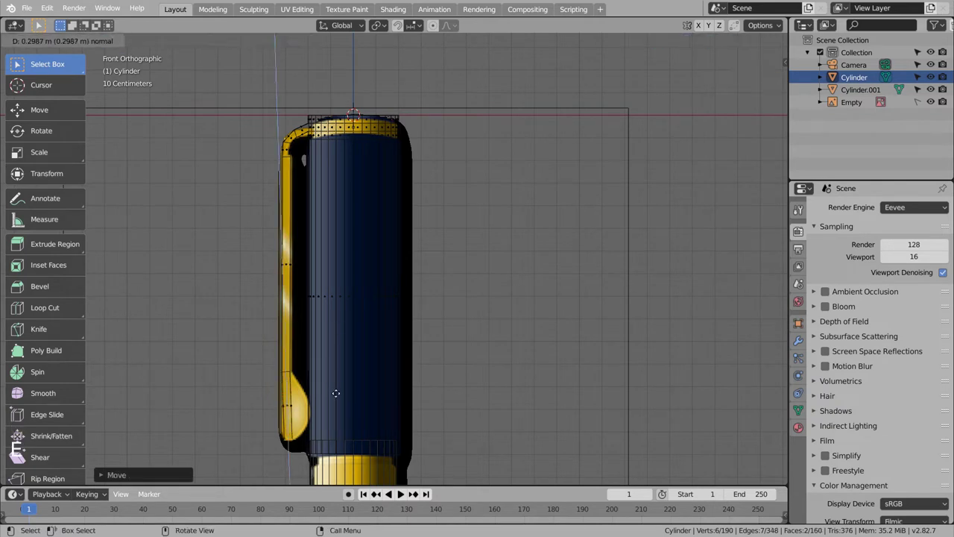
pyautogui.press('g')
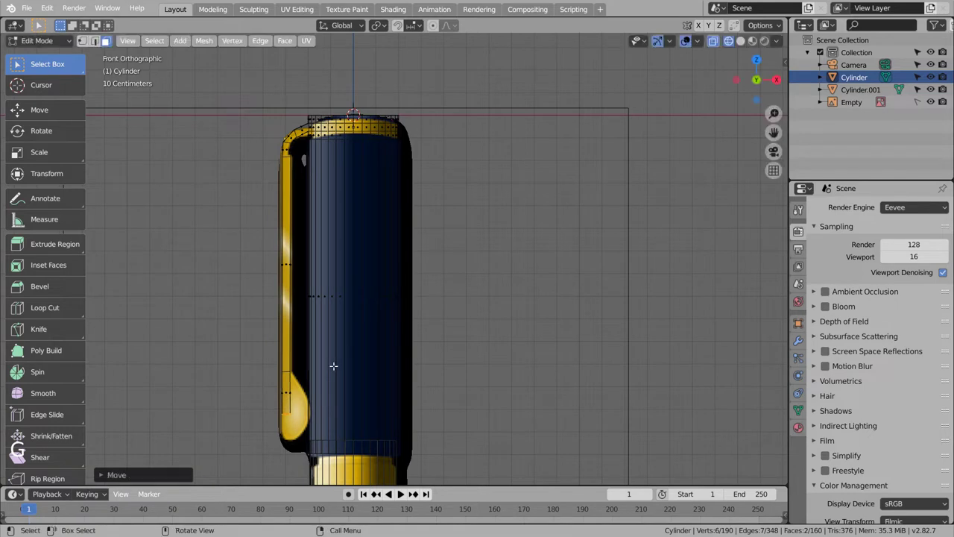
pyautogui.press('e')
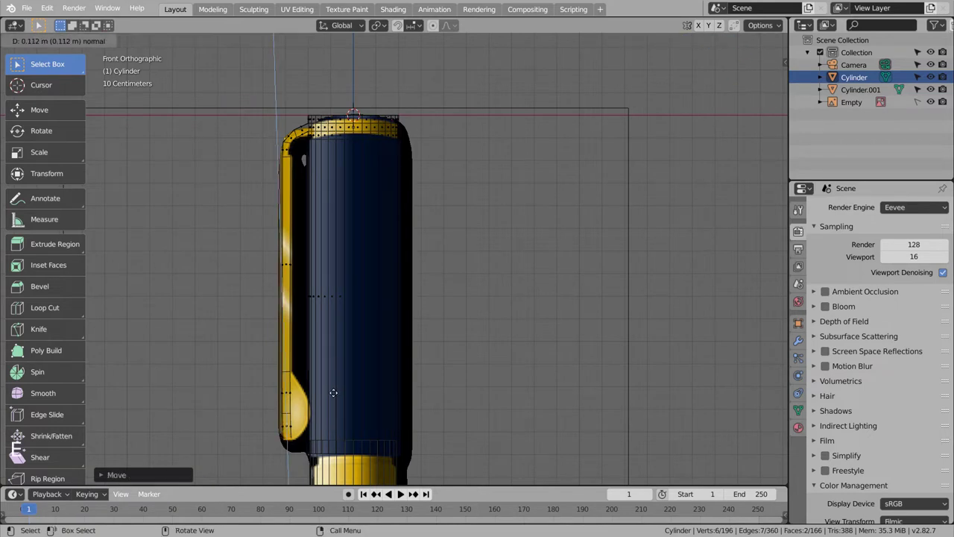
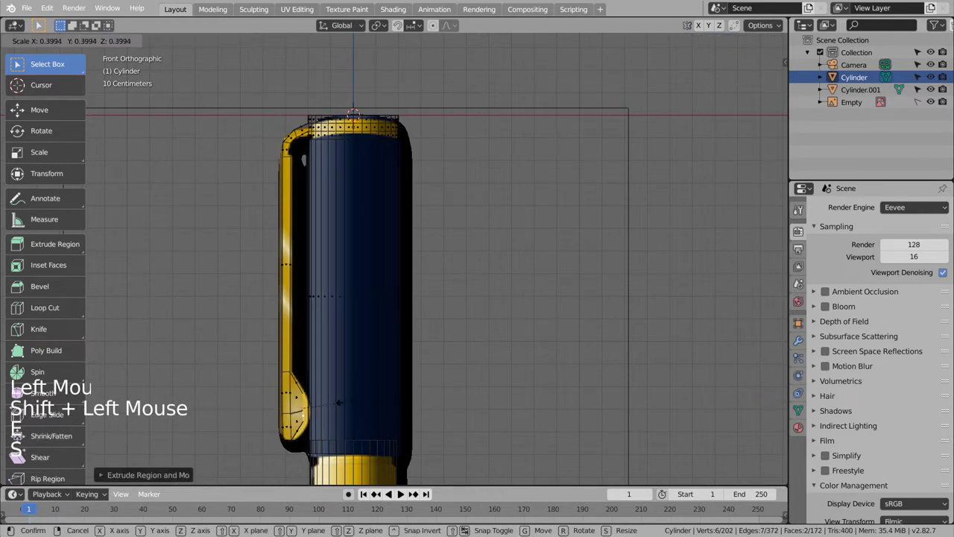
pyautogui.press('e')
pyautogui.press('s')
pyautogui.press('g')
pyautogui.press('Tab')
# Step: Orbit around the pen and select the grey pen body Cylinder.001
pyautogui.middleClick(363, 342)
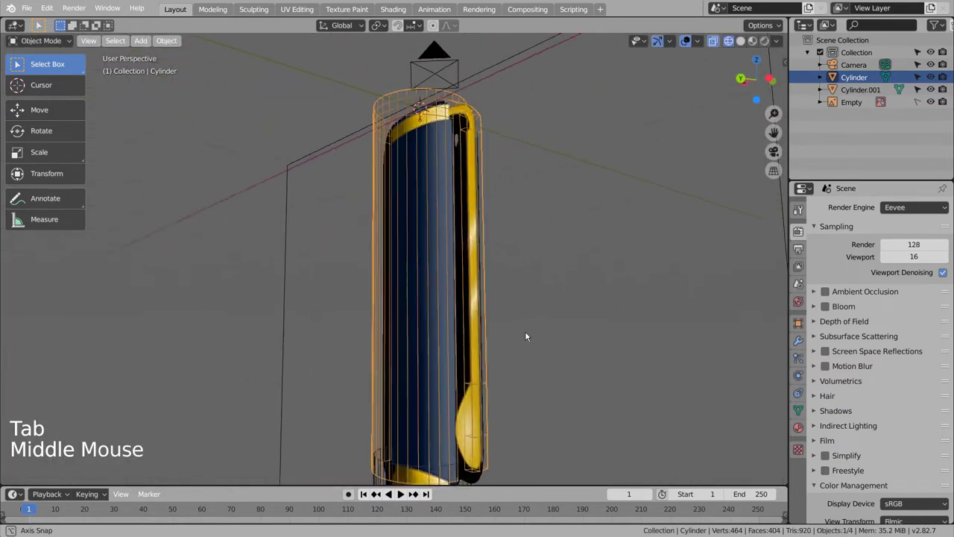
pyautogui.press('shift+z')
pyautogui.scroll(-3)
pyautogui.click(488, 392)
pyautogui.middleClick(488, 407)
pyautogui.click(392, 294)
pyautogui.rightClick(392, 294)
pyautogui.click(368, 401)
pyautogui.rightClick(368, 401)
pyautogui.scroll(-3)
# Step: Switch to front view and pan the view down toward the pen tip
pyautogui.middleClick(477, 404)
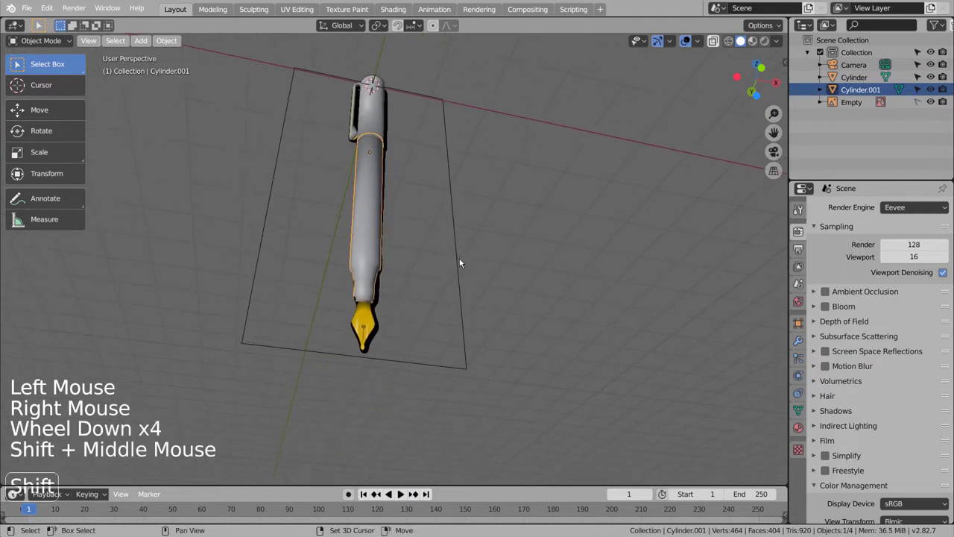
pyautogui.scroll(3)
pyautogui.press('KP_1')
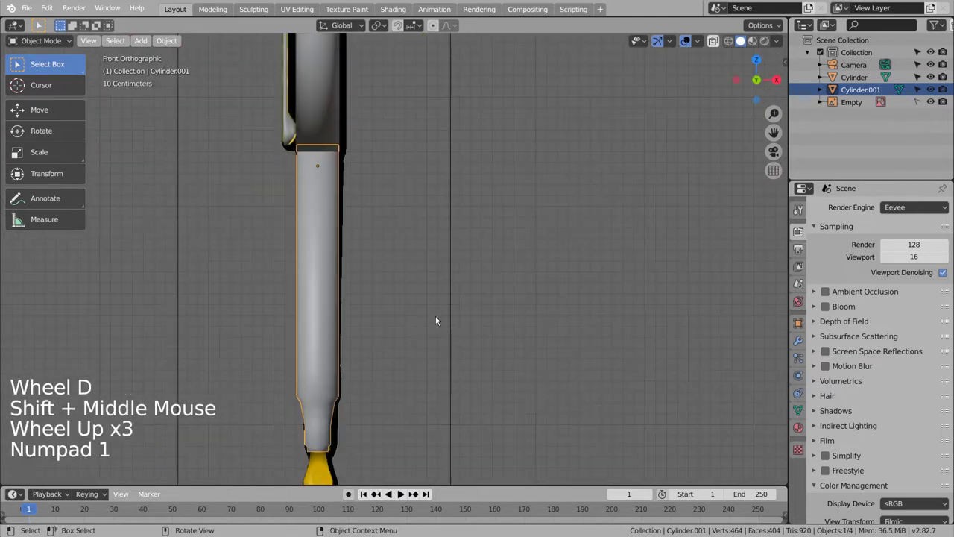
pyautogui.click(440, 318)
pyautogui.middleClick(437, 300)
pyautogui.middleClick(436, 171)
pyautogui.middleClick(428, 352)
# Step: Add a cube, shrink it and move it up the pen's axis to the top of the gold nib
pyautogui.press('shift+a')
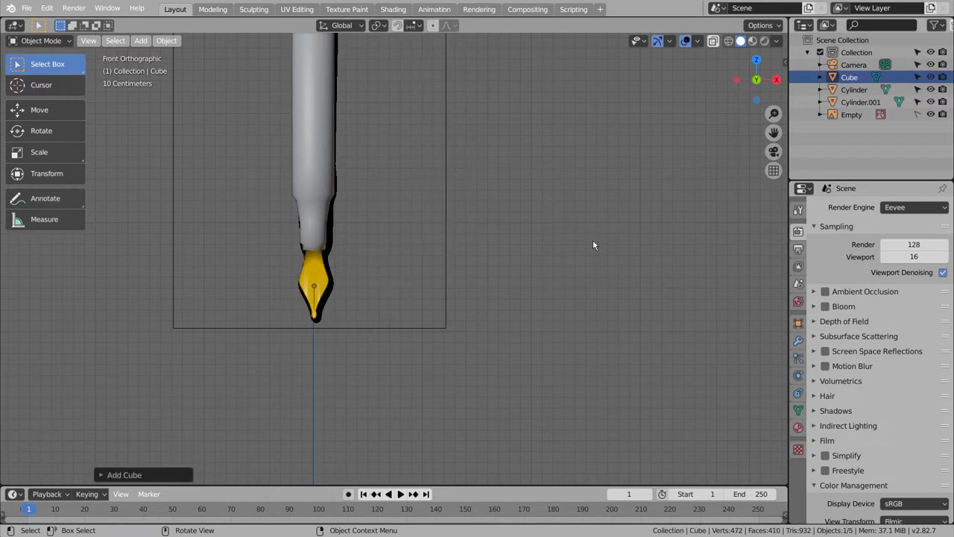
pyautogui.press('g')
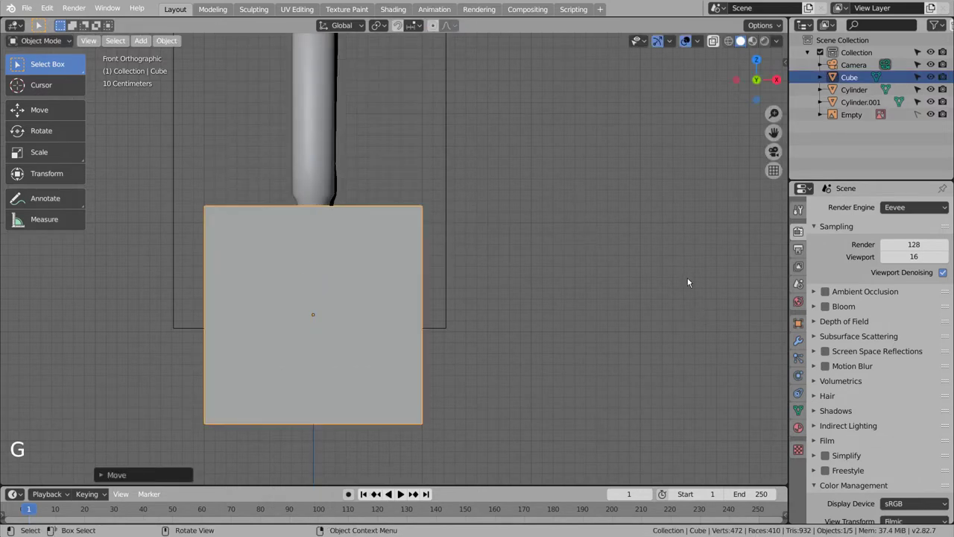
pyautogui.press('shift+z')
pyautogui.press('s')
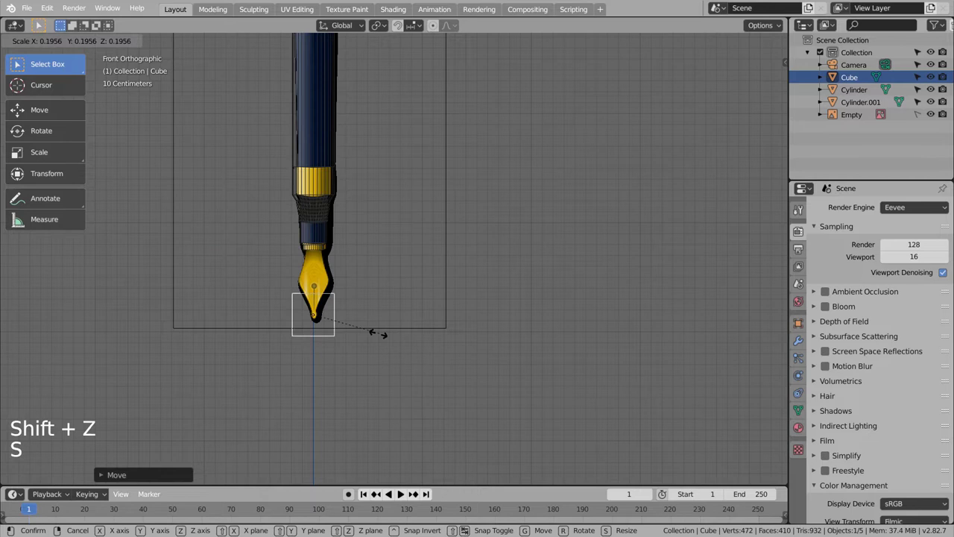
pyautogui.press('g')
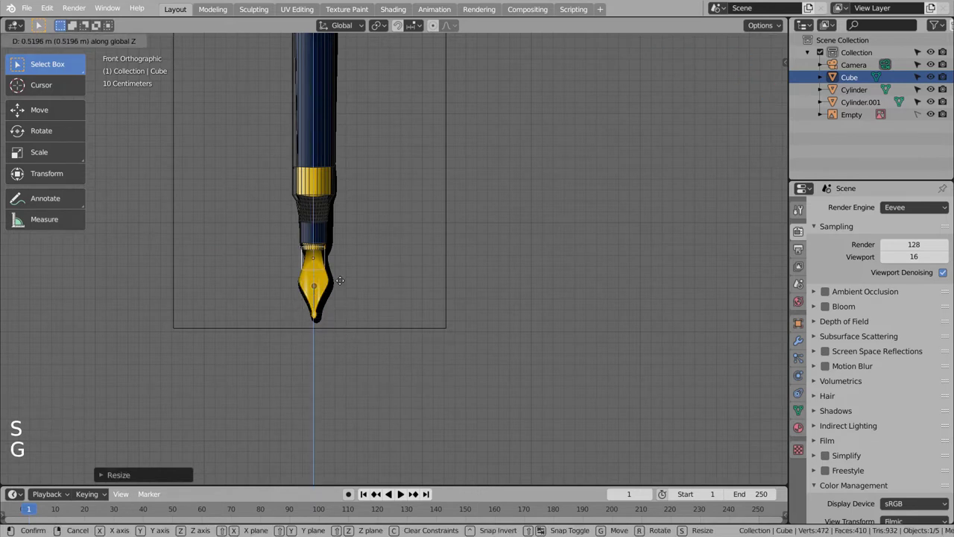
pyautogui.scroll(3)
pyautogui.press('s')
pyautogui.scroll(3)
pyautogui.press('g')
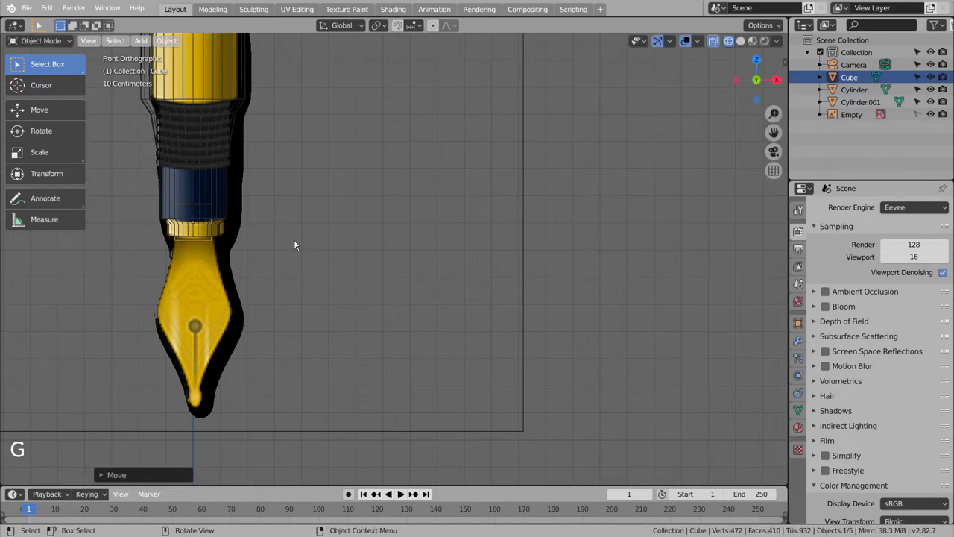
# Step: Orbit around the grip and settle on a side view centred on the cube
pyautogui.middleClick(252, 304)
pyautogui.scroll(3)
pyautogui.middleClick(441, 324)
pyautogui.scroll(3)
pyautogui.middleClick(350, 278)
pyautogui.middleClick(348, 277)
pyautogui.press('KP_3')
pyautogui.press('KP_1')
pyautogui.press('KP_Decimal')
pyautogui.press('KP_3')
pyautogui.scroll(-3)
pyautogui.scroll(-3)
# Step: Flatten the cube into a thin upright slab and reposition it on the nib
pyautogui.press('g')
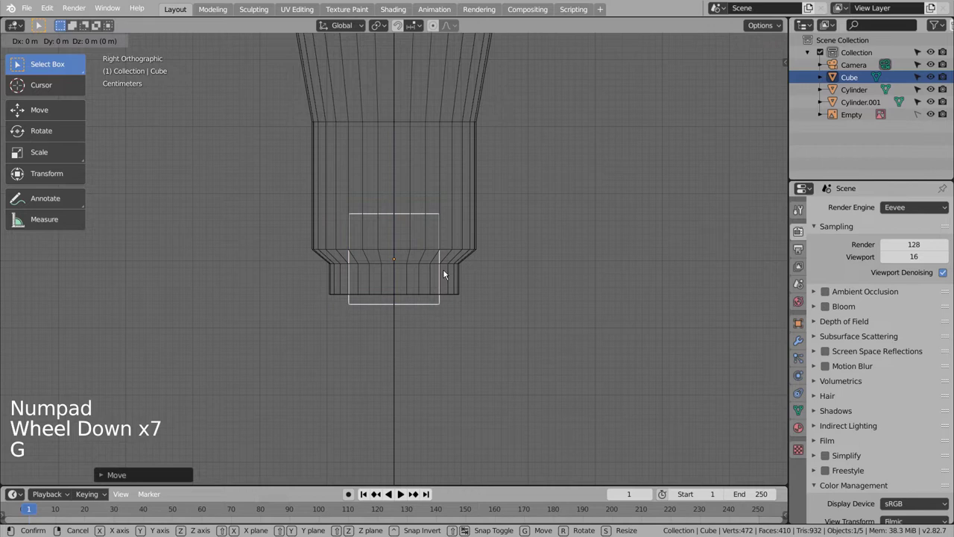
pyautogui.press('s')
pyautogui.press('g')
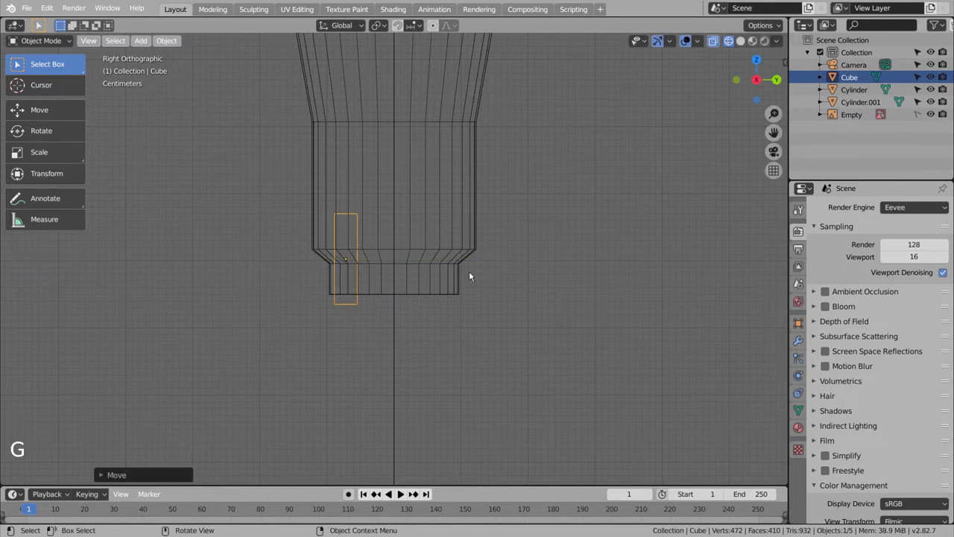
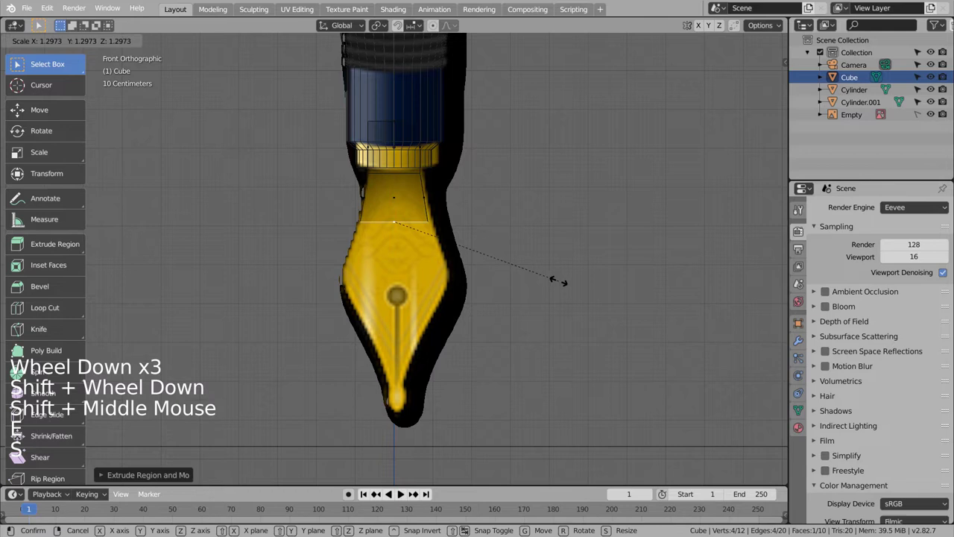
# Step: Extrude the slab's bottom edge downward in widening sections over the gold nib
pyautogui.press('e')
pyautogui.press('s')
pyautogui.press('e')
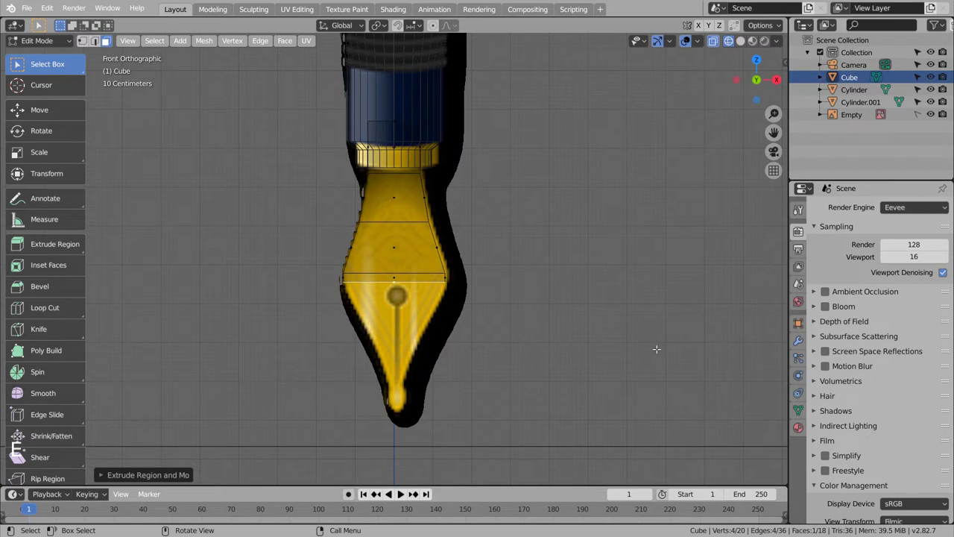
pyautogui.press('s')
pyautogui.press('e')
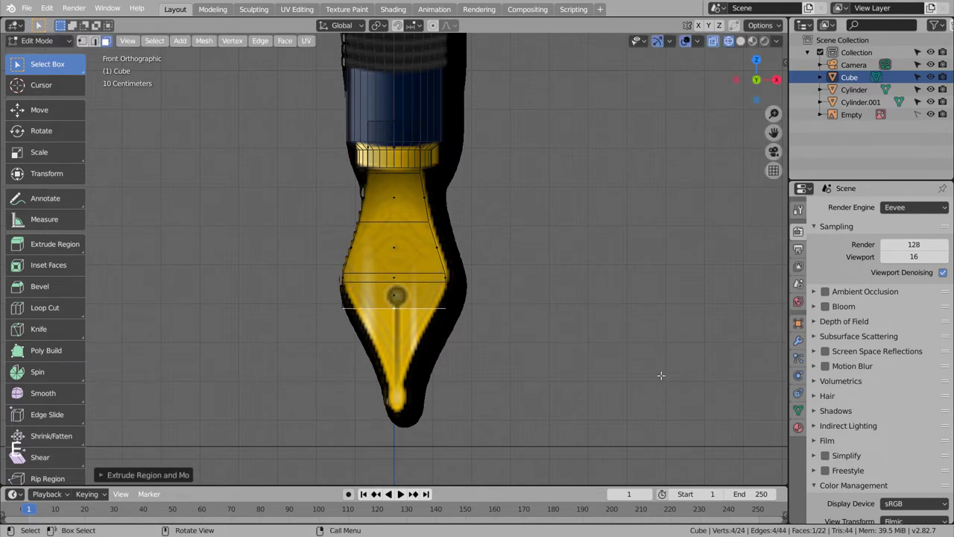
pyautogui.press('e')
# Step: Taper further extruded sections down to the nib's point, then exit Edit Mode
pyautogui.press('s')
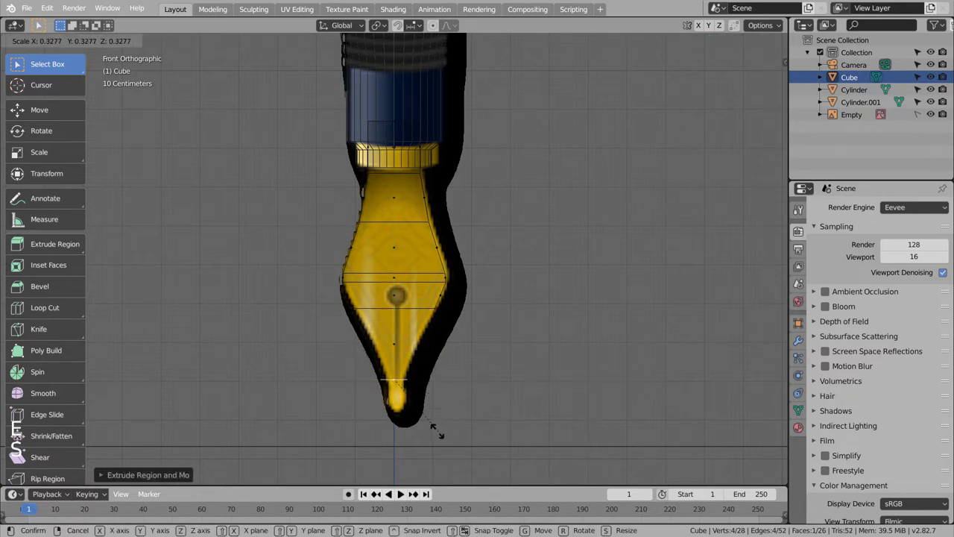
pyautogui.press('e')
pyautogui.press('e')
pyautogui.press('s')
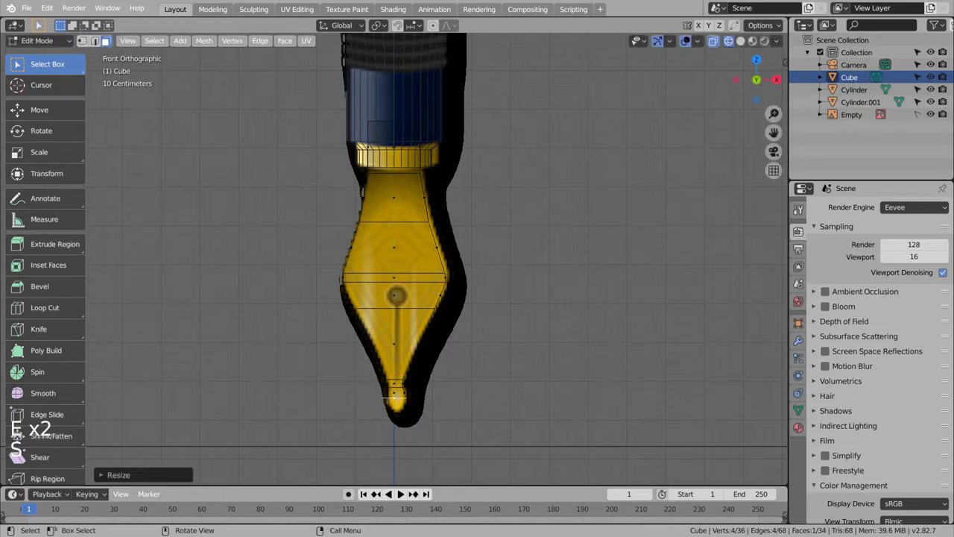
pyautogui.press('e')
pyautogui.press('s')
pyautogui.press('Tab')
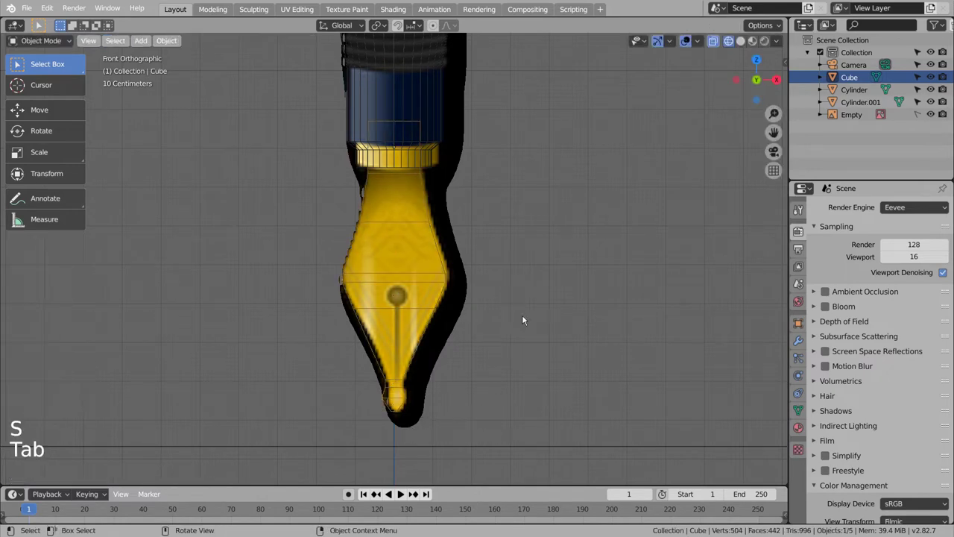
# Step: Orbit away from the nib and select the pen cap, viewed straight on
pyautogui.middleClick(397, 294)
pyautogui.middleClick(385, 293)
pyautogui.middleClick(542, 352)
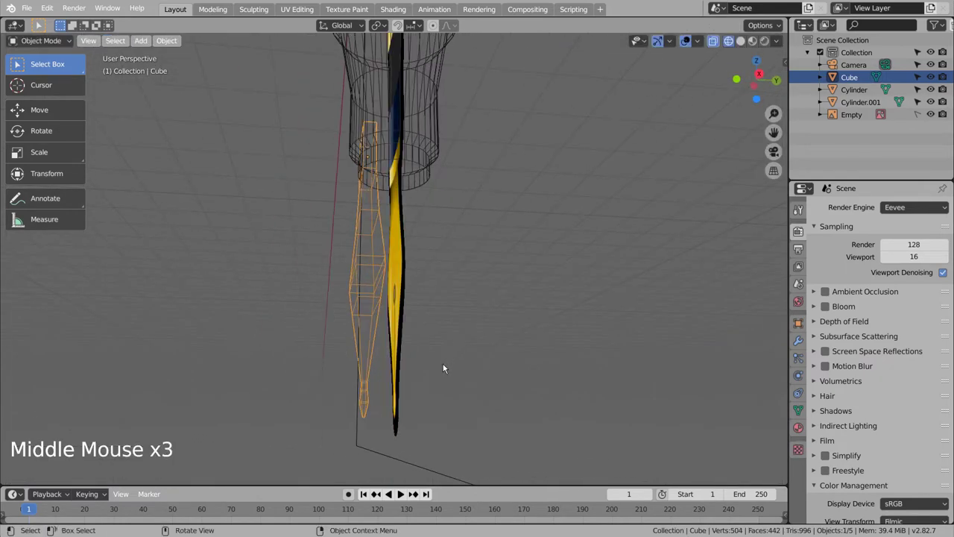
pyautogui.middleClick(448, 366)
pyautogui.middleClick(501, 364)
pyautogui.middleClick(529, 364)
pyautogui.middleClick(567, 363)
pyautogui.press('KP_1')
pyautogui.scroll(-3)
pyautogui.middleClick(499, 226)
pyautogui.middleClick(499, 352)
pyautogui.click(387, 180)
pyautogui.middleClick(478, 142)
pyautogui.scroll(3)
pyautogui.press('ctrl+3')
# Step: Add an edge loop near the cap's top and smooth the cap with a Subdivision Surface
pyautogui.press('Tab')
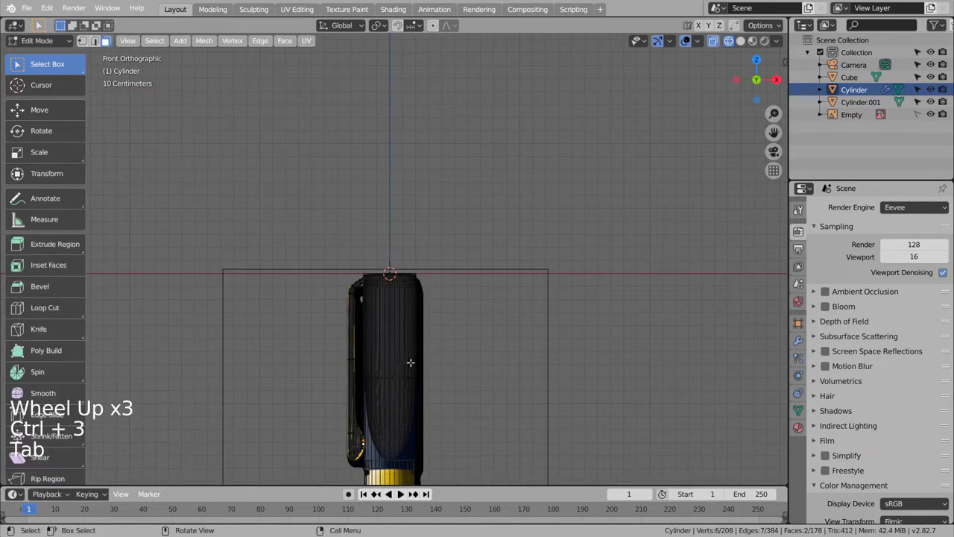
pyautogui.press('ctrl+r')
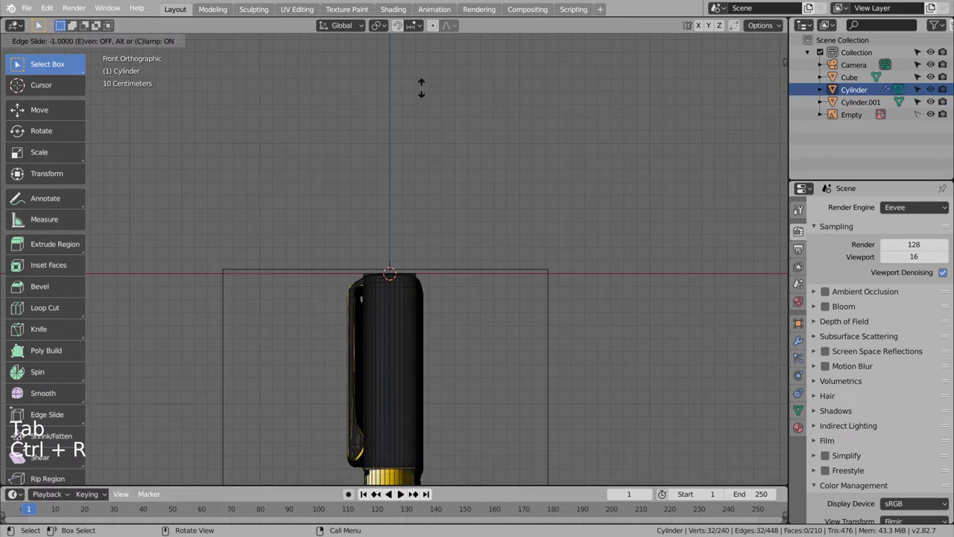
pyautogui.press('Tab')
pyautogui.middleClick(455, 315)
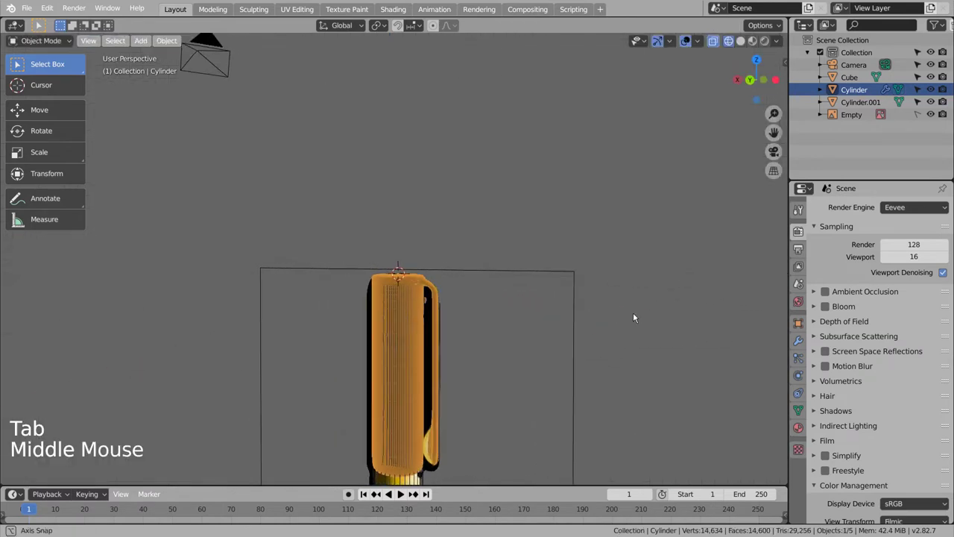
pyautogui.press('ctrl+1')
pyautogui.middleClick(514, 358)
pyautogui.middleClick(477, 357)
pyautogui.middleClick(438, 355)
pyautogui.middleClick(429, 353)
pyautogui.middleClick(505, 352)
pyautogui.middleClick(506, 353)
# Step: Undo a stray edit, reselect the cap and add a support loop at its top edge
pyautogui.press('Tab')
pyautogui.press('ctrl+z')
pyautogui.press('shift+a')
pyautogui.click(749, 42)
pyautogui.click(594, 319)
pyautogui.middleClick(468, 385)
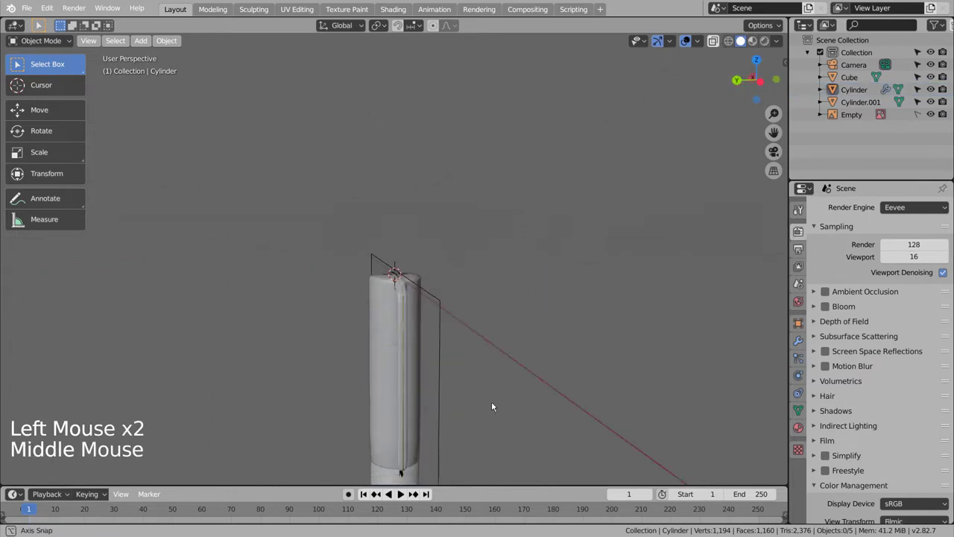
pyautogui.middleClick(441, 372)
pyautogui.scroll(3)
pyautogui.press('Tab')
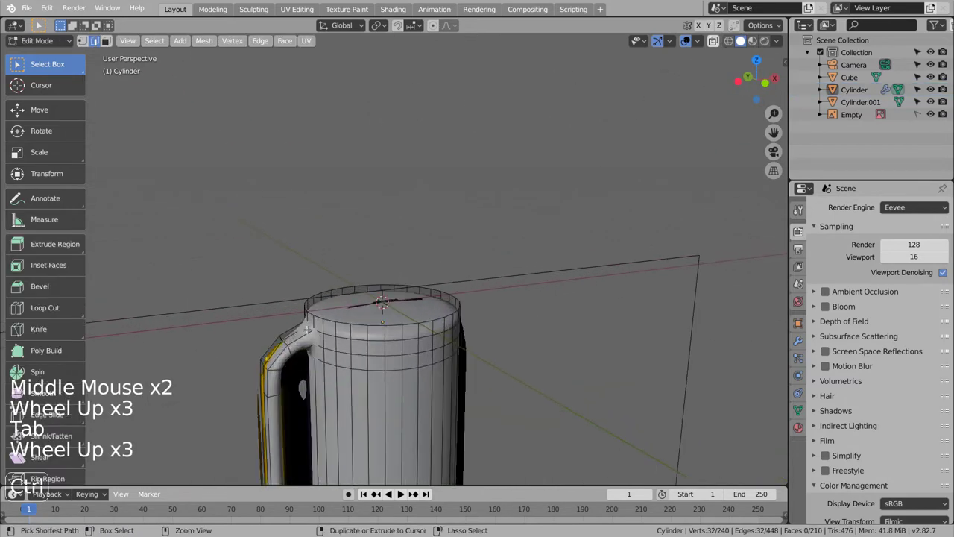
pyautogui.press('ctrl+r')
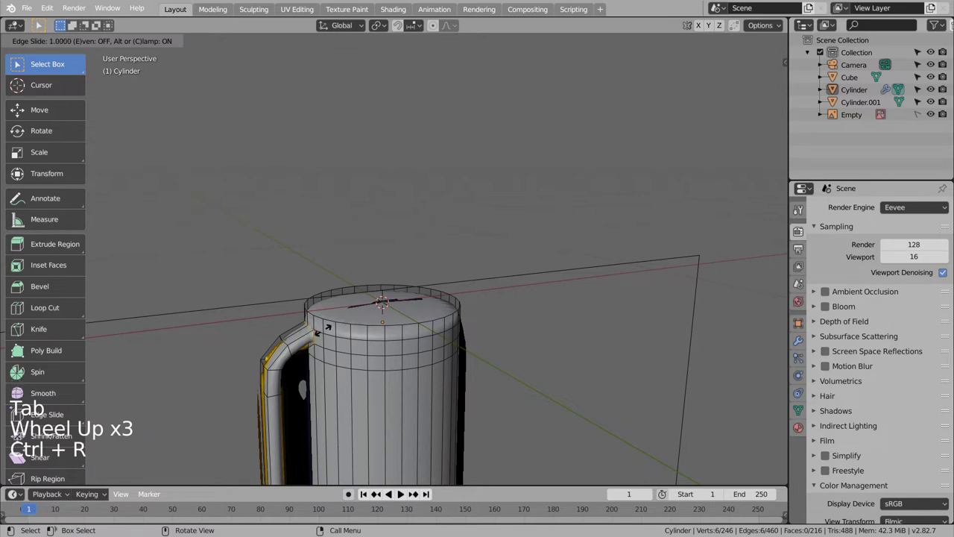
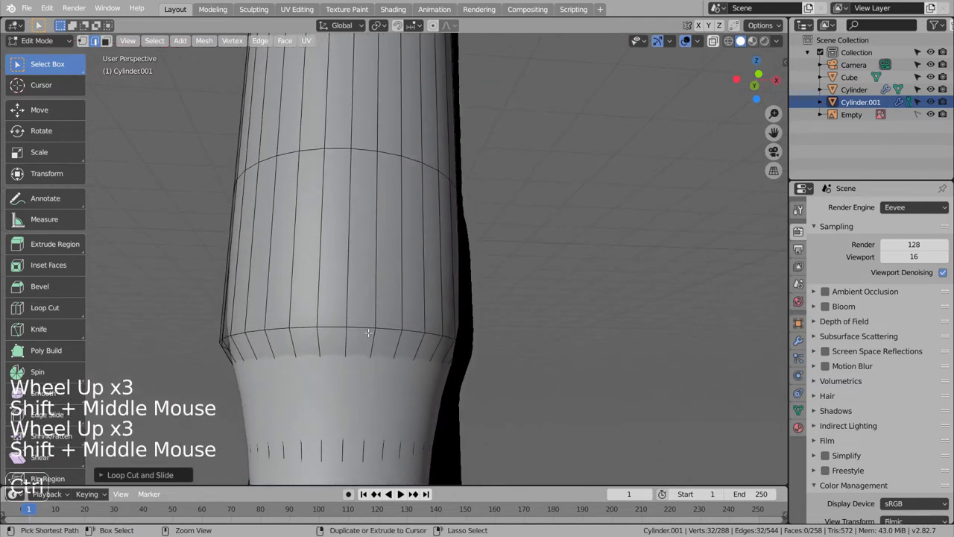
# Step: Add several loop cuts on the pen body and slide them beside the lower grip rings
pyautogui.press('ctrl+r')
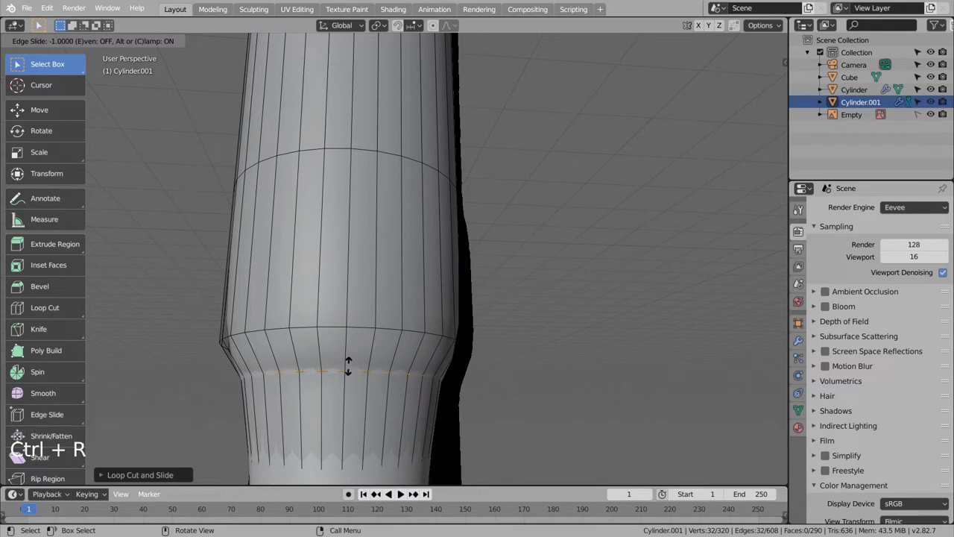
pyautogui.press('ctrl+r')
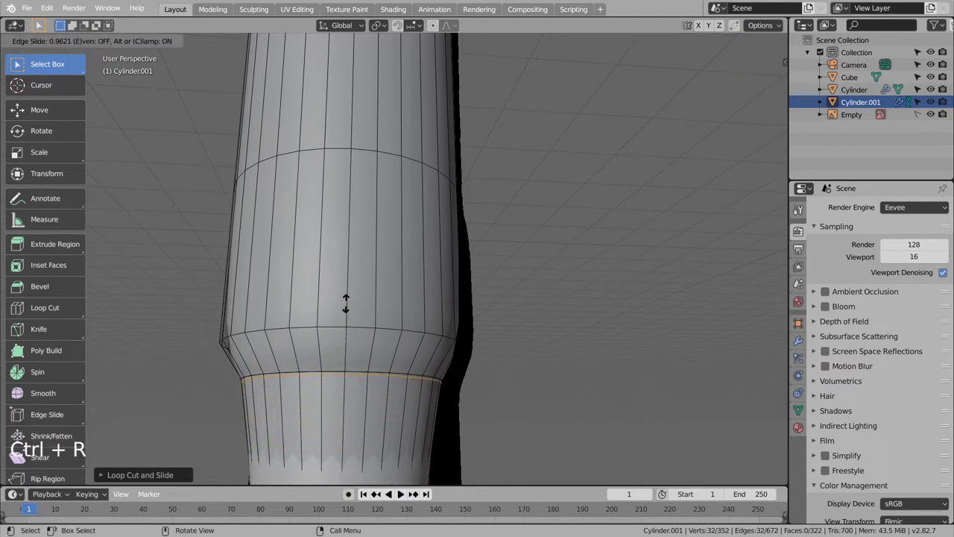
pyautogui.press('ctrl+r')
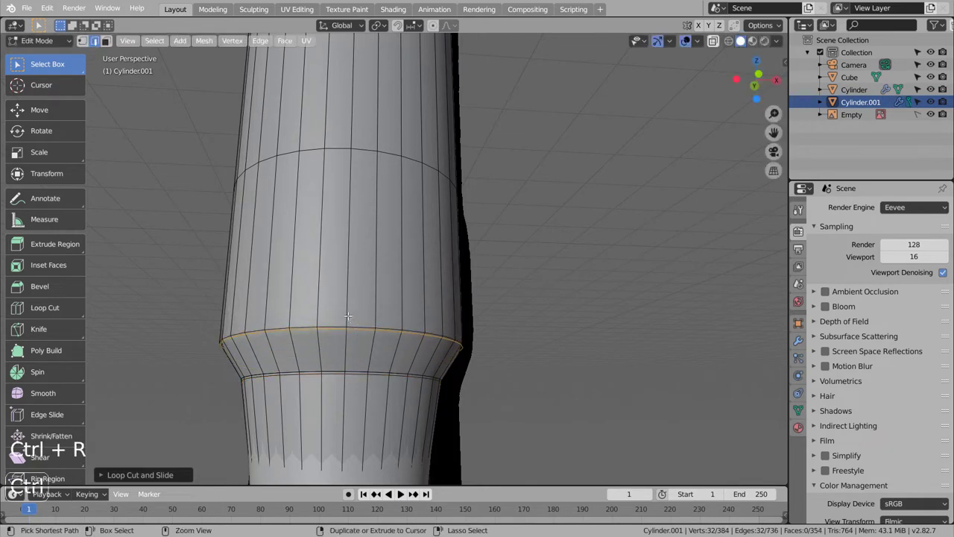
pyautogui.press('ctrl+r')
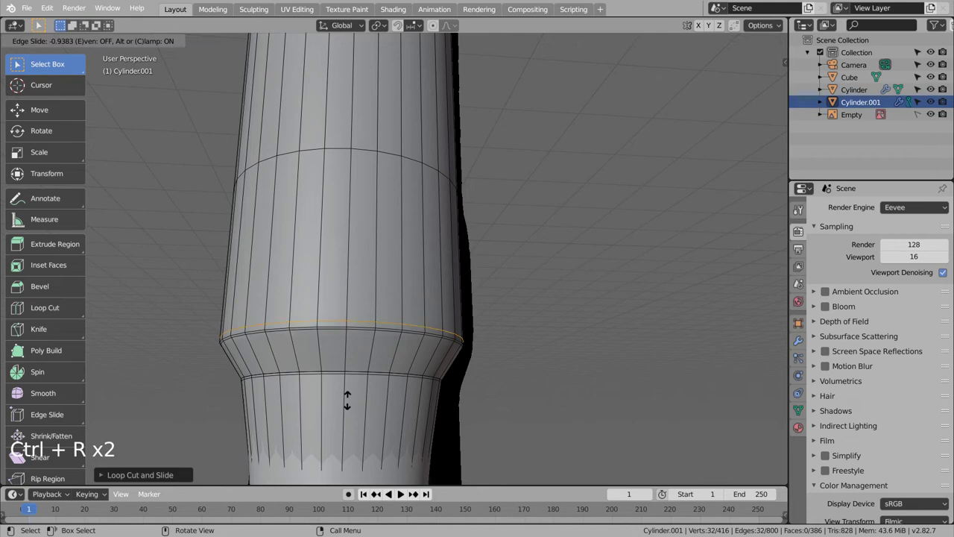
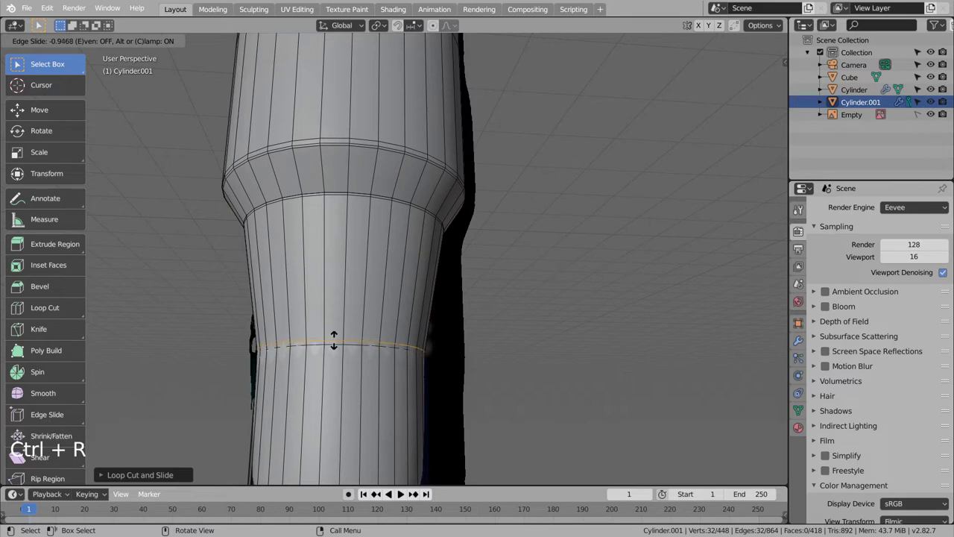
pyautogui.press('ctrl+r')
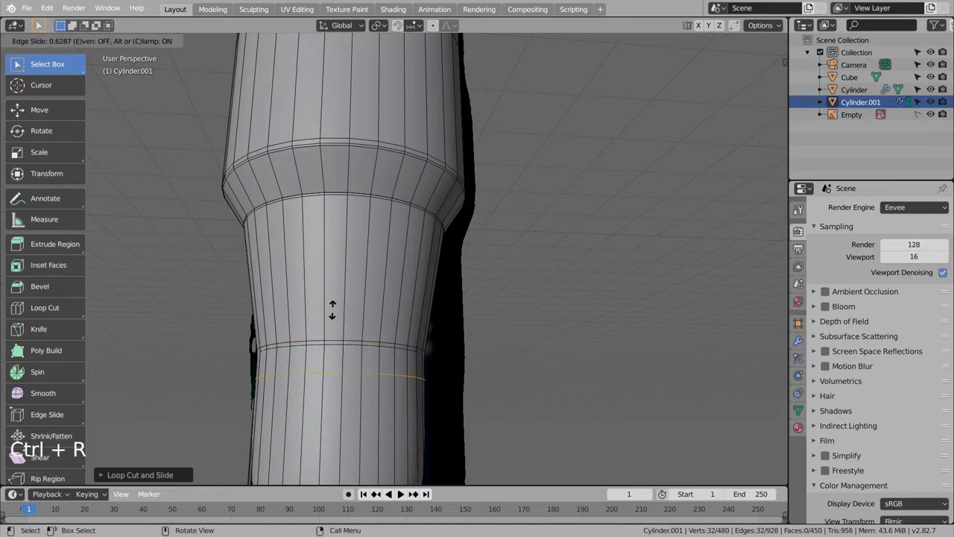
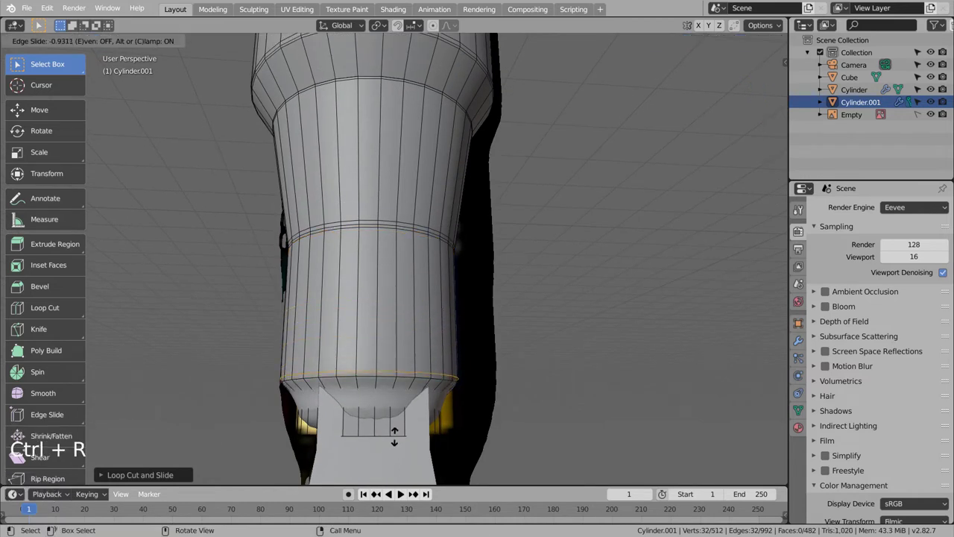
pyautogui.press('ctrl+r')
pyautogui.press('ctrl+r')
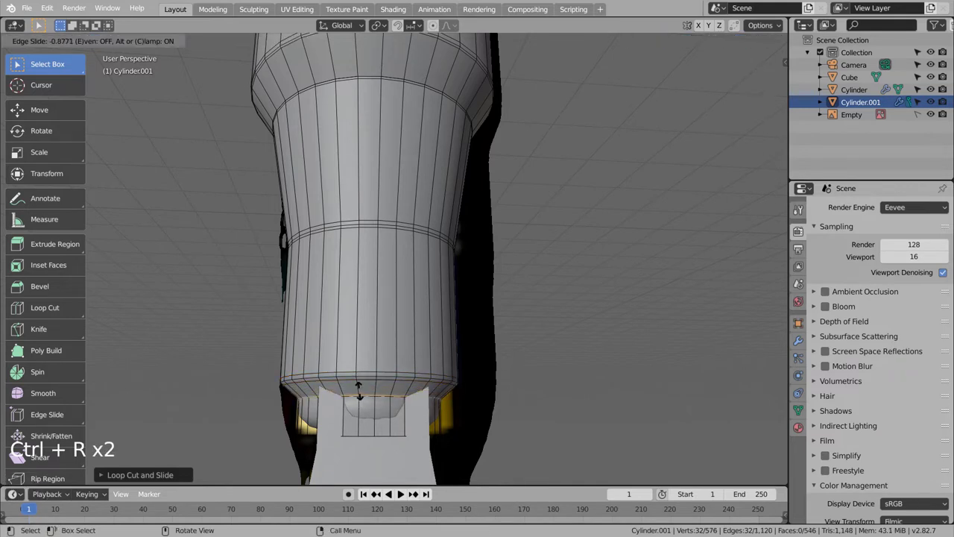
pyautogui.press('ctrl+r')
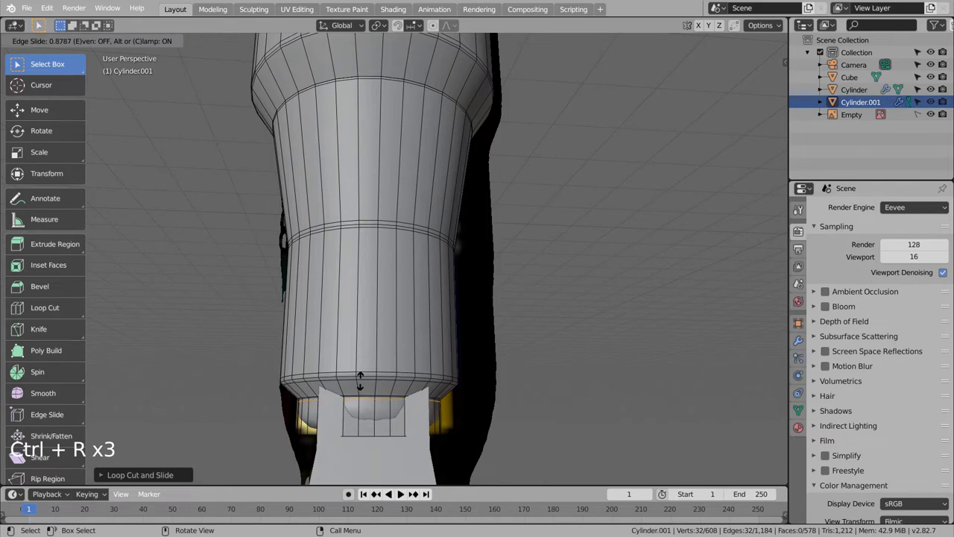
pyautogui.press('ctrl+r')
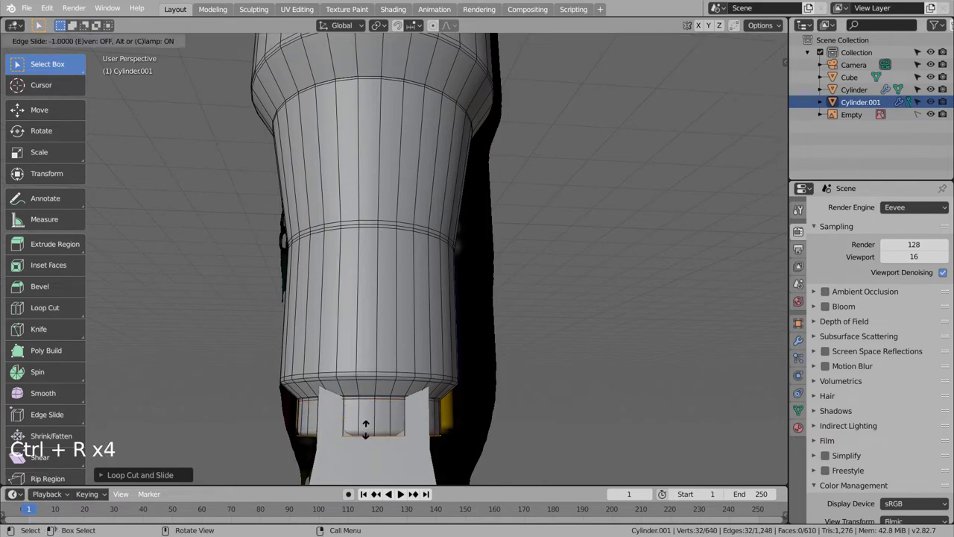
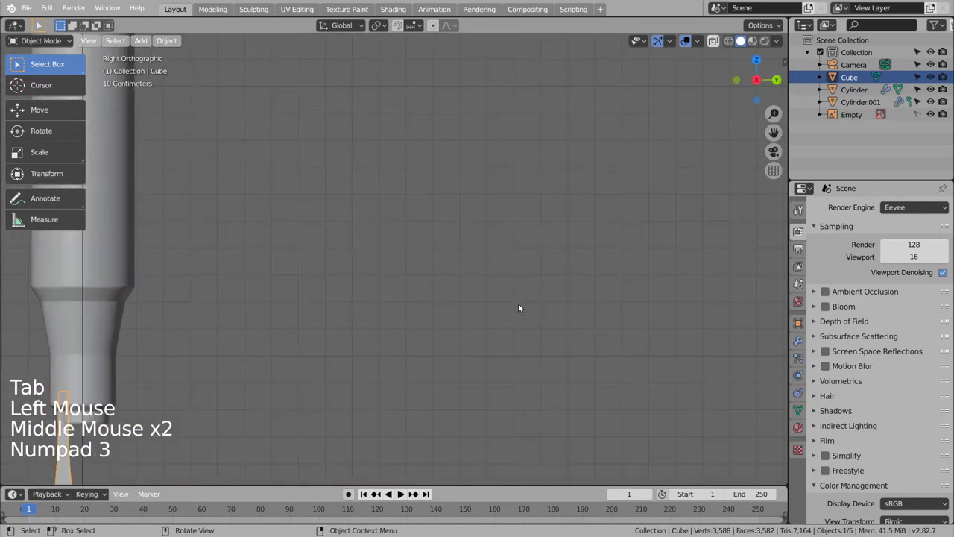
# Step: Move the nib Cube along the pen so it sits just below the grip
pyautogui.press('g')
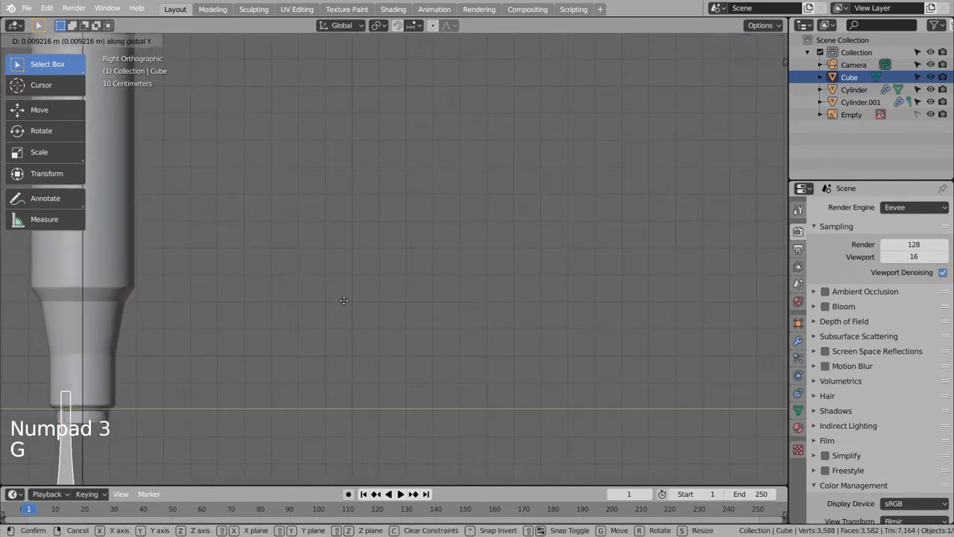
pyautogui.middleClick(306, 305)
pyautogui.press('KP_1')
pyautogui.scroll(3)
pyautogui.middleClick(399, 292)
pyautogui.scroll(3)
pyautogui.click(318, 377)
# Step: Reshape the nib's faces in see-through edit mode, then bring up Shade Smooth for it
pyautogui.press('Tab')
pyautogui.press('shift+z')
pyautogui.press('1')
pyautogui.click(437, 368)
pyautogui.press('b')
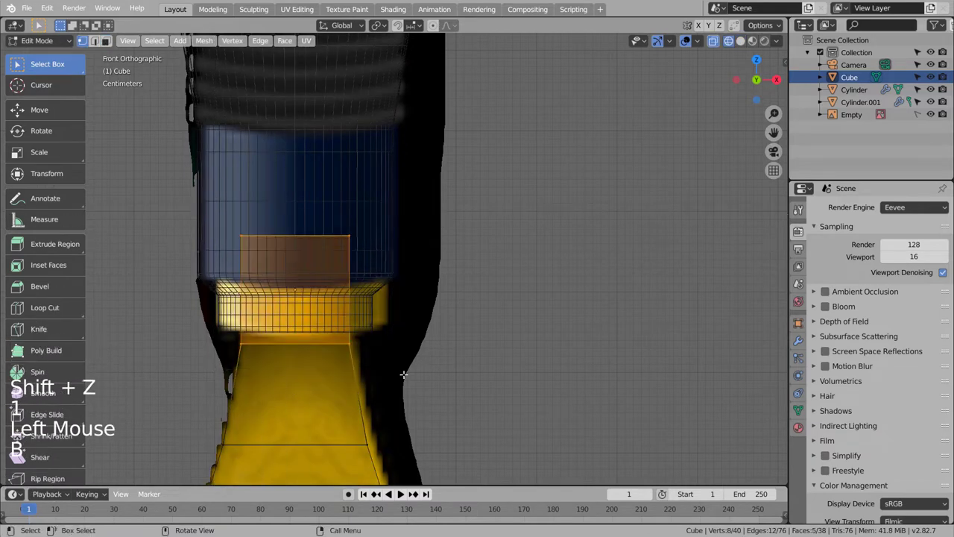
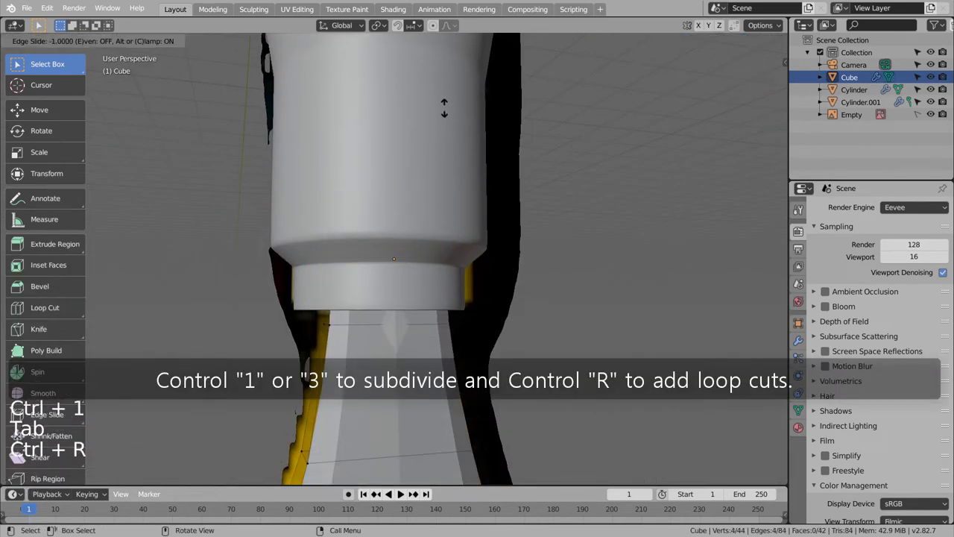
pyautogui.press('Tab')
pyautogui.rightClick(465, 355)
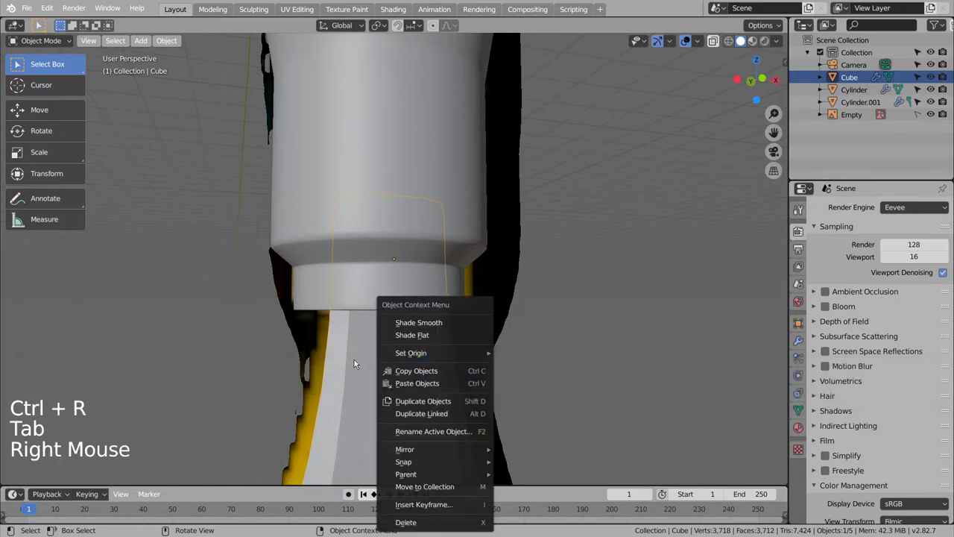
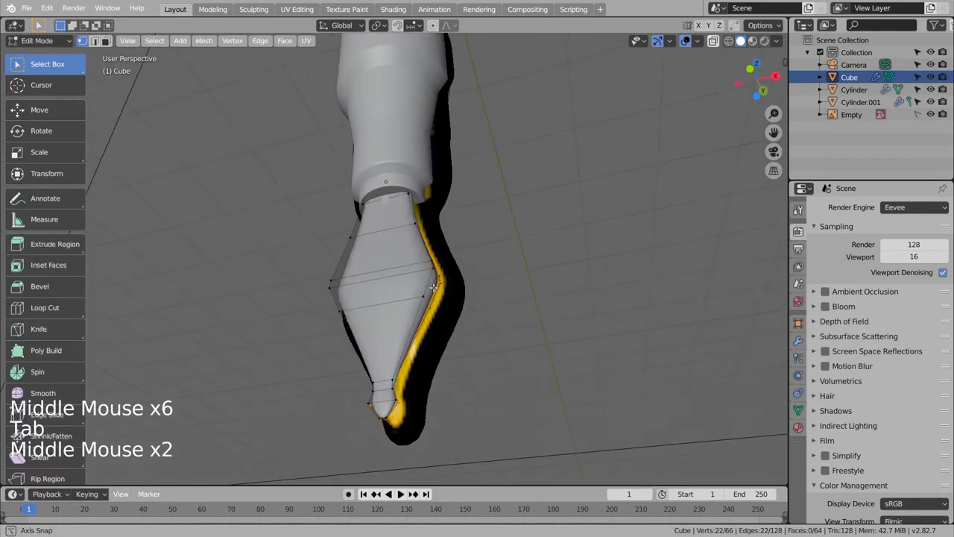
pyautogui.press('ctrl+r')
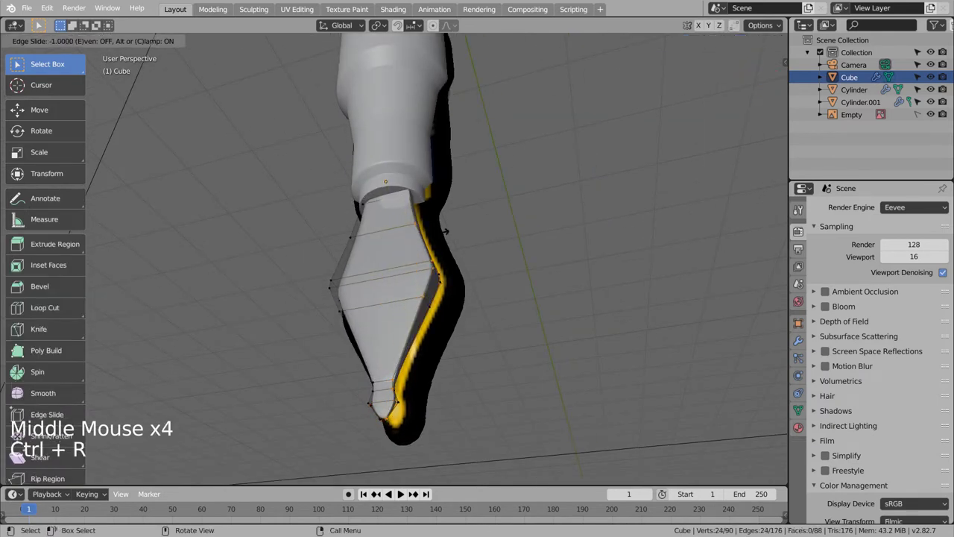
pyautogui.press('ctrl+z')
pyautogui.press('KP_1')
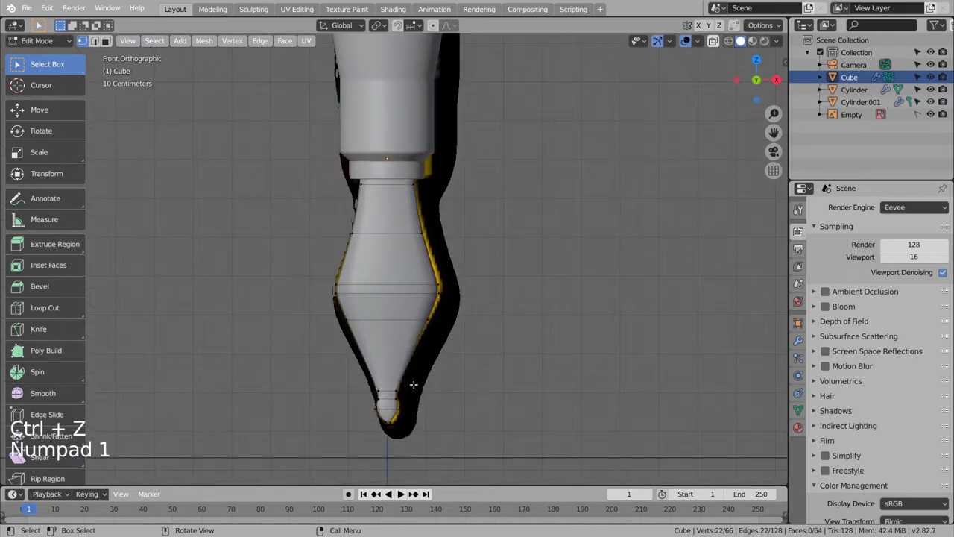
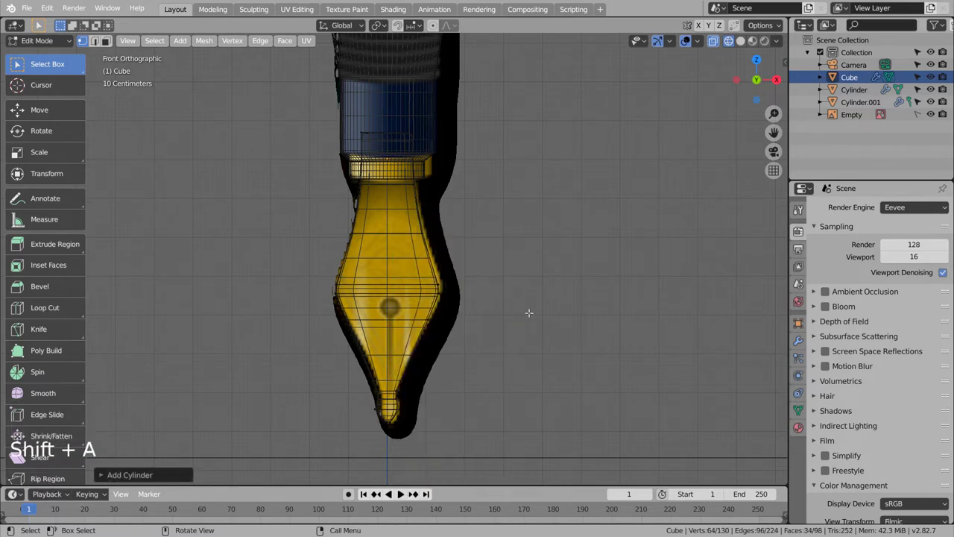
pyautogui.press('g')
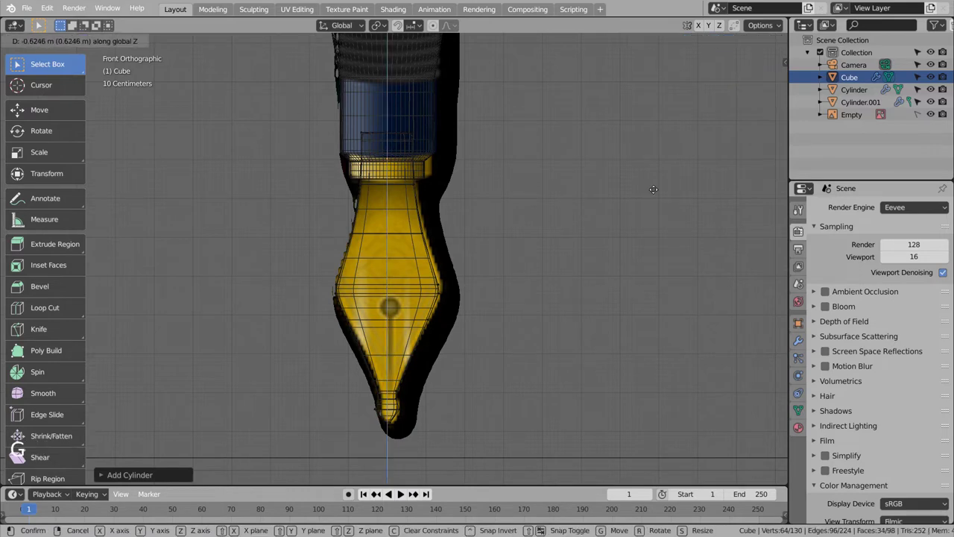
pyautogui.scroll(-3)
pyautogui.press('g')
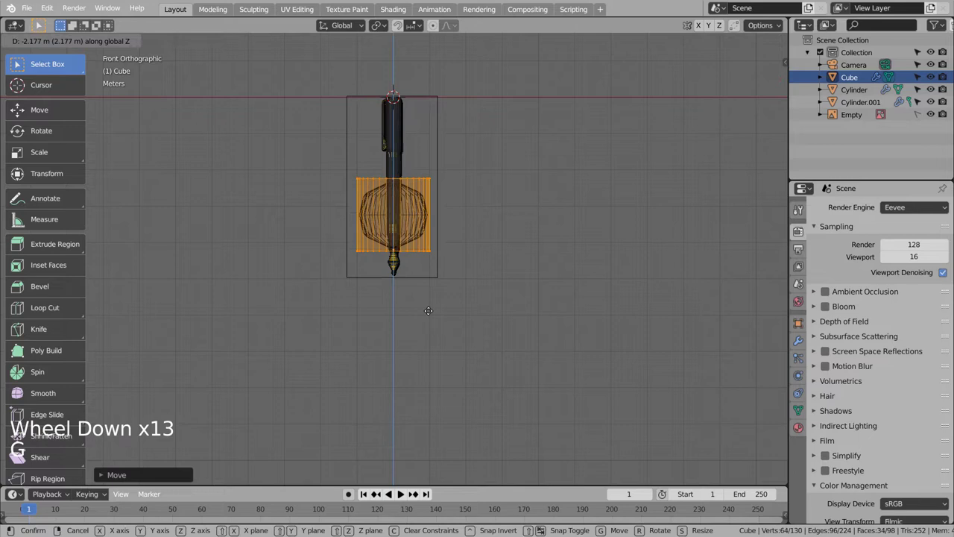
pyautogui.press('ctrl+z')
pyautogui.press('ctrl+z')
pyautogui.press('ctrl+z')
pyautogui.press('Tab')
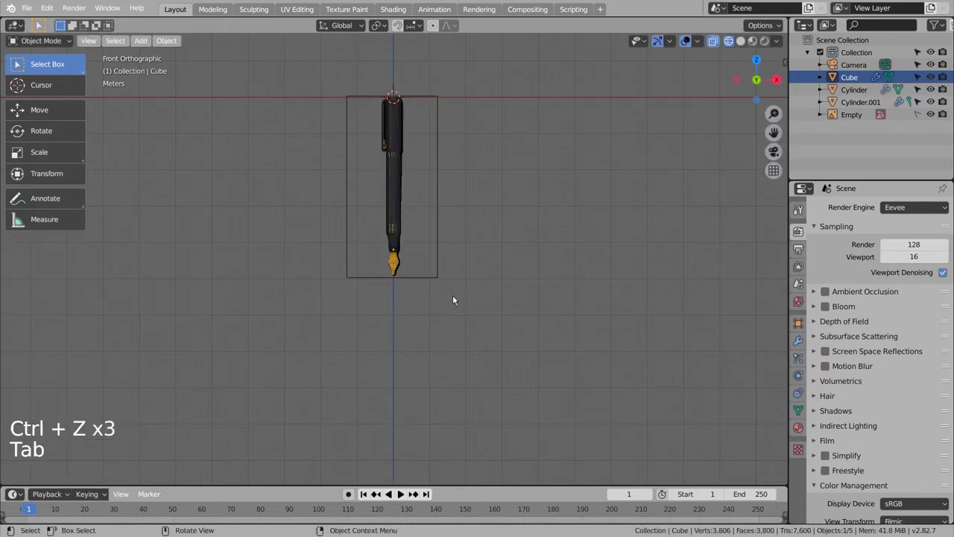
# Step: Add a cylinder, rotate it 90° on X, shrink it and move it onto the nib as a cutter
pyautogui.click(461, 297)
pyautogui.press('shift+a')
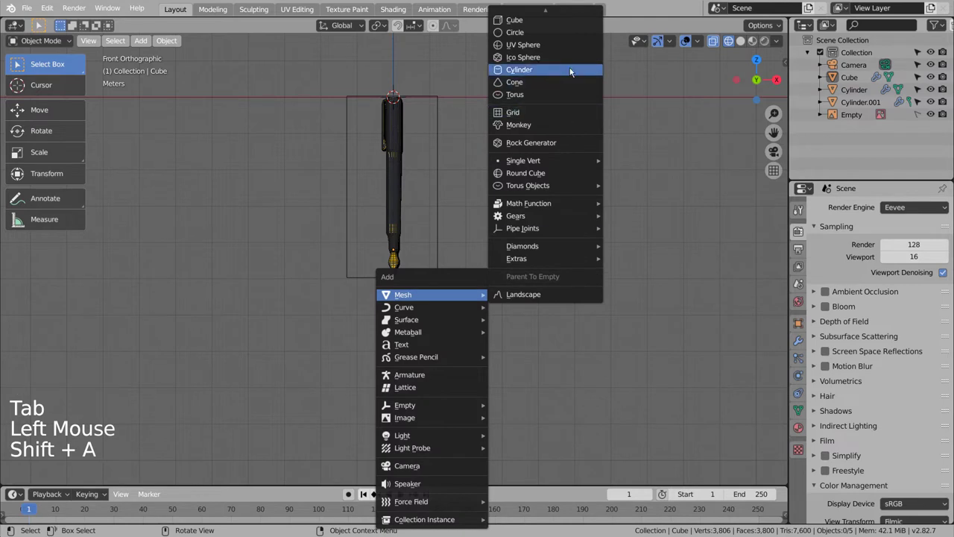
pyautogui.press('r')
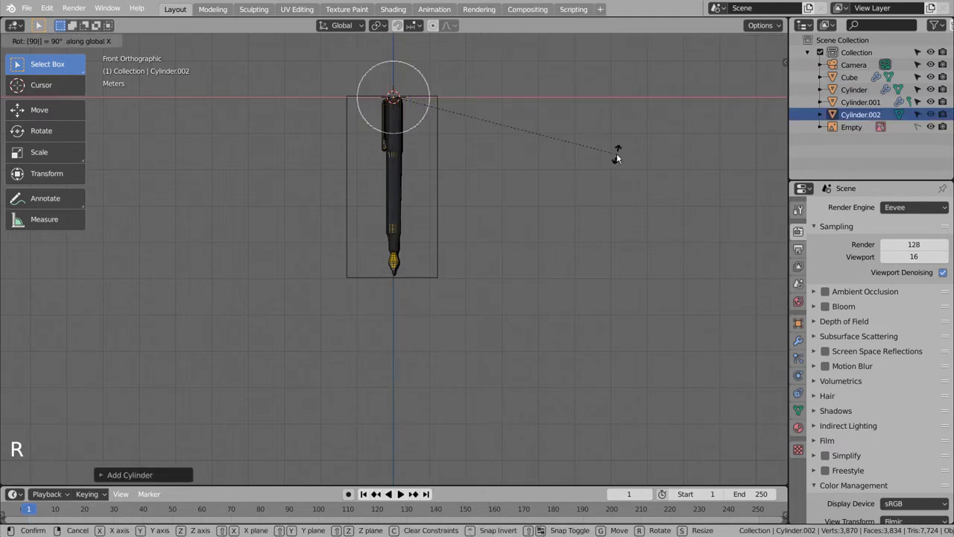
pyautogui.press('g')
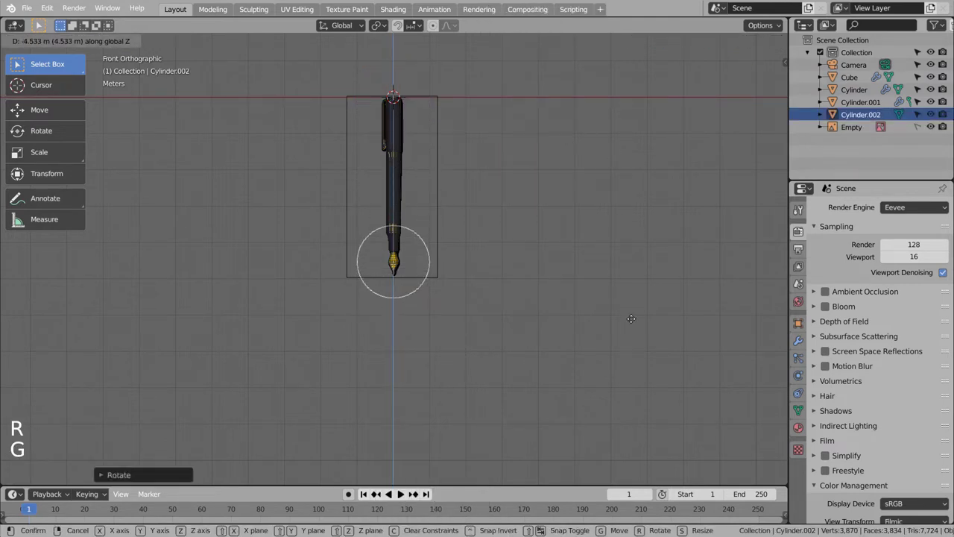
pyautogui.scroll(3)
pyautogui.press('s')
pyautogui.press('g')
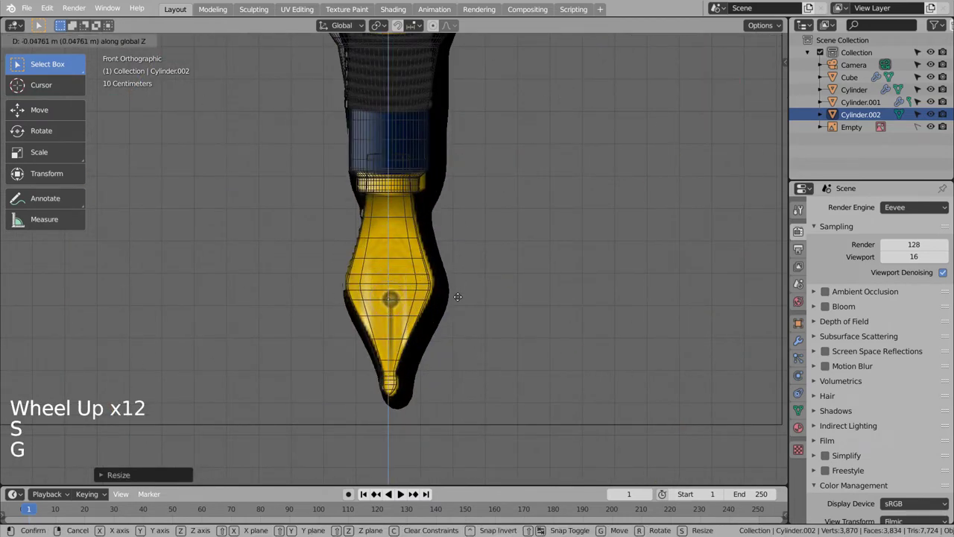
pyautogui.press('s')
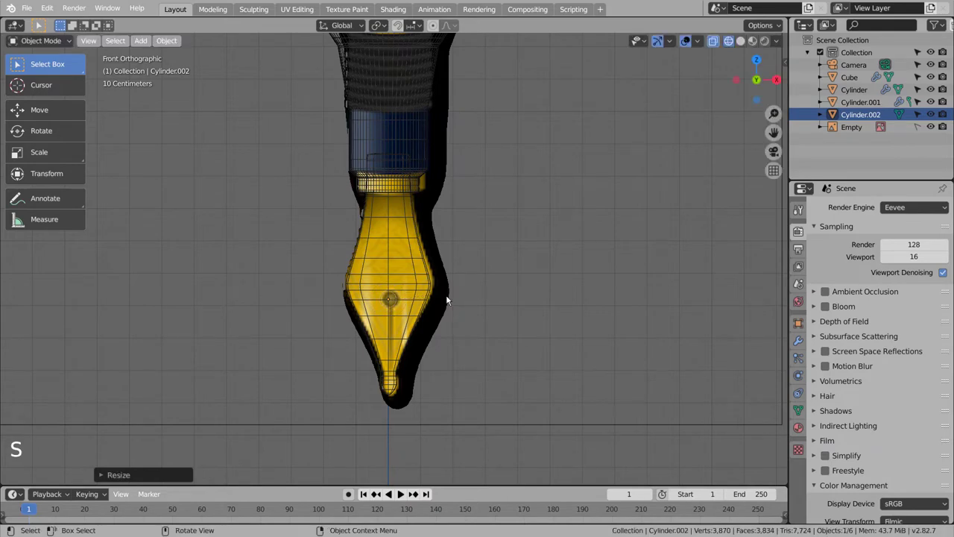
# Step: Push the cutter through the nib's thickness, stretch it across and enter its mesh editing
pyautogui.middleClick(458, 310)
pyautogui.middleClick(516, 249)
pyautogui.middleClick(513, 249)
pyautogui.middleClick(414, 260)
pyautogui.press('g')
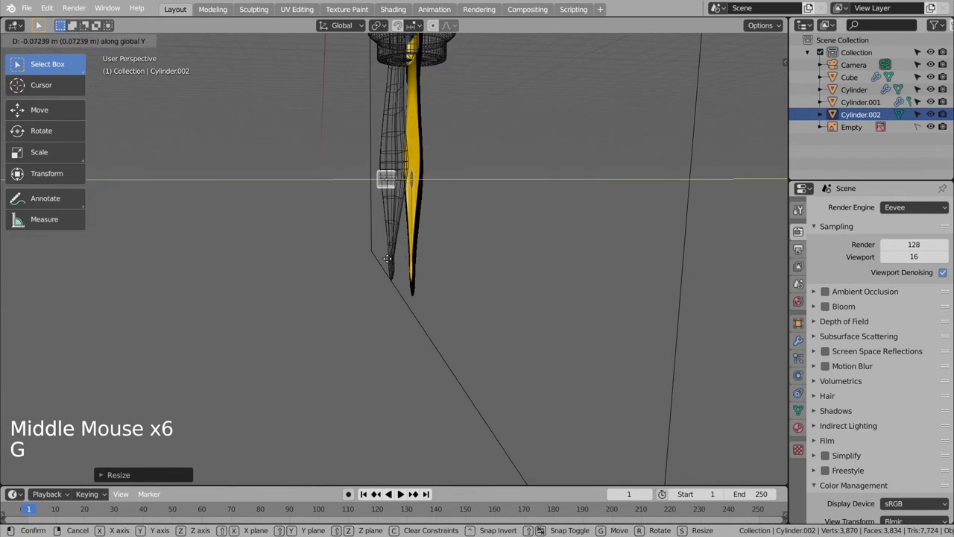
pyautogui.press('KP_3')
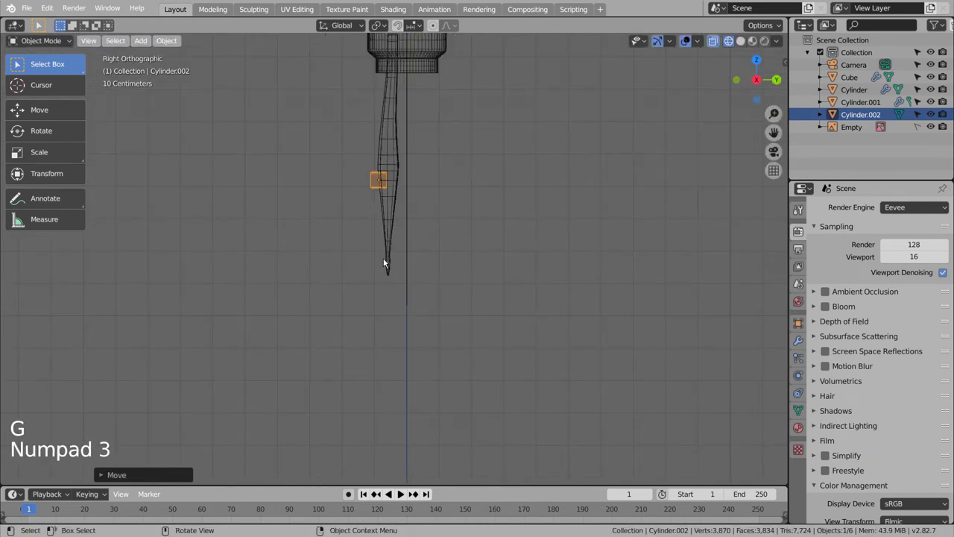
pyautogui.press('s')
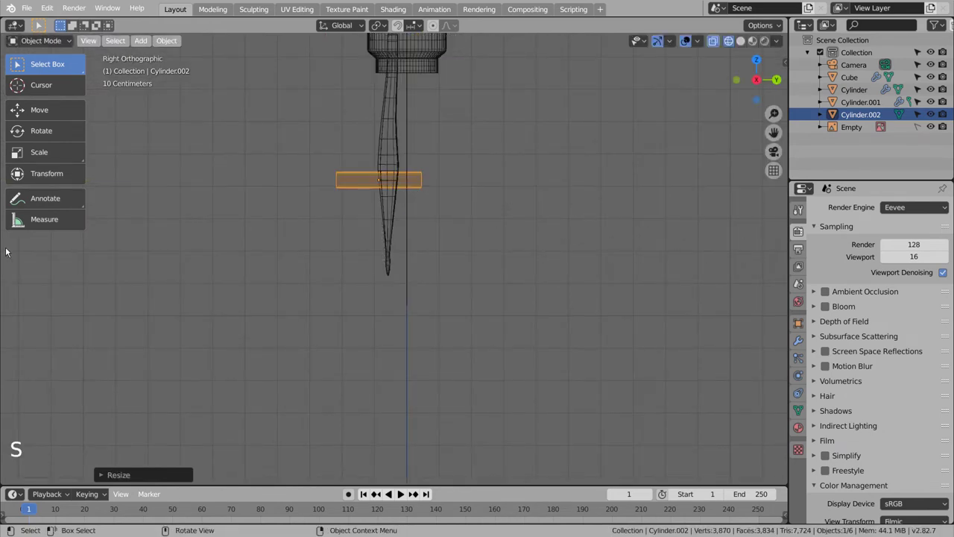
pyautogui.middleClick(326, 237)
pyautogui.press('Tab')
pyautogui.scroll(3)
pyautogui.press('KP_1')
pyautogui.scroll(3)
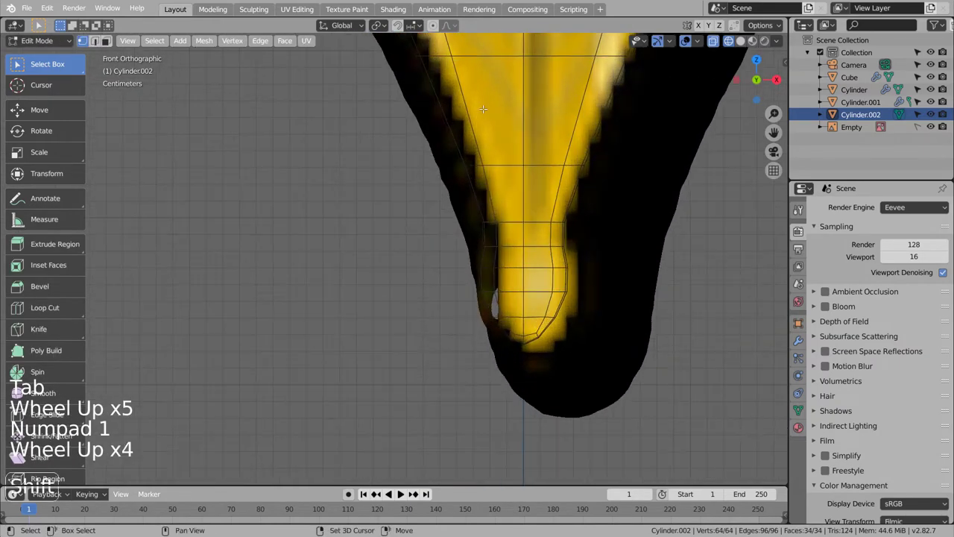
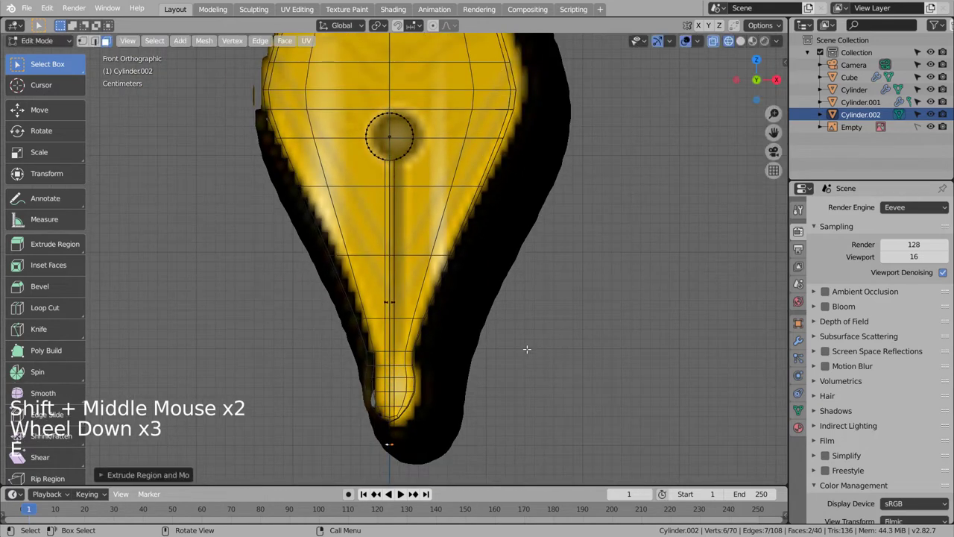
# Step: Finish shaping the cutter's end over the nib slit, leave editing and select the nib Cube
pyautogui.press('Tab')
pyautogui.middleClick(576, 339)
pyautogui.middleClick(521, 344)
pyautogui.middleClick(509, 345)
pyautogui.middleClick(404, 345)
pyautogui.click(505, 95)
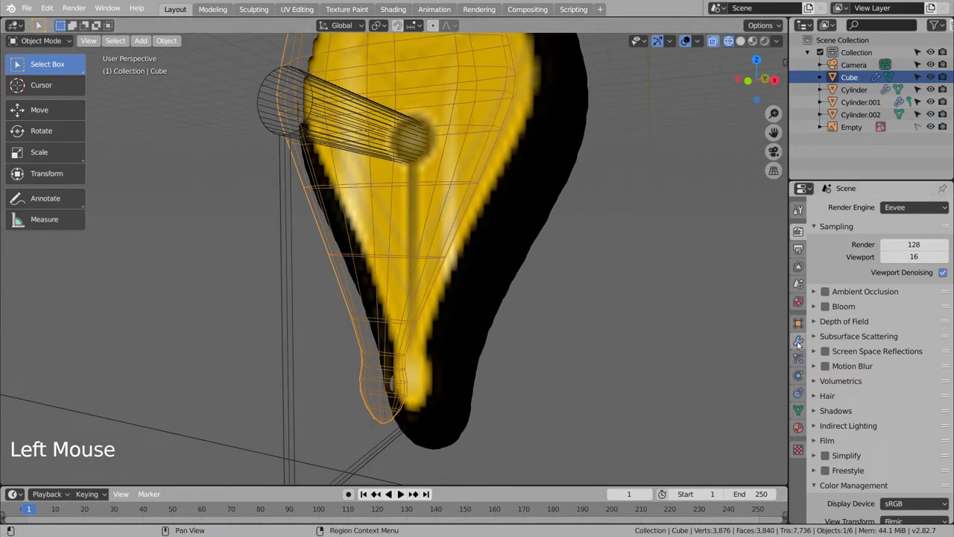
# Step: Add a Boolean Difference with Cylinder.002 to the nib and apply it
pyautogui.click(801, 343)
pyautogui.click(872, 241)
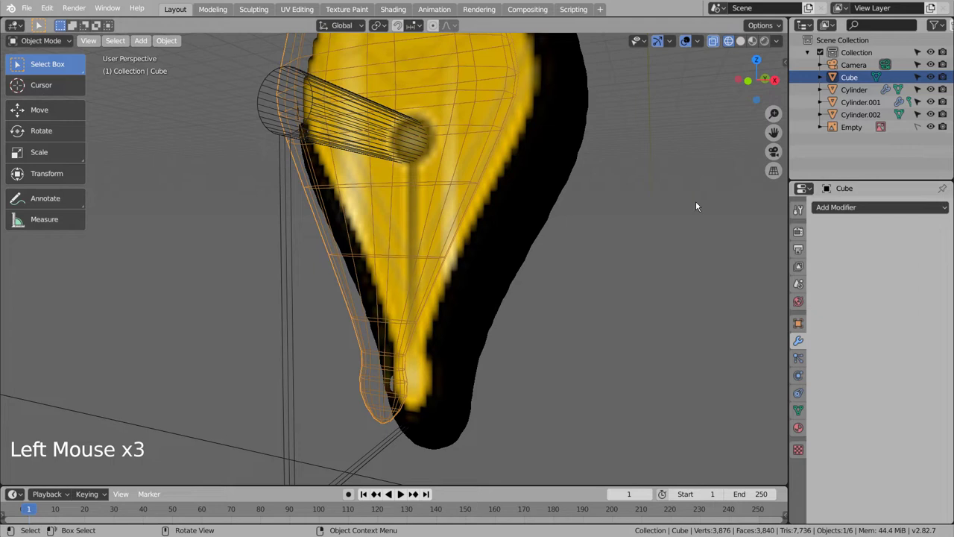
pyautogui.click(834, 210)
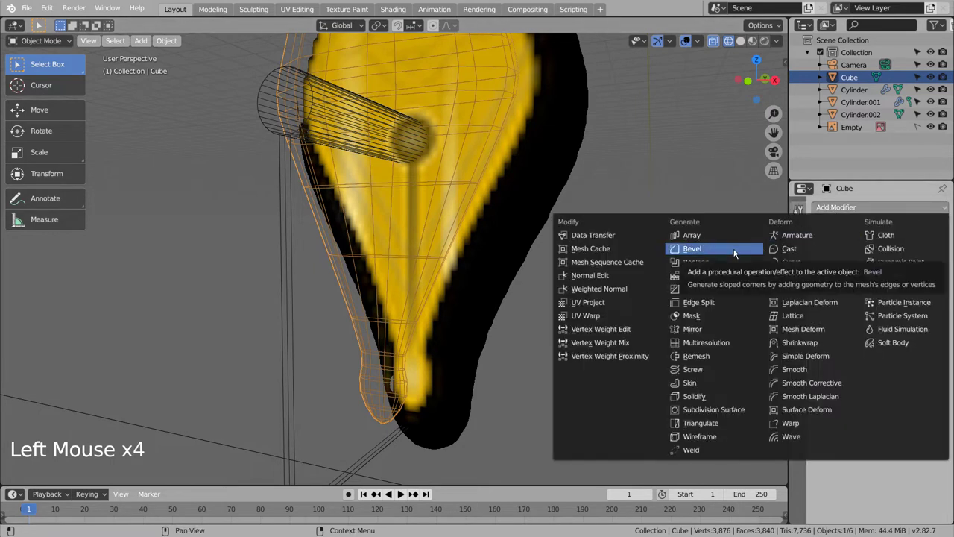
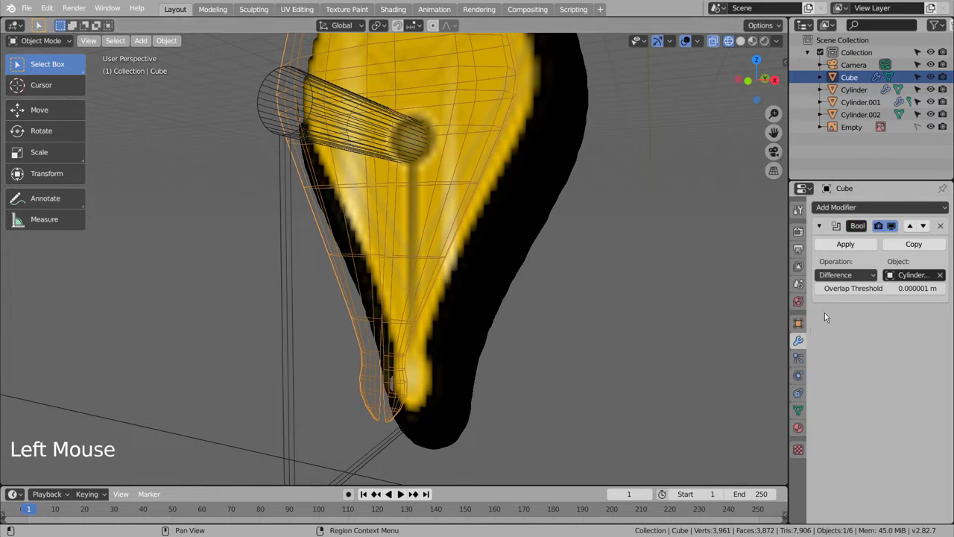
pyautogui.click(856, 247)
# Step: Delete the cutter cylinder and reselect the nib
pyautogui.click(293, 322)
pyautogui.press('x')
pyautogui.press('KP_1')
pyautogui.press('shift+z')
pyautogui.click(432, 150)
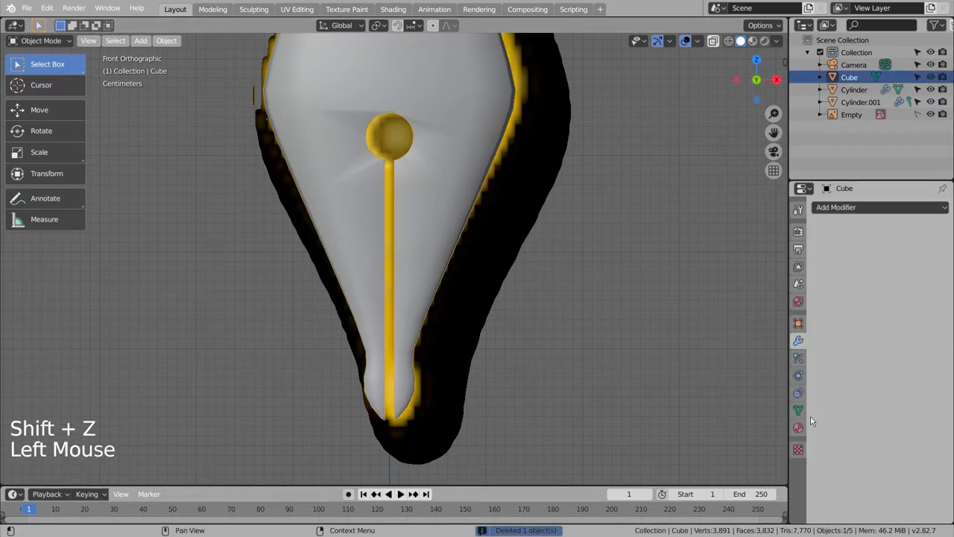
# Step: Open the nib's Normals settings and shade it smooth with Auto Smooth kept on
pyautogui.click(802, 408)
pyautogui.click(821, 422)
pyautogui.click(836, 437)
pyautogui.click(660, 351)
pyautogui.click(434, 92)
pyautogui.rightClick(434, 92)
pyautogui.press('ctrl+3')
pyautogui.click(454, 173)
pyautogui.rightClick(454, 173)
pyautogui.middleClick(435, 184)
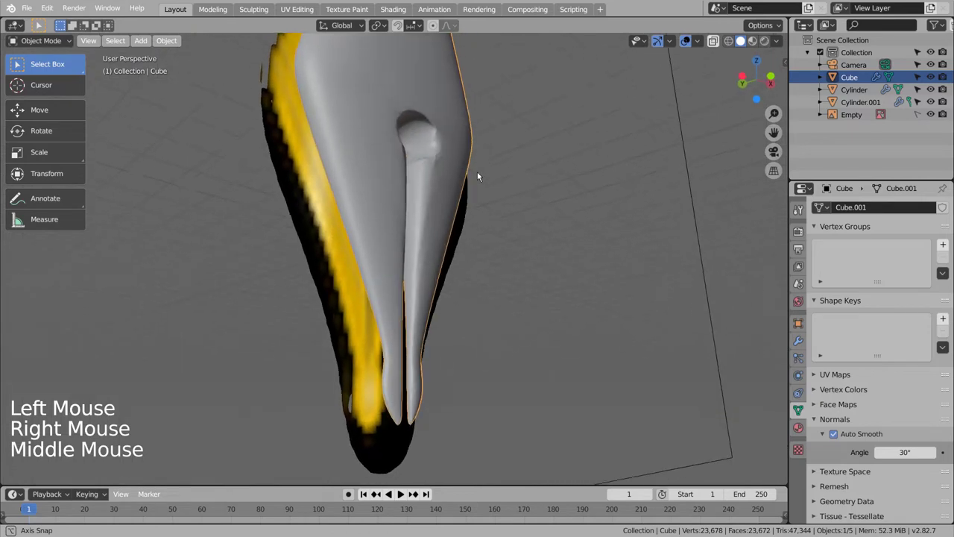
pyautogui.middleClick(386, 193)
# Step: Raise the nib's auto smooth angle to 180° and orbit to check the creases are gone
pyautogui.press('Tab')
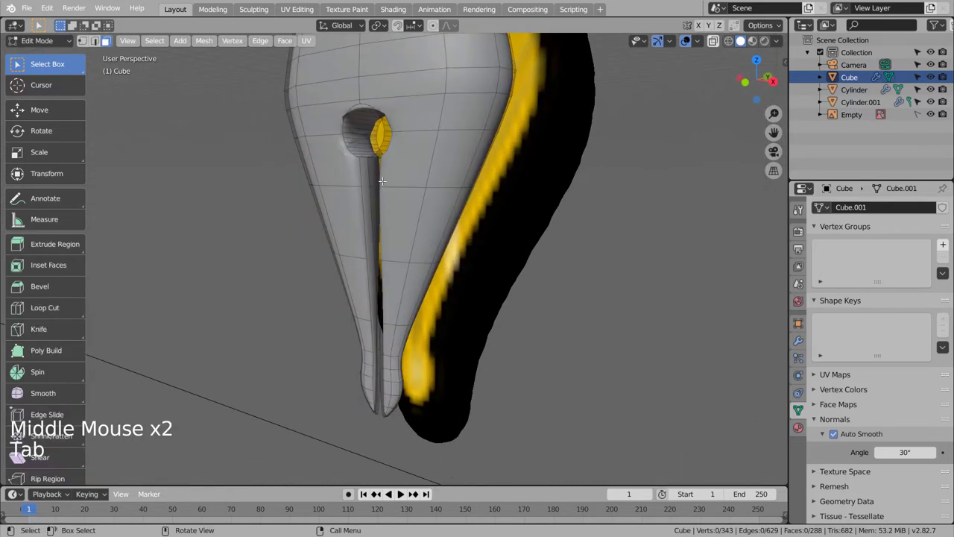
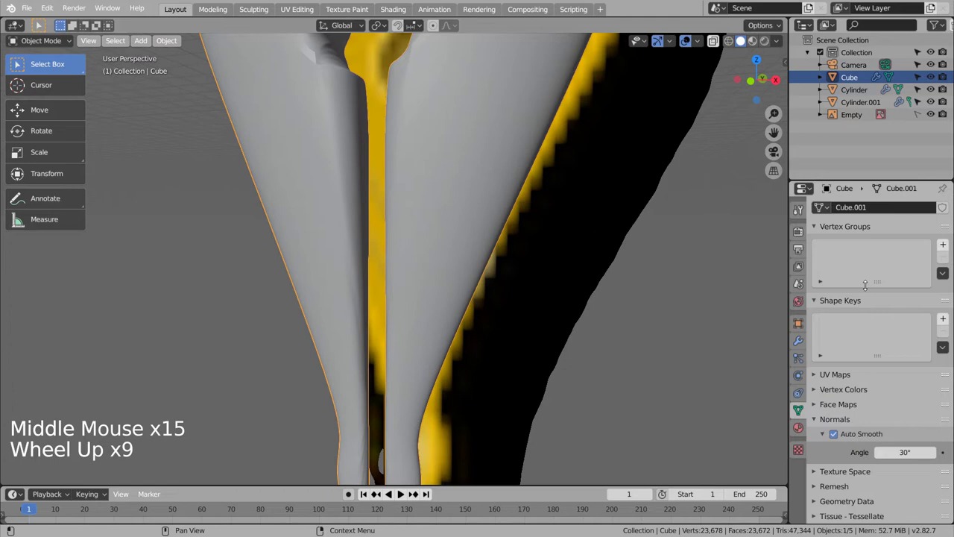
pyautogui.click(472, 218)
pyautogui.scroll(3)
pyautogui.press('ctrl+1')
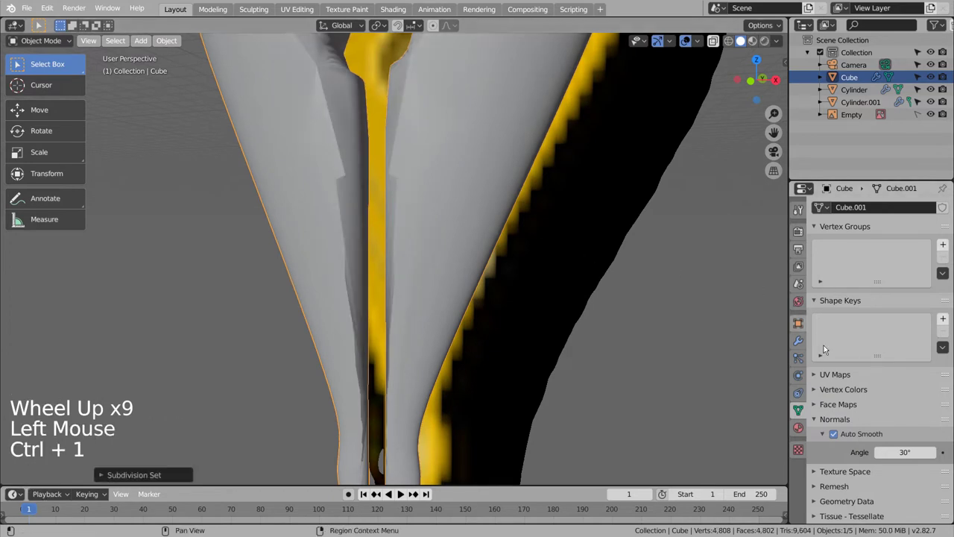
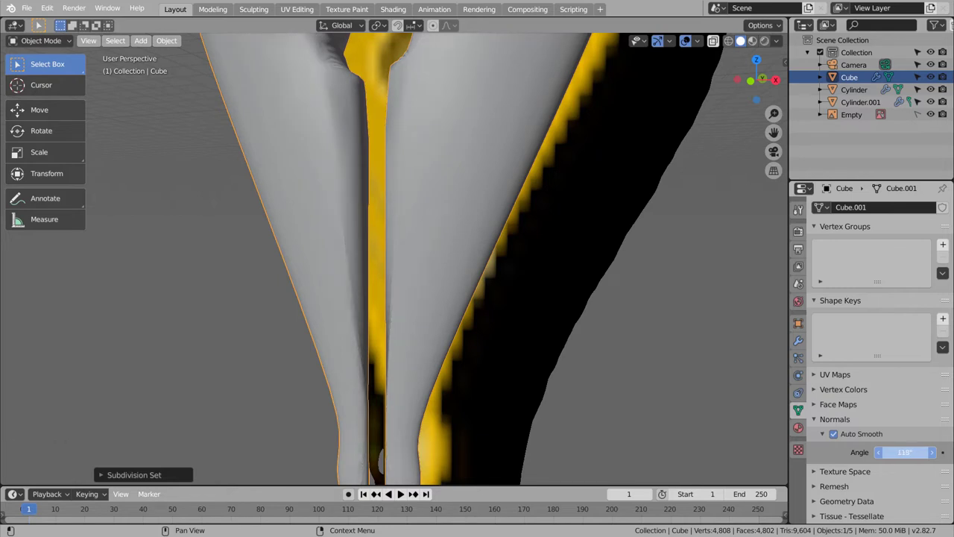
pyautogui.scroll(-3)
pyautogui.click(557, 243)
pyautogui.middleClick(572, 288)
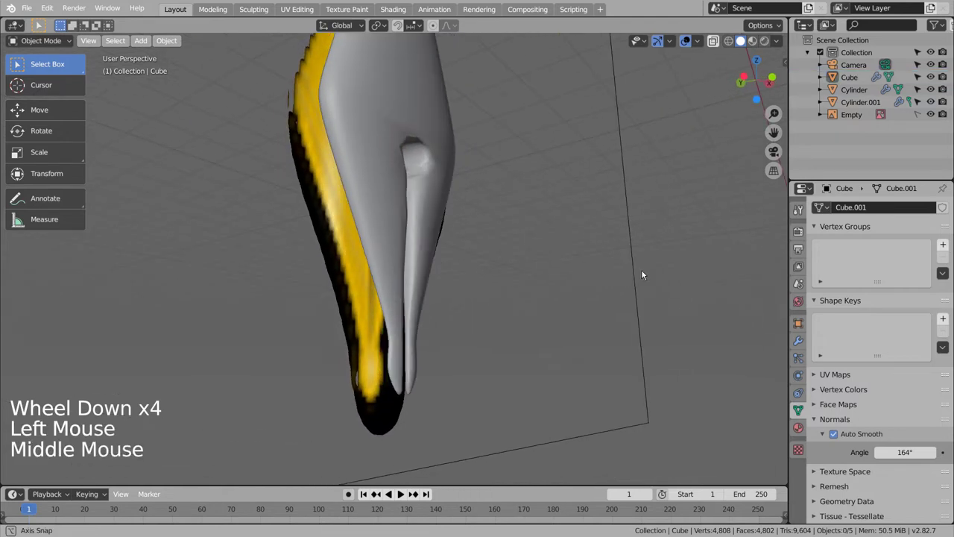
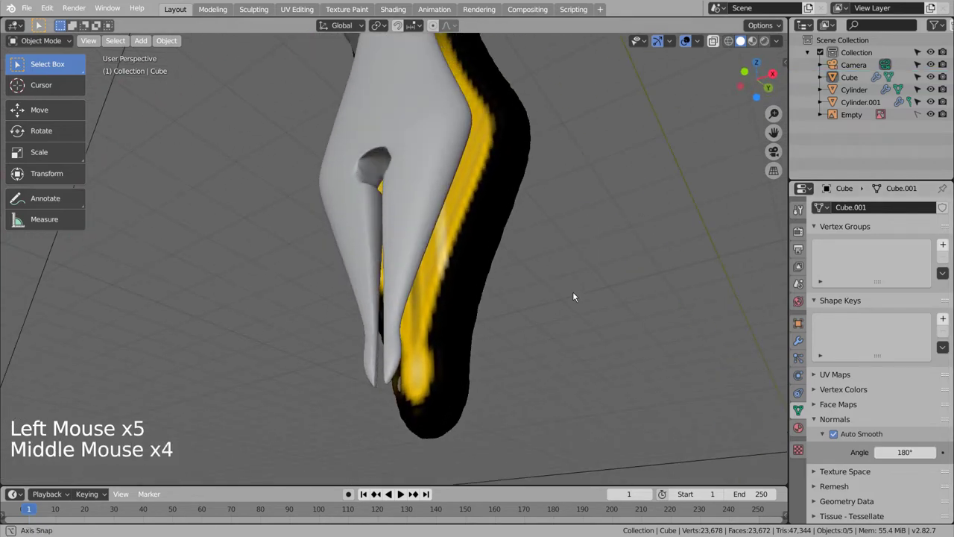
pyautogui.middleClick(577, 295)
pyautogui.middleClick(551, 302)
pyautogui.middleClick(493, 314)
pyautogui.middleClick(468, 323)
pyautogui.middleClick(506, 321)
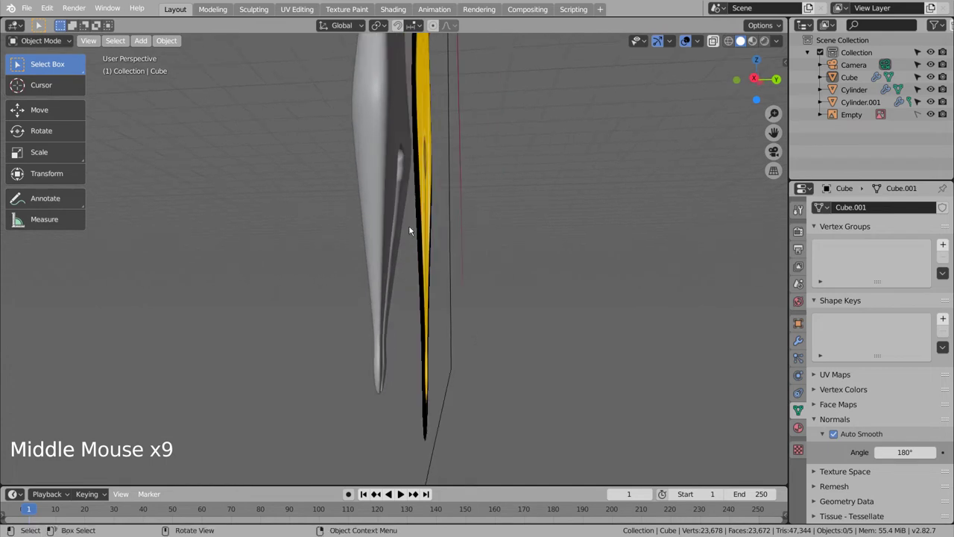
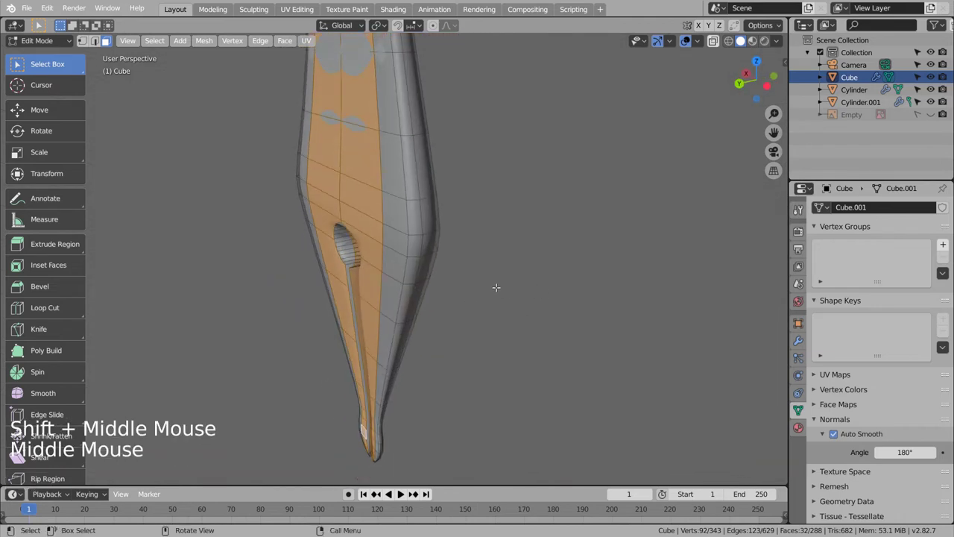
# Step: View the nib from the right in X-ray and scale and move its vertices into a slimmer profile
pyautogui.press('g')
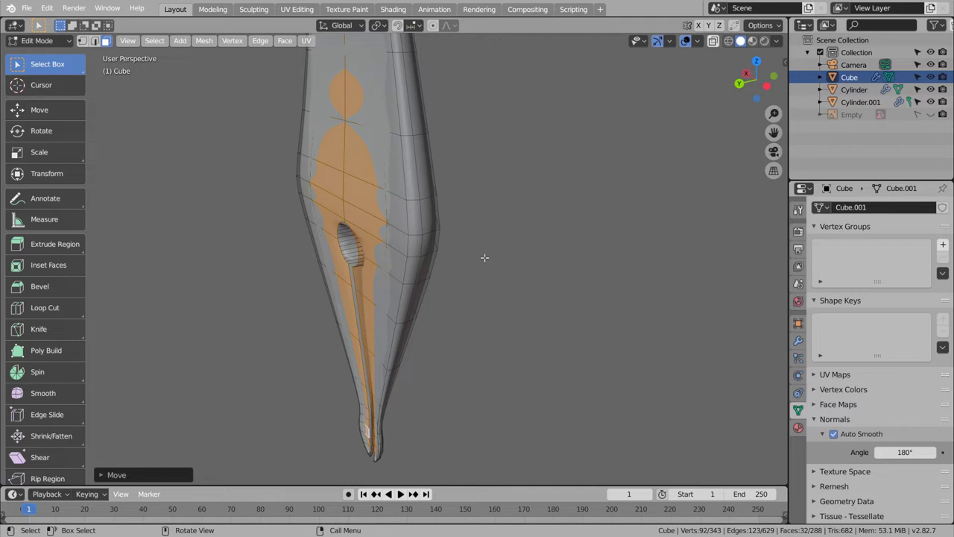
pyautogui.press('KP_3')
pyautogui.press('shift+z')
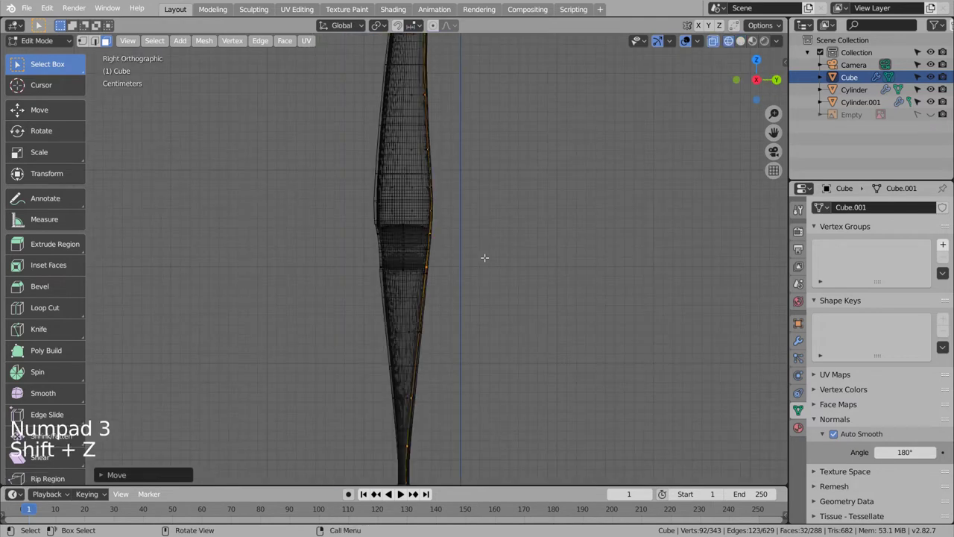
pyautogui.scroll(-3)
pyautogui.scroll(-3)
pyautogui.press('s')
pyautogui.press('g')
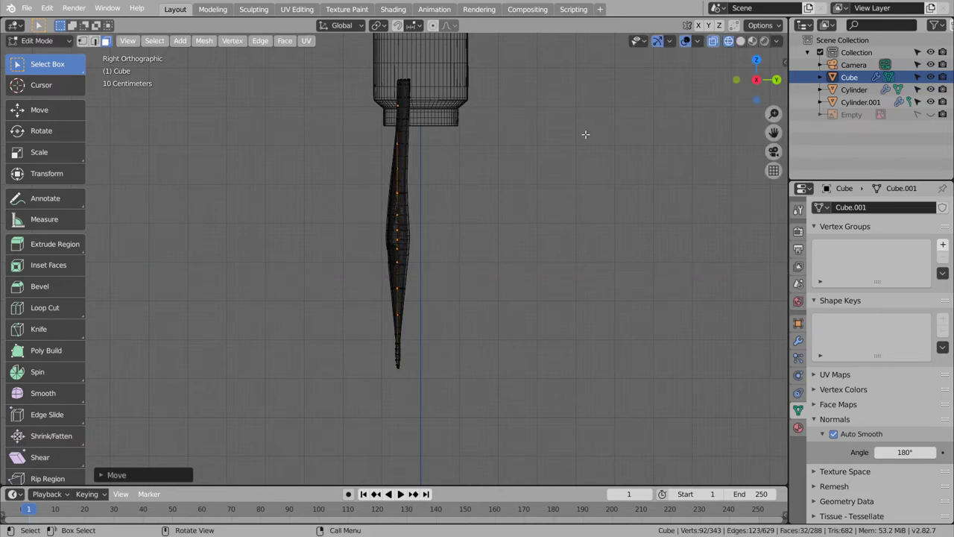
pyautogui.press('c')
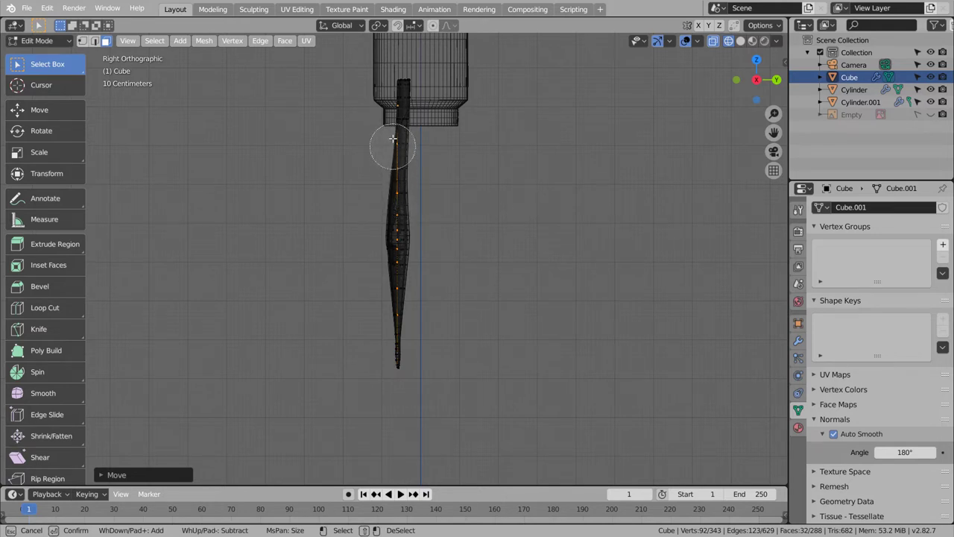
# Step: Slide circle-selected nib vertices along Y so the profile curves below the grip
pyautogui.press('g')
pyautogui.press('y')
pyautogui.press('g')
pyautogui.press('y')
pyautogui.click(597, 197)
pyautogui.middleClick(527, 214)
pyautogui.scroll(3)
pyautogui.middleClick(477, 218)
pyautogui.press('g')
pyautogui.click(492, 257)
# Step: Tuck the nib's top into the grip's lower ring and return to Object Mode
pyautogui.middleClick(499, 292)
pyautogui.middleClick(581, 293)
pyautogui.click(467, 232)
pyautogui.click(440, 245)
pyautogui.press('Tab')
pyautogui.scroll(-3)
pyautogui.press('shift+z')
pyautogui.click(578, 341)
pyautogui.middleClick(577, 382)
pyautogui.middleClick(463, 379)
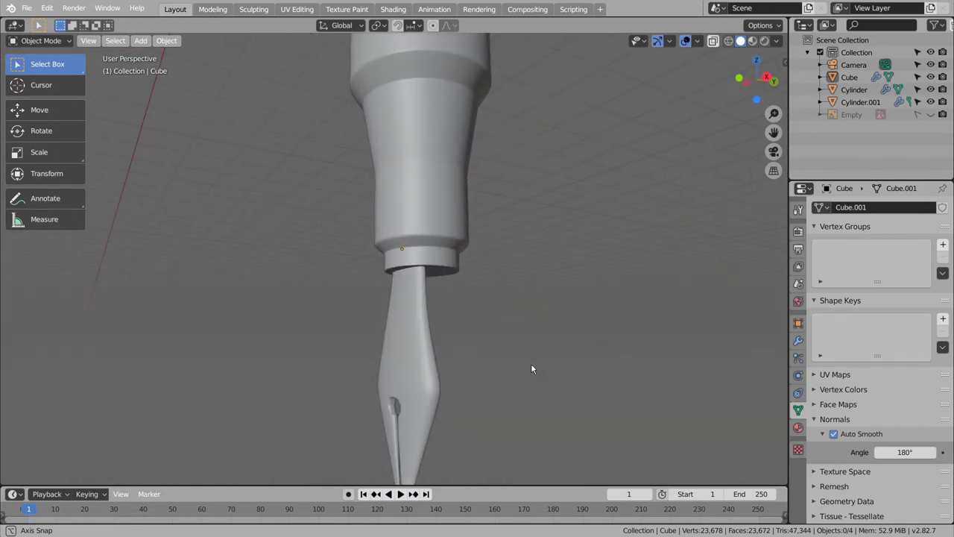
# Step: Add a new cube and shrink it into a small flattened block near the grip collar
pyautogui.scroll(-3)
pyautogui.click(530, 350)
pyautogui.middleClick(481, 353)
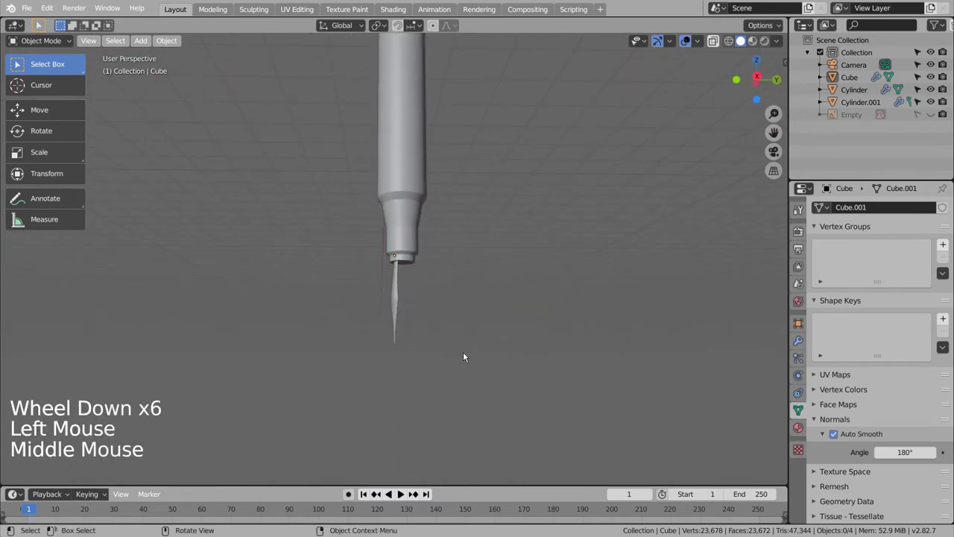
pyautogui.press('KP_1')
pyautogui.press('KP_3')
pyautogui.click(466, 354)
pyautogui.press('shift+a')
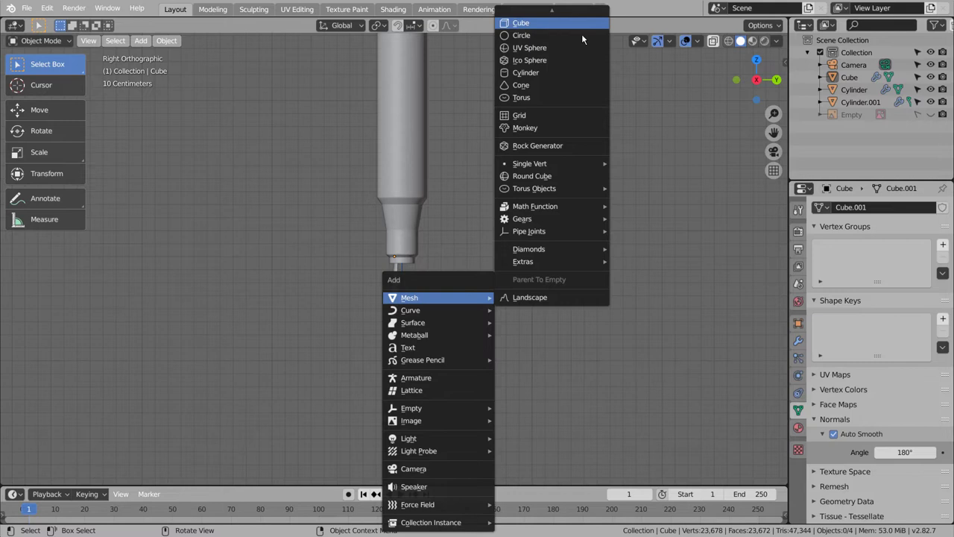
pyautogui.press('g')
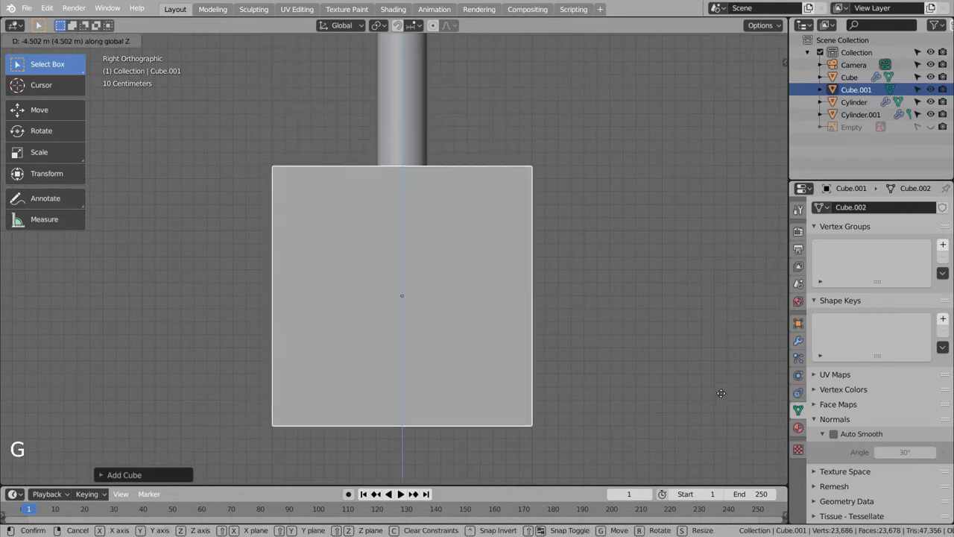
pyautogui.press('s')
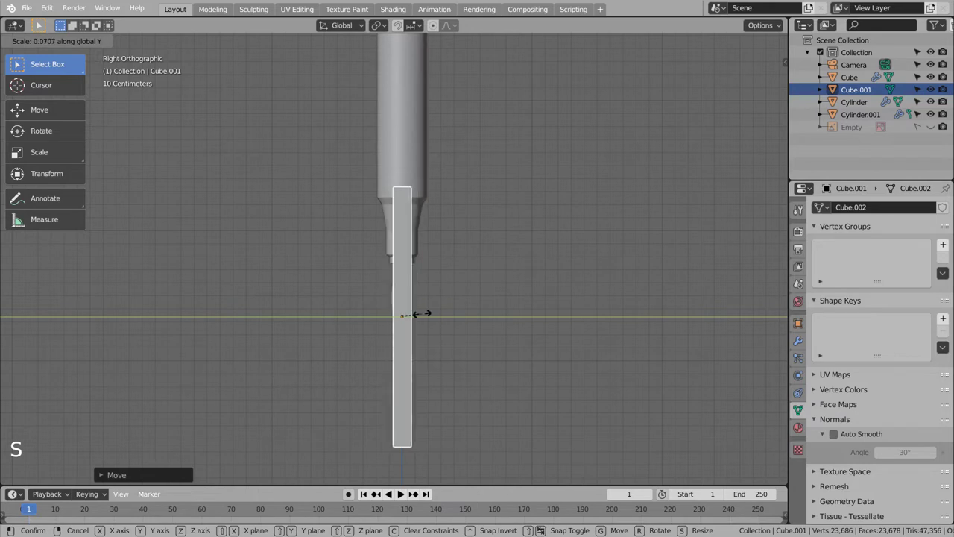
pyautogui.press('s')
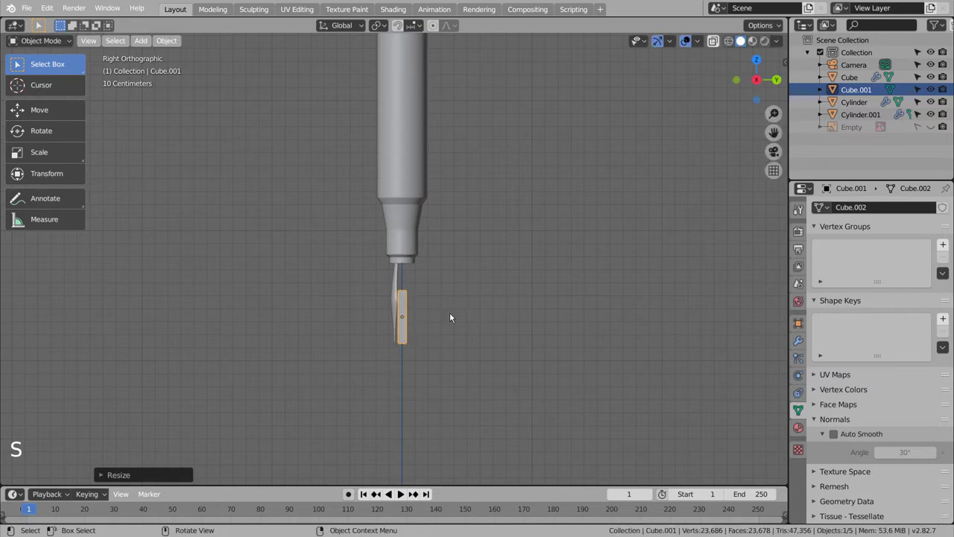
pyautogui.press('s')
pyautogui.press('g')
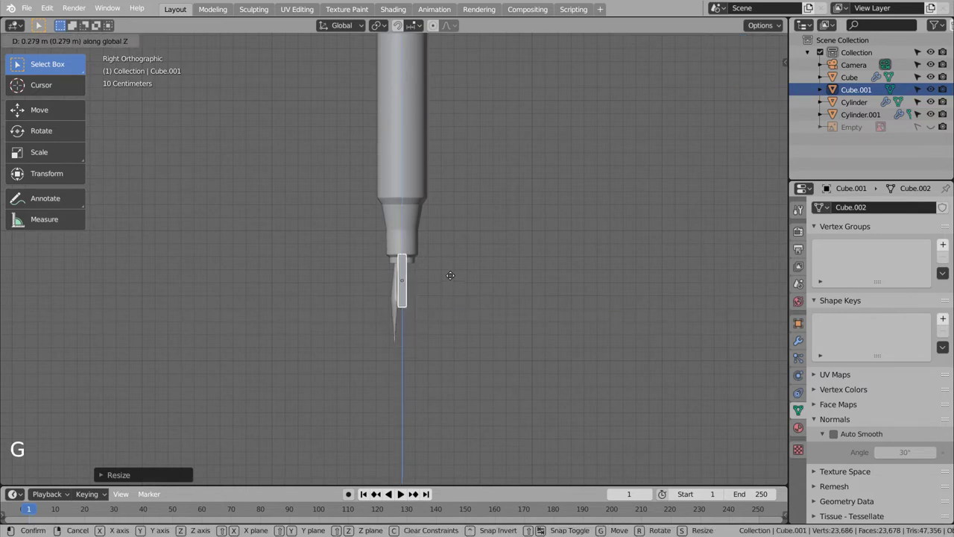
pyautogui.press('s')
# Step: Move the block over the grip section and narrow it along its width
pyautogui.scroll(3)
pyautogui.scroll(3)
pyautogui.press('g')
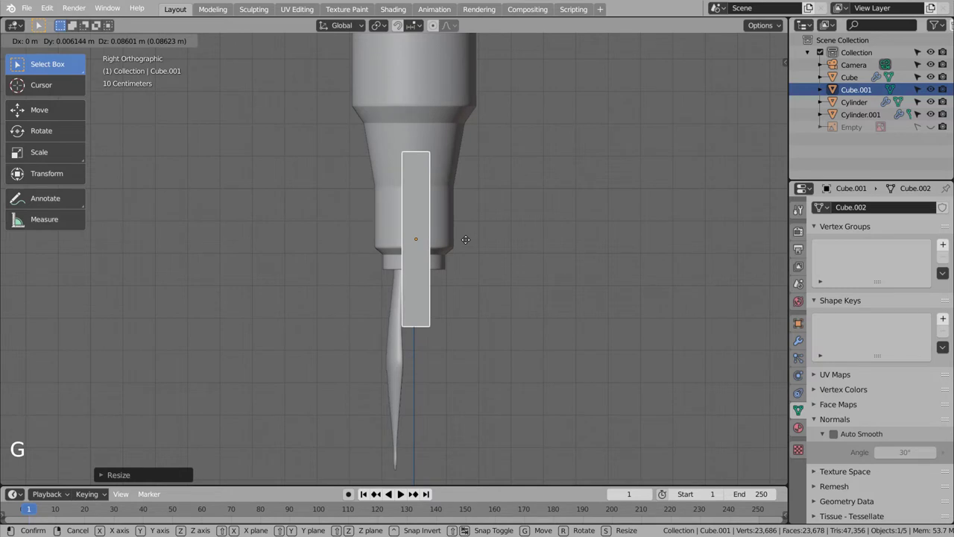
pyautogui.middleClick(470, 298)
pyautogui.press('s')
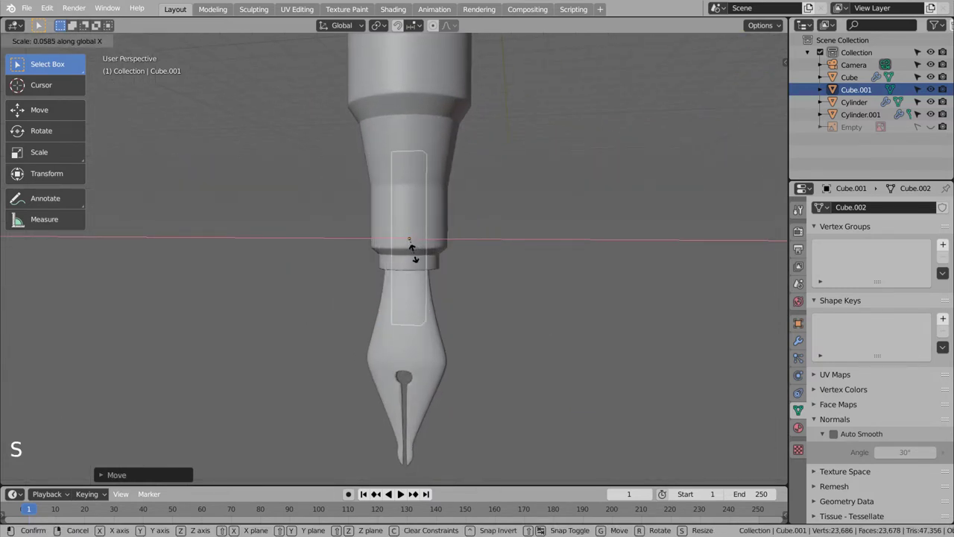
pyautogui.press('KP_1')
pyautogui.press('KP_1')
pyautogui.press('s')
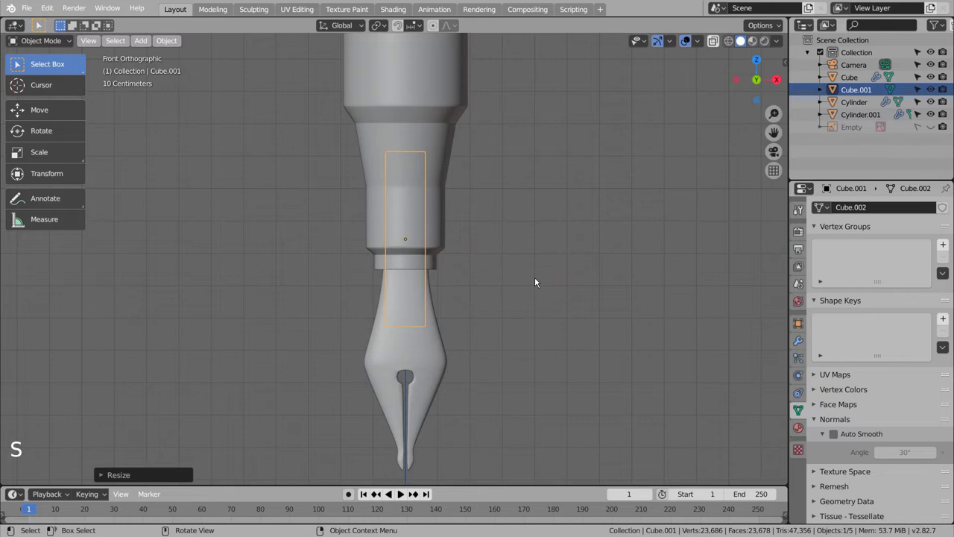
pyautogui.press('KP_3')
# Step: Squash the block vertically and settle it onto the grip's lower ring above the nib
pyautogui.scroll(3)
pyautogui.middleClick(508, 343)
pyautogui.middleClick(476, 343)
pyautogui.middleClick(456, 343)
pyautogui.middleClick(433, 340)
pyautogui.middleClick(431, 328)
pyautogui.middleClick(498, 328)
pyautogui.middleClick(502, 328)
pyautogui.middleClick(503, 326)
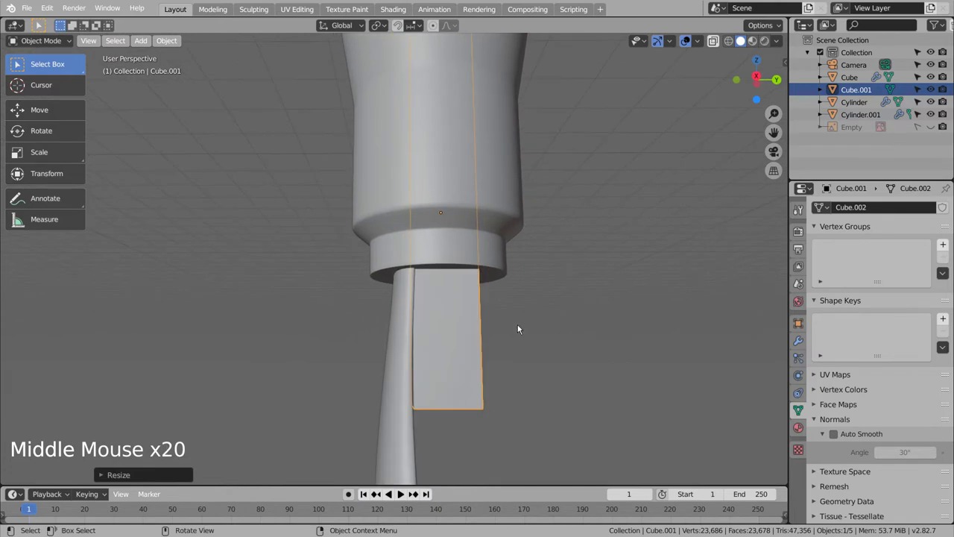
pyautogui.press('KP_2')
pyautogui.middleClick(521, 328)
pyautogui.press('KP_3')
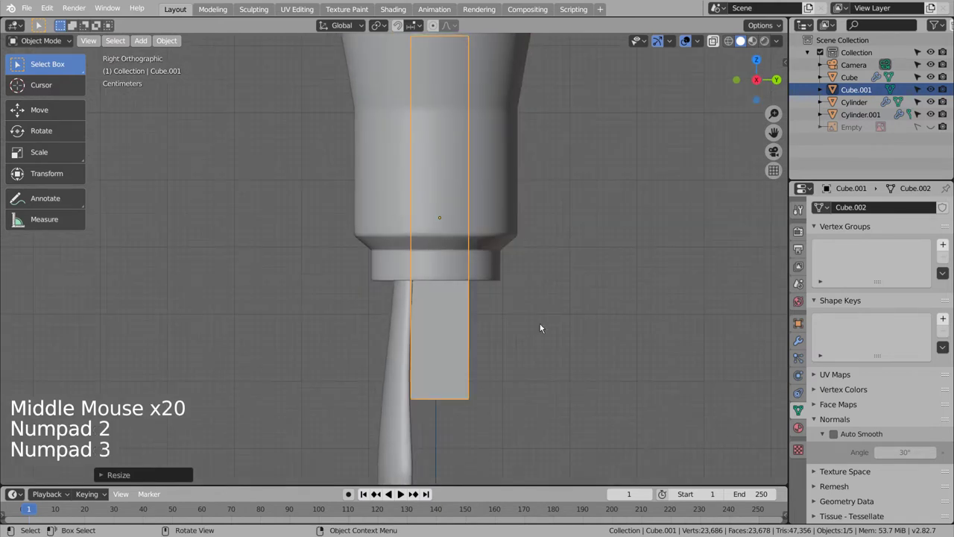
pyautogui.press('s')
pyautogui.press('g')
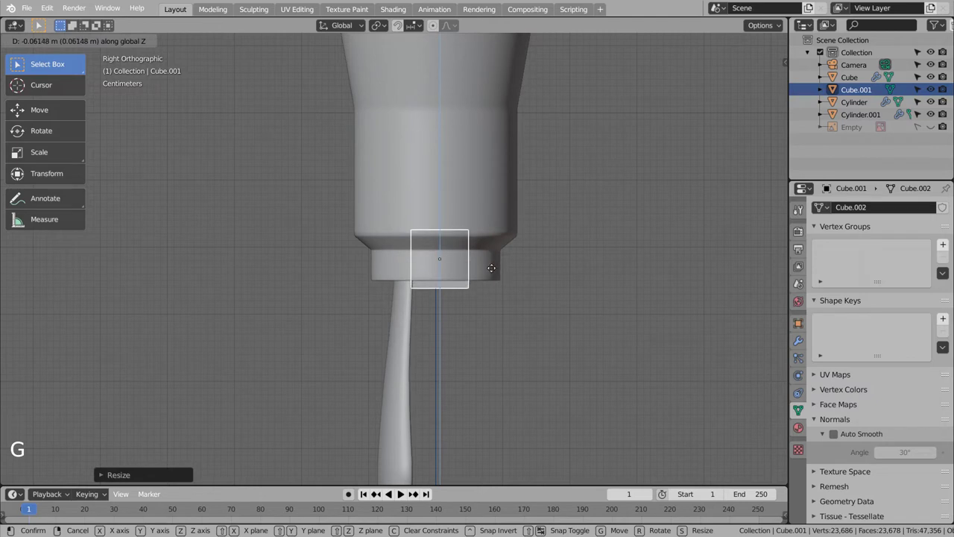
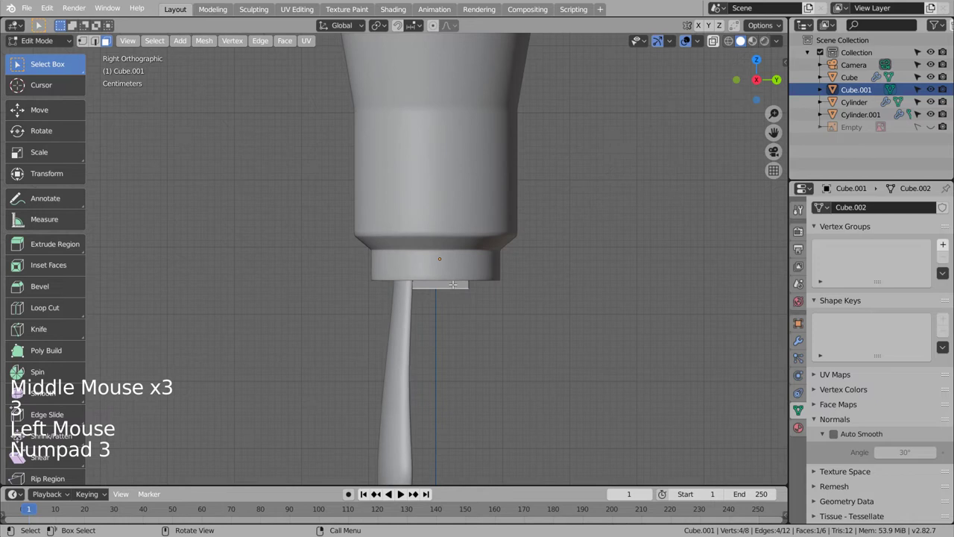
# Step: Cut edge loops through Cube.001 and extrude its bottom edge straight down toward the nib
pyautogui.press('ctrl+r')
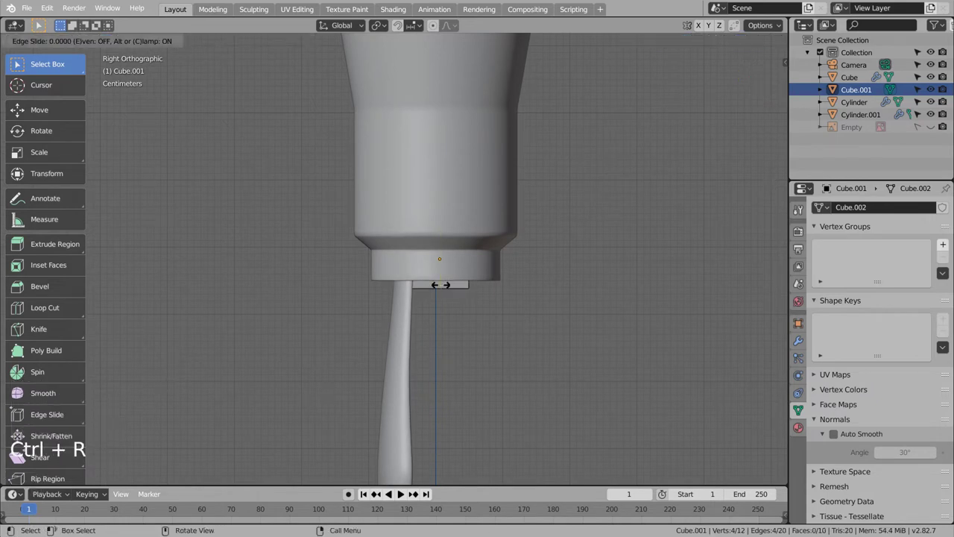
pyautogui.press('ctrl+z')
pyautogui.press('ctrl+r')
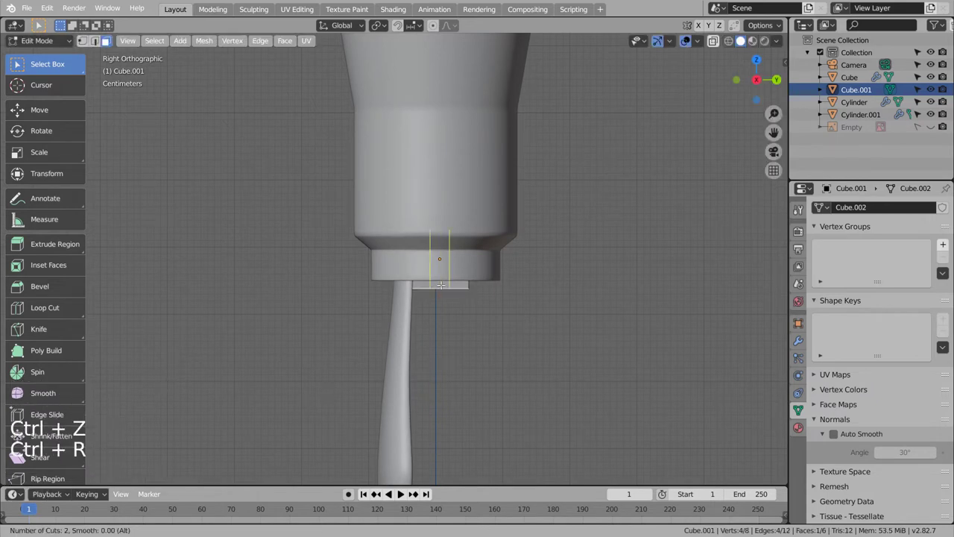
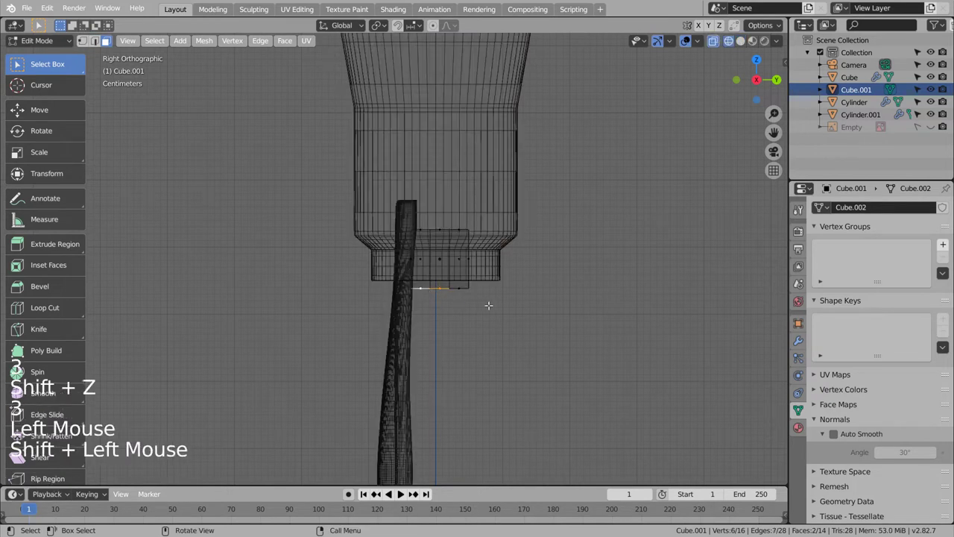
pyautogui.press('e')
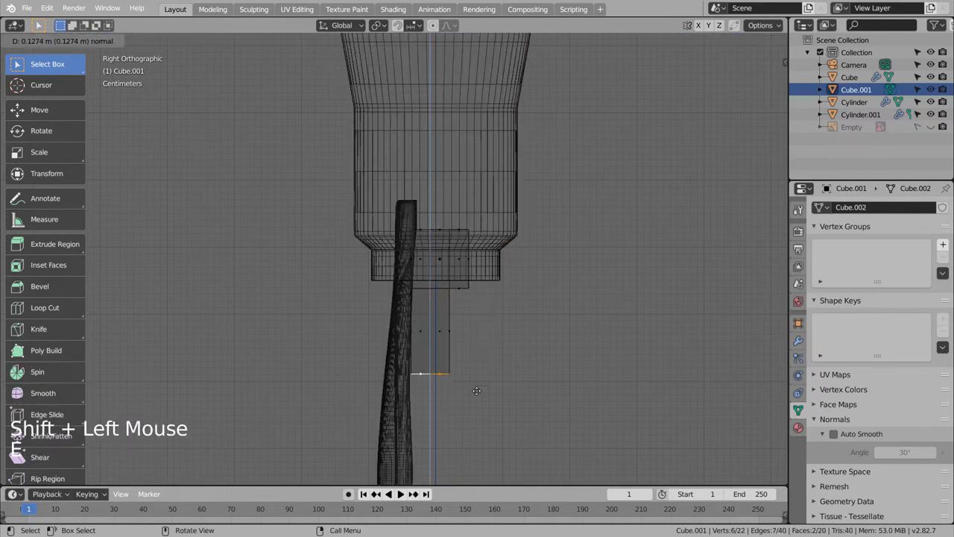
pyautogui.middleClick(484, 229)
pyautogui.middleClick(482, 157)
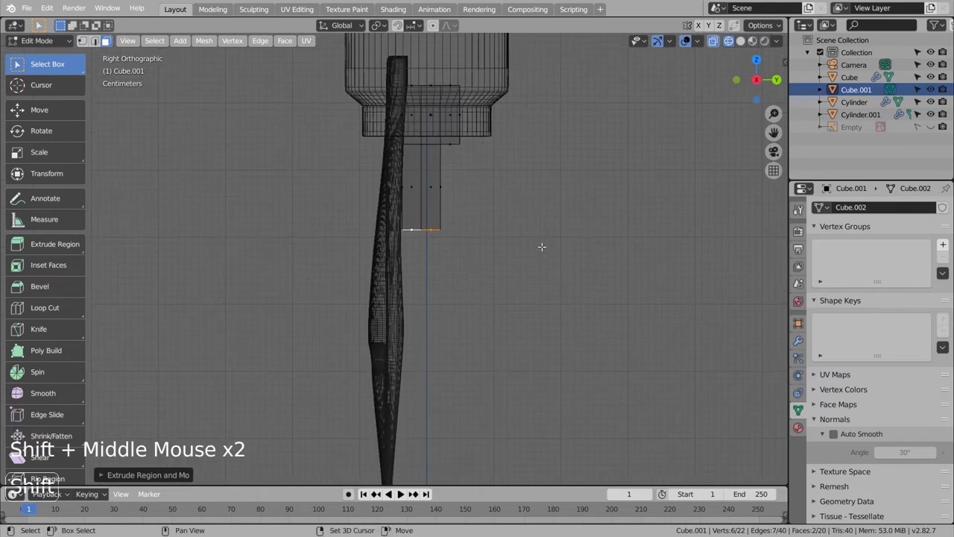
pyautogui.middleClick(527, 187)
pyautogui.middleClick(526, 182)
pyautogui.press('g')
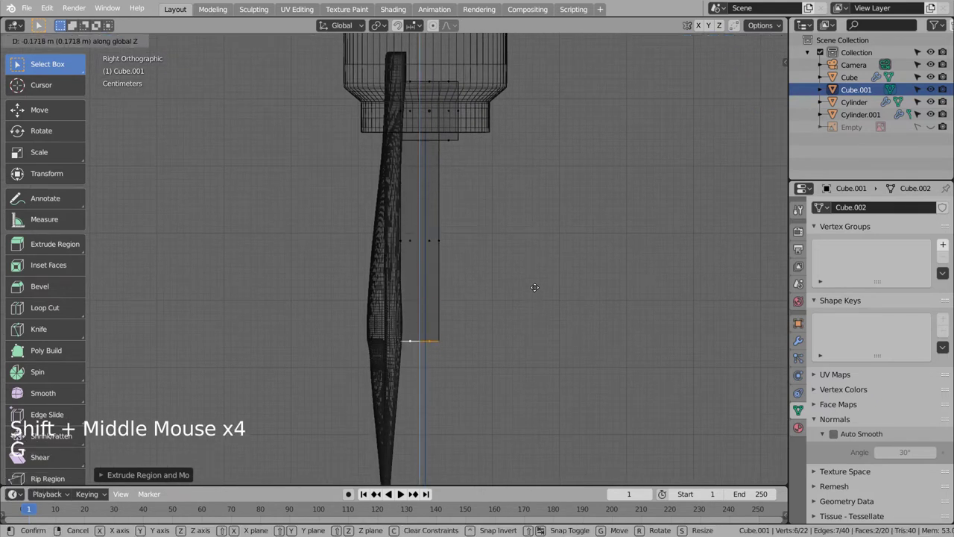
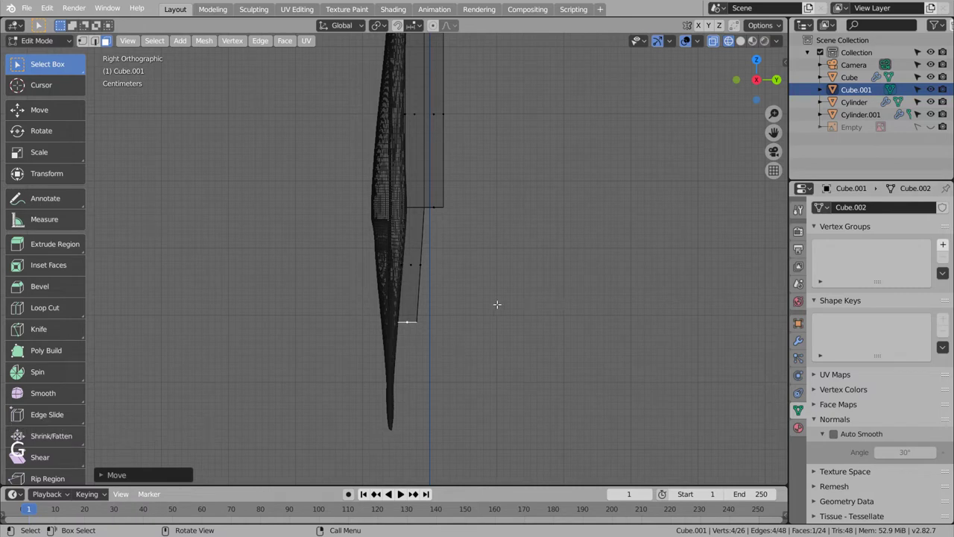
# Step: Rotate and move the new lower vertices into the tapered nib outline, then leave Edit Mode
pyautogui.press('r')
pyautogui.press('g')
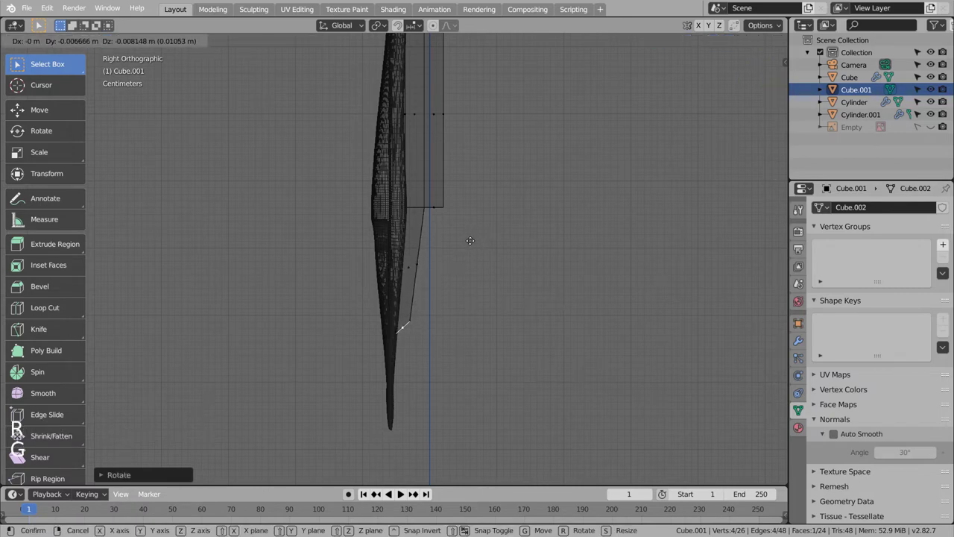
pyautogui.click(488, 263)
pyautogui.press('Tab')
pyautogui.scroll(-3)
pyautogui.middleClick(523, 238)
pyautogui.middleClick(452, 222)
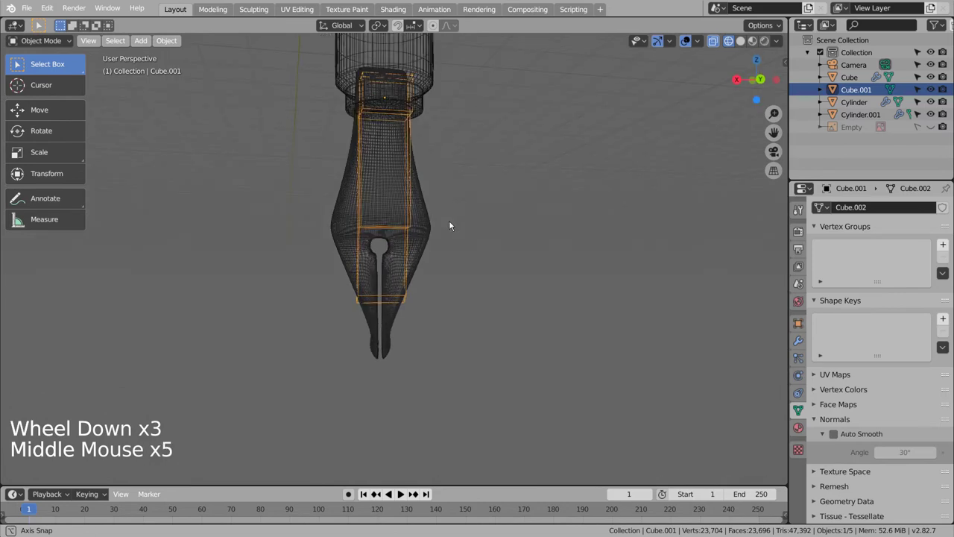
# Step: Give the nib a level-3 subdivision and add a loop cut to hold its curved point
pyautogui.middleClick(609, 230)
pyautogui.press('ctrl+3')
pyautogui.press('Tab')
pyautogui.middleClick(544, 280)
pyautogui.middleClick(473, 280)
pyautogui.press('shift+z')
pyautogui.middleClick(564, 283)
pyautogui.middleClick(545, 281)
pyautogui.middleClick(518, 280)
pyautogui.middleClick(507, 279)
pyautogui.middleClick(601, 280)
pyautogui.middleClick(442, 263)
pyautogui.middleClick(444, 263)
pyautogui.middleClick(470, 262)
pyautogui.middleClick(386, 262)
pyautogui.middleClick(371, 261)
pyautogui.middleClick(372, 262)
pyautogui.press('ctrl+r')
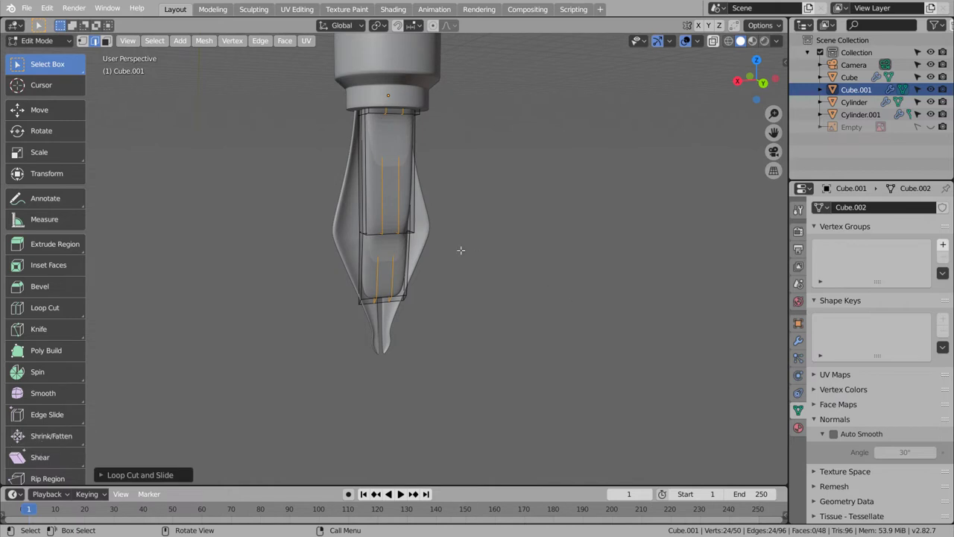
pyautogui.press('Tab')
# Step: Add another edge loop across the nib and slide it into place
pyautogui.middleClick(458, 327)
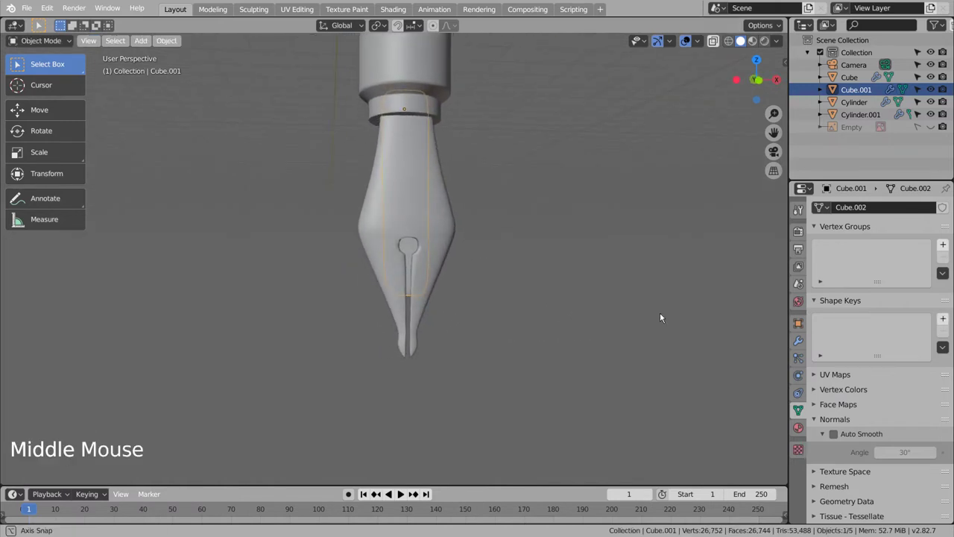
pyautogui.middleClick(556, 285)
pyautogui.middleClick(543, 289)
pyautogui.middleClick(502, 296)
pyautogui.middleClick(483, 304)
pyautogui.middleClick(474, 302)
pyautogui.scroll(3)
pyautogui.press('Tab')
pyautogui.scroll(3)
pyautogui.press('ctrl+r')
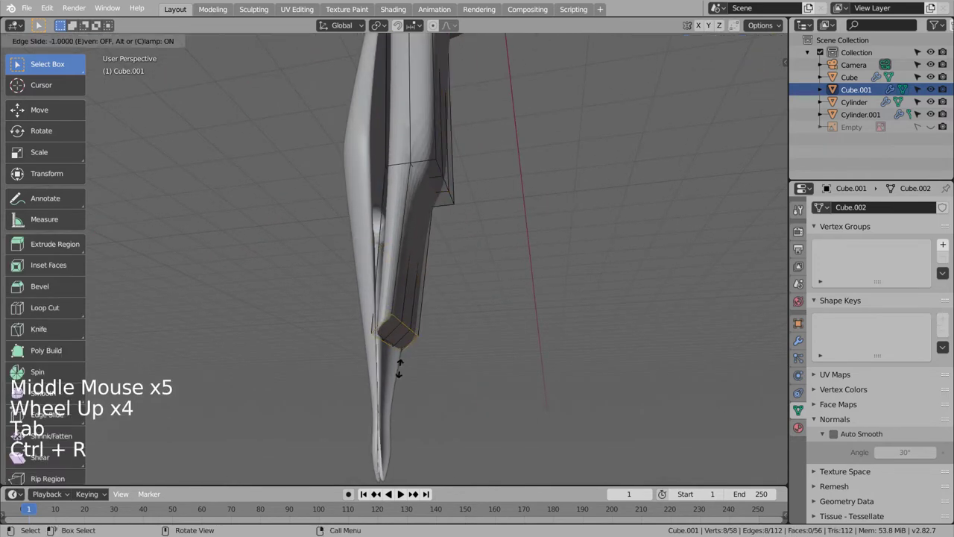
pyautogui.press('Tab')
pyautogui.click(493, 382)
# Step: Shrink the nib along its height, slide a further edge loop, and set it to Shade Smooth
pyautogui.middleClick(502, 388)
pyautogui.middleClick(452, 390)
pyautogui.middleClick(439, 394)
pyautogui.middleClick(419, 409)
pyautogui.click(368, 309)
pyautogui.press('s')
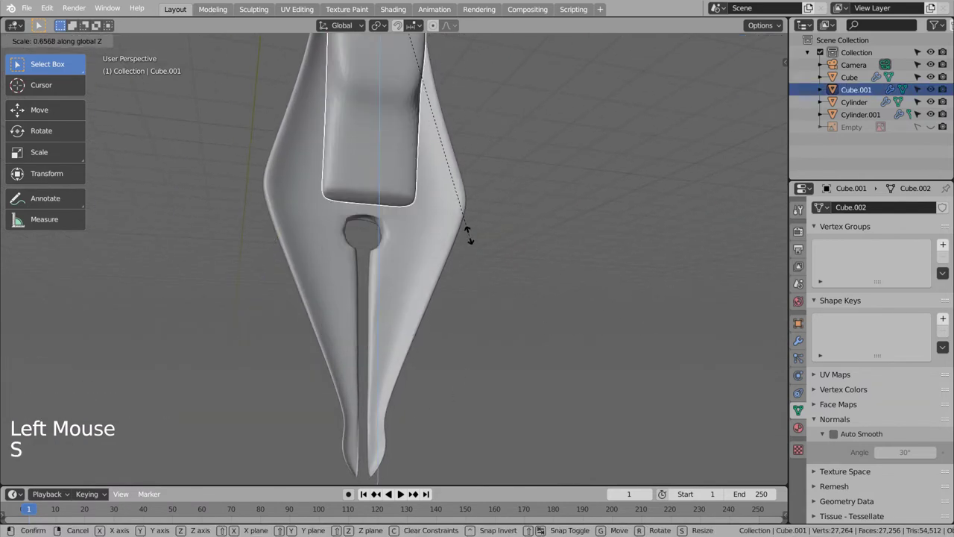
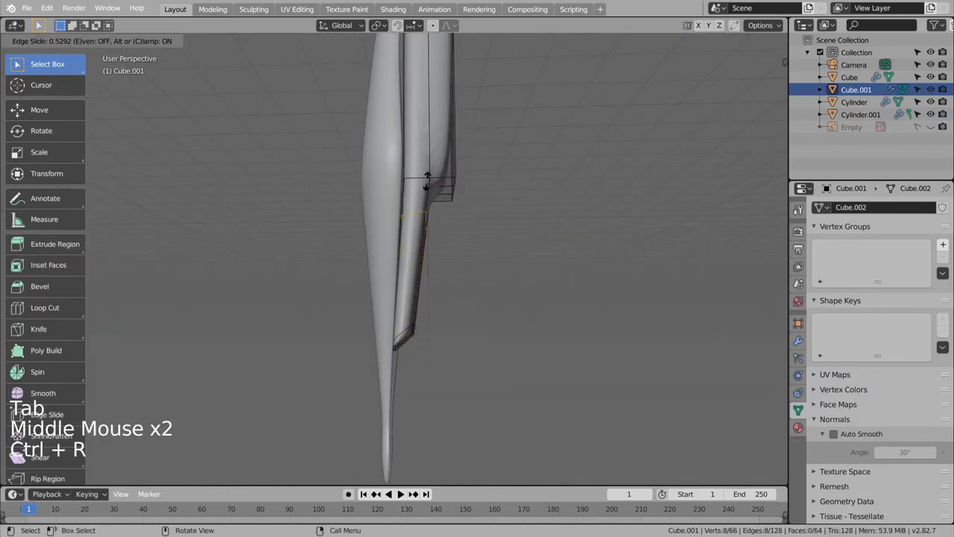
pyautogui.press('Tab')
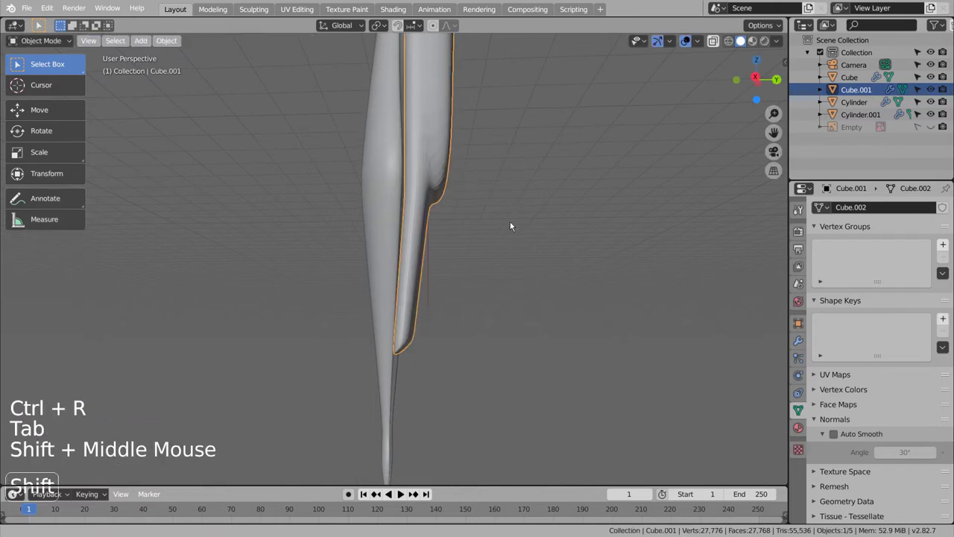
pyautogui.click(417, 236)
pyautogui.rightClick(417, 236)
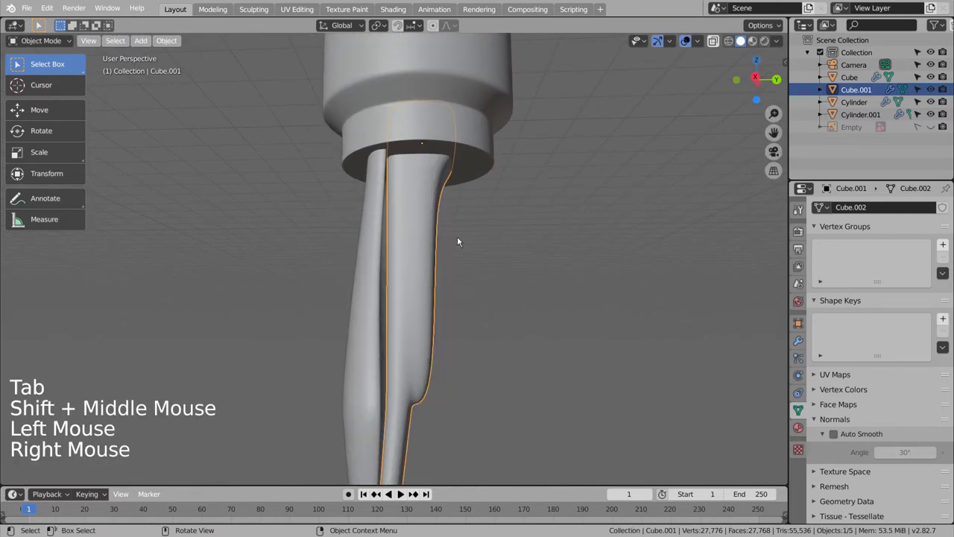
pyautogui.click(463, 240)
# Step: Orbit and zoom around the pen to bring the cap into a front view
pyautogui.middleClick(534, 325)
pyautogui.middleClick(412, 323)
pyautogui.middleClick(414, 320)
pyautogui.middleClick(411, 310)
pyautogui.middleClick(511, 276)
pyautogui.scroll(-3)
pyautogui.middleClick(453, 296)
pyautogui.scroll(-3)
pyautogui.middleClick(529, 244)
pyautogui.scroll(3)
pyautogui.press('KP_1')
pyautogui.scroll(3)
# Step: Select the cap cylinder and start a loop cut near its rim in Edit Mode
pyautogui.click(399, 261)
pyautogui.press('Tab')
pyautogui.scroll(3)
pyautogui.press('ctrl+r')
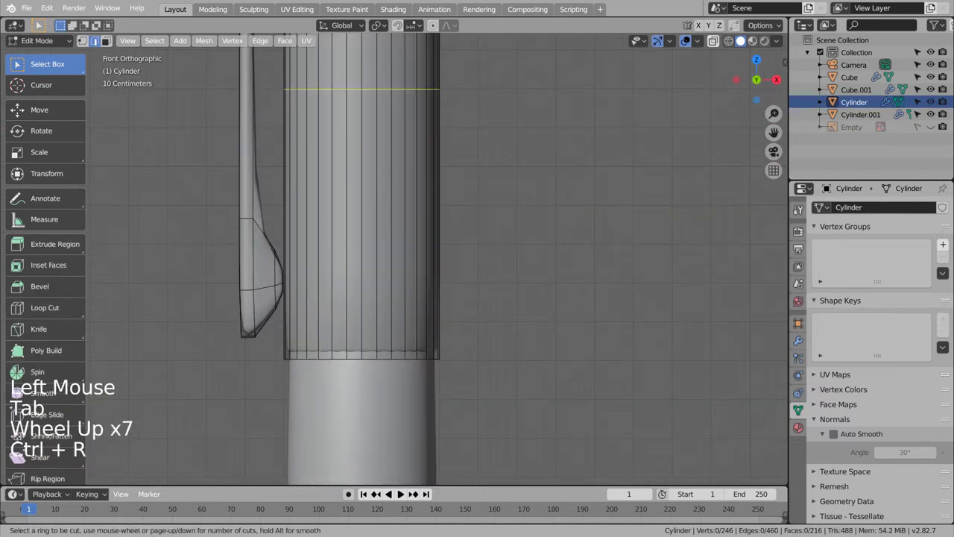
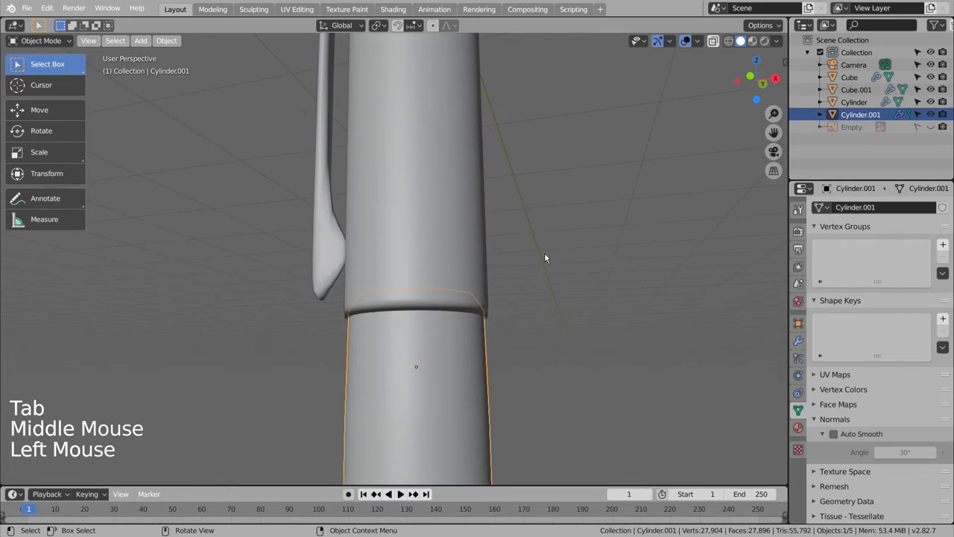
# Step: Inset the body's top end face and slide a new edge loop up near its rim
pyautogui.press('shift+Tab')
pyautogui.press('shift+z')
pyautogui.middleClick(538, 274)
pyautogui.click(434, 279)
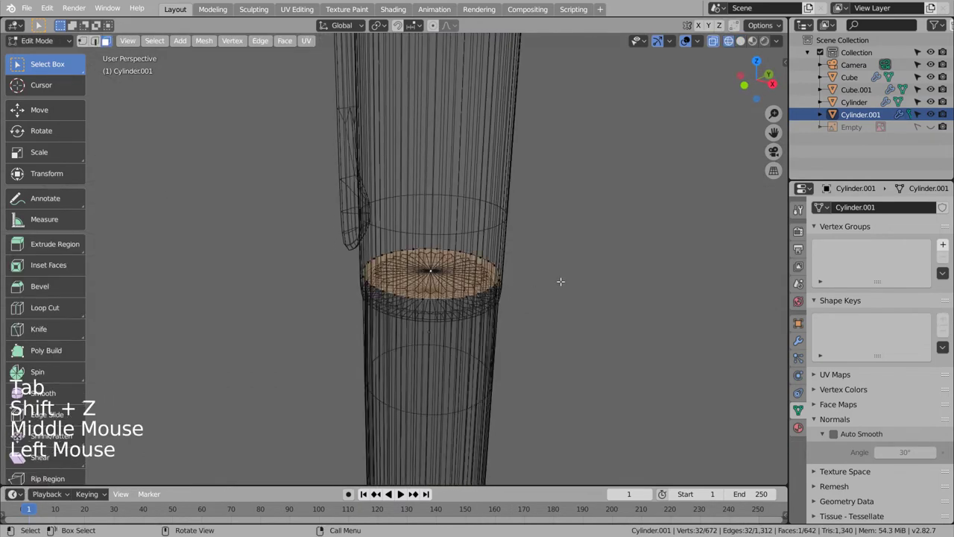
pyautogui.press('i')
pyautogui.press('Tab')
pyautogui.press('ctrl+r')
pyautogui.press('Tab')
pyautogui.press('ctrl+r')
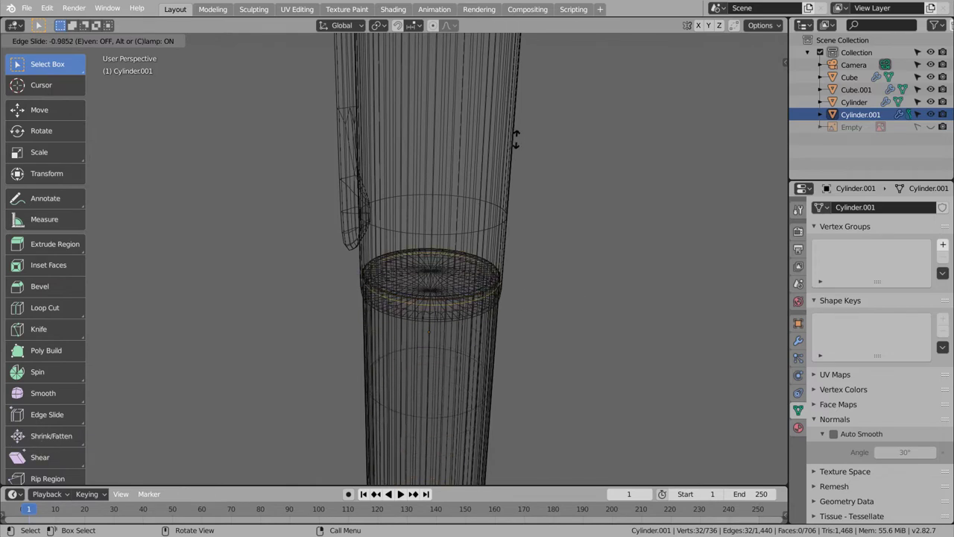
pyautogui.press('Tab')
pyautogui.click(560, 316)
# Step: Finish editing the body and check the tightened top rim from several angles
pyautogui.middleClick(557, 353)
pyautogui.middleClick(563, 339)
pyautogui.middleClick(574, 324)
pyautogui.press('shift+z')
pyautogui.click(559, 341)
pyautogui.middleClick(548, 356)
pyautogui.middleClick(568, 294)
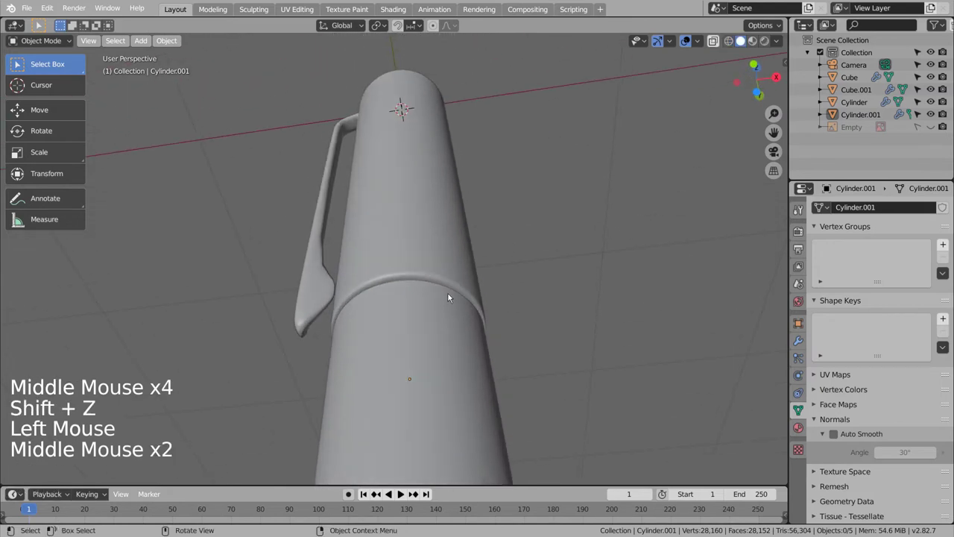
pyautogui.press('Tab')
pyautogui.scroll(3)
# Step: Add a loop cut around the cap and slide it toward its end for a rounded rim
pyautogui.press('Tab')
pyautogui.click(417, 271)
pyautogui.press('Tab')
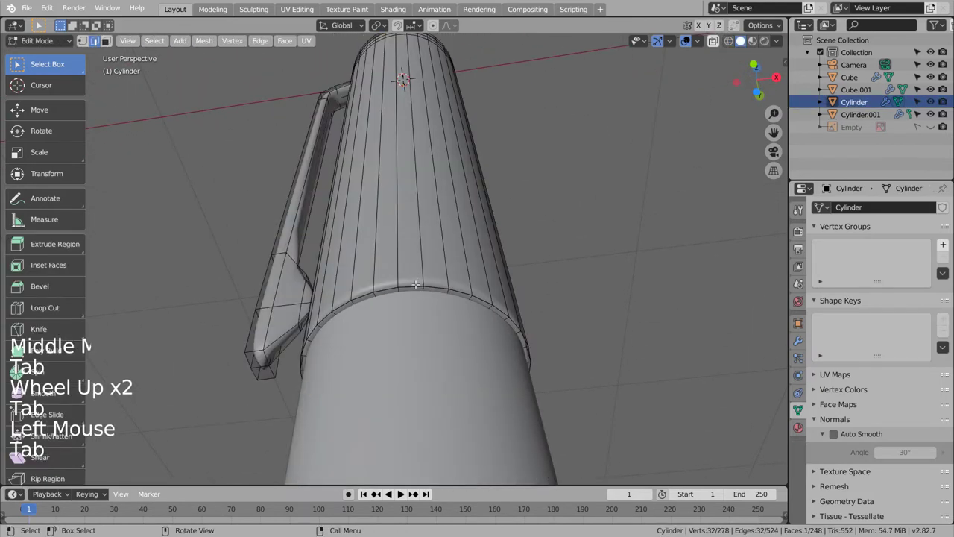
pyautogui.press('ctrl+r')
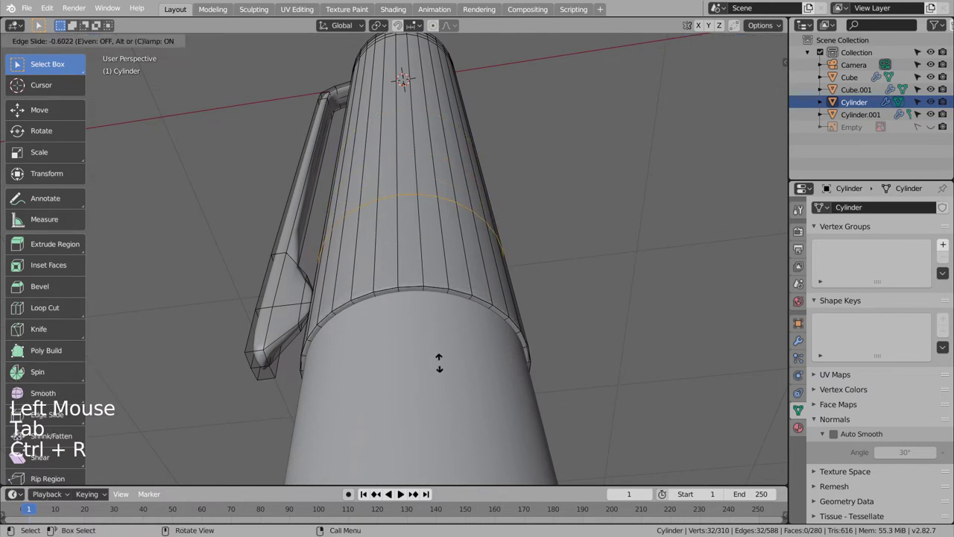
pyautogui.press('Tab')
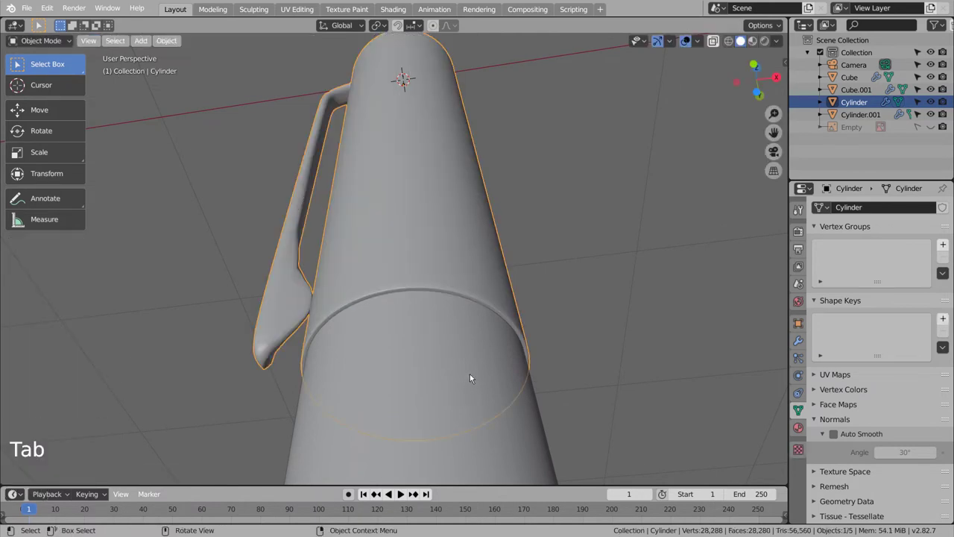
pyautogui.scroll(-3)
pyautogui.scroll(-3)
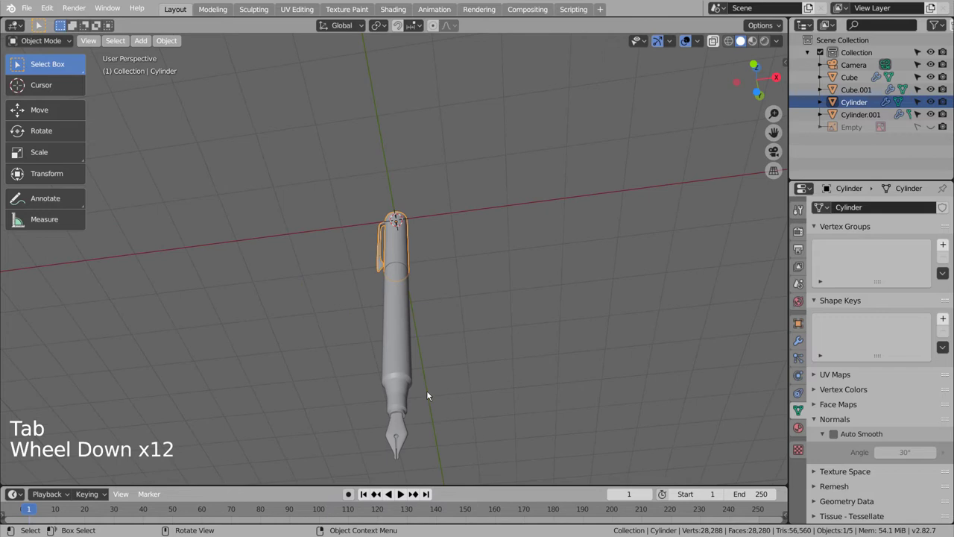
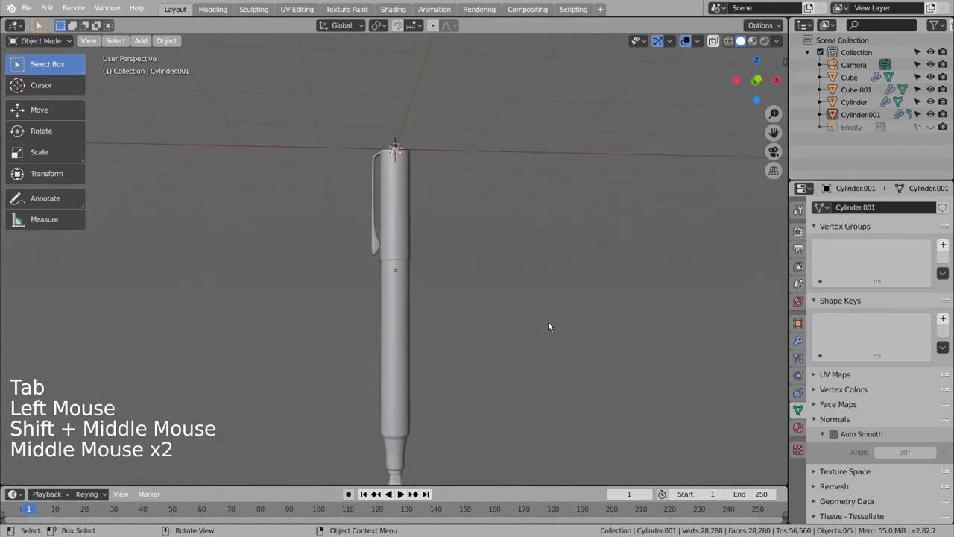
# Step: Show the reference image Empty beside the model in Front view and save blueprint.blend
pyautogui.press('KP_1')
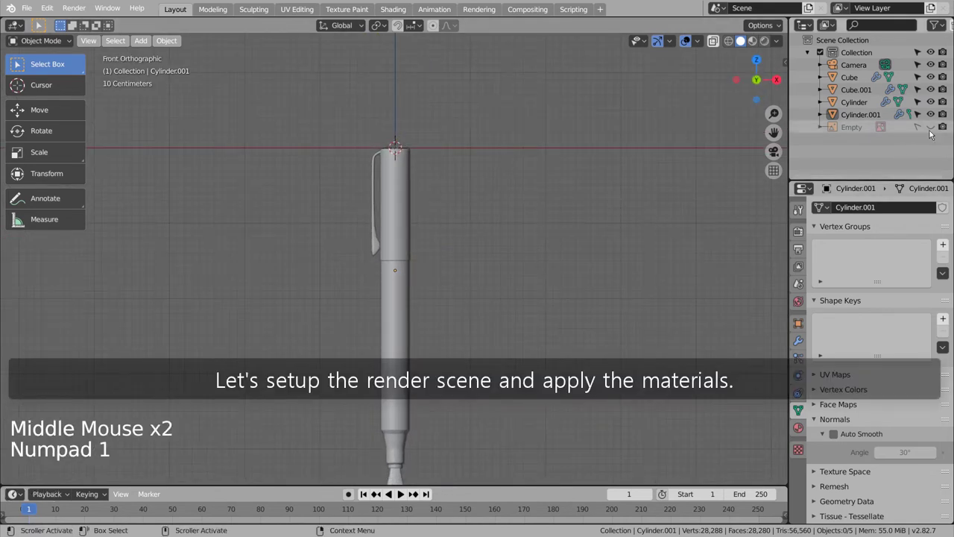
pyautogui.click(923, 131)
pyautogui.click(935, 127)
pyautogui.click(428, 204)
pyautogui.press('ctrl+s')
pyautogui.click(485, 205)
pyautogui.press('g')
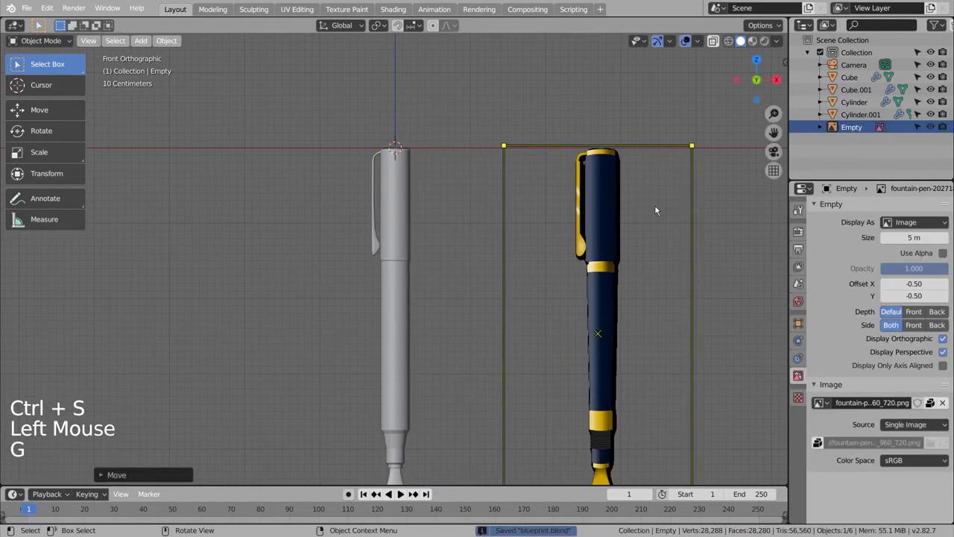
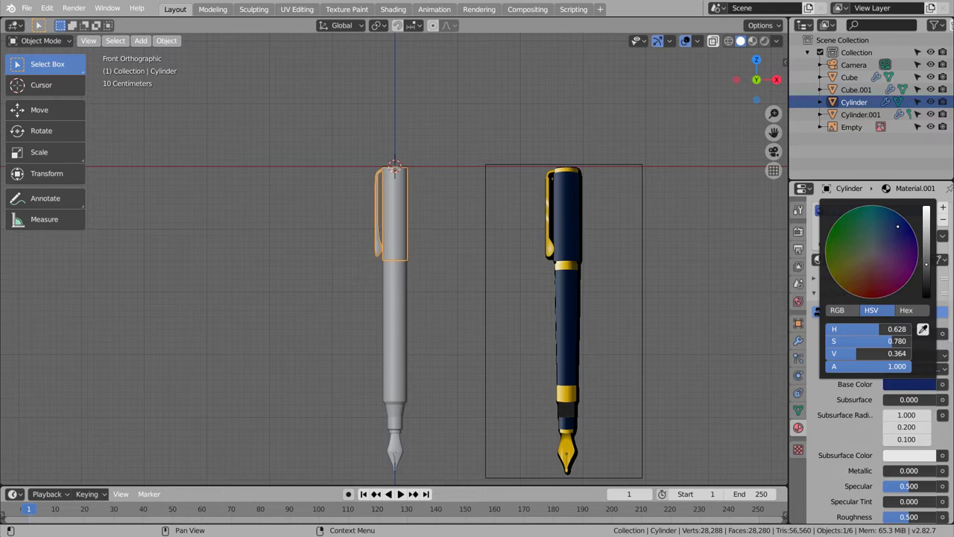
# Step: Give Material.001 a dark navy base colour (HSV 0.618/0.326/0.364) on the cap
pyautogui.click(755, 43)
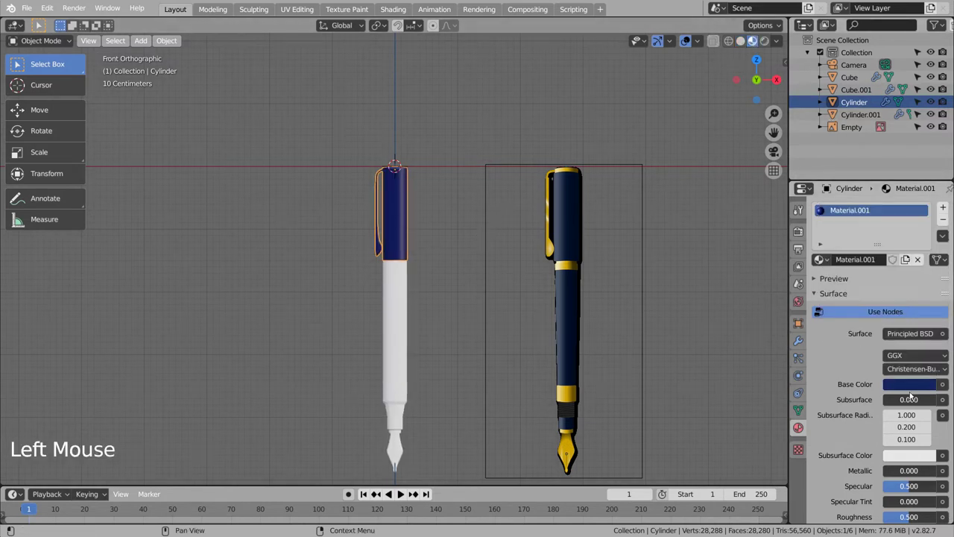
pyautogui.click(912, 388)
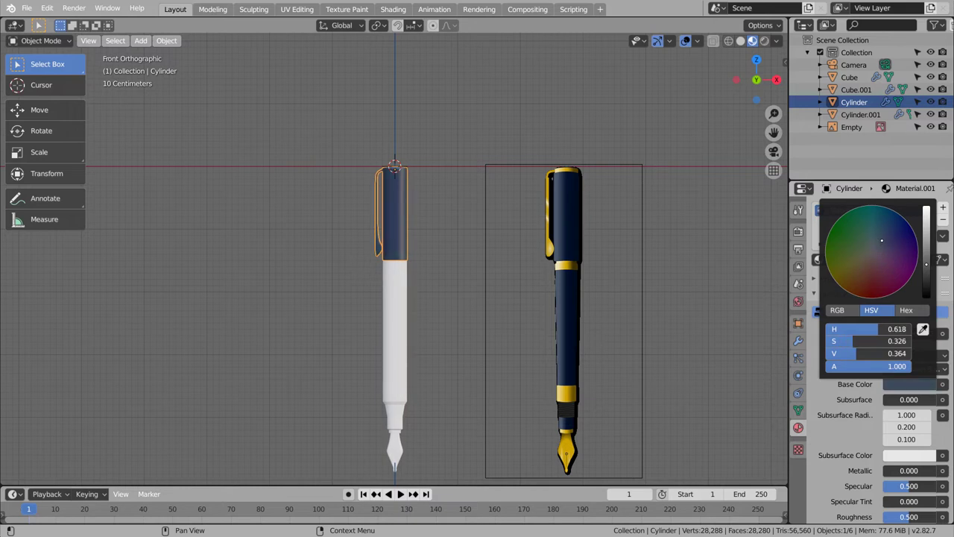
pyautogui.click(403, 285)
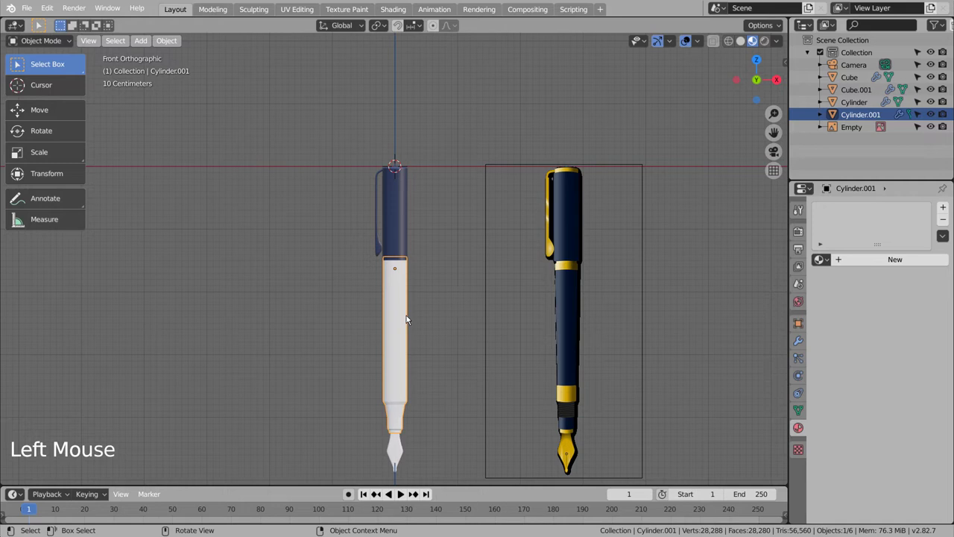
pyautogui.middleClick(459, 372)
pyautogui.middleClick(414, 372)
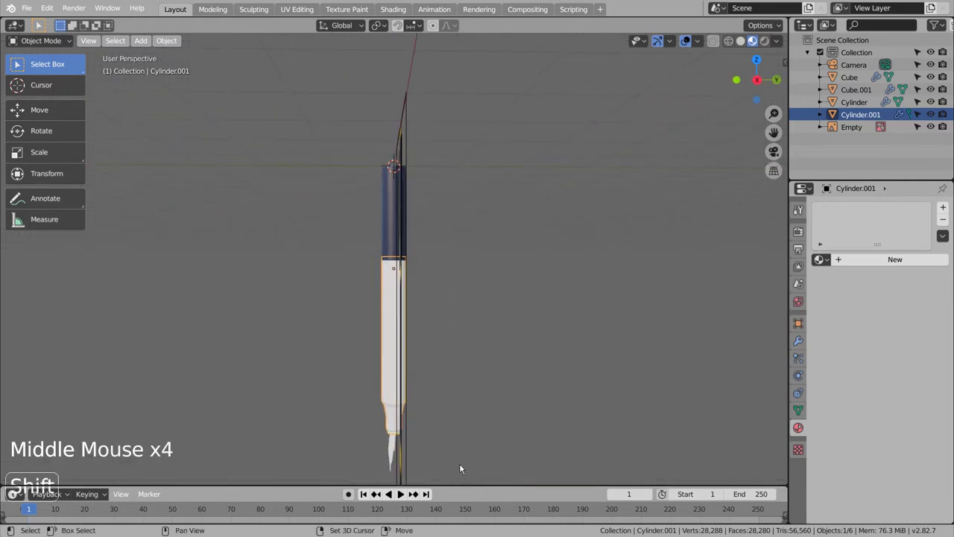
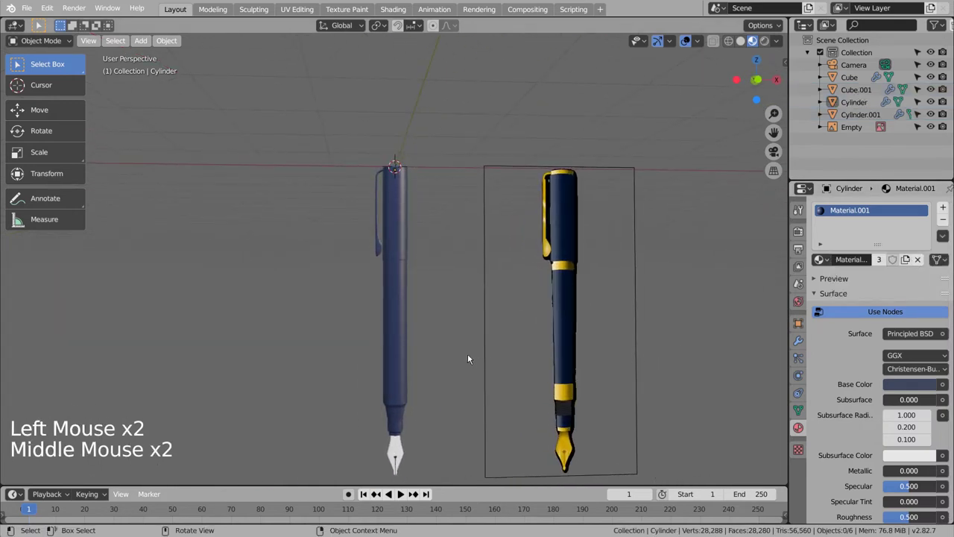
# Step: Edit the cap in see-through Front view and box-select its top rim and clip faces
pyautogui.scroll(3)
pyautogui.click(411, 162)
pyautogui.press('Tab')
pyautogui.middleClick(445, 160)
pyautogui.press('KP_1')
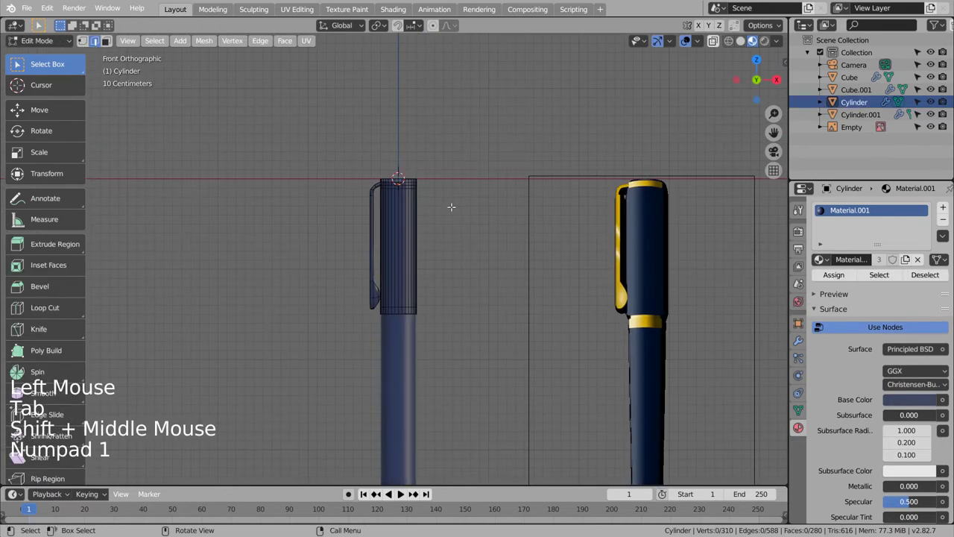
pyautogui.press('shift+z')
pyautogui.click(452, 205)
pyautogui.press('b')
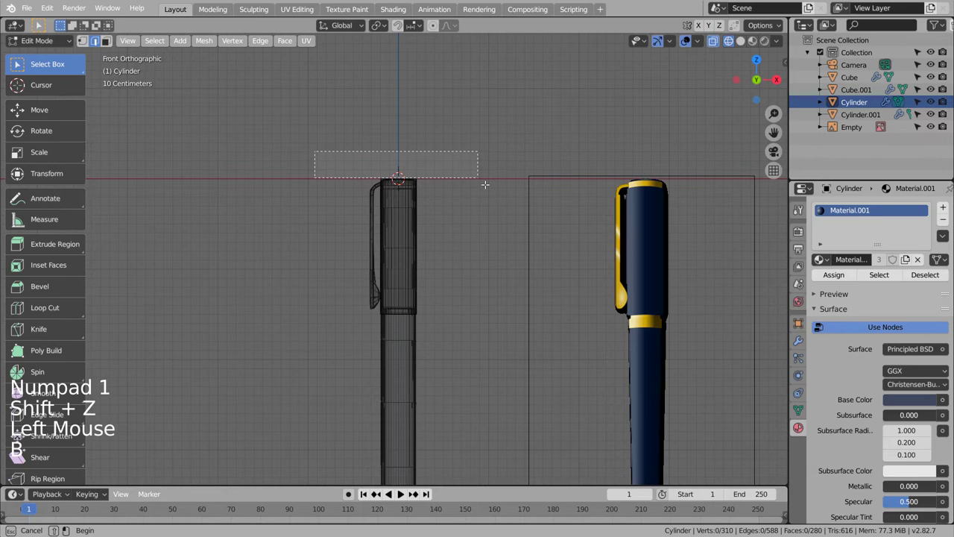
pyautogui.press('b')
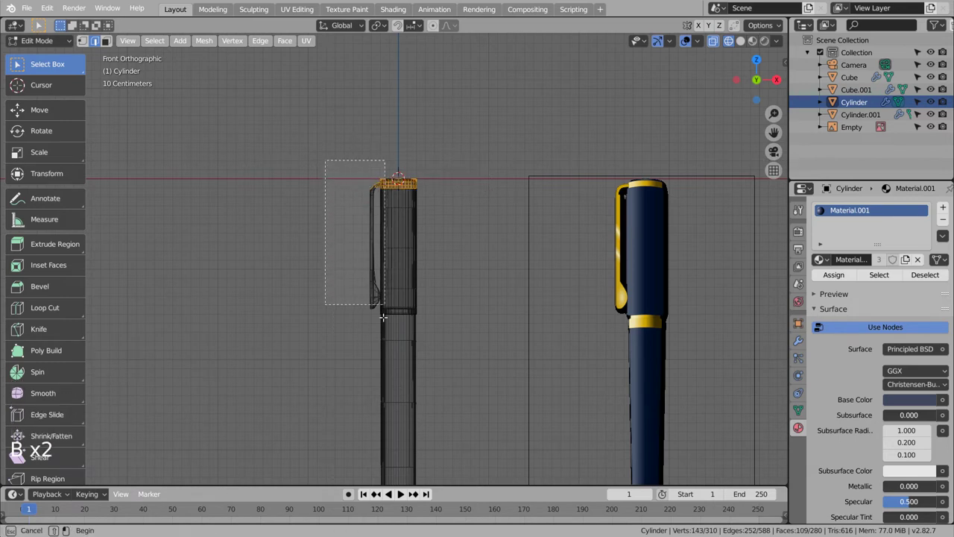
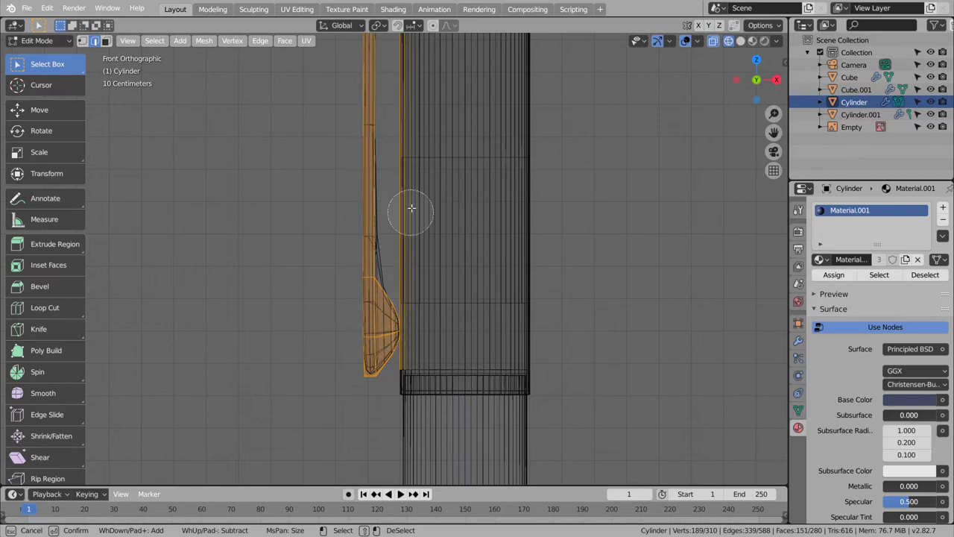
# Step: Orbit to verify the selected cap top and clip, then return to object mode
pyautogui.middleClick(478, 260)
pyautogui.middleClick(489, 261)
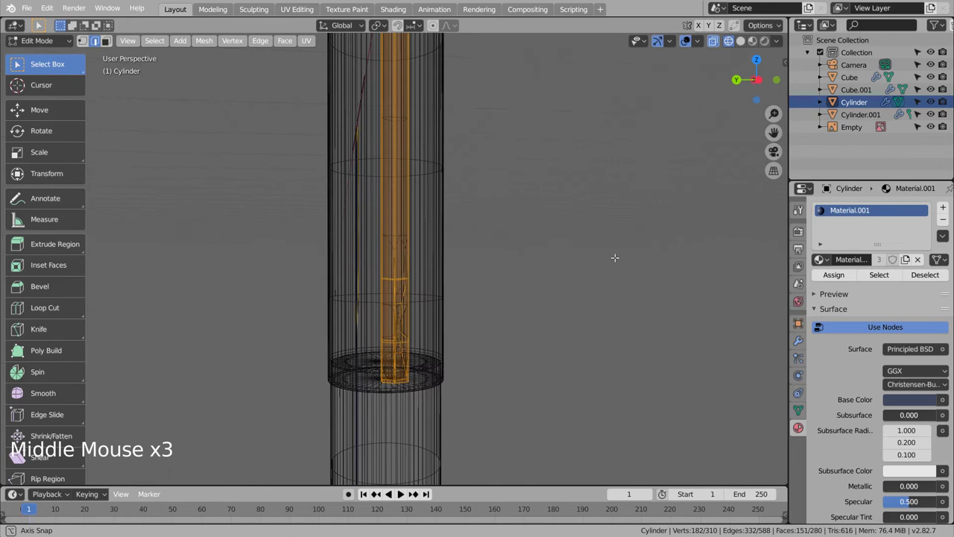
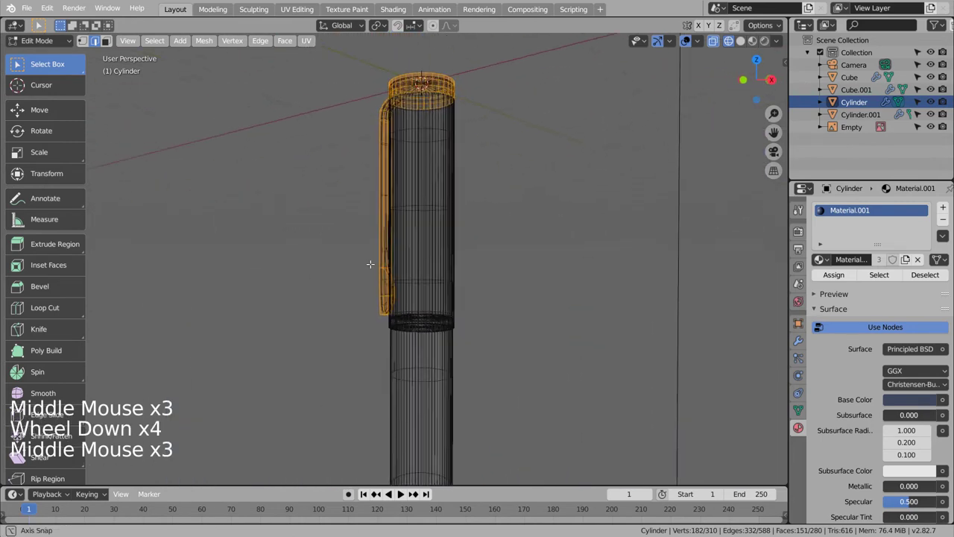
pyautogui.middleClick(360, 276)
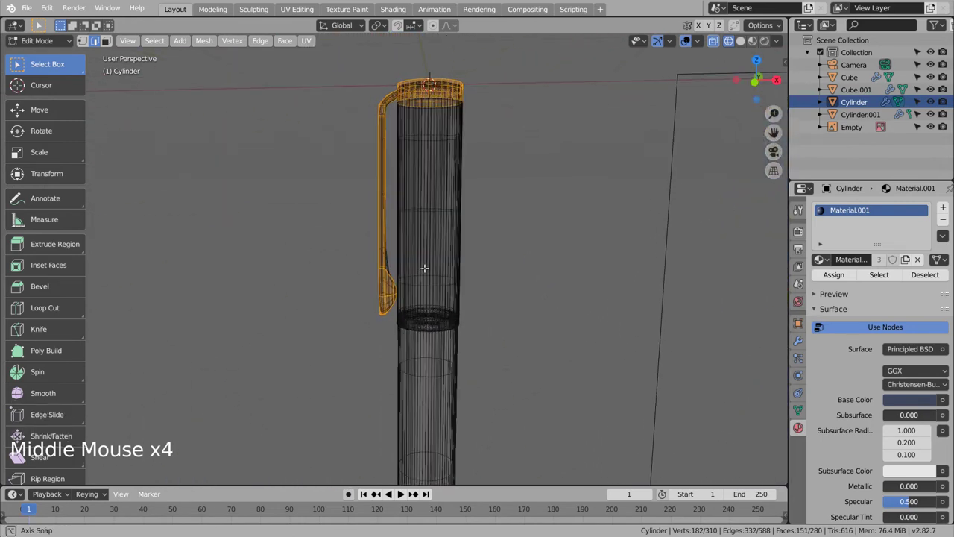
pyautogui.middleClick(428, 270)
pyautogui.click(856, 82)
pyautogui.press('Tab')
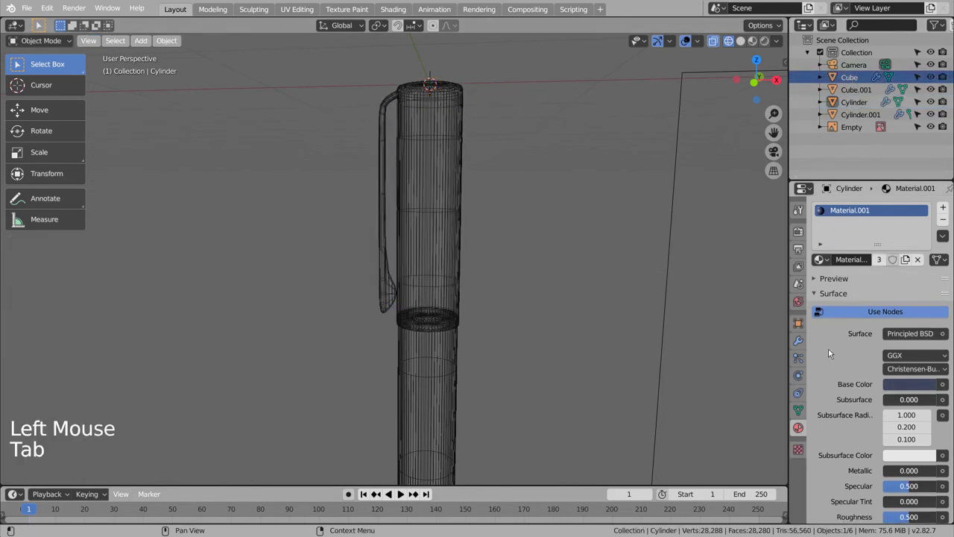
# Step: Review the modifier stacks on the cap, Cube.001 and the nib Cube's Subdivision Surface
pyautogui.click(808, 338)
pyautogui.click(867, 243)
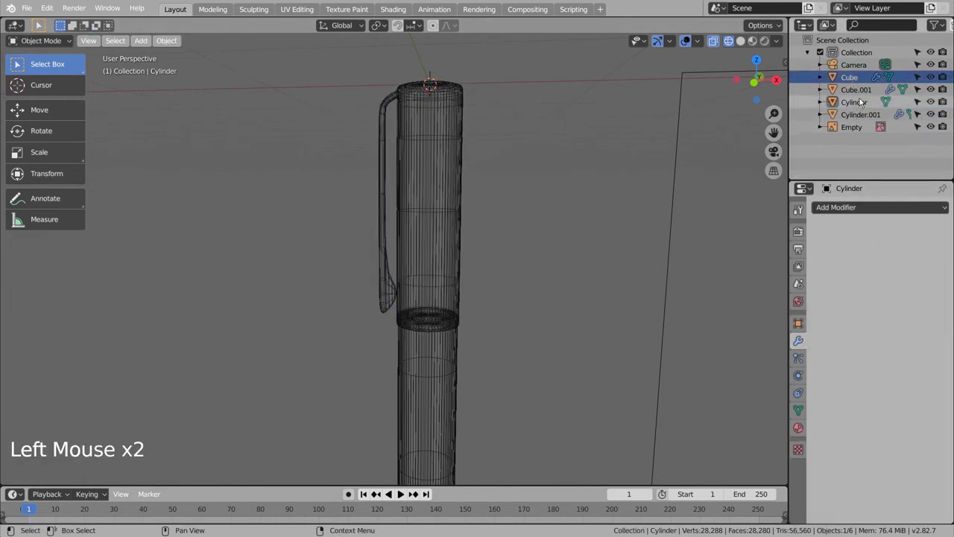
pyautogui.click(866, 92)
pyautogui.click(846, 250)
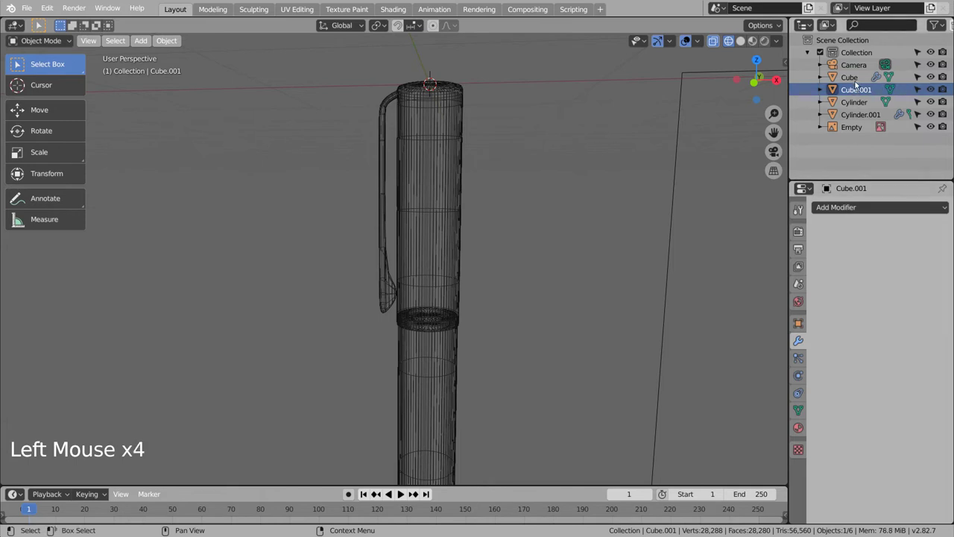
pyautogui.click(861, 82)
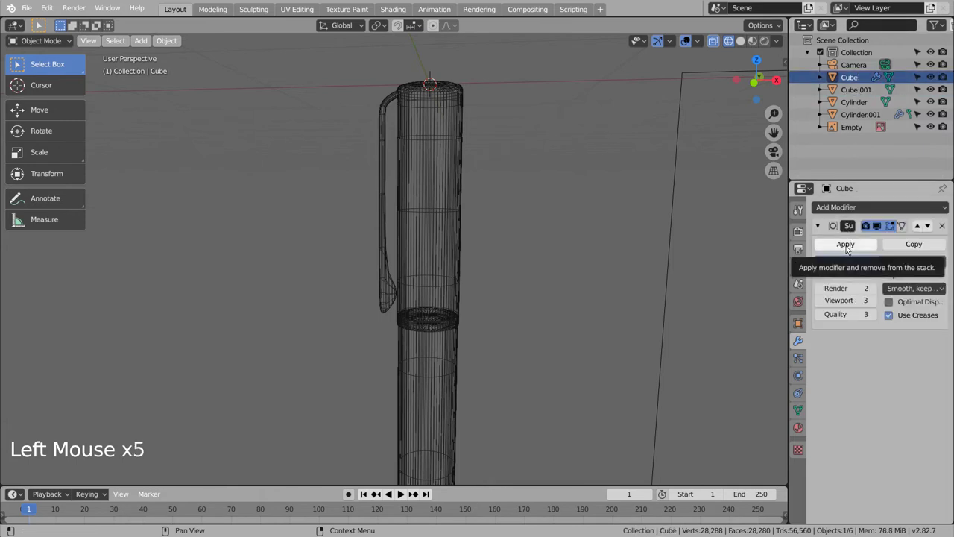
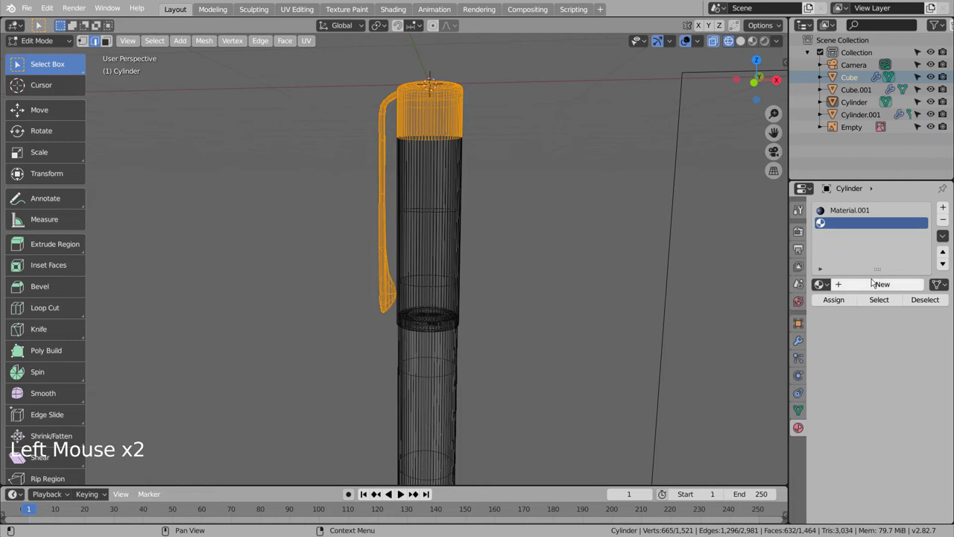
# Step: Create gold metallic Material.002 and assign it to the cap's top rim and clip
pyautogui.click(874, 282)
pyautogui.click(911, 430)
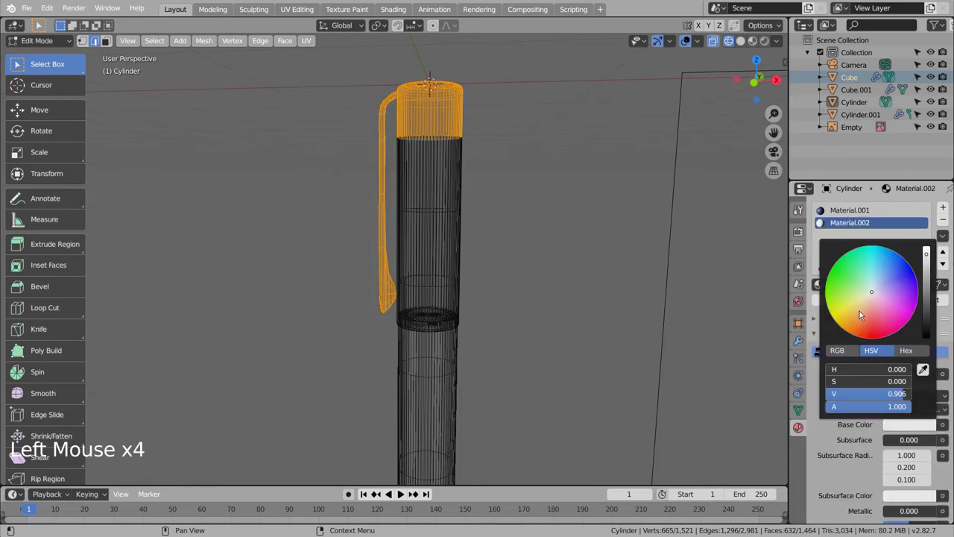
pyautogui.scroll(-3)
pyautogui.scroll(-3)
pyautogui.click(909, 435)
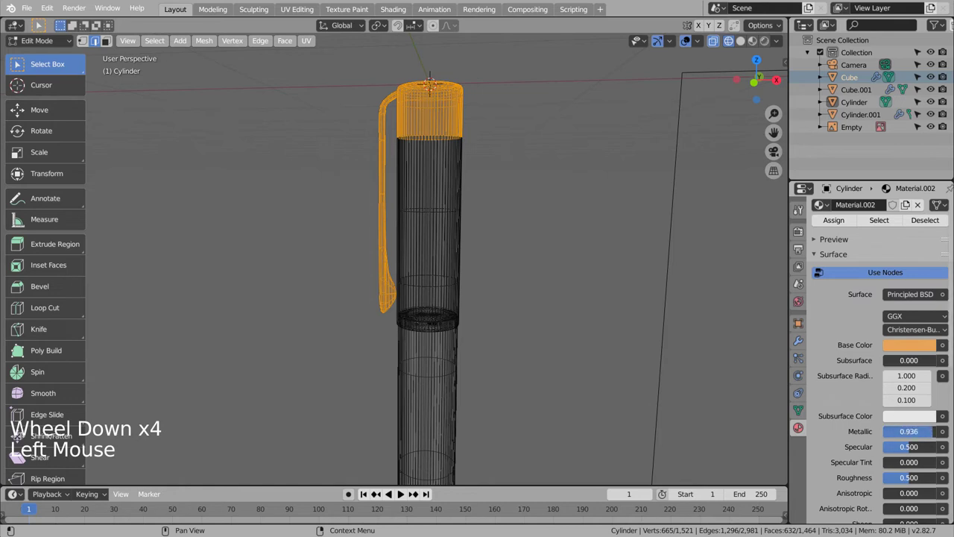
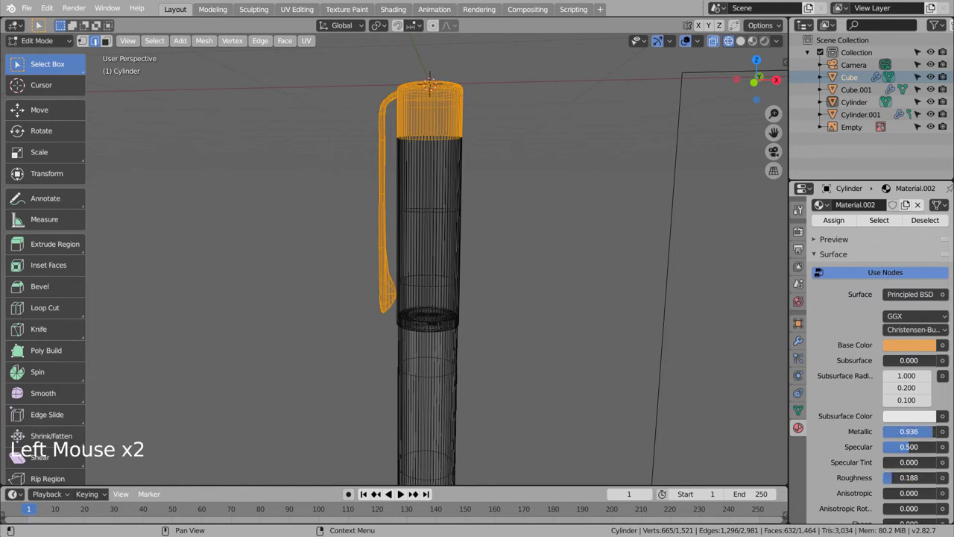
pyautogui.click(841, 224)
# Step: Leave edit mode and inspect the gold cap parts in Material Preview shading
pyautogui.click(745, 44)
pyautogui.press('Tab')
pyautogui.click(756, 41)
pyautogui.click(625, 152)
pyautogui.middleClick(558, 236)
pyautogui.middleClick(577, 236)
pyautogui.middleClick(634, 233)
pyautogui.middleClick(637, 233)
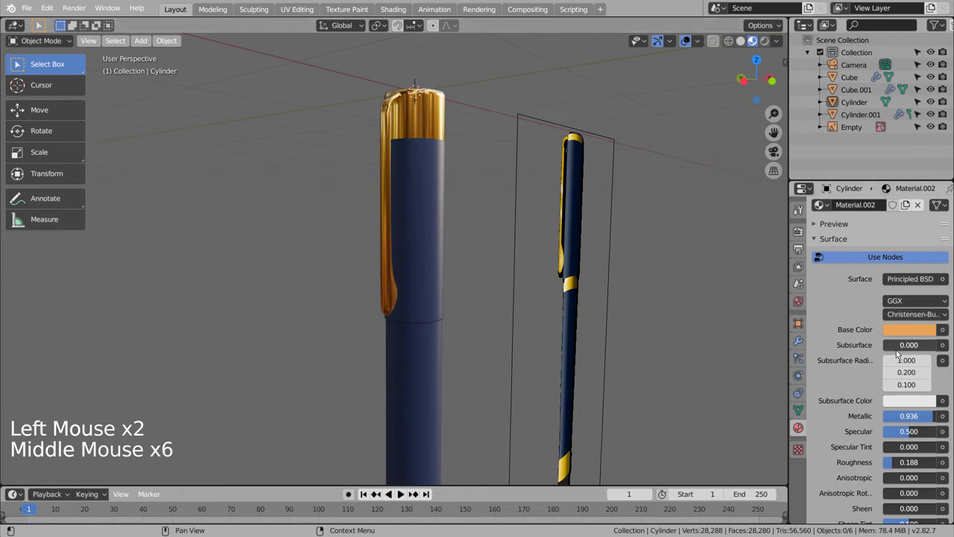
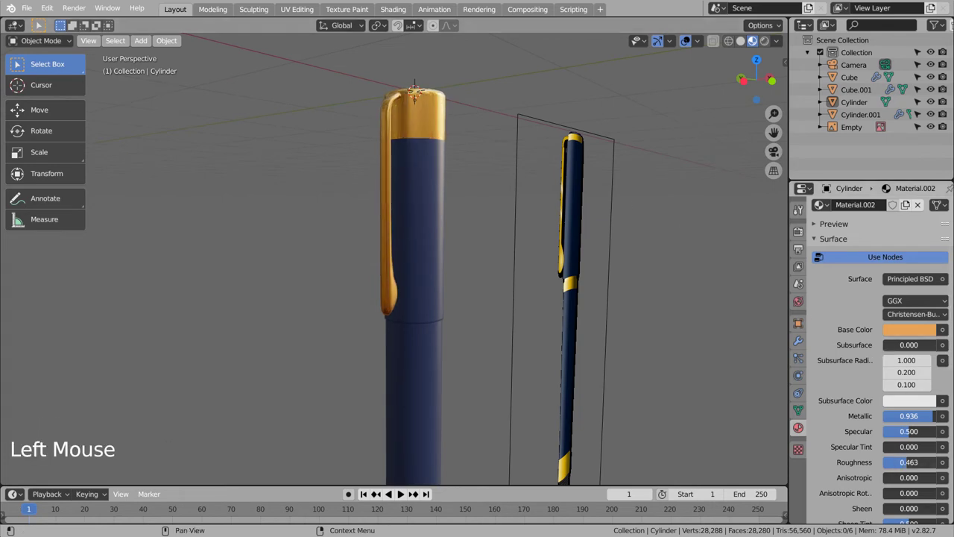
# Step: Select the pen body and start editing it in see-through mode below the cap
pyautogui.click(647, 374)
pyautogui.middleClick(617, 380)
pyautogui.middleClick(594, 380)
pyautogui.middleClick(615, 380)
pyautogui.click(438, 362)
pyautogui.press('Tab')
pyautogui.middleClick(553, 376)
pyautogui.middleClick(505, 292)
pyautogui.press('shift+z')
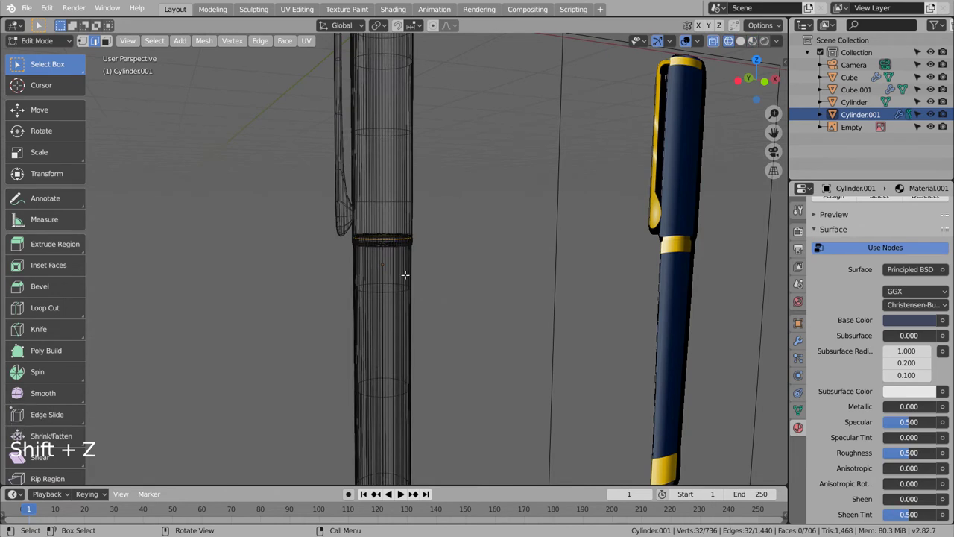
# Step: Cut two edge loops below the cap and select the band of faces between them
pyautogui.press('3')
pyautogui.click(444, 271)
pyautogui.press('b')
pyautogui.click(461, 276)
pyautogui.press('ctrl+r')
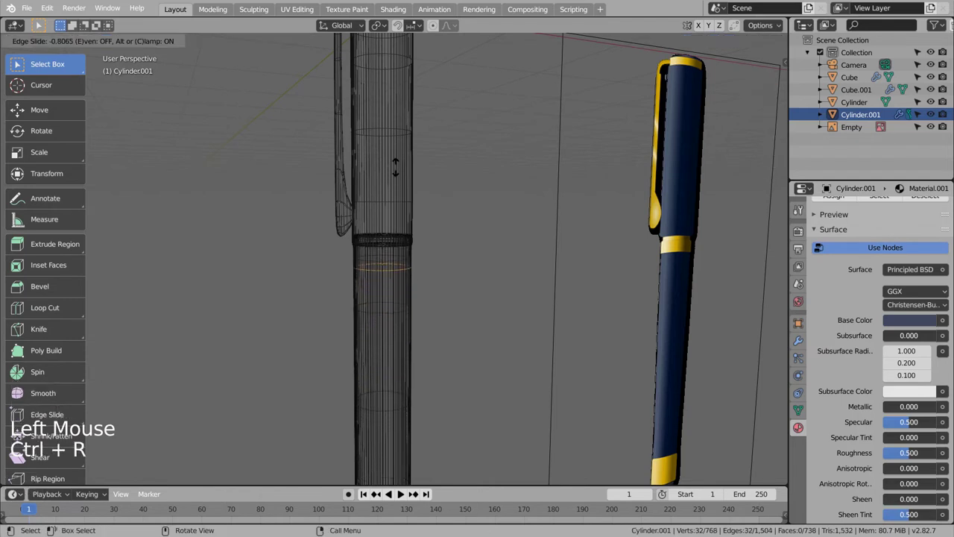
pyautogui.press('3')
pyautogui.click(469, 242)
pyautogui.press('b')
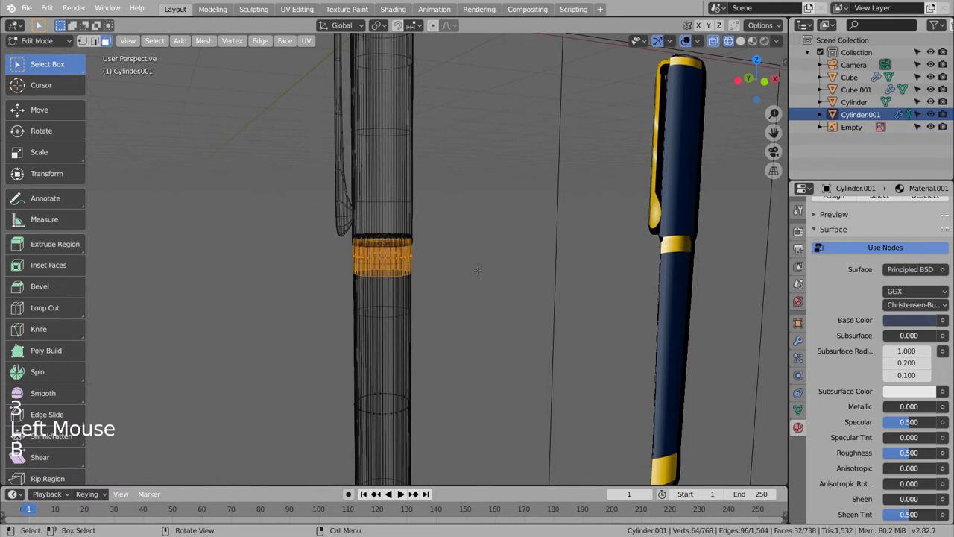
# Step: Add a material slot reusing gold Material.002 and assign it to the band faces
pyautogui.scroll(3)
pyautogui.click(949, 212)
pyautogui.scroll(3)
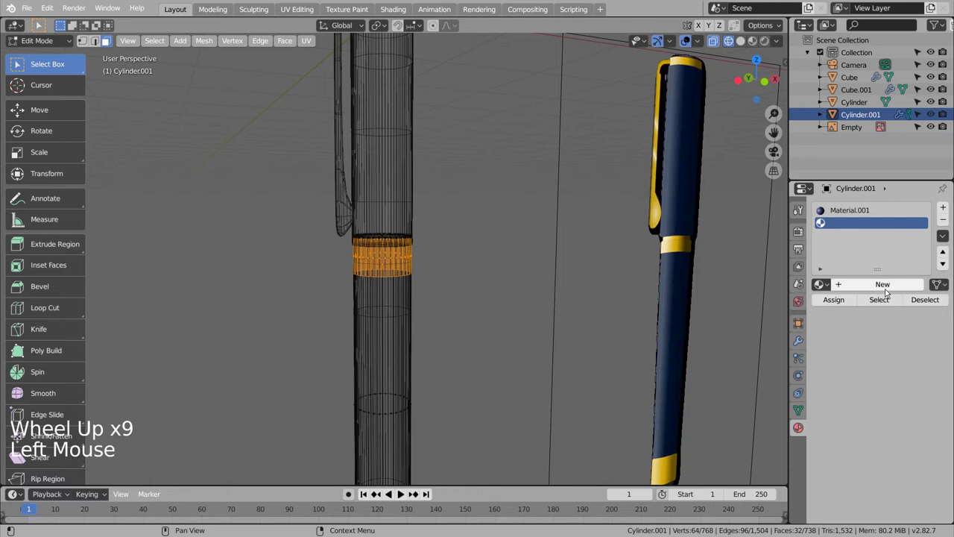
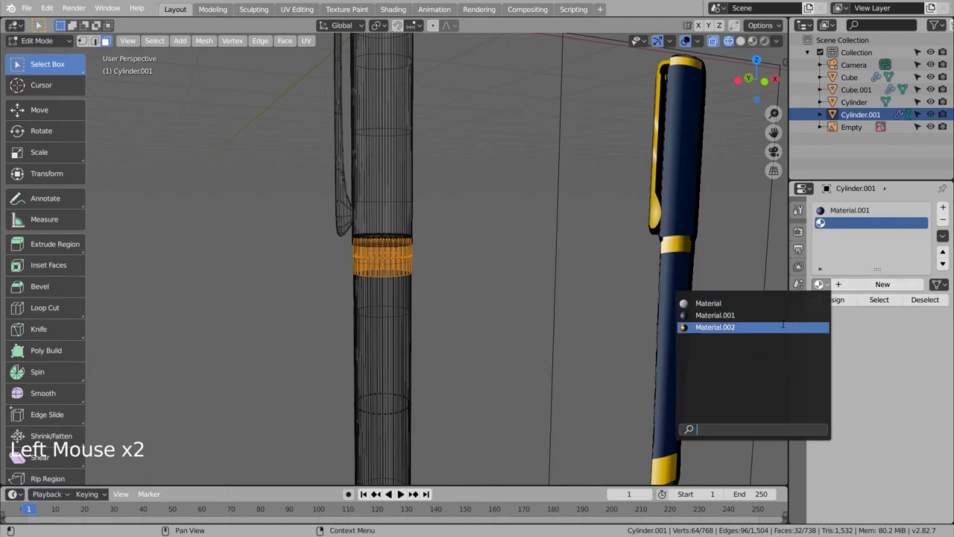
pyautogui.click(845, 300)
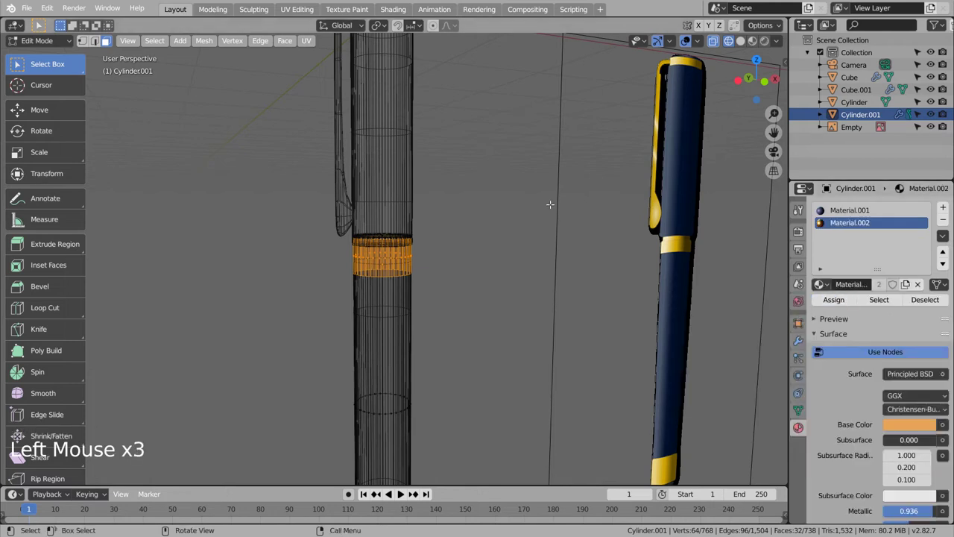
pyautogui.press('Tab')
pyautogui.click(757, 46)
pyautogui.click(609, 169)
pyautogui.press('Tab')
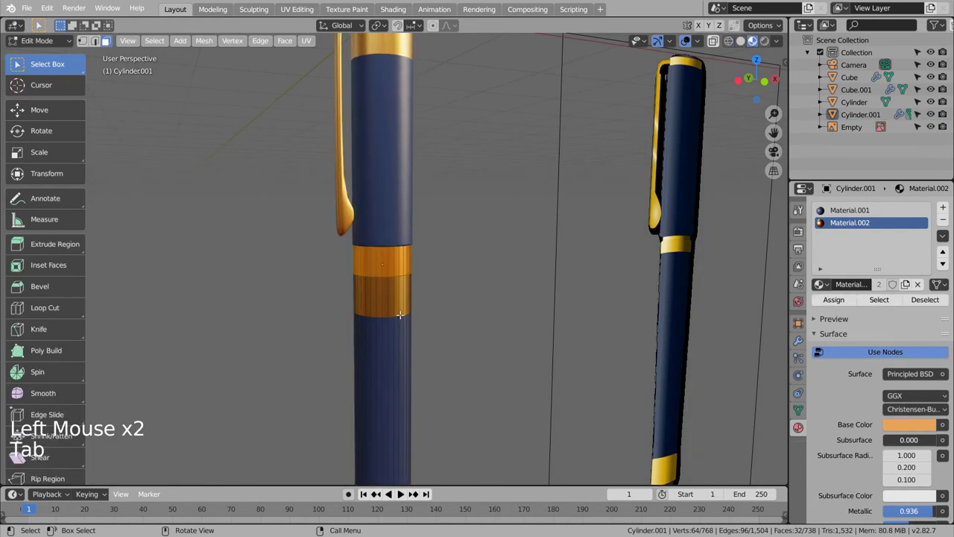
# Step: Slide the band's edge loop along the body to adjust the gold band's width
pyautogui.press('2')
pyautogui.click(397, 318)
pyautogui.click(395, 318)
pyautogui.click(398, 275)
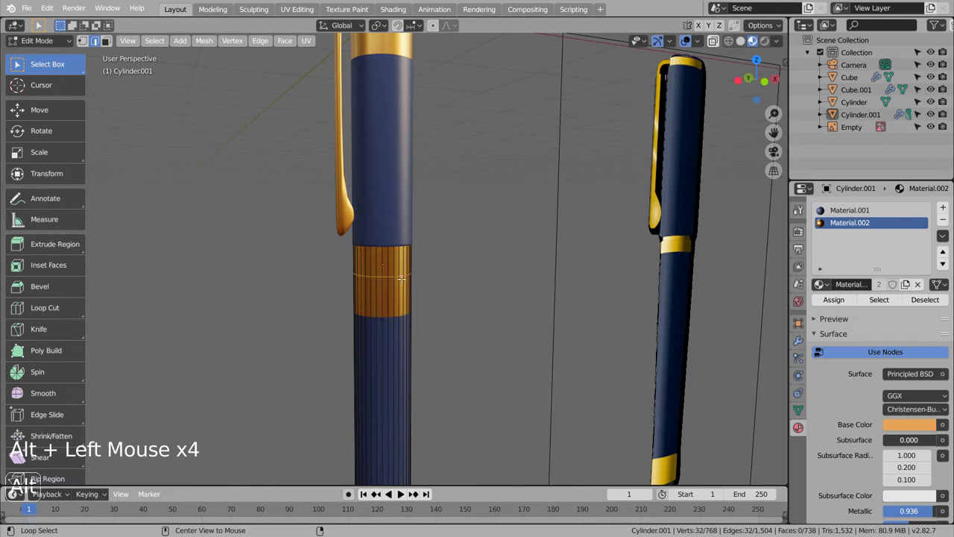
pyautogui.press('g')
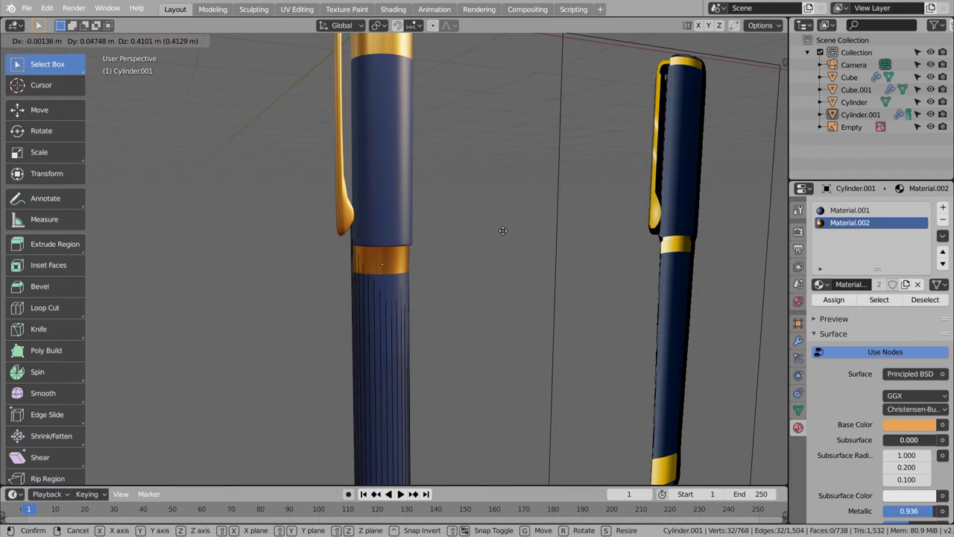
pyautogui.middleClick(433, 331)
pyautogui.middleClick(583, 330)
pyautogui.scroll(3)
pyautogui.middleClick(539, 307)
pyautogui.scroll(3)
pyautogui.middleClick(509, 309)
pyautogui.middleClick(446, 309)
pyautogui.middleClick(411, 309)
pyautogui.middleClick(319, 308)
# Step: Return to object mode and view the gold band from the side
pyautogui.press('Tab')
pyautogui.middleClick(456, 318)
pyautogui.middleClick(395, 317)
pyautogui.middleClick(424, 323)
pyautogui.click(375, 172)
# Step: From the side view, slide the pen body along its length in edit mode
pyautogui.press('KP_3')
pyautogui.press('KP_1')
pyautogui.press('KP_7')
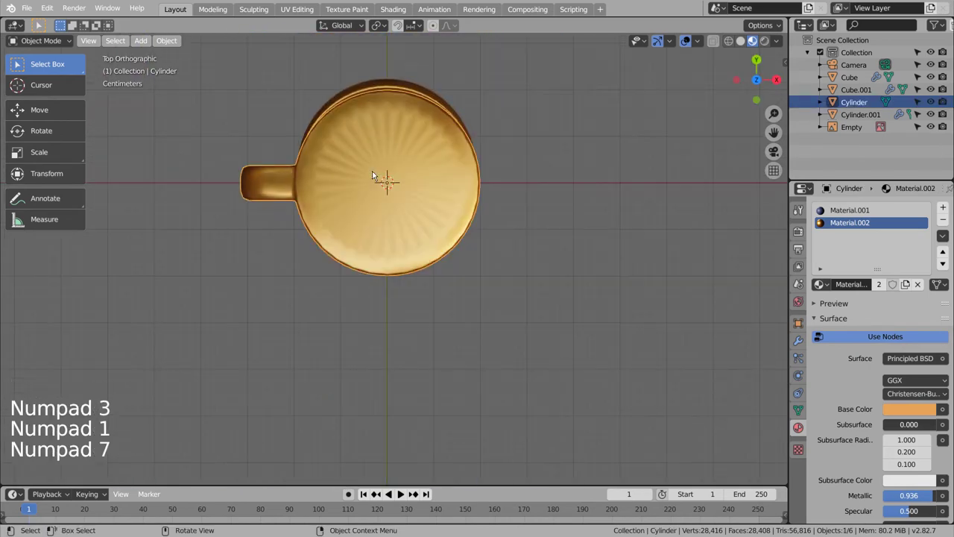
pyautogui.press('Tab')
pyautogui.press('3')
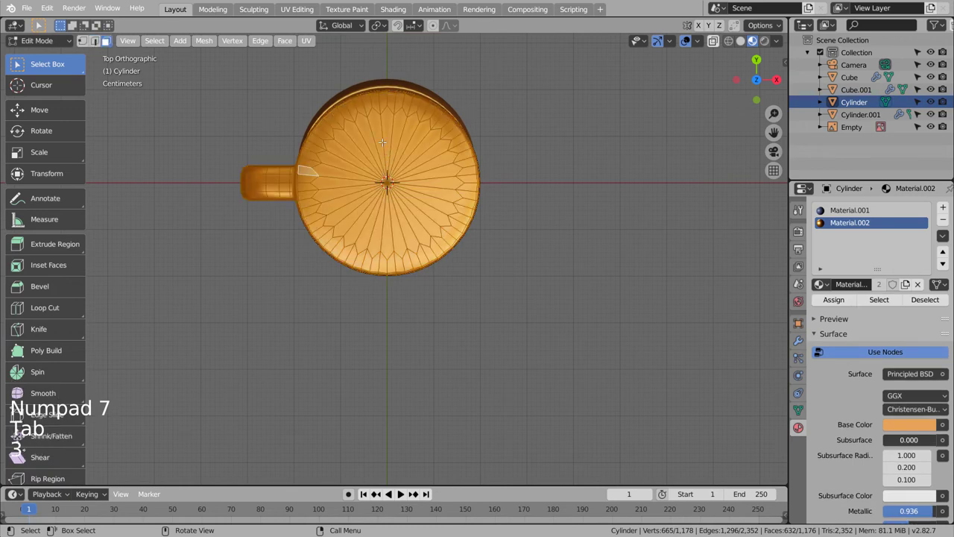
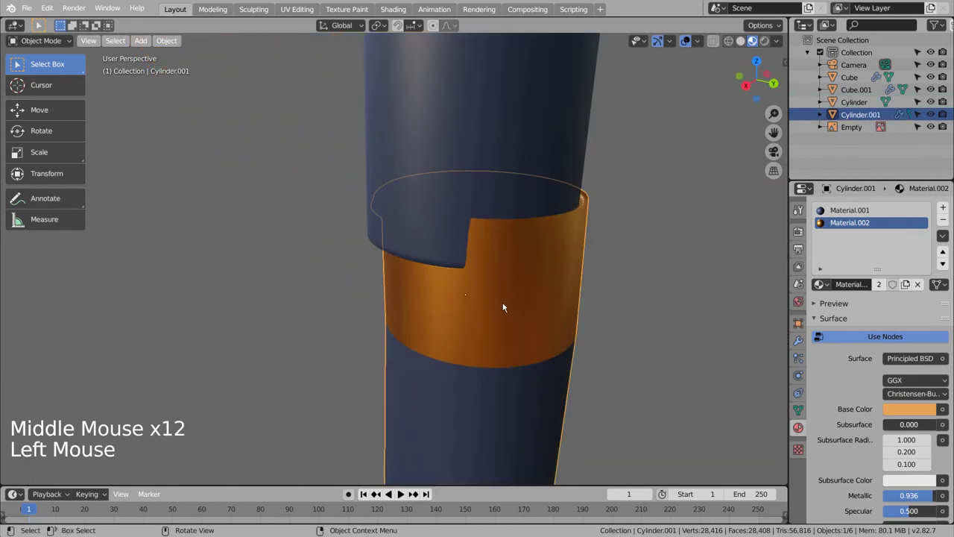
pyautogui.press('KP_3')
pyautogui.press('g')
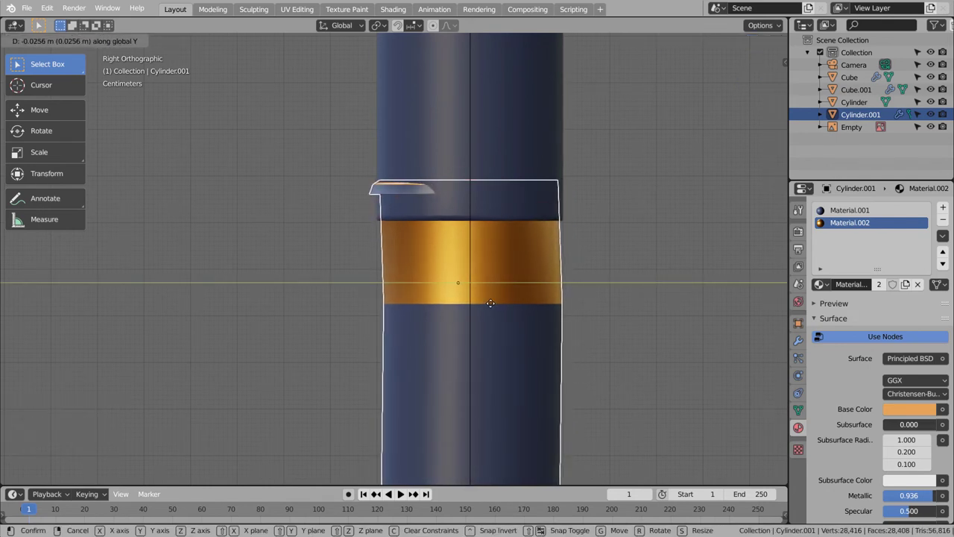
pyautogui.press('Tab')
pyautogui.press('1')
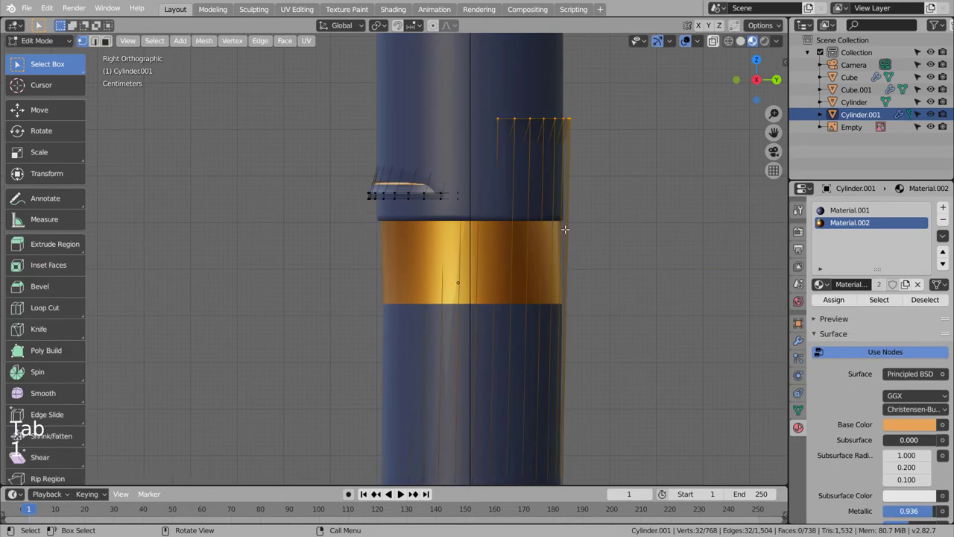
# Step: Inspect the cap joint from several angles and undo the recent moves
pyautogui.middleClick(556, 303)
pyautogui.middleClick(677, 304)
pyautogui.middleClick(687, 309)
pyautogui.middleClick(660, 309)
pyautogui.middleClick(644, 308)
pyautogui.middleClick(466, 308)
pyautogui.middleClick(440, 309)
pyautogui.middleClick(582, 322)
pyautogui.middleClick(471, 319)
pyautogui.middleClick(447, 317)
pyautogui.press('ctrl+z')
pyautogui.press('ctrl+z')
pyautogui.press('ctrl+z')
pyautogui.press('ctrl+z')
pyautogui.press('ctrl+z')
pyautogui.press('ctrl+z')
pyautogui.press('ctrl+z')
pyautogui.press('ctrl+z')
# Step: In wireframe side view, box-select the gold ring's edge loops on the barrel
pyautogui.click(492, 317)
pyautogui.press('KP_1')
pyautogui.press('KP_3')
pyautogui.press('shift+z')
pyautogui.scroll(3)
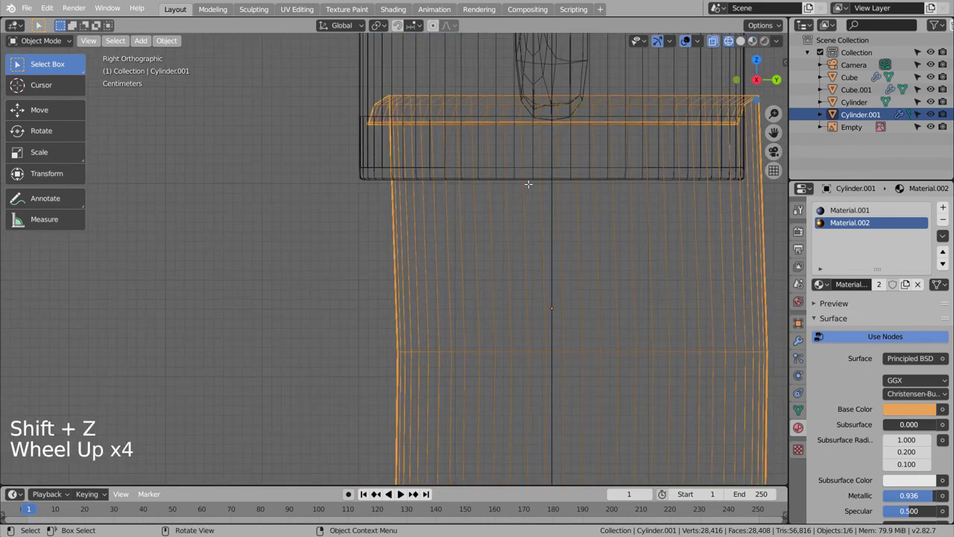
pyautogui.press('2')
pyautogui.press('3')
pyautogui.press('Tab')
pyautogui.press('3')
pyautogui.scroll(-3)
pyautogui.press('b')
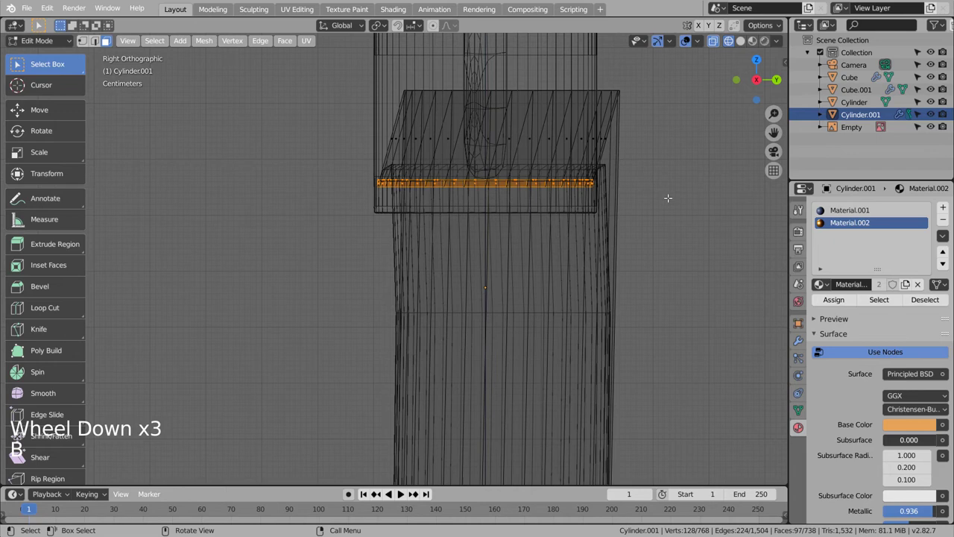
# Step: Shift the edge loops and gold ring along the pen axis to widen the band, then return to shaded view
pyautogui.press('g')
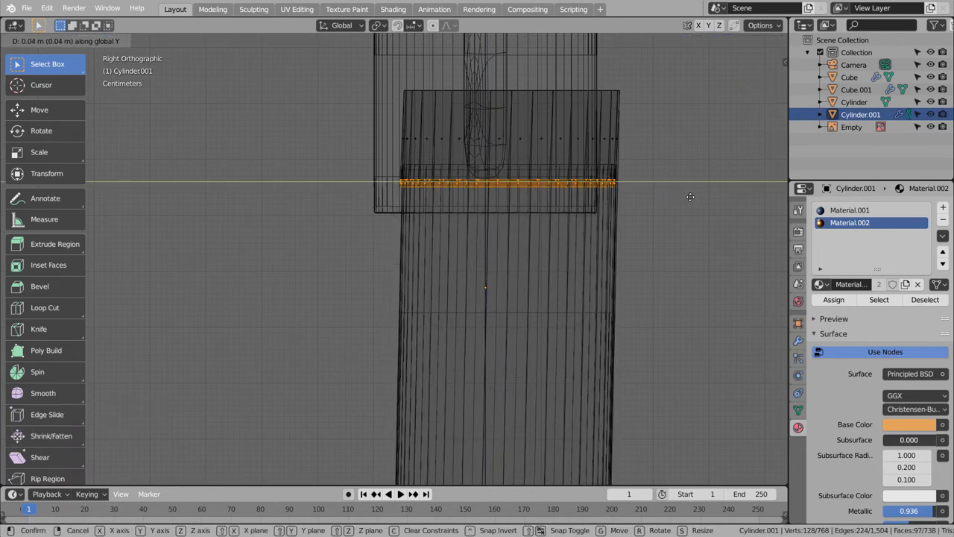
pyautogui.press('Tab')
pyautogui.press('g')
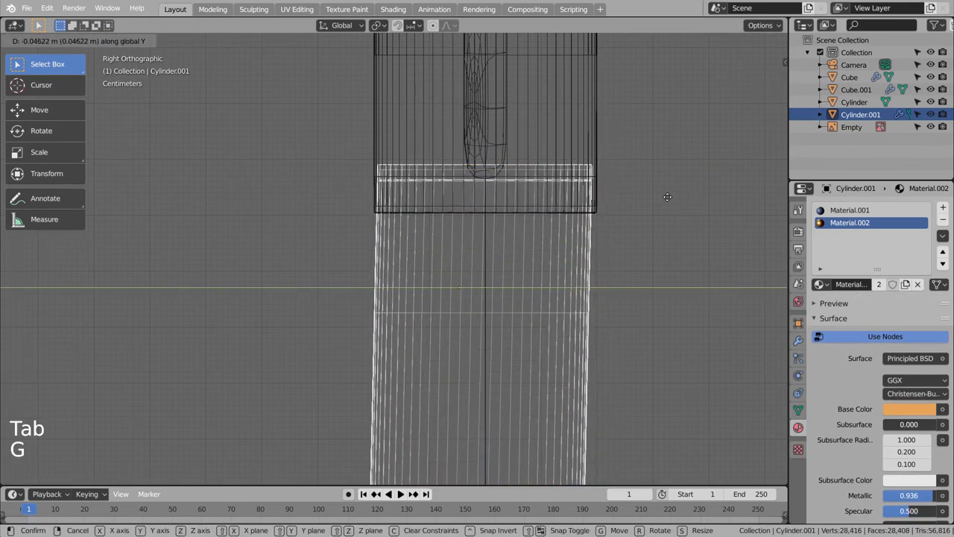
pyautogui.press('Tab')
pyautogui.press('Tab')
pyautogui.click(683, 216)
pyautogui.press('shift+z')
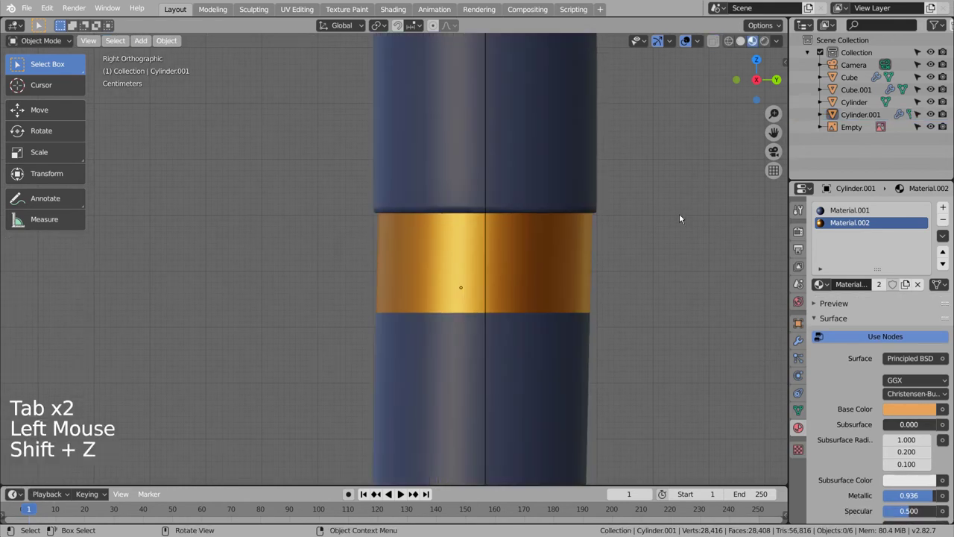
# Step: Select all the pen parts together in wireframe view
pyautogui.scroll(-3)
pyautogui.scroll(-3)
pyautogui.scroll(3)
pyautogui.middleClick(545, 323)
pyautogui.press('shift+z')
pyautogui.click(537, 208)
pyautogui.press('b')
# Step: Rotate the pen upright and move it along Y to stand beside the reference image
pyautogui.press('r')
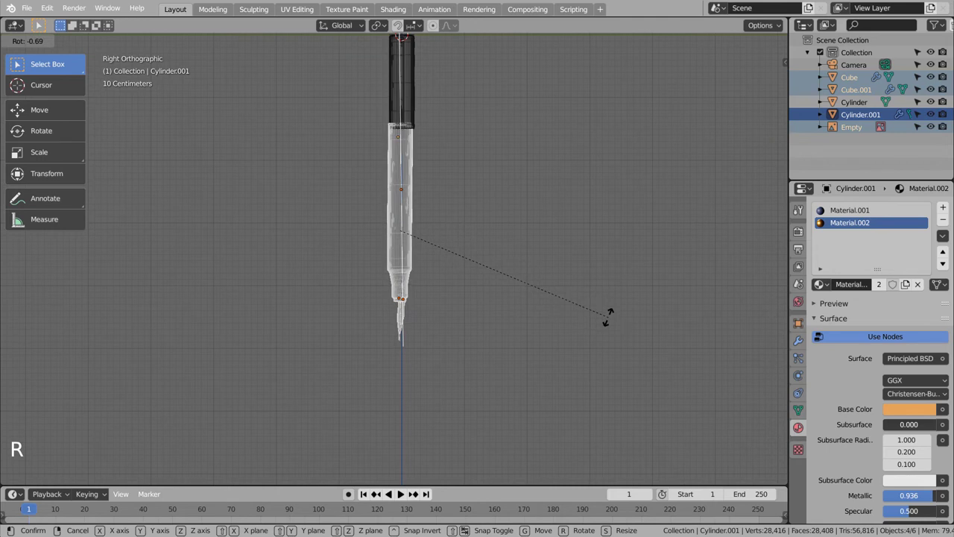
pyautogui.press('g')
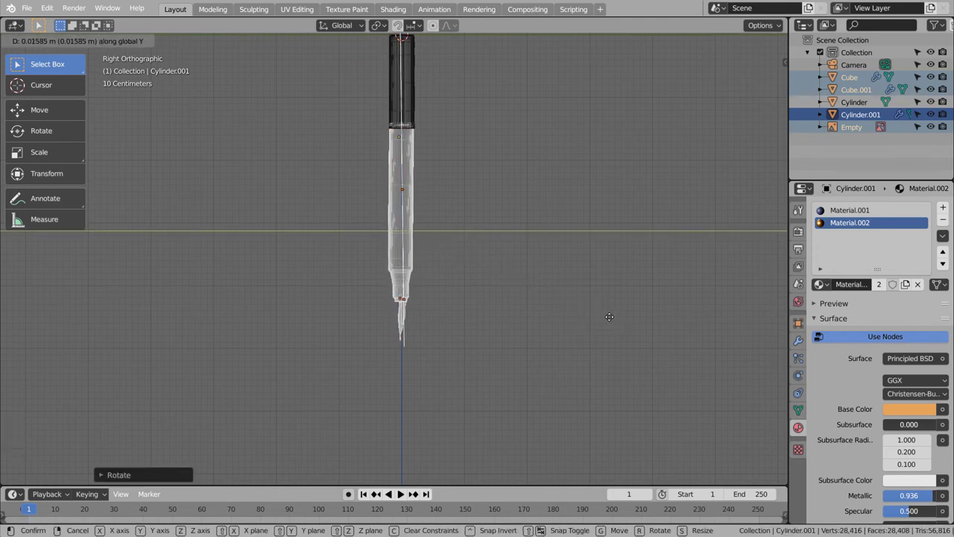
pyautogui.press('Tab')
pyautogui.press('shift+z')
pyautogui.click(597, 244)
pyautogui.press('Tab')
pyautogui.click(610, 160)
pyautogui.middleClick(467, 236)
pyautogui.middleClick(468, 297)
pyautogui.middleClick(468, 311)
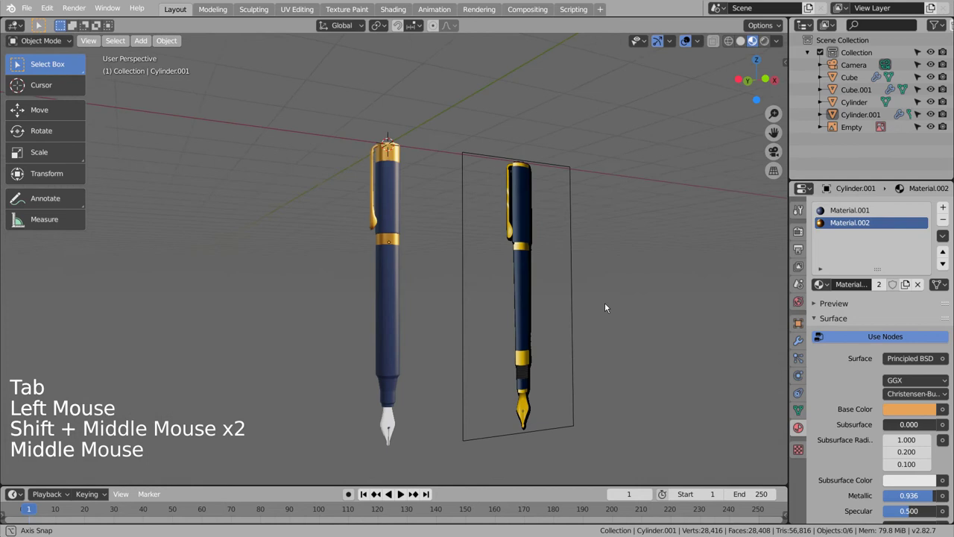
# Step: Add loop cuts around the lower barrel just above the grip
pyautogui.middleClick(496, 333)
pyautogui.scroll(3)
pyautogui.click(434, 247)
pyautogui.press('Tab')
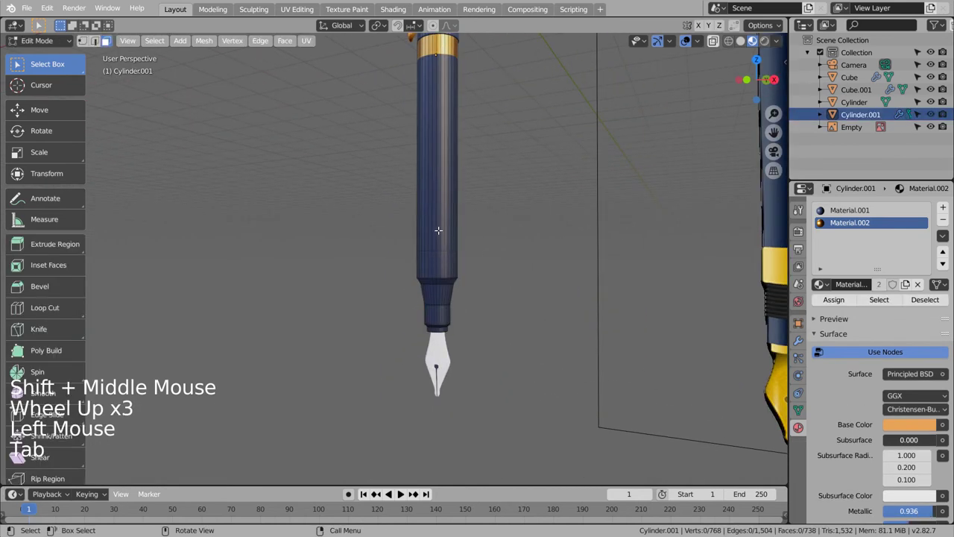
pyautogui.press('ctrl+r')
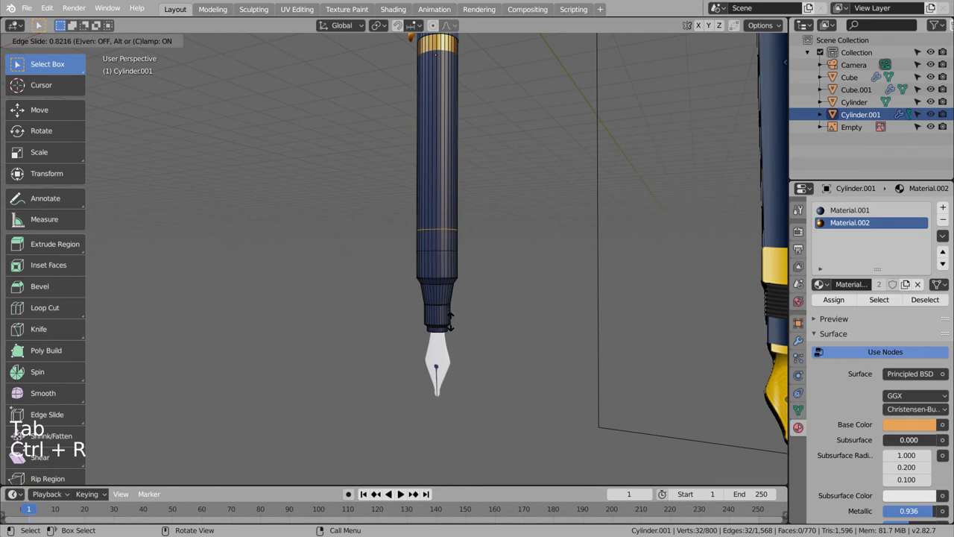
pyautogui.press('ctrl+r')
pyautogui.press('Tab')
pyautogui.press('shift+z')
# Step: Select the face loop around the lower barrel from the side view
pyautogui.middleClick(516, 260)
pyautogui.middleClick(517, 259)
pyautogui.press('KP_2')
pyautogui.press('KP_Enter')
pyautogui.press('KP_3')
pyautogui.press('shift+z')
pyautogui.click(424, 240)
pyautogui.press('Tab')
pyautogui.press('3')
pyautogui.click(485, 249)
pyautogui.press('shift+z')
pyautogui.press('b')
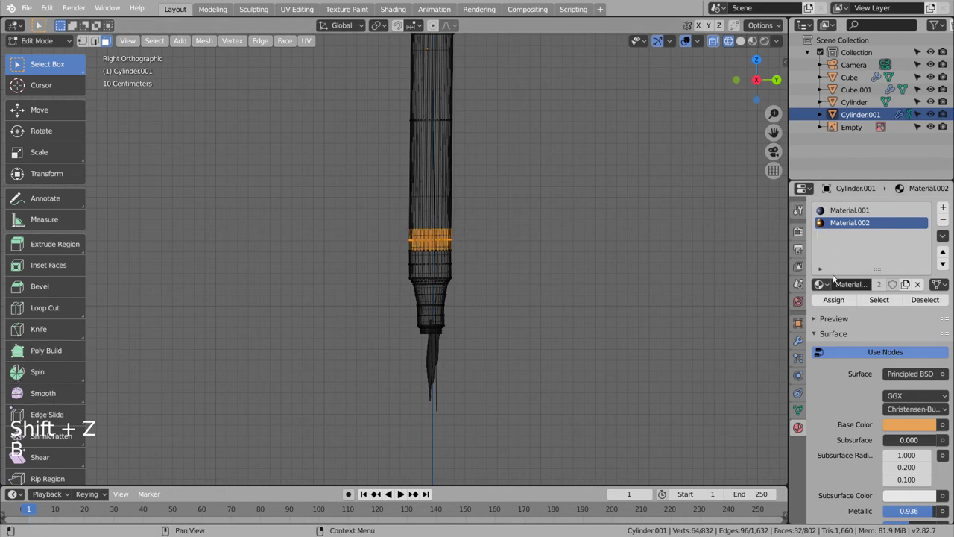
# Step: Assign gold Material.002 to the loop and stretch the band taller along Z
pyautogui.click(836, 302)
pyautogui.click(759, 41)
pyautogui.press('Tab')
pyautogui.press('Tab')
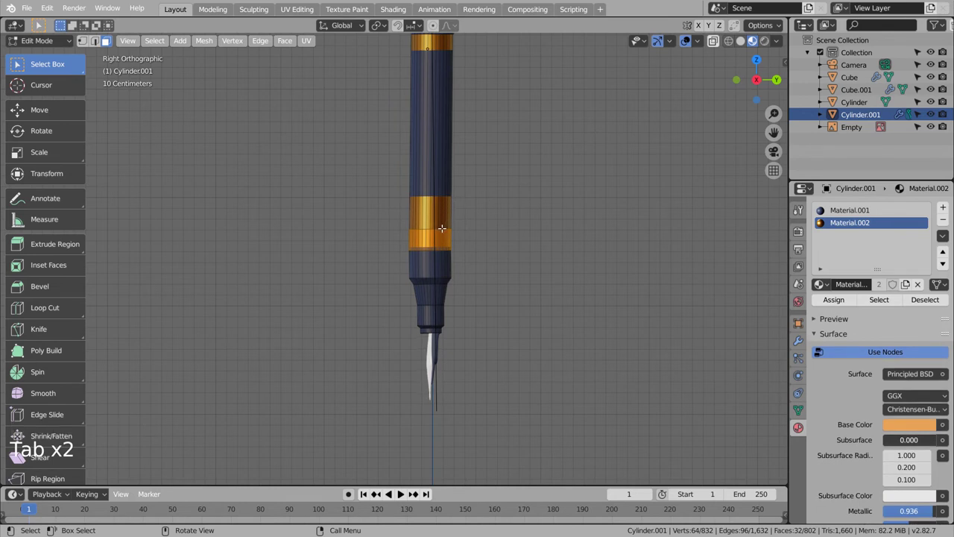
pyautogui.press('g')
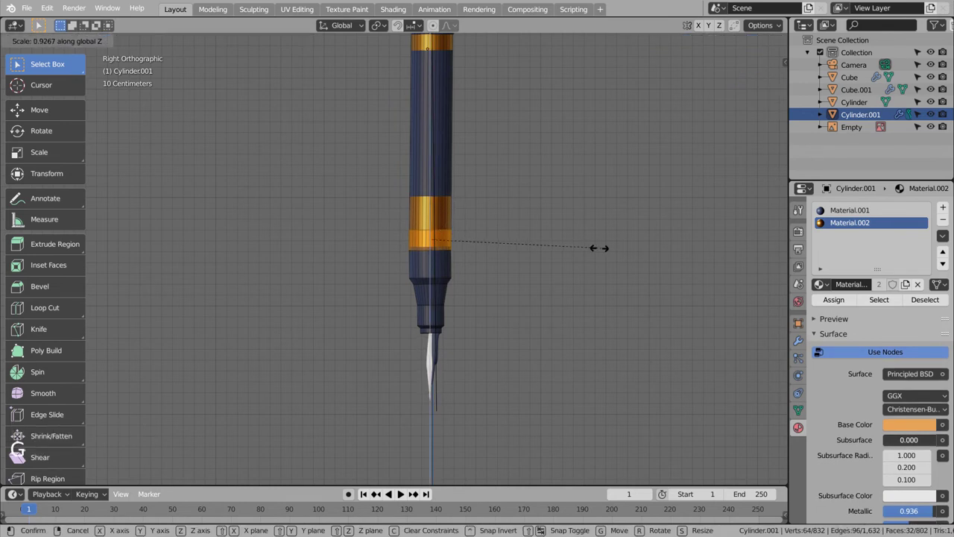
pyautogui.press('ctrl+z')
pyautogui.scroll(3)
pyautogui.scroll(3)
# Step: Slide the band's inner edge loop down to its lower edge
pyautogui.press('Tab')
pyautogui.middleClick(625, 262)
pyautogui.middleClick(555, 328)
pyautogui.middleClick(554, 325)
pyautogui.press('Tab')
pyautogui.press('1')
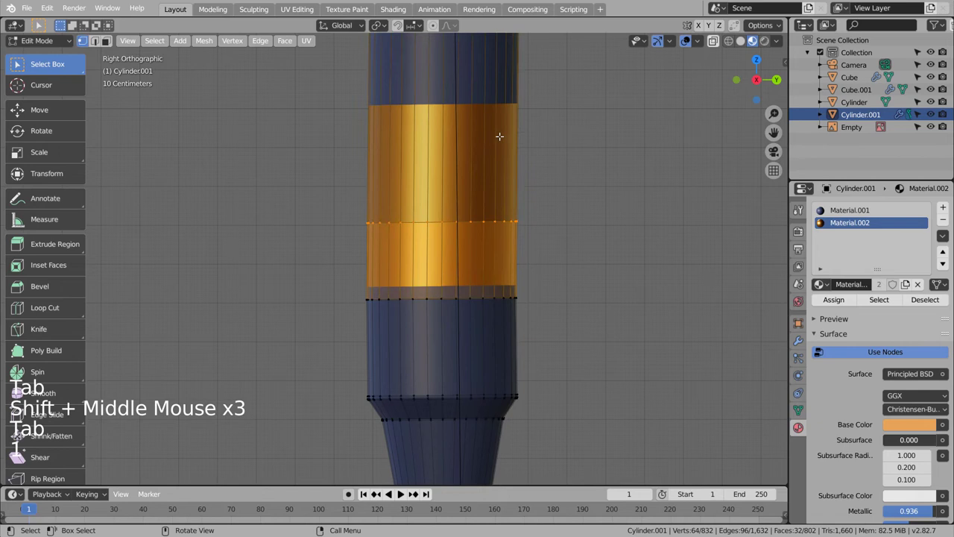
pyautogui.press('g')
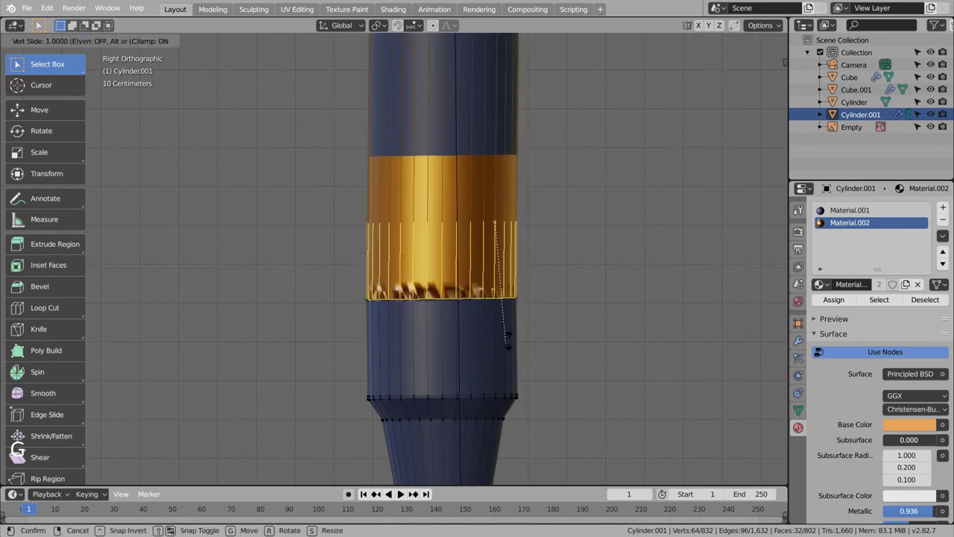
pyautogui.press('ctrl+z')
pyautogui.press('ctrl+z')
pyautogui.press('ctrl+z')
pyautogui.press('ctrl+z')
pyautogui.press('ctrl+z')
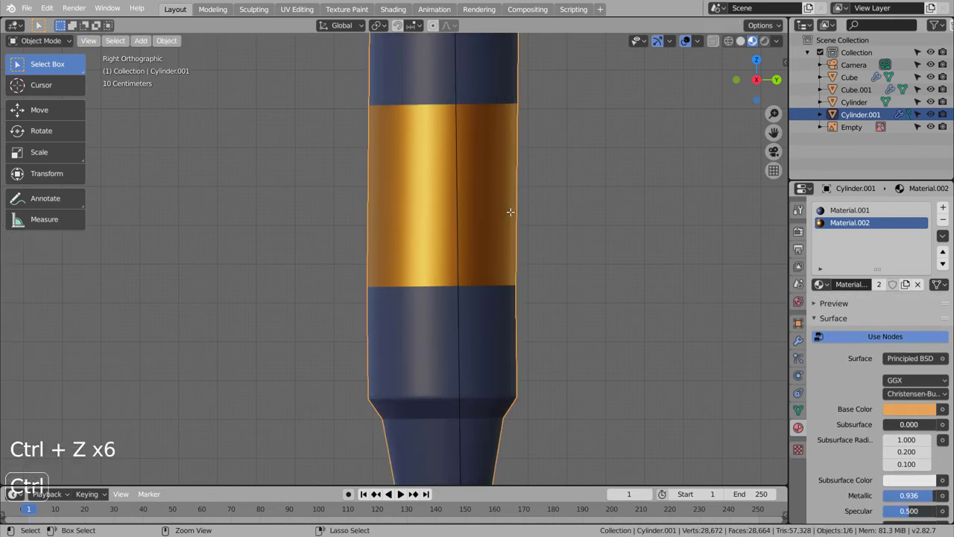
# Step: Turn the wide lower band back to dark blue Material.001
pyautogui.press('ctrl+z')
pyautogui.press('ctrl+z')
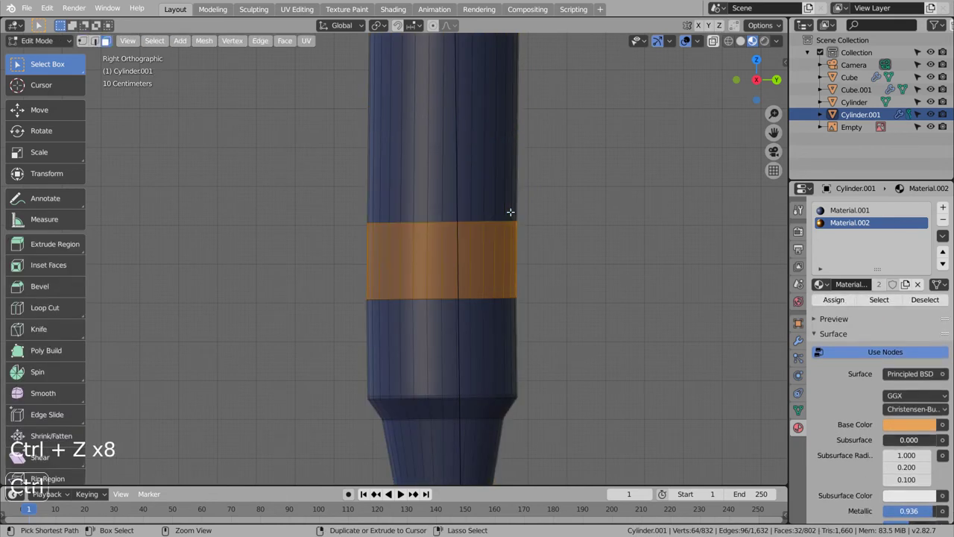
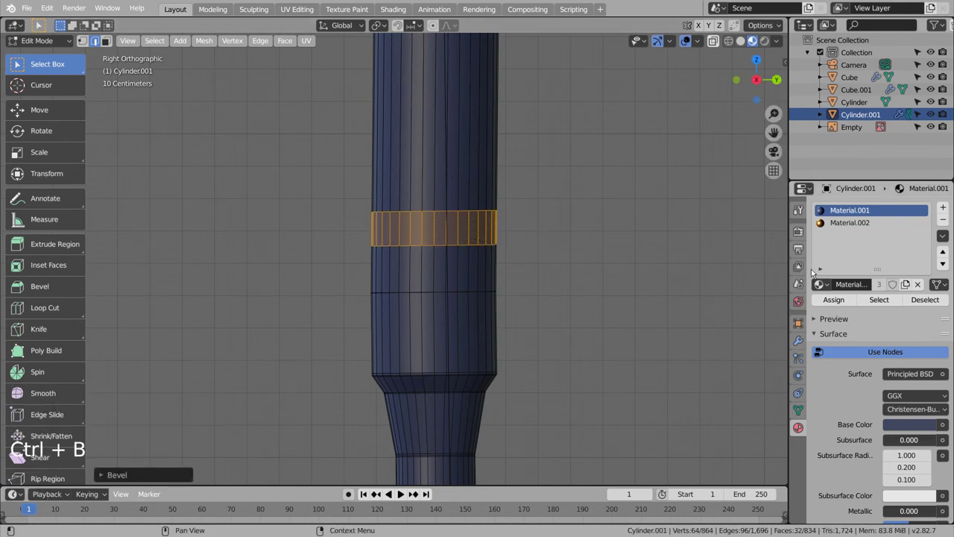
pyautogui.doubleClick(851, 221)
pyautogui.click(847, 303)
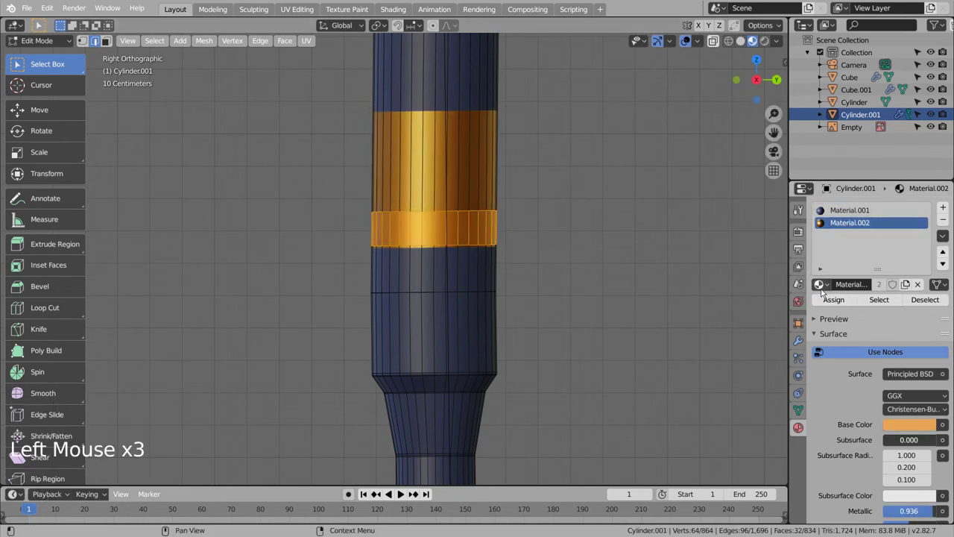
pyautogui.press('ctrl+z')
pyautogui.press('ctrl+z')
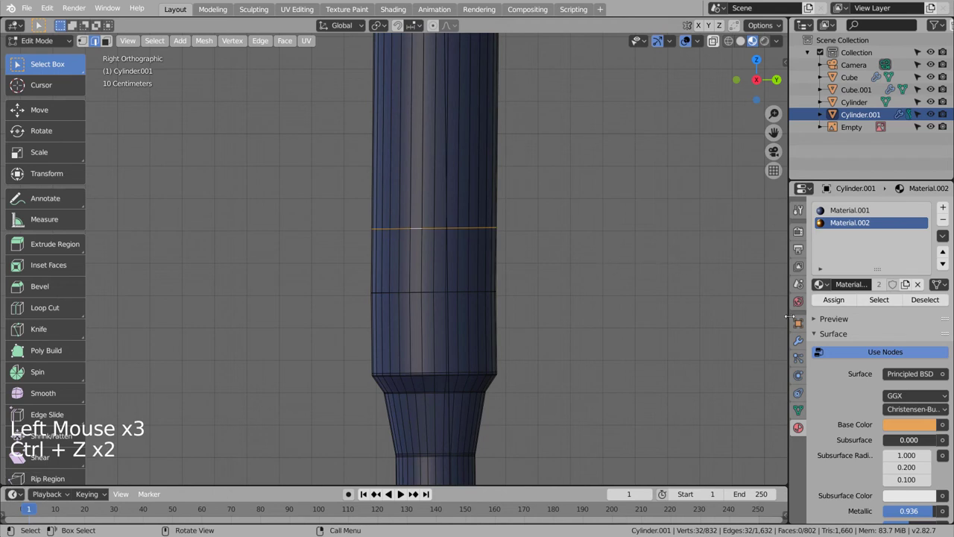
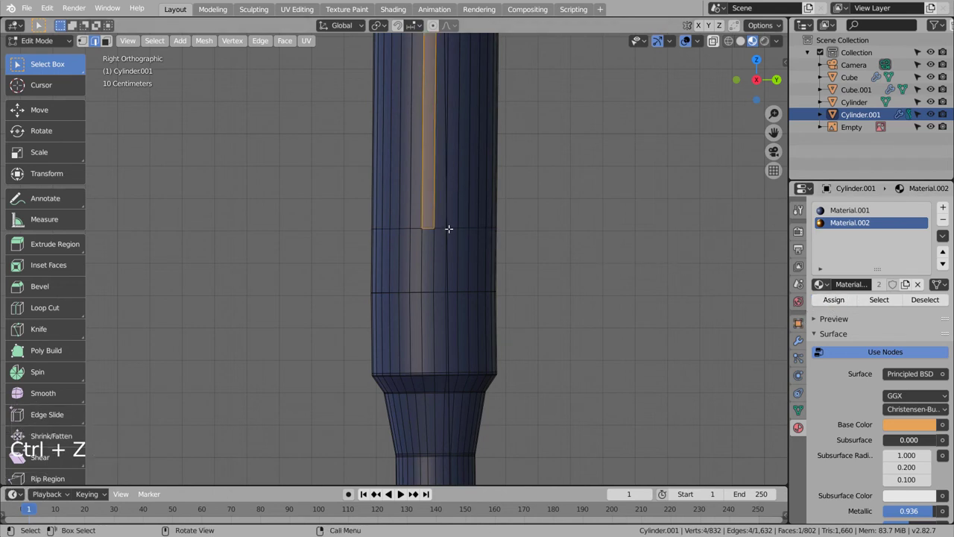
# Step: Bevel an edge loop near the grip into a thin ring and make it gold Material.002
pyautogui.click(427, 292)
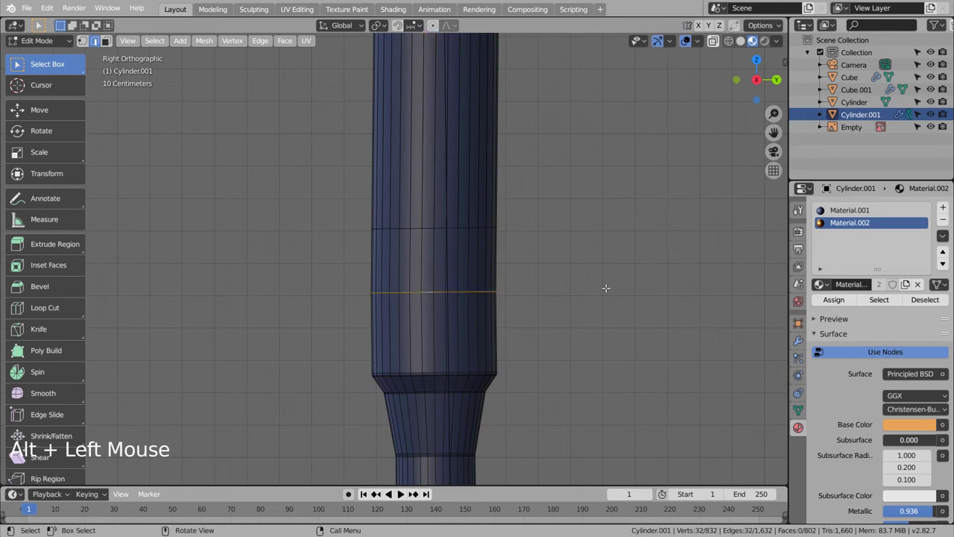
pyautogui.press('ctrl+b')
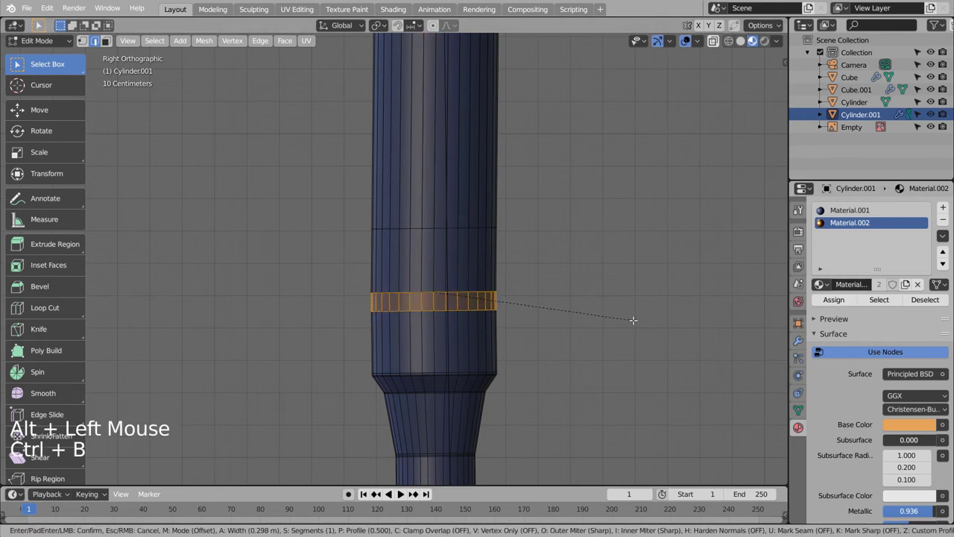
pyautogui.click(830, 305)
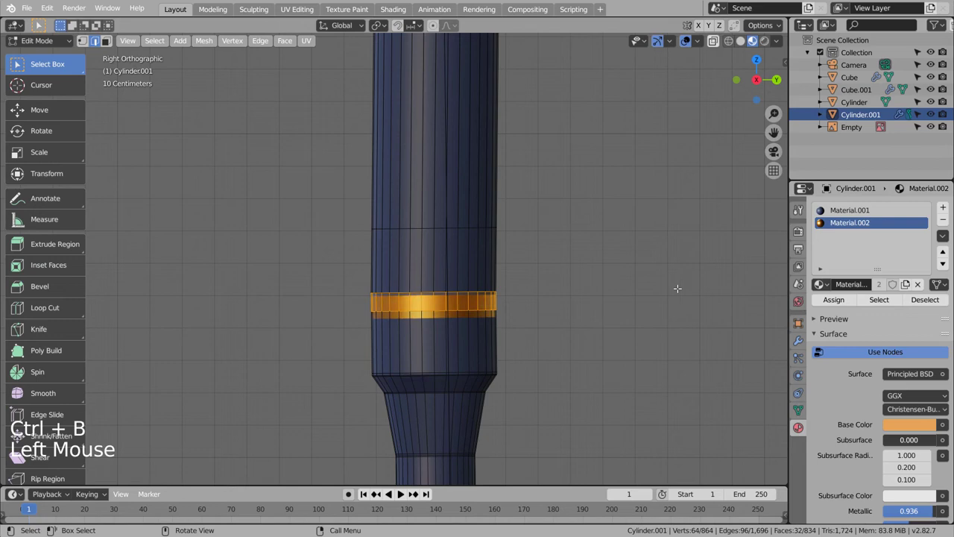
pyautogui.click(584, 290)
# Step: From the front view, stretch the new gold ring taller along Z
pyautogui.scroll(-3)
pyautogui.scroll(-3)
pyautogui.scroll(3)
pyautogui.scroll(3)
pyautogui.press('ctrl+z')
pyautogui.press('KP_1')
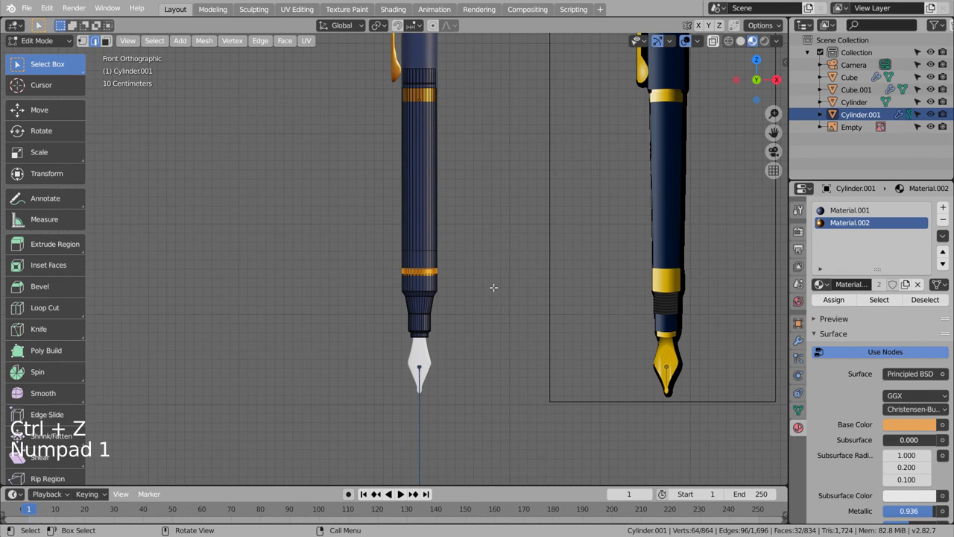
pyautogui.press('g')
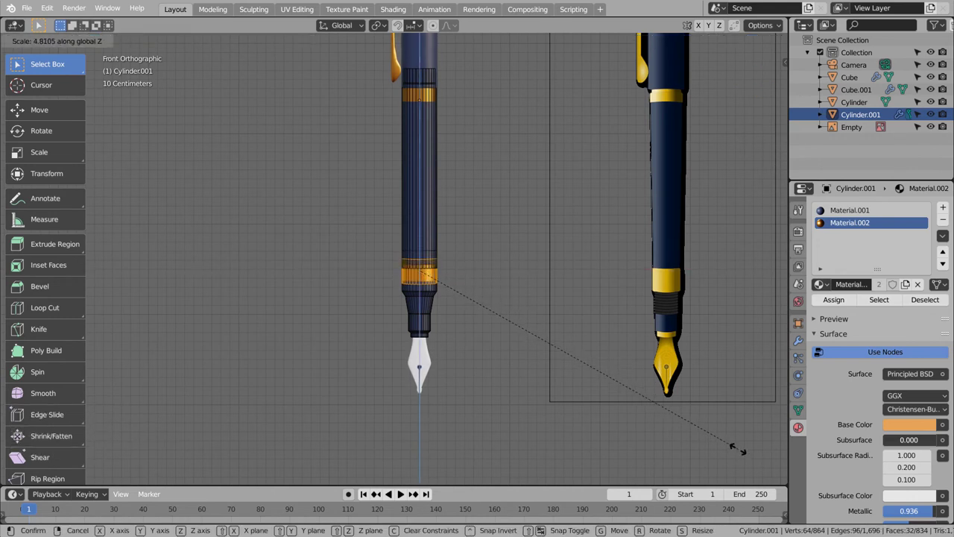
# Step: Confirm the ring's height and zoom out to compare the whole pen with the reference
pyautogui.press('Tab')
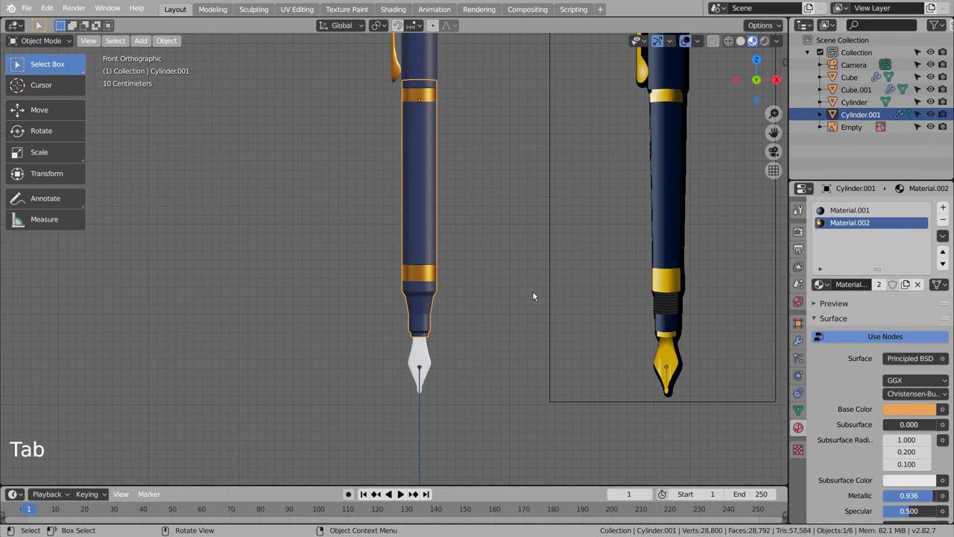
pyautogui.click(536, 293)
pyautogui.scroll(-3)
pyautogui.scroll(3)
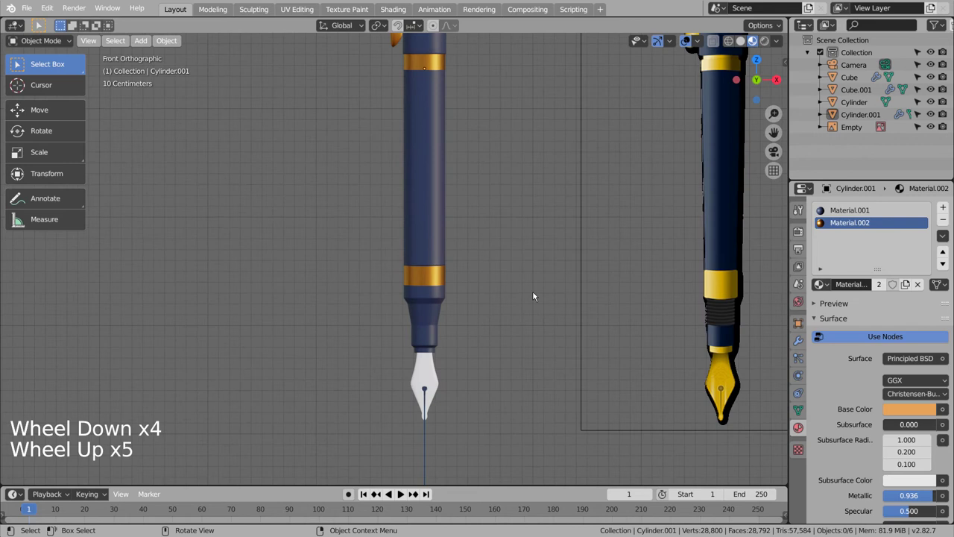
pyautogui.scroll(3)
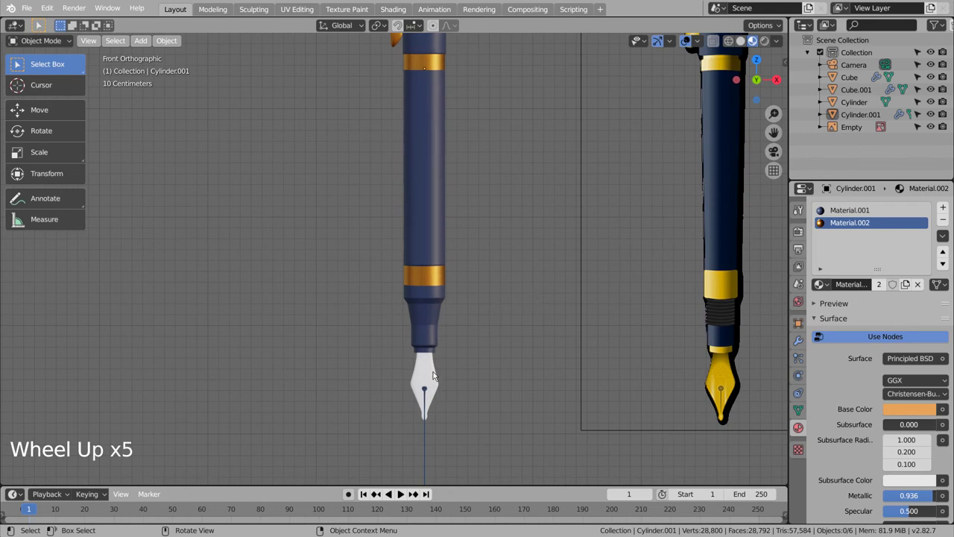
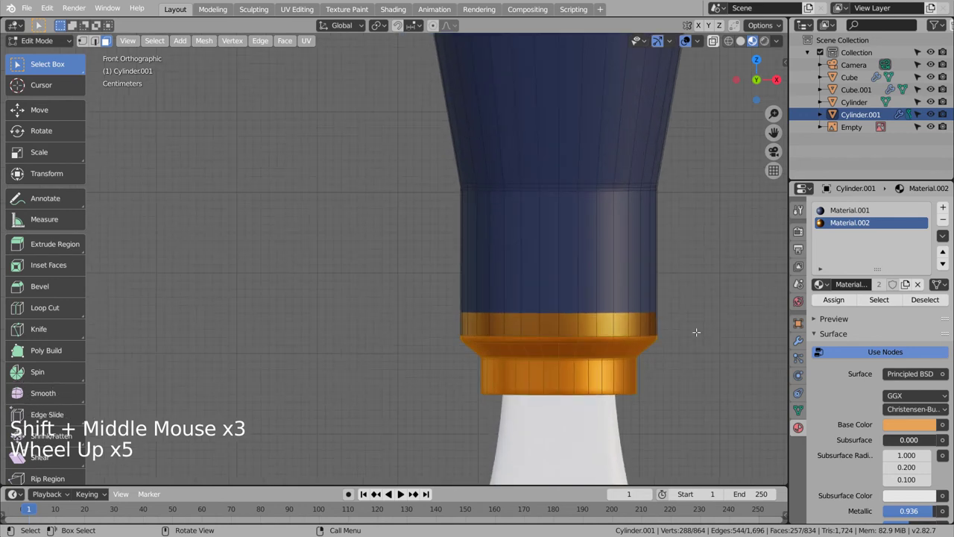
# Step: Box-select the collar faces at the grip base in X-ray view, trimming the top rim
pyautogui.click(844, 206)
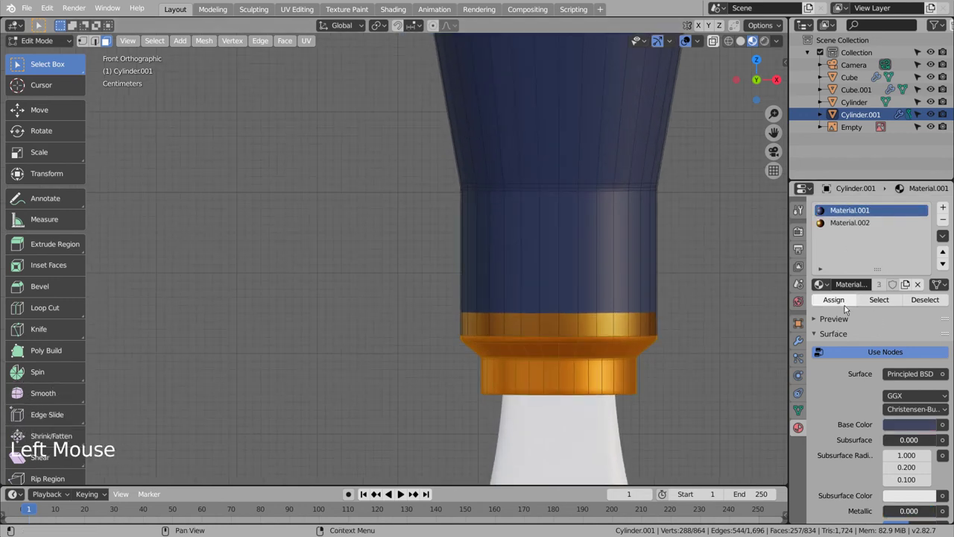
pyautogui.click(847, 304)
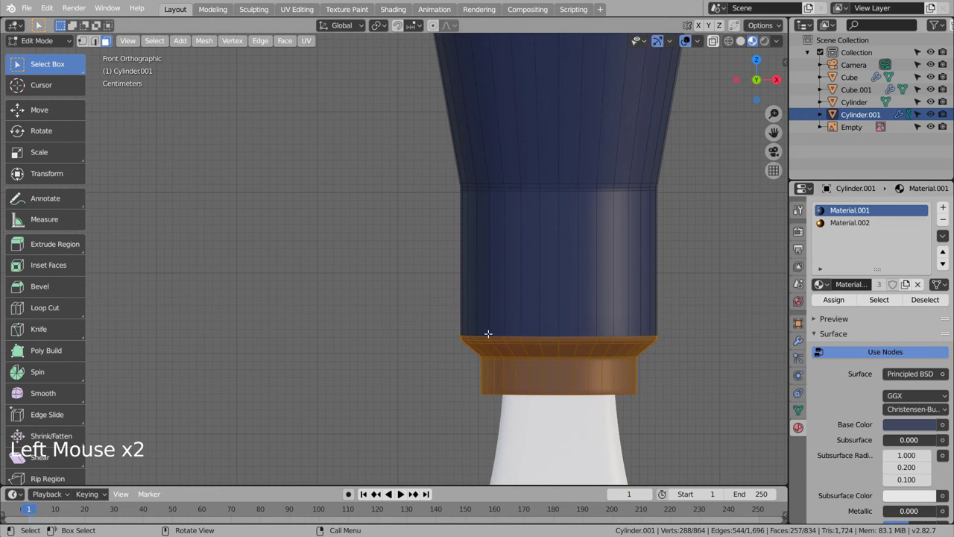
pyautogui.press('shift+z')
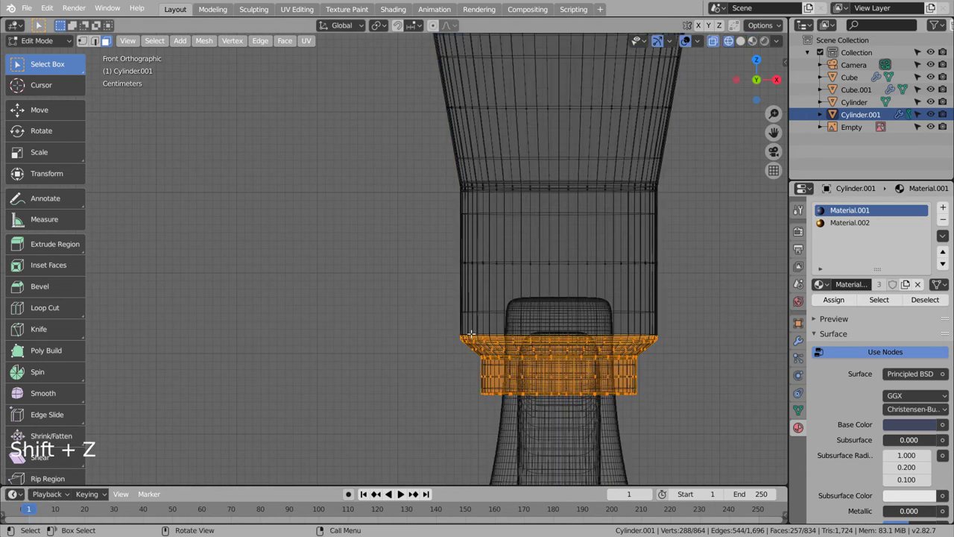
pyautogui.press('c')
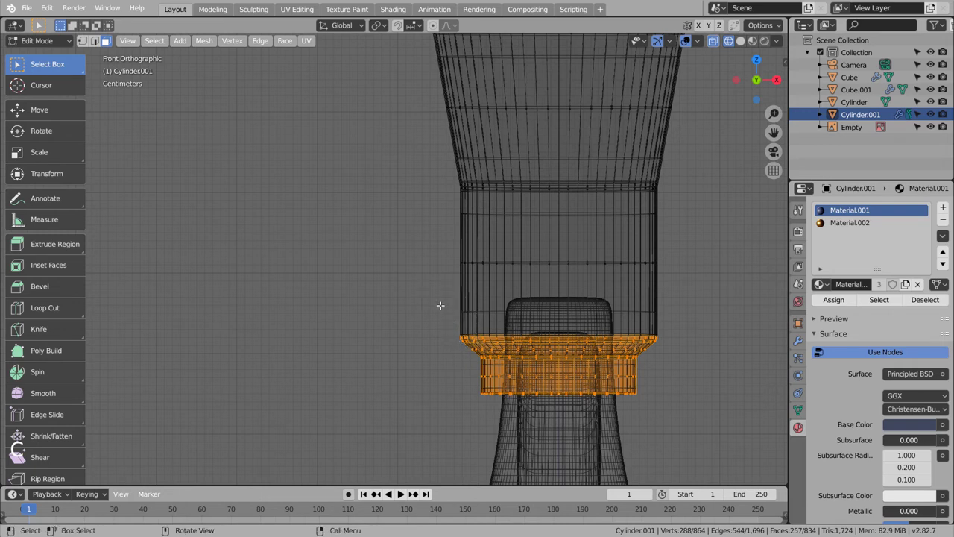
pyautogui.press('b')
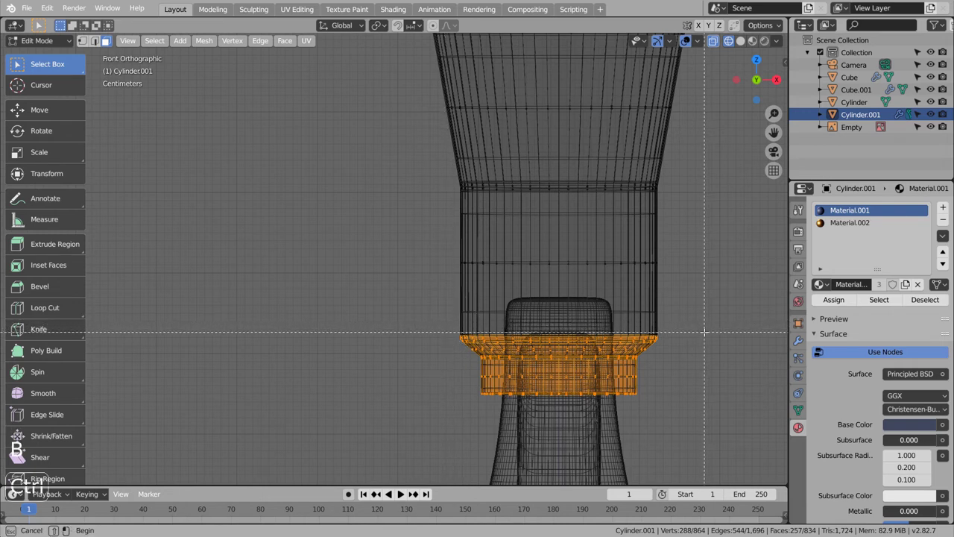
pyautogui.click(440, 328)
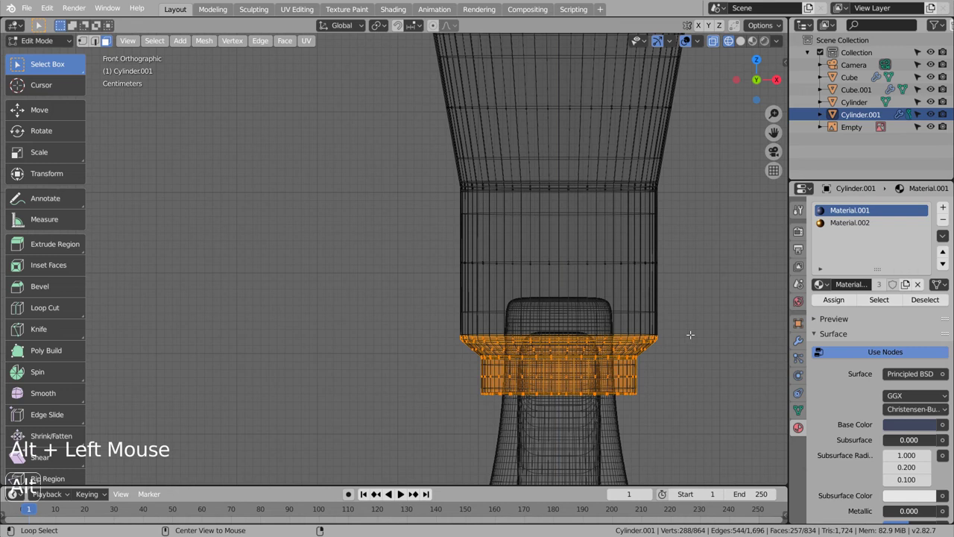
pyautogui.click(436, 332)
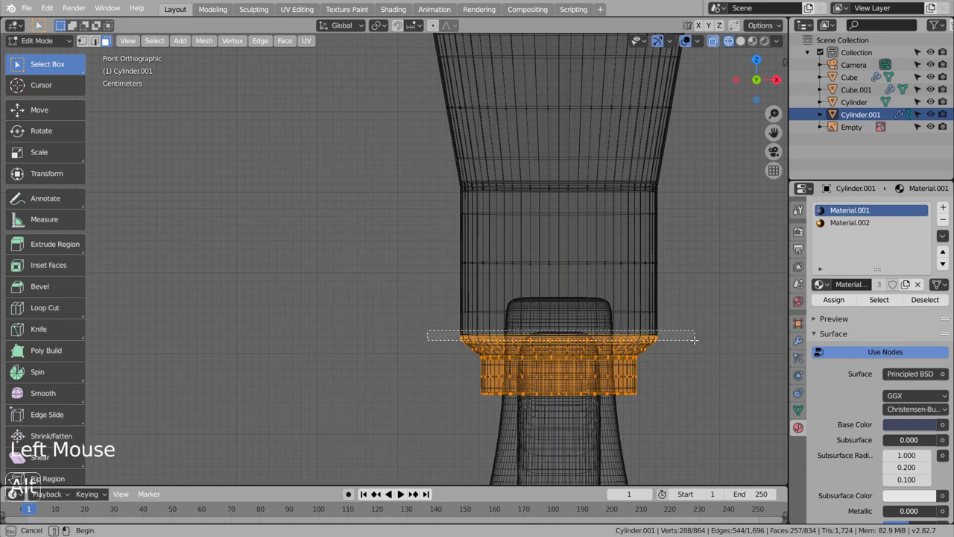
pyautogui.press('ctrl+z')
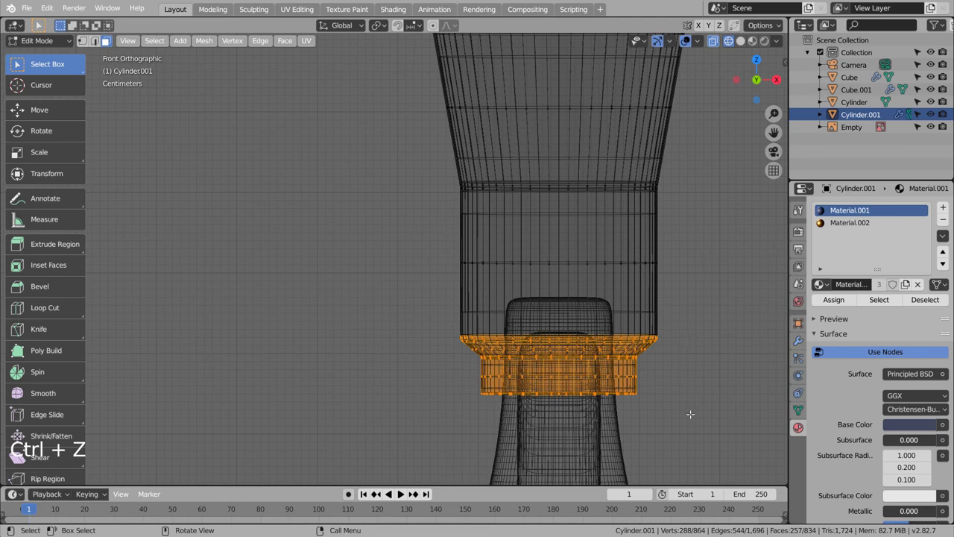
pyautogui.click(686, 427)
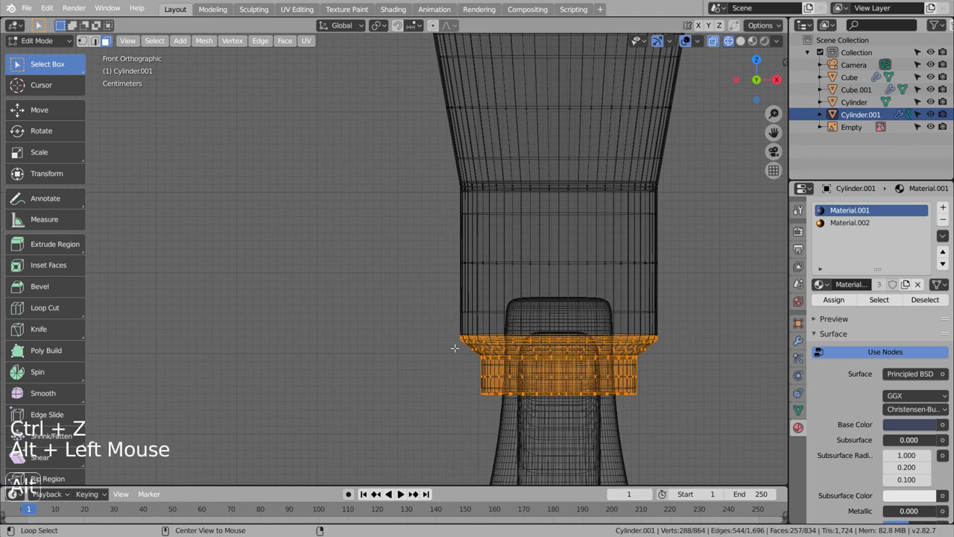
# Step: Assign the gold Material.002 to the collar band and return to Object Mode
pyautogui.click(441, 345)
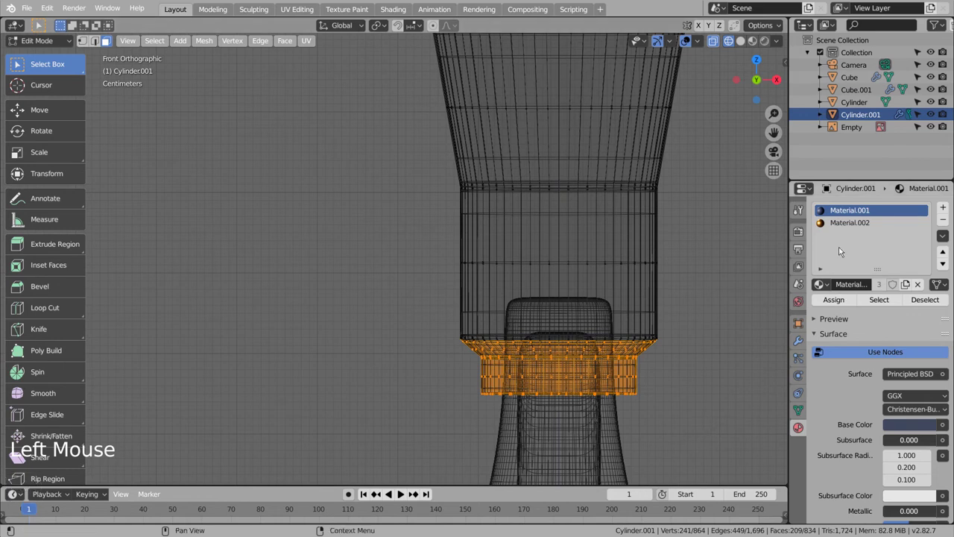
pyautogui.click(843, 223)
pyautogui.click(844, 298)
pyautogui.click(759, 44)
pyautogui.press('Tab')
# Step: Select the nib Cube.001 and start moving it along the Y axis
pyautogui.scroll(-3)
pyautogui.click(412, 287)
pyautogui.scroll(3)
pyautogui.click(444, 374)
pyautogui.press('g')
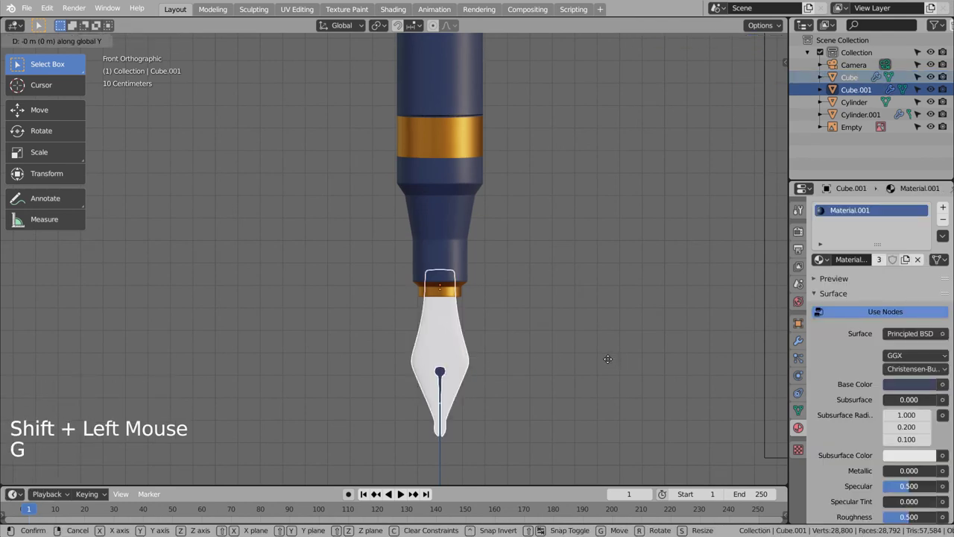
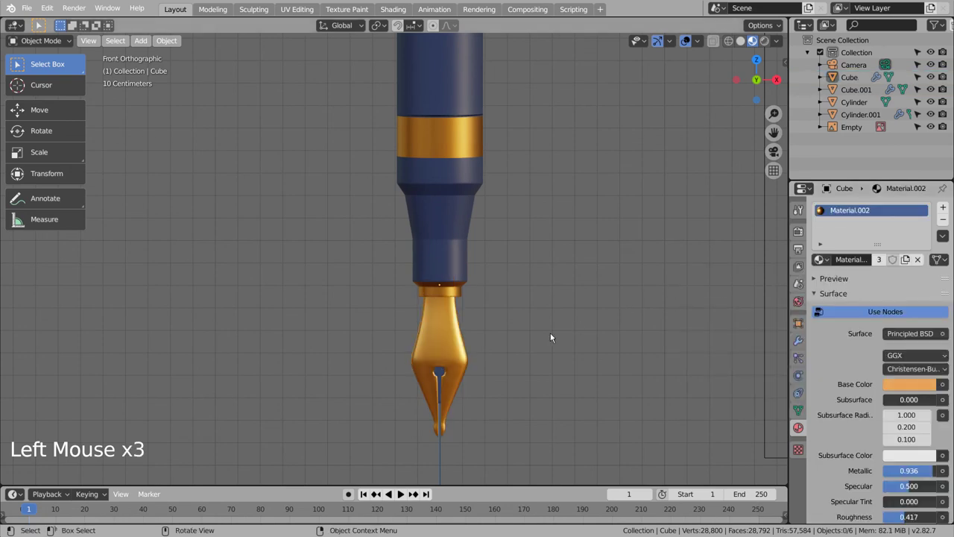
# Step: Give the nib the gold Material.002, inspect the navy-and-gold pen, and select all its parts
pyautogui.scroll(-3)
pyautogui.scroll(-3)
pyautogui.middleClick(630, 284)
pyautogui.middleClick(623, 343)
pyautogui.middleClick(601, 340)
pyautogui.middleClick(595, 316)
pyautogui.middleClick(599, 297)
pyautogui.middleClick(623, 279)
pyautogui.middleClick(645, 251)
pyautogui.middleClick(646, 251)
pyautogui.click(438, 279)
pyautogui.press('b')
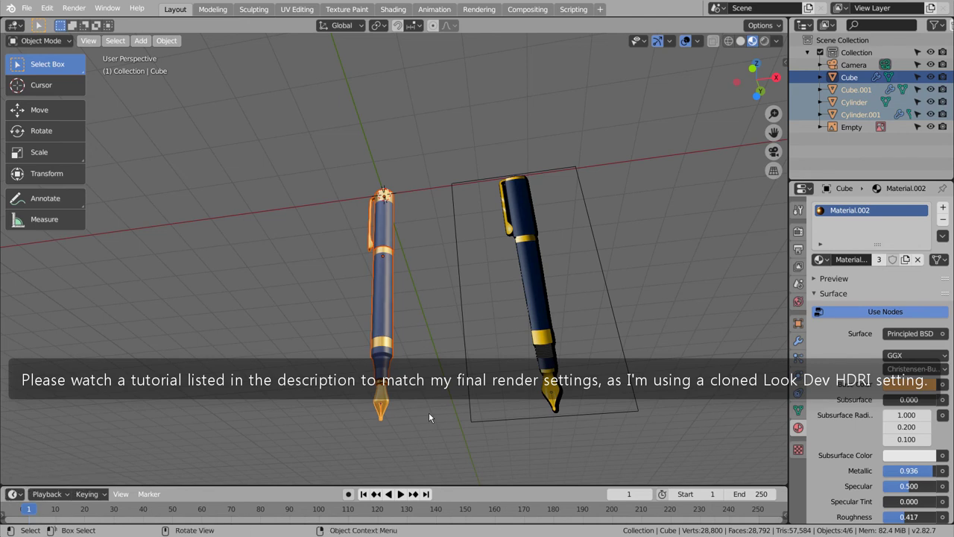
# Step: Apply the Subdivision Surface modifier on the nib, the next part and the barrel
pyautogui.click(871, 77)
pyautogui.click(804, 344)
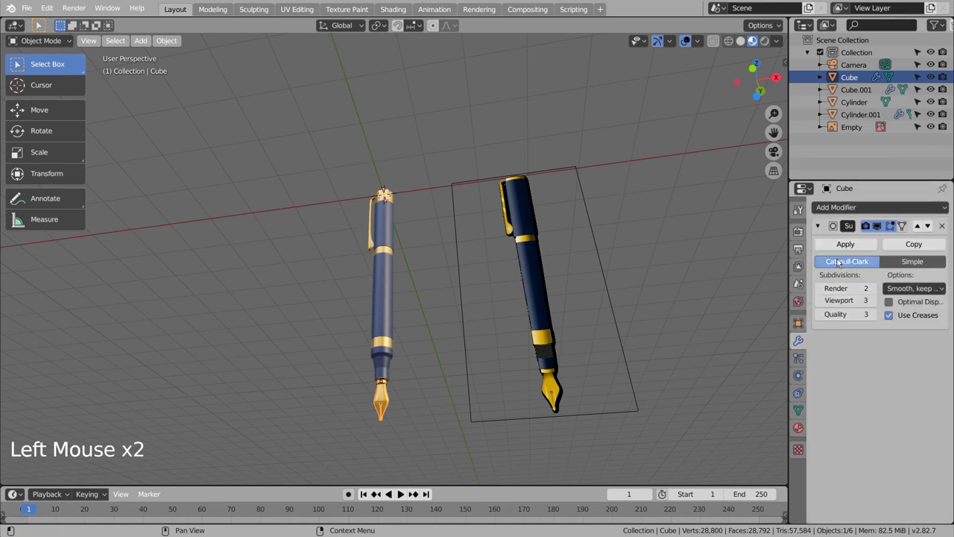
pyautogui.click(845, 250)
pyautogui.click(874, 89)
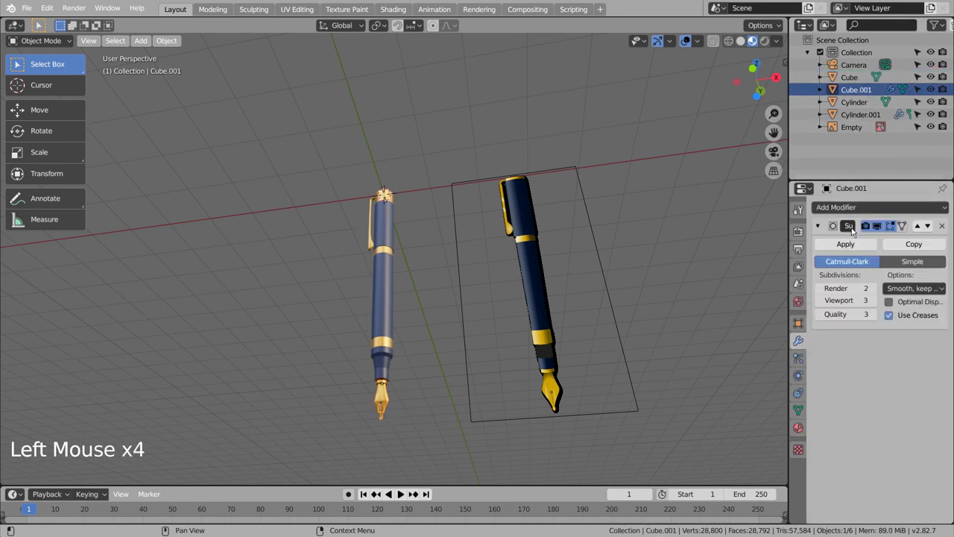
pyautogui.click(852, 249)
pyautogui.click(859, 117)
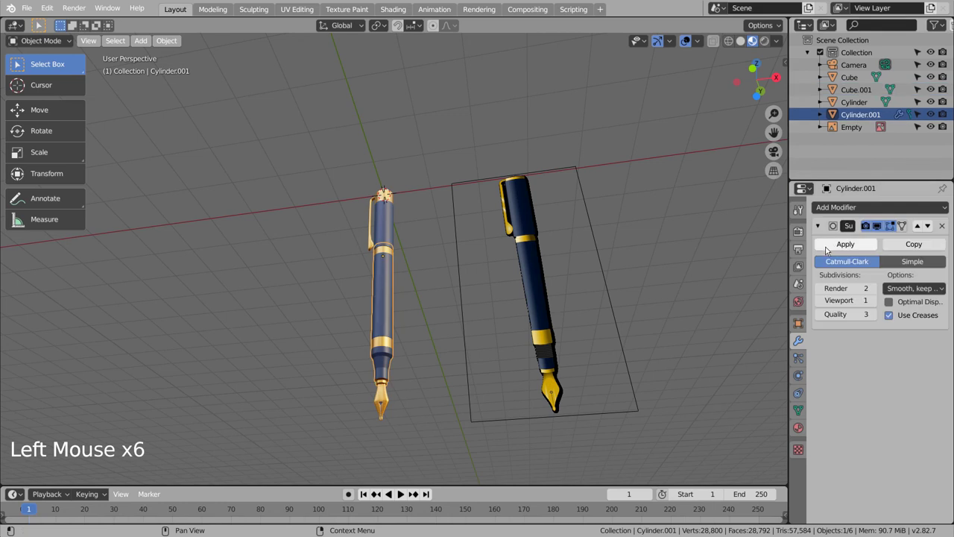
pyautogui.click(834, 248)
# Step: Hide the reference-image Empty in the Outliner, leaving only the pen
pyautogui.click(935, 130)
pyautogui.click(917, 131)
pyautogui.click(586, 250)
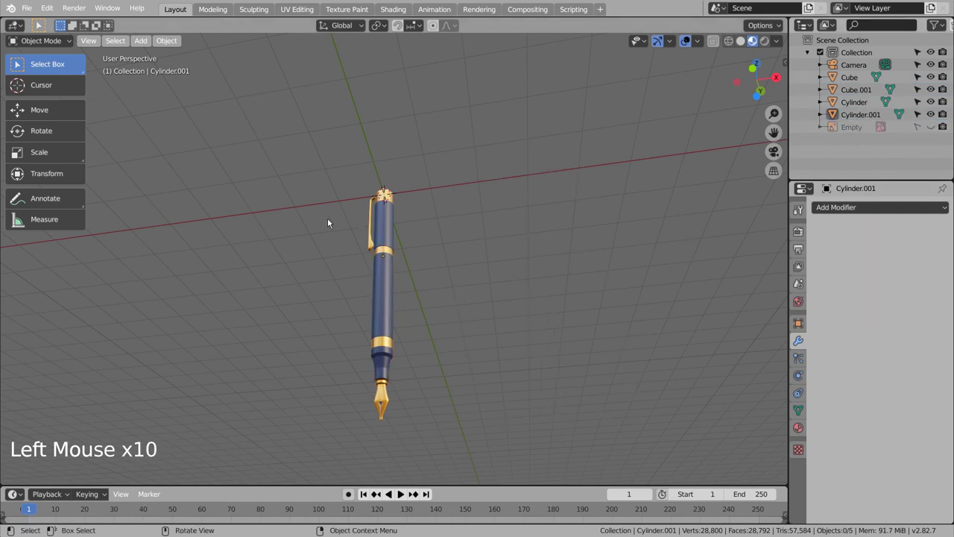
# Step: Rotate all pen parts 90° in Right view so the pen lies flat on the ground
pyautogui.click(324, 186)
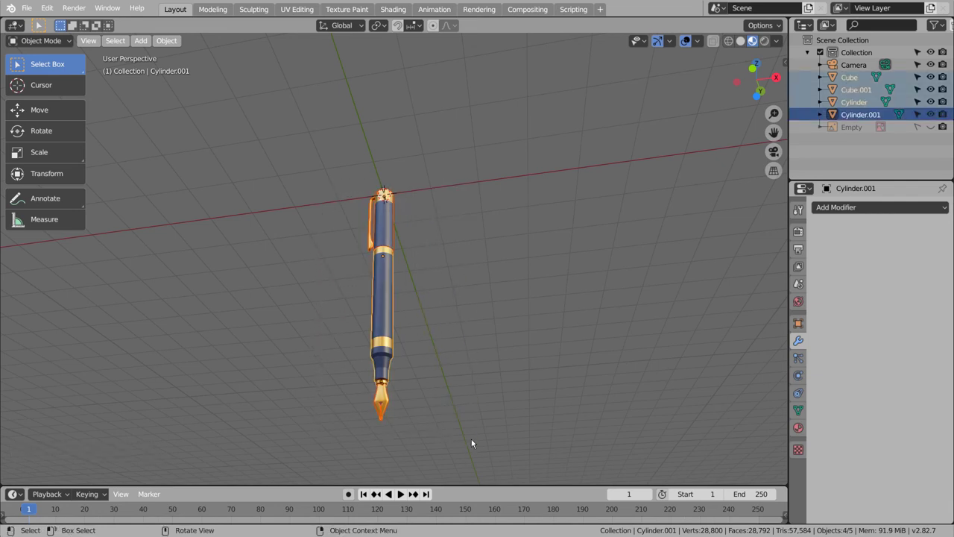
pyautogui.press('KP_3')
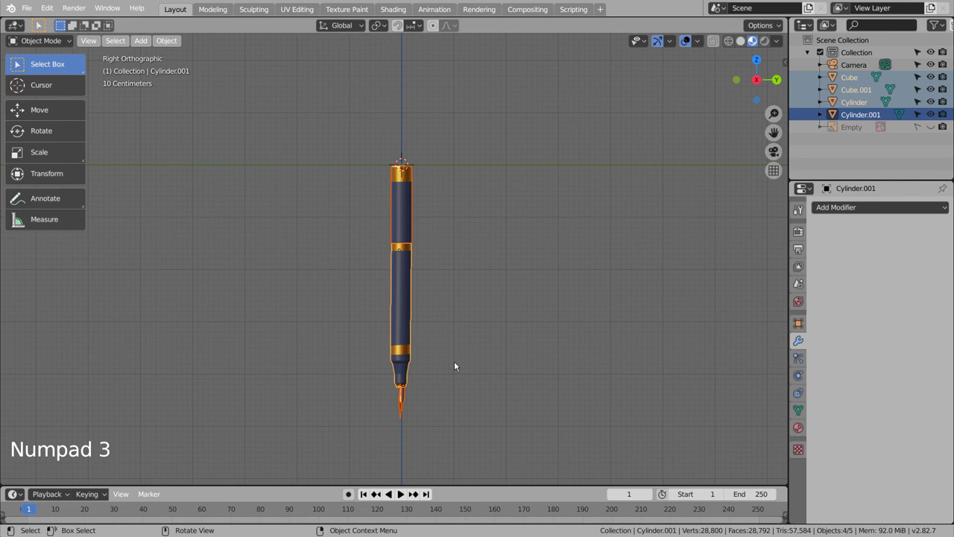
pyautogui.click(438, 402)
pyautogui.middleClick(522, 373)
pyautogui.middleClick(522, 300)
pyautogui.middleClick(522, 299)
pyautogui.scroll(3)
pyautogui.press('b')
pyautogui.press('g')
pyautogui.click(553, 369)
# Step: Adjust and inspect the lying pen from several angles on the ground grid
pyautogui.scroll(-3)
pyautogui.scroll(-3)
pyautogui.press('b')
pyautogui.press('r')
pyautogui.scroll(-3)
pyautogui.middleClick(381, 268)
pyautogui.middleClick(483, 317)
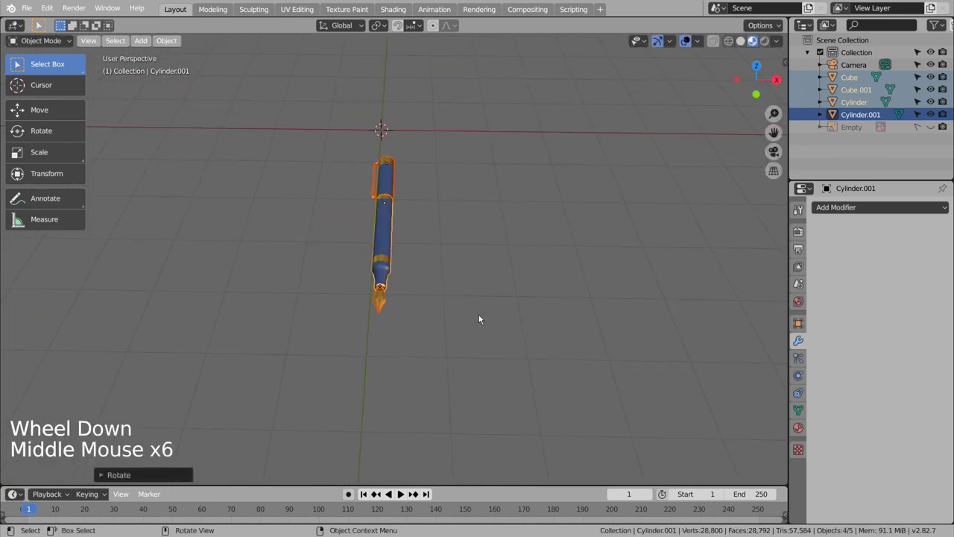
pyautogui.scroll(3)
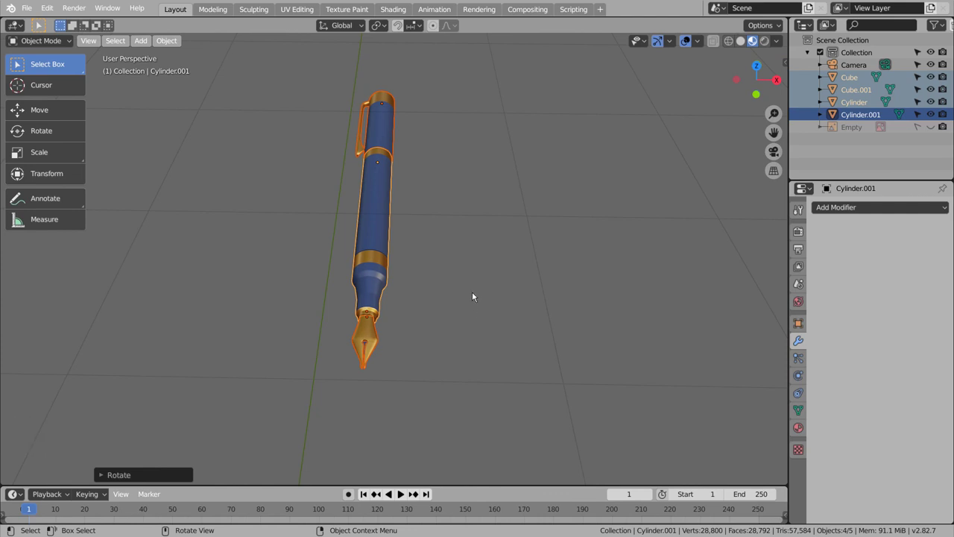
# Step: Duplicate the whole pen and rotate the copy about 56° to cross the first
pyautogui.press('KP_8')
pyautogui.press('KP_7')
pyautogui.press('shift+d')
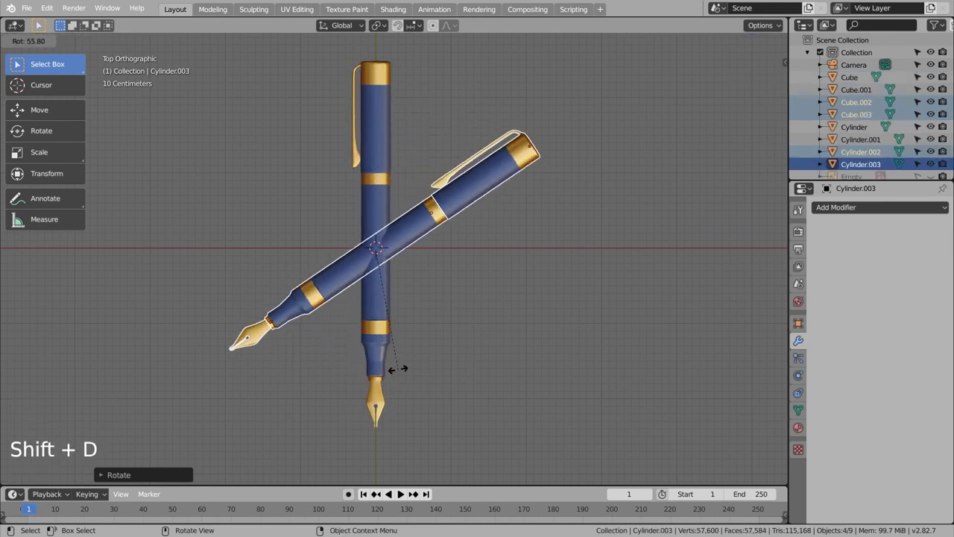
pyautogui.press('KP_3')
pyautogui.middleClick(395, 312)
pyautogui.middleClick(452, 328)
pyautogui.press('KP_1')
# Step: Move the copy across the first pen so the two lie crossed
pyautogui.press('r')
pyautogui.press('g')
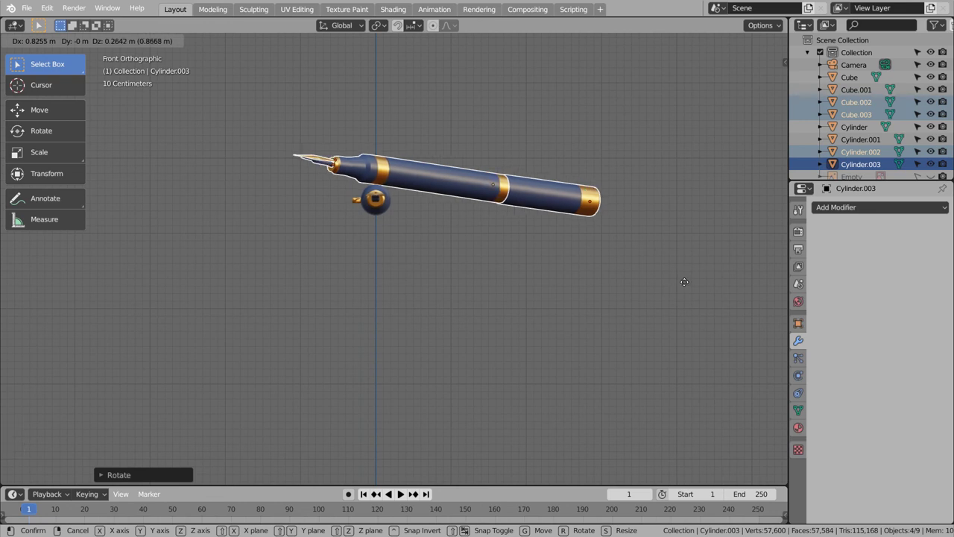
pyautogui.middleClick(577, 295)
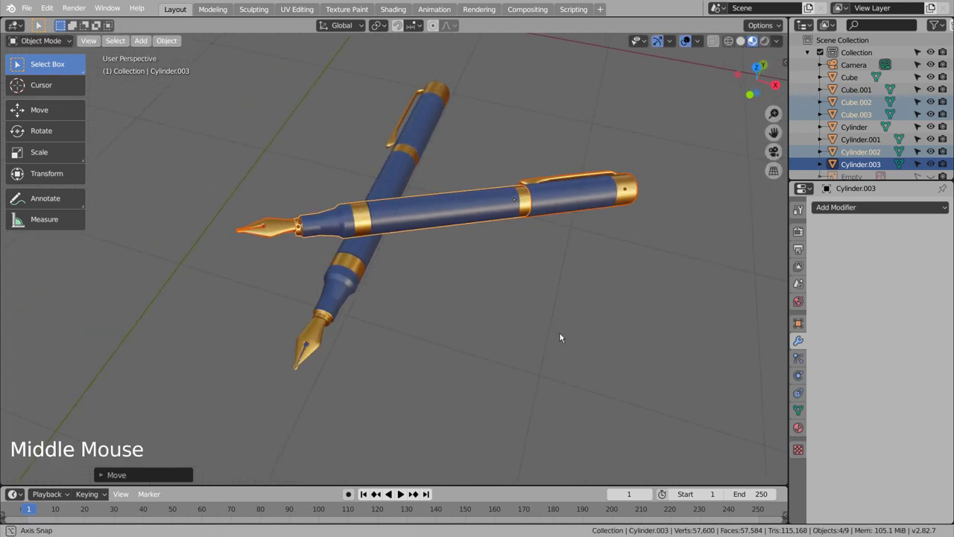
pyautogui.click(564, 335)
pyautogui.middleClick(546, 346)
pyautogui.middleClick(546, 346)
pyautogui.middleClick(550, 335)
# Step: Align the camera to the current view and frame both crossed pens through it
pyautogui.scroll(-3)
pyautogui.scroll(-3)
pyautogui.press('ctrl+alt+KP_0')
pyautogui.press('shift+`')
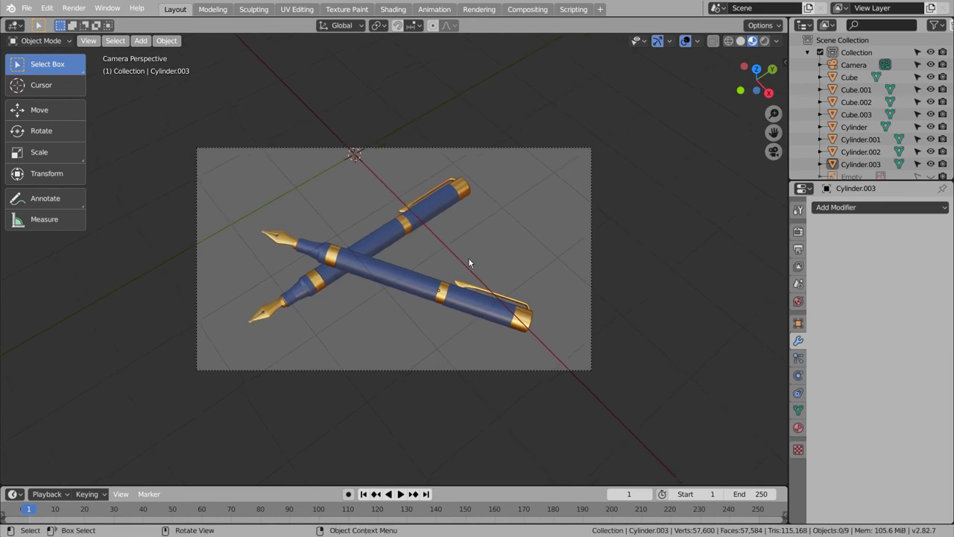
# Step: Add a large scaled-up Plane and lower it along Z beneath the crossed pens in camera view
pyautogui.click(508, 237)
pyautogui.press('shift+a')
pyautogui.press('s')
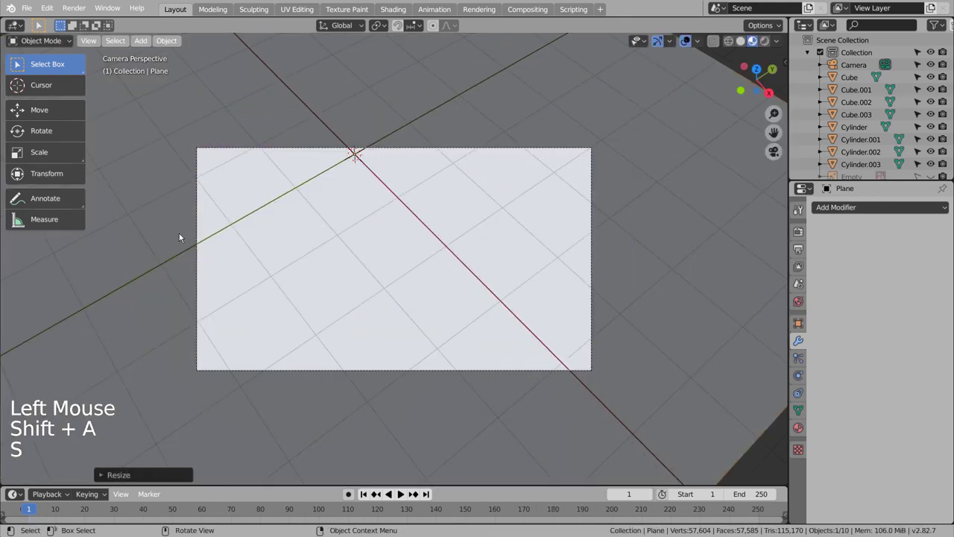
pyautogui.press('KP_3')
pyautogui.press('g')
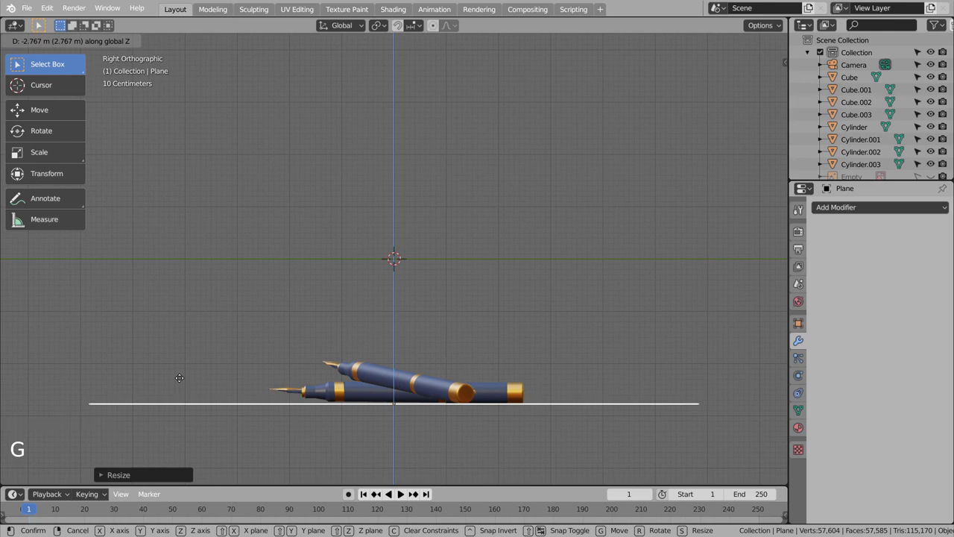
pyautogui.middleClick(259, 315)
pyautogui.press('KP_0')
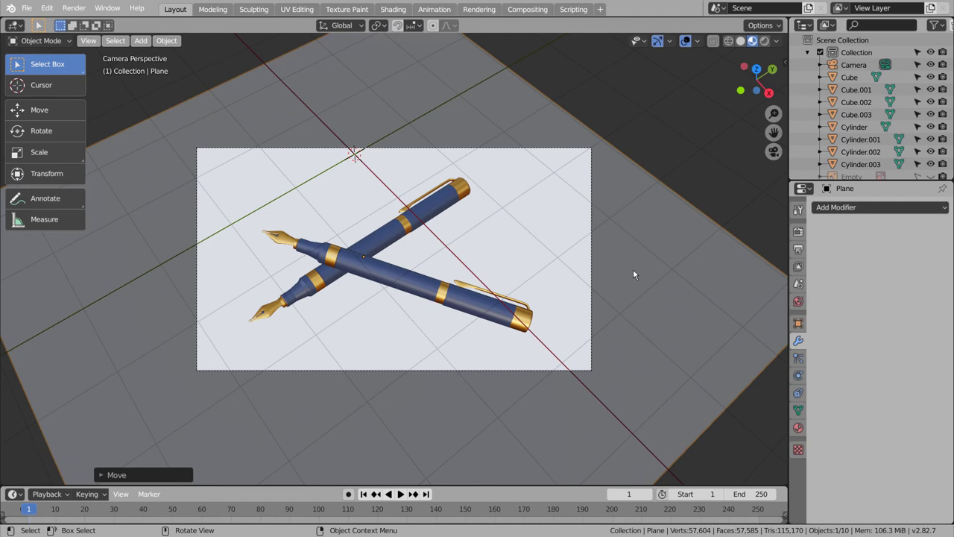
# Step: Give the plane a new purple-pink material with Metallic 0.881 and Roughness 0.225
pyautogui.click(802, 431)
pyautogui.click(879, 261)
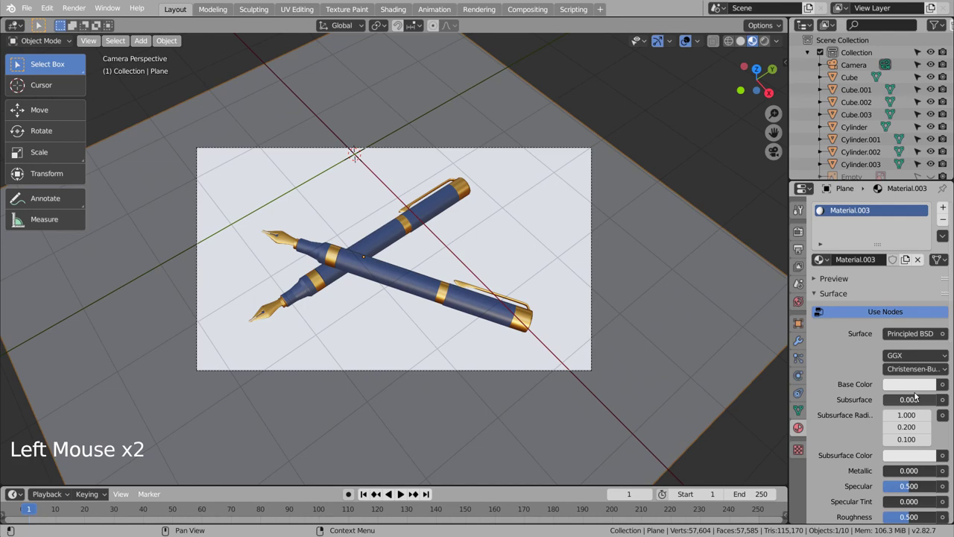
pyautogui.click(918, 385)
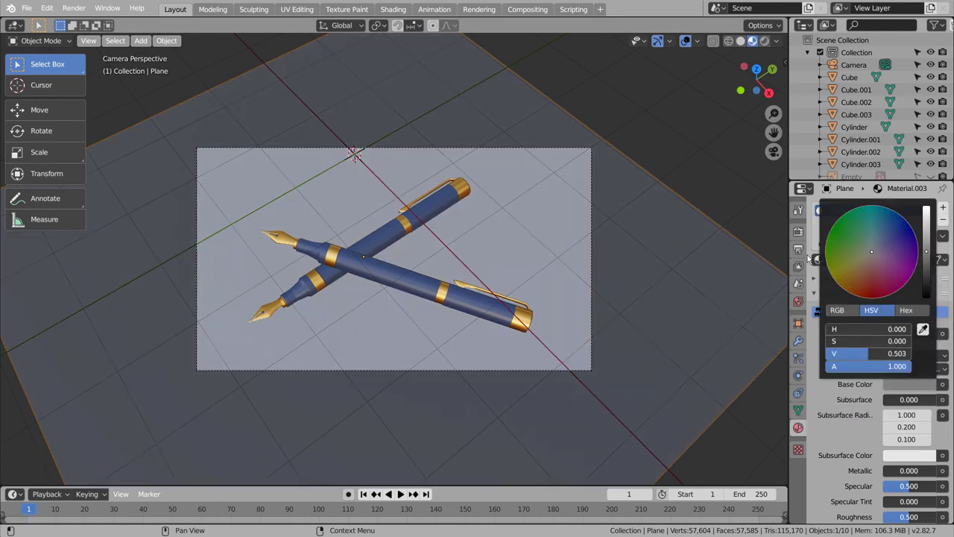
pyautogui.click(906, 476)
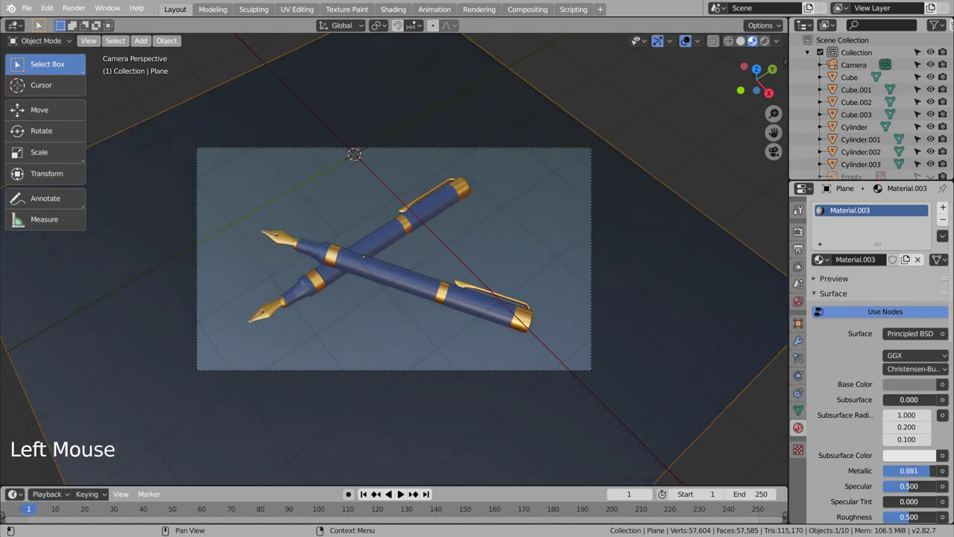
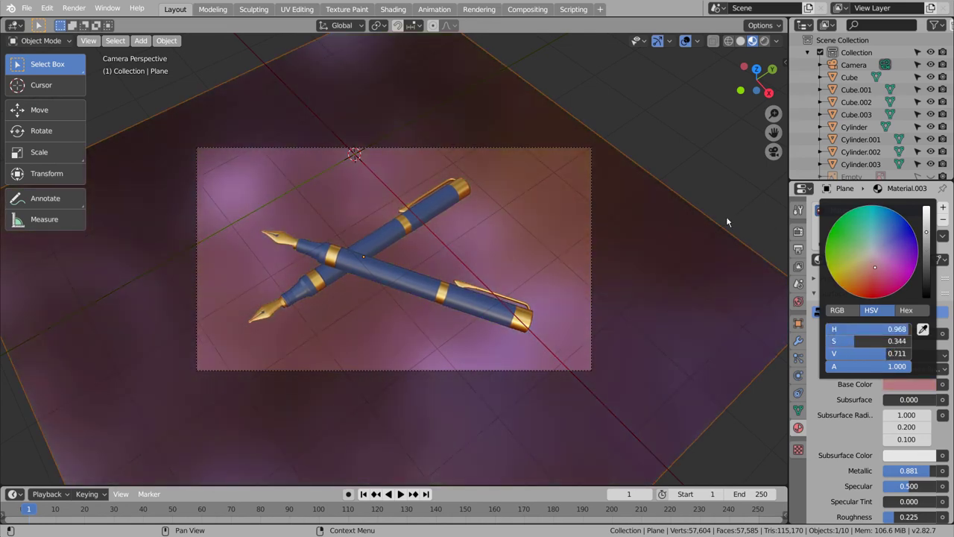
pyautogui.click(803, 227)
pyautogui.click(932, 207)
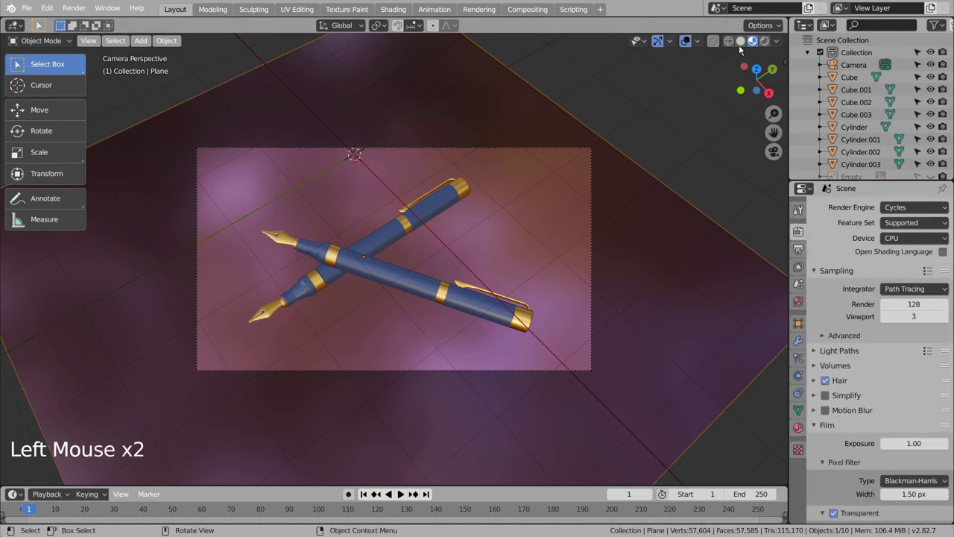
# Step: Preview the Cycles rendered shading, save blueprint.blend, and render the final image
pyautogui.click(744, 48)
pyautogui.click(766, 45)
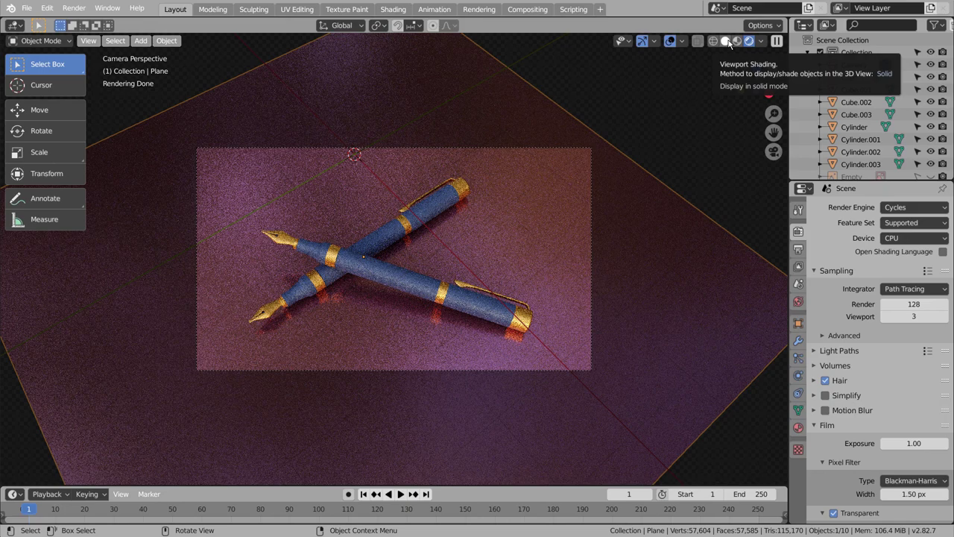
pyautogui.click(733, 42)
pyautogui.press('ctrl+s')
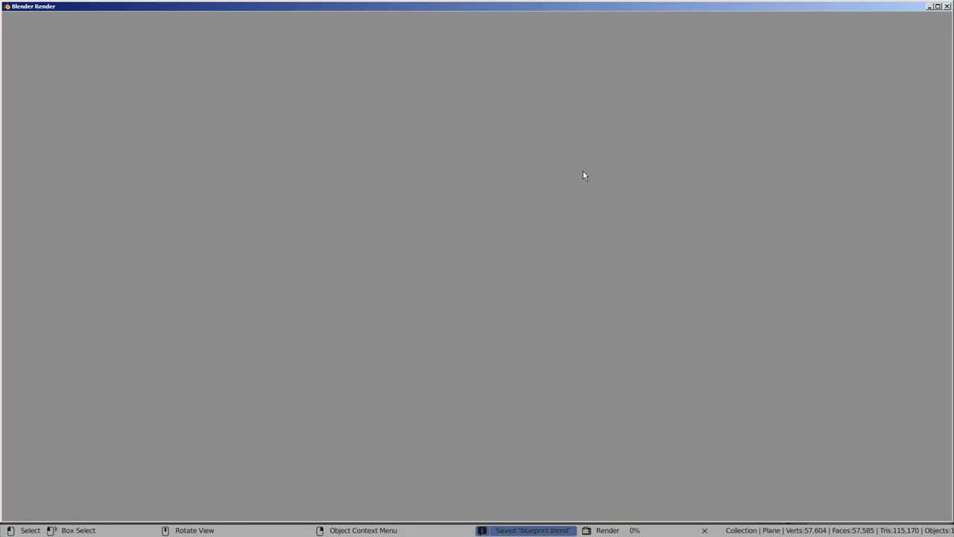